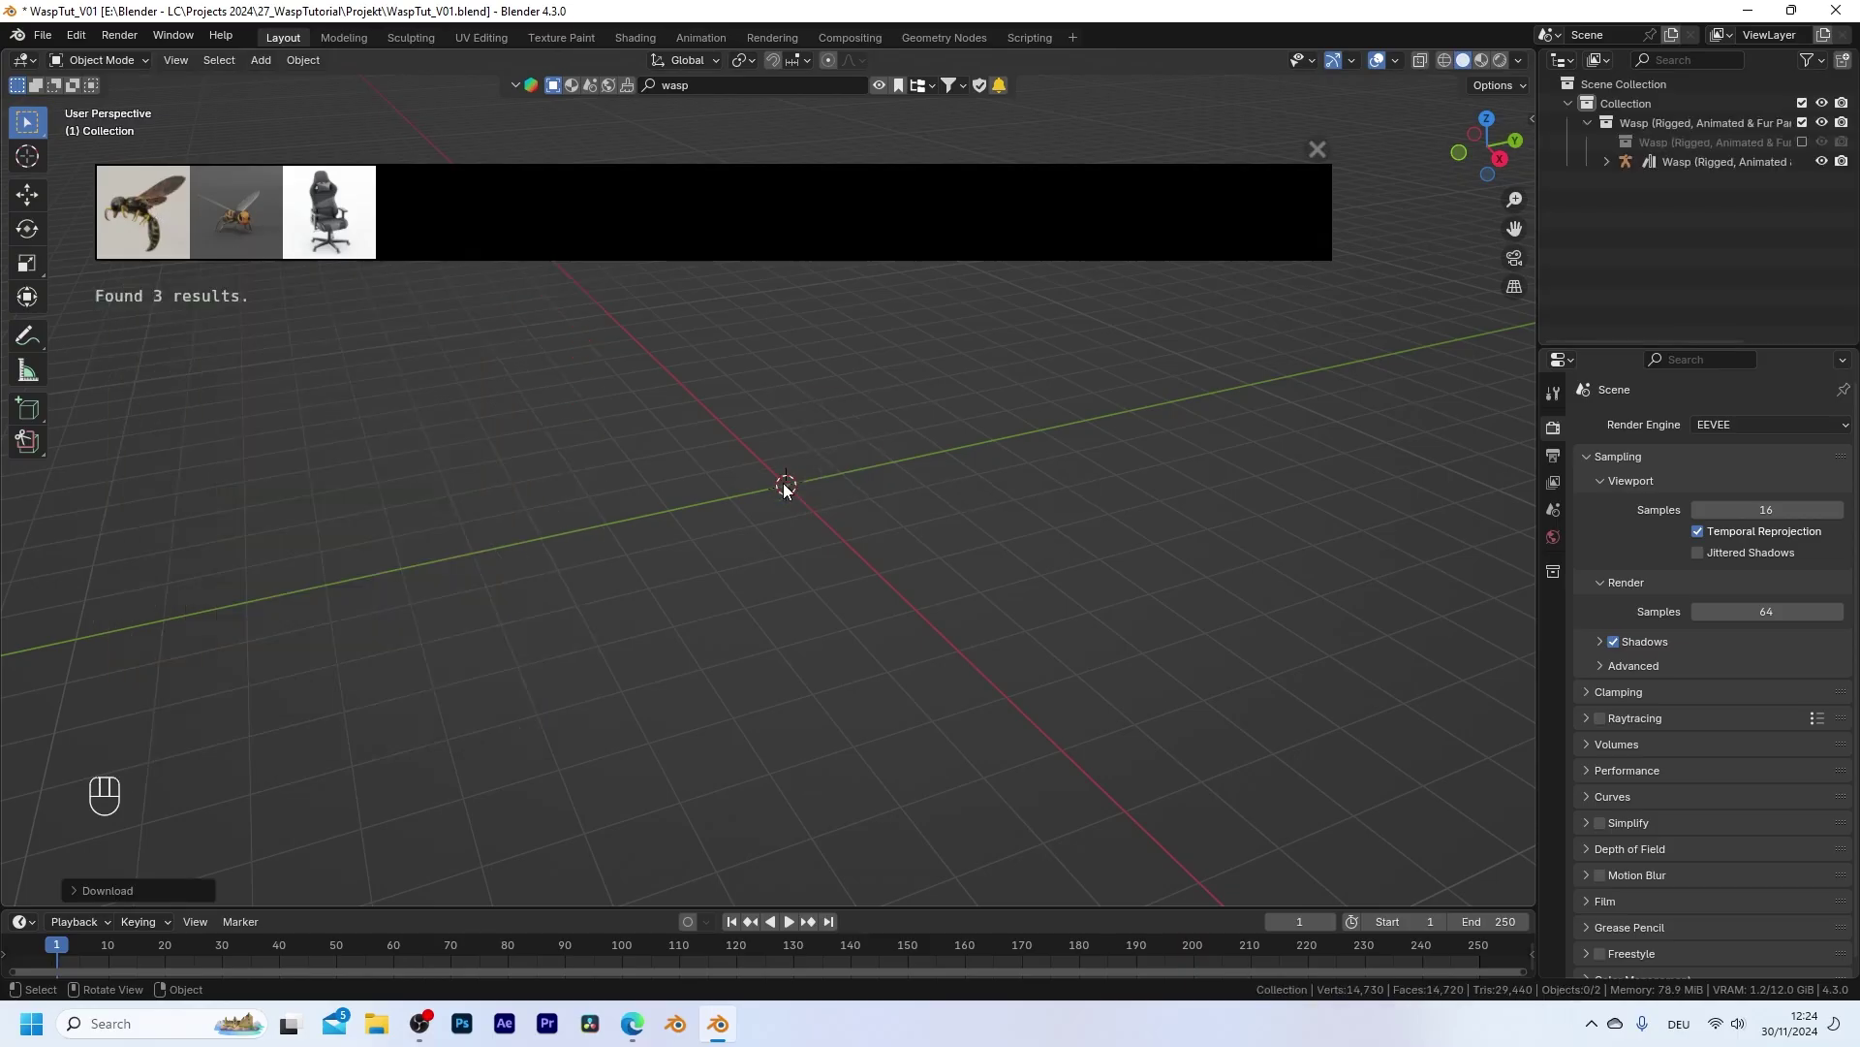
Stop the wasp animation at frame 1 and clear the asset search to find the glass.
{"action": "middle_click", "coordinate": [394, 389]}
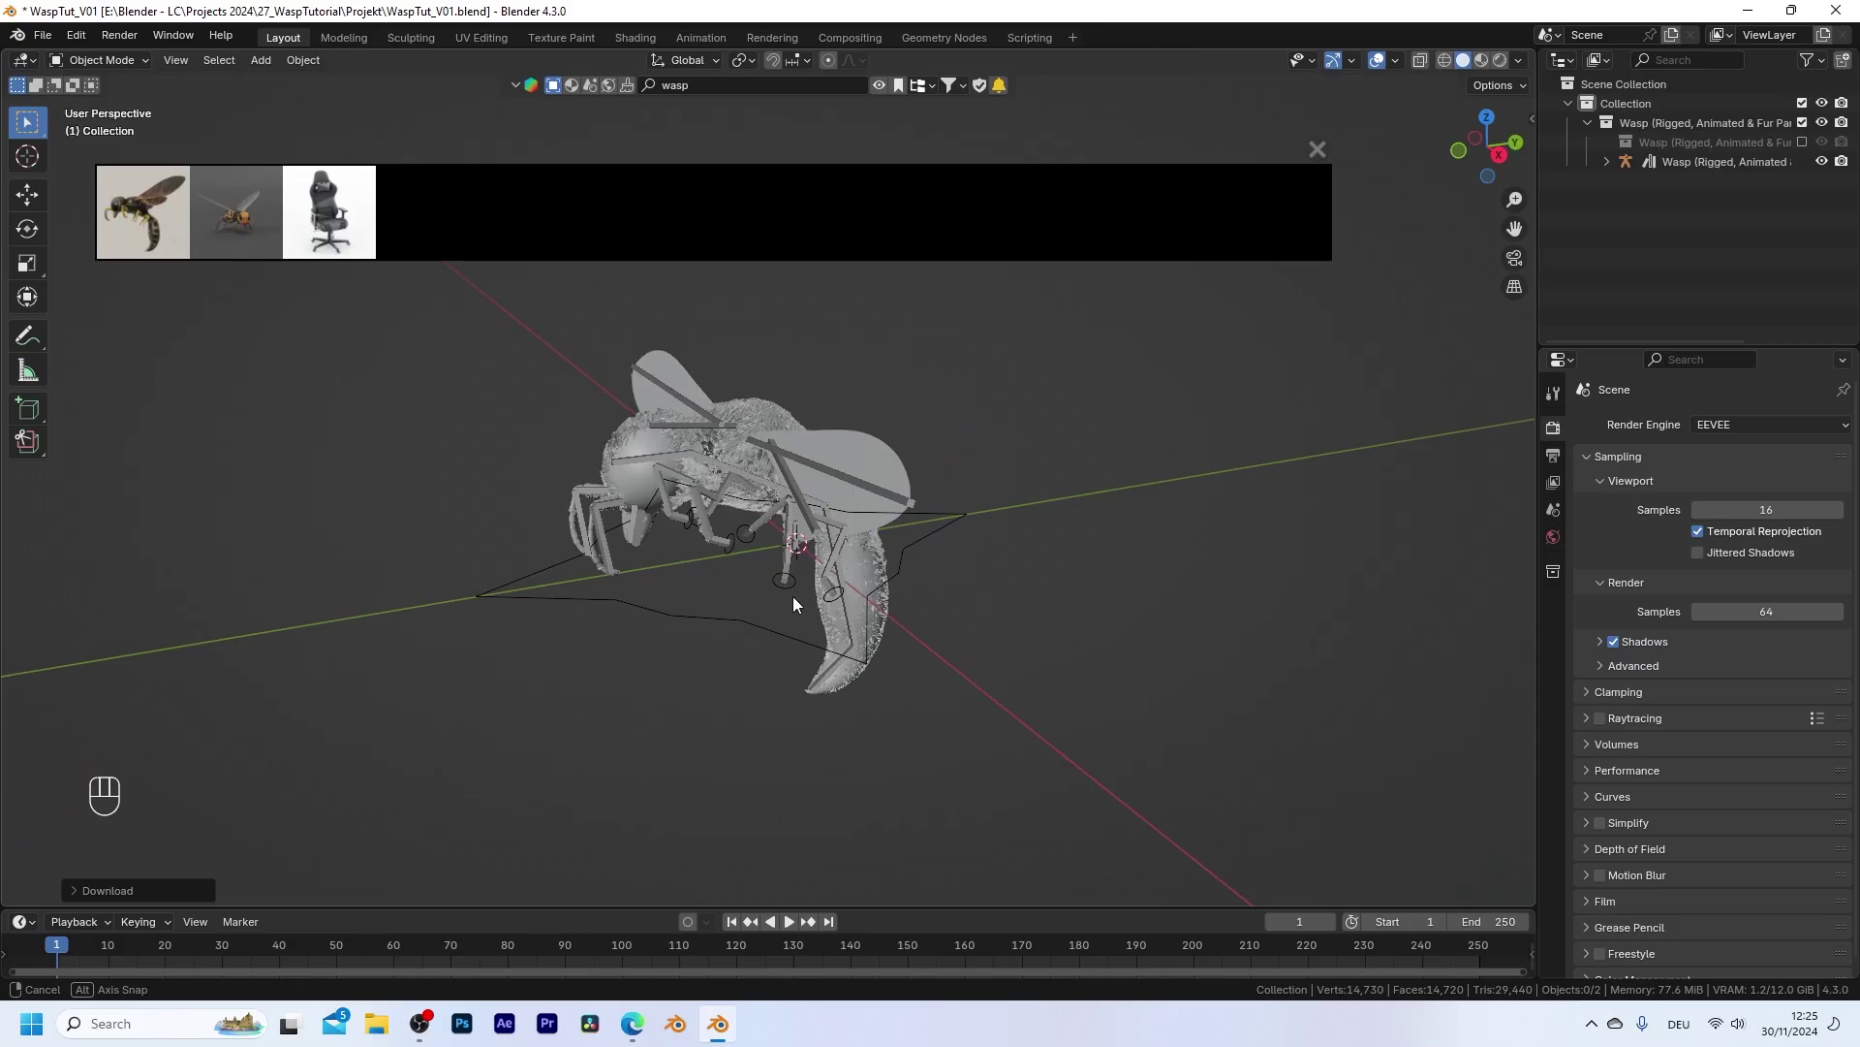
{"action": "left_click_drag", "start_coordinate": [790, 926], "coordinate": [776, 677]}
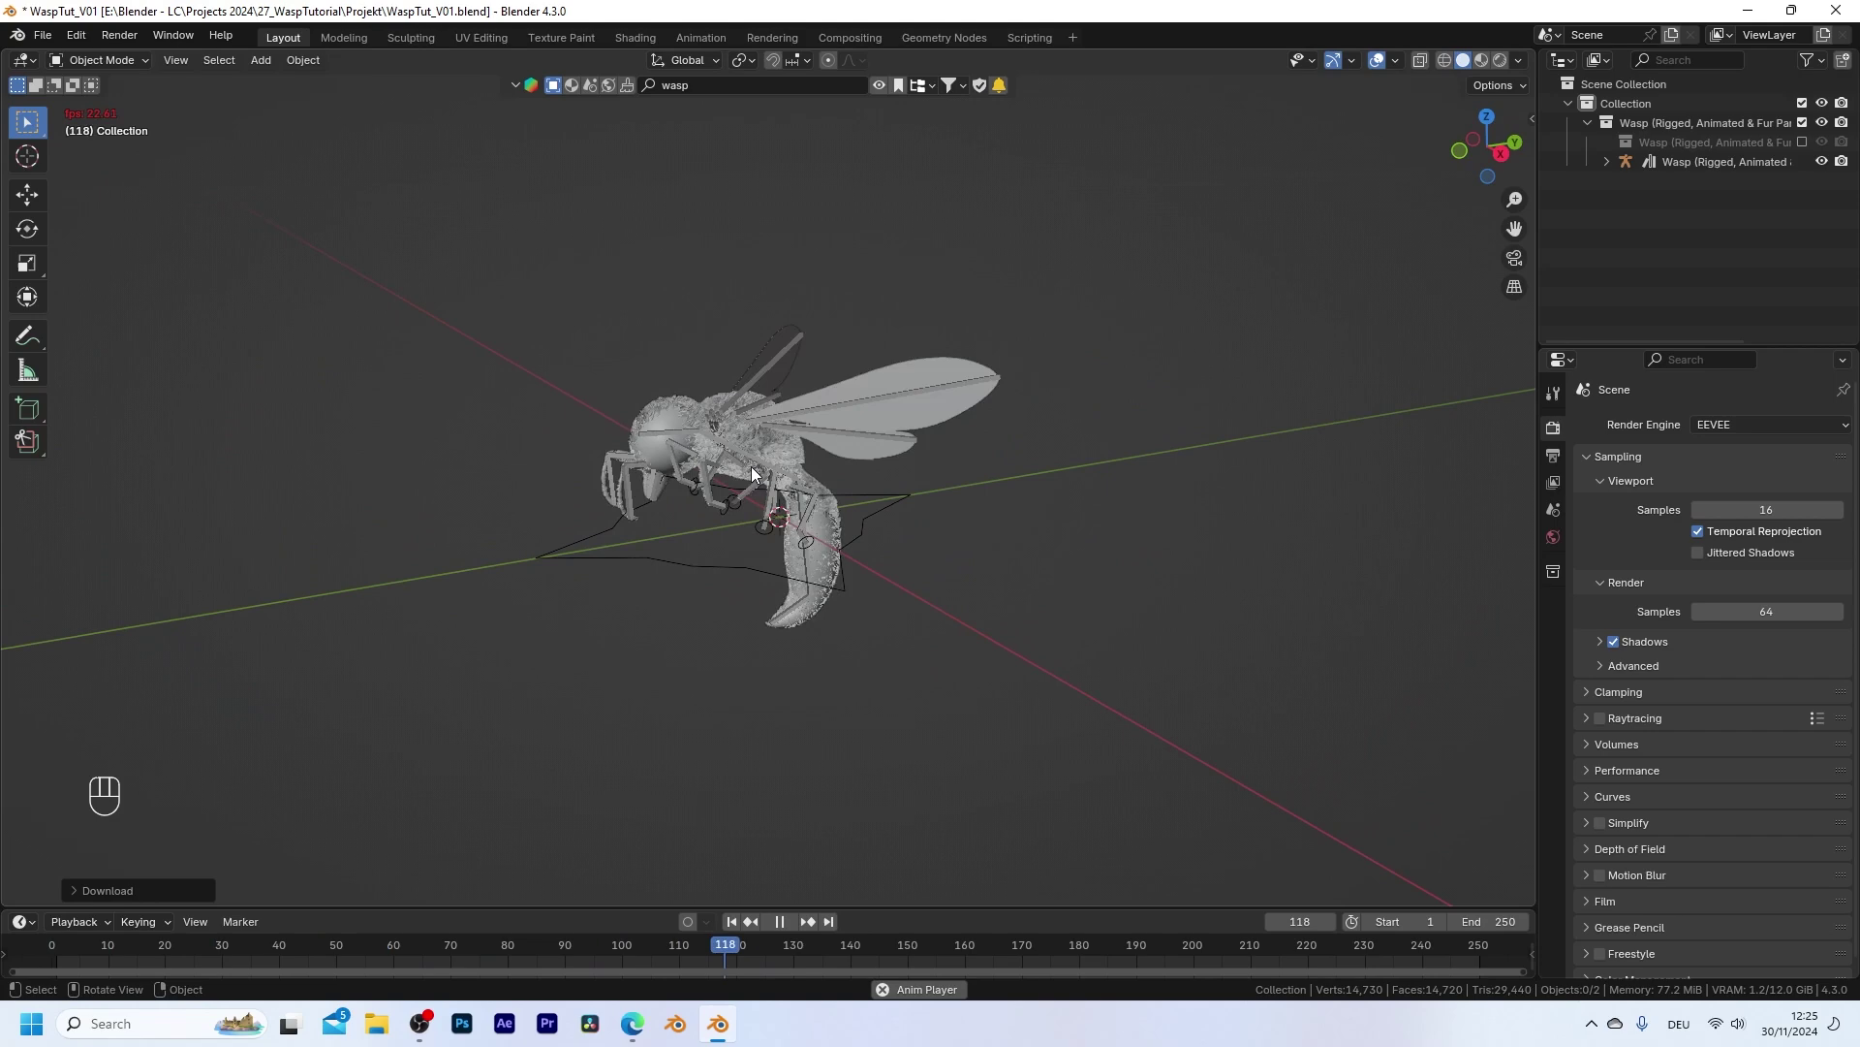
{"action": "key", "text": "shift+space"}
{"action": "key", "text": "shift+Left"}
{"action": "left_click_drag", "start_coordinate": [699, 94], "coordinate": [696, 90]}
{"action": "key", "text": "s"}
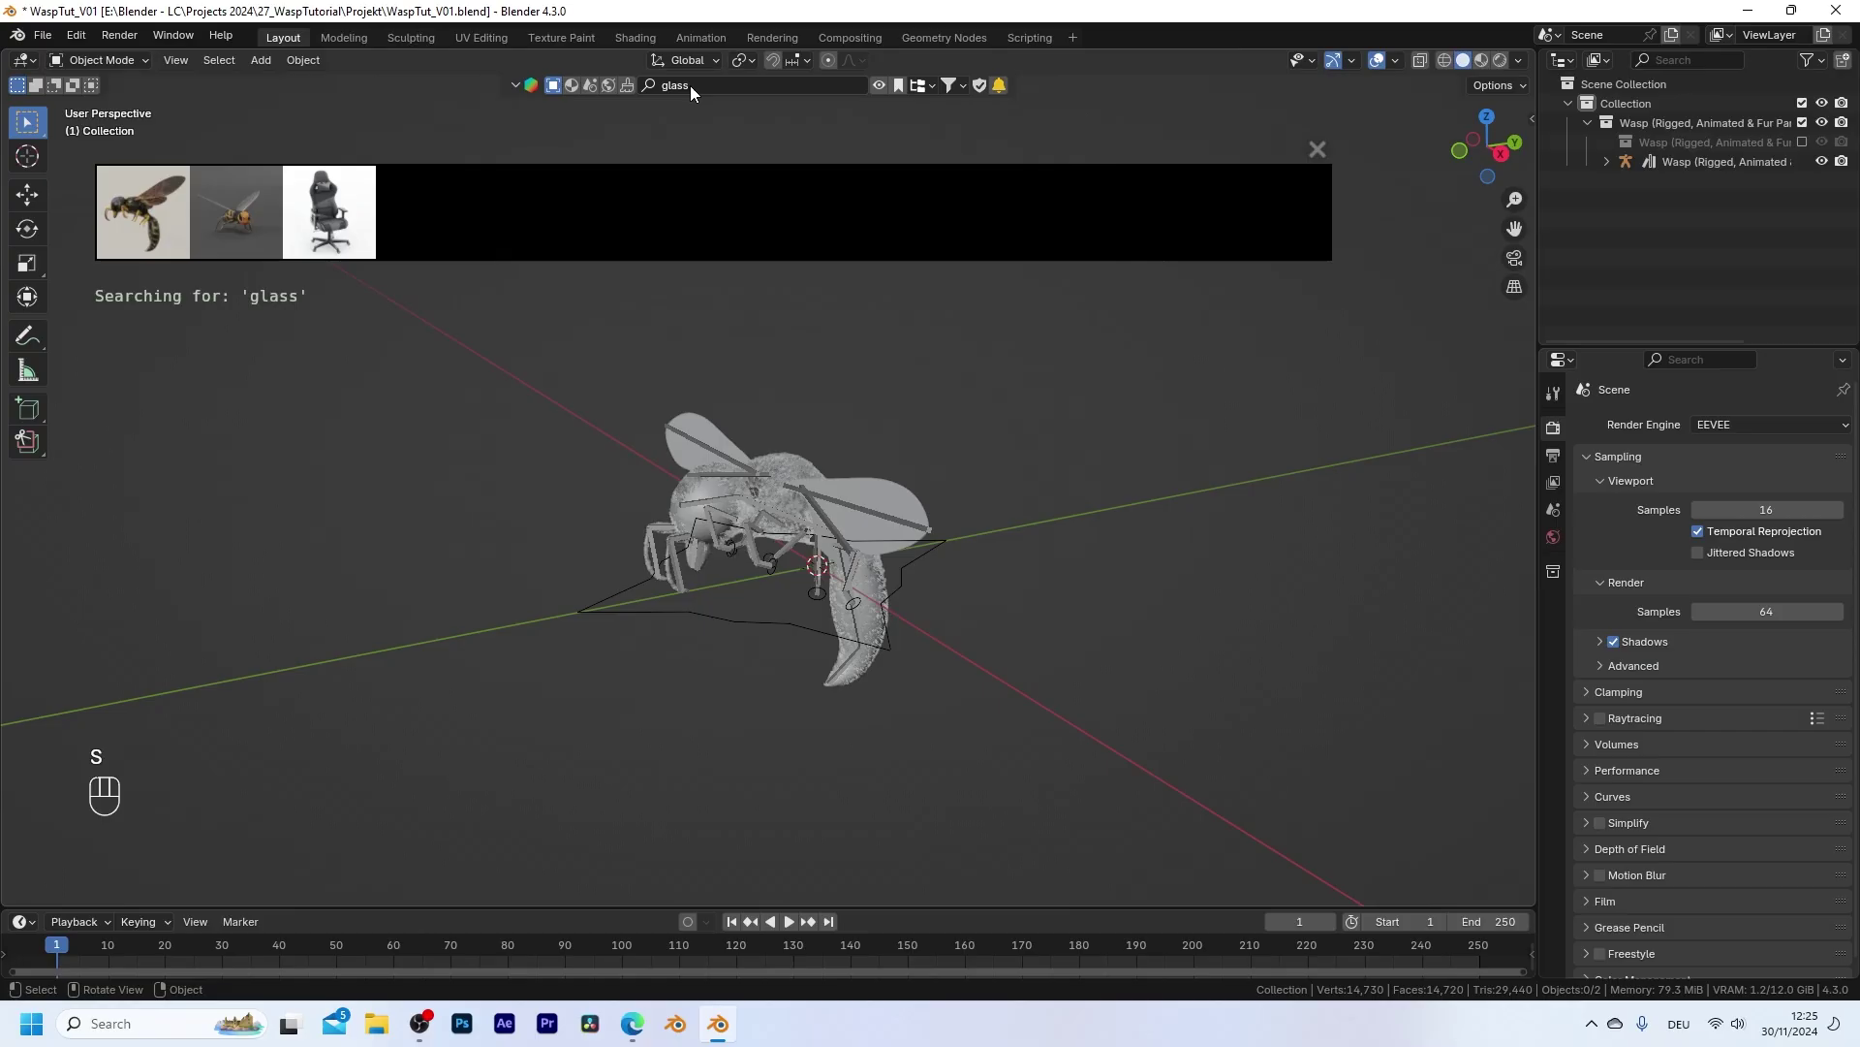
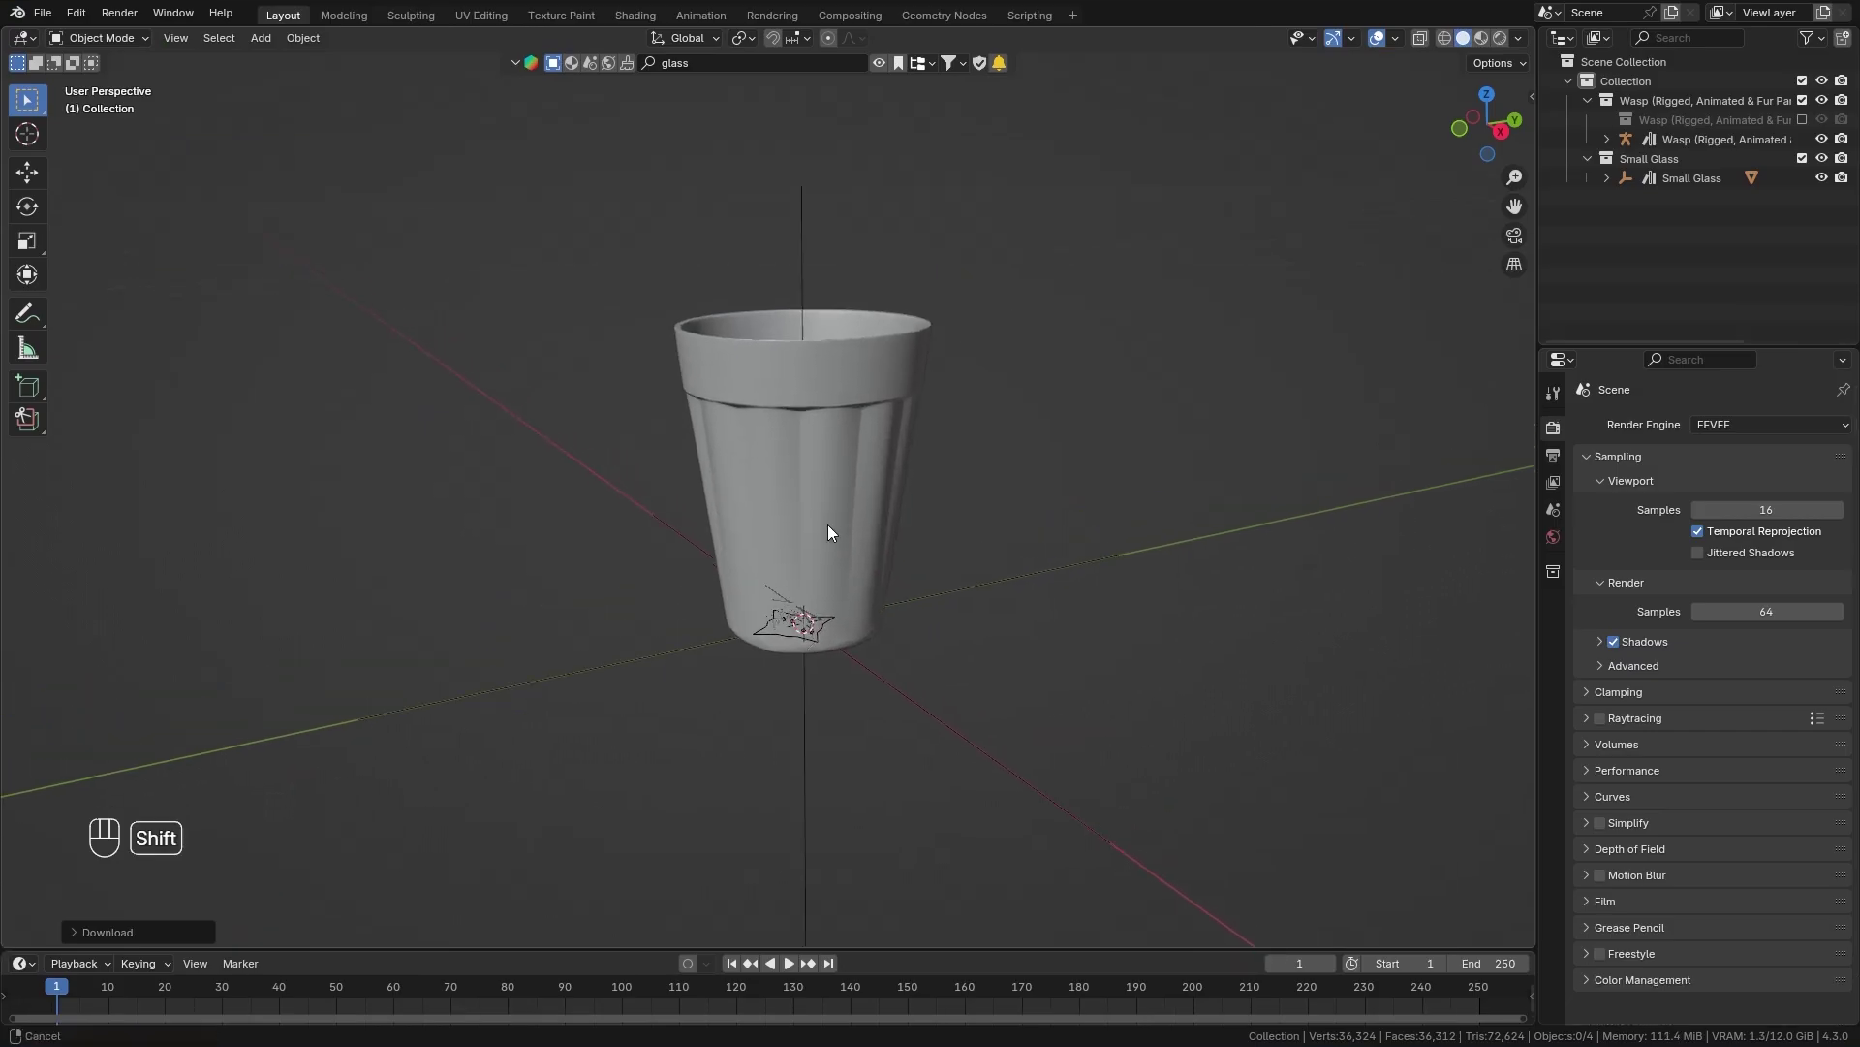
Add the Small Glass, display it as Wire, flip it 180° on Y and raise it on Z.
{"action": "left_click", "coordinate": [887, 383]}
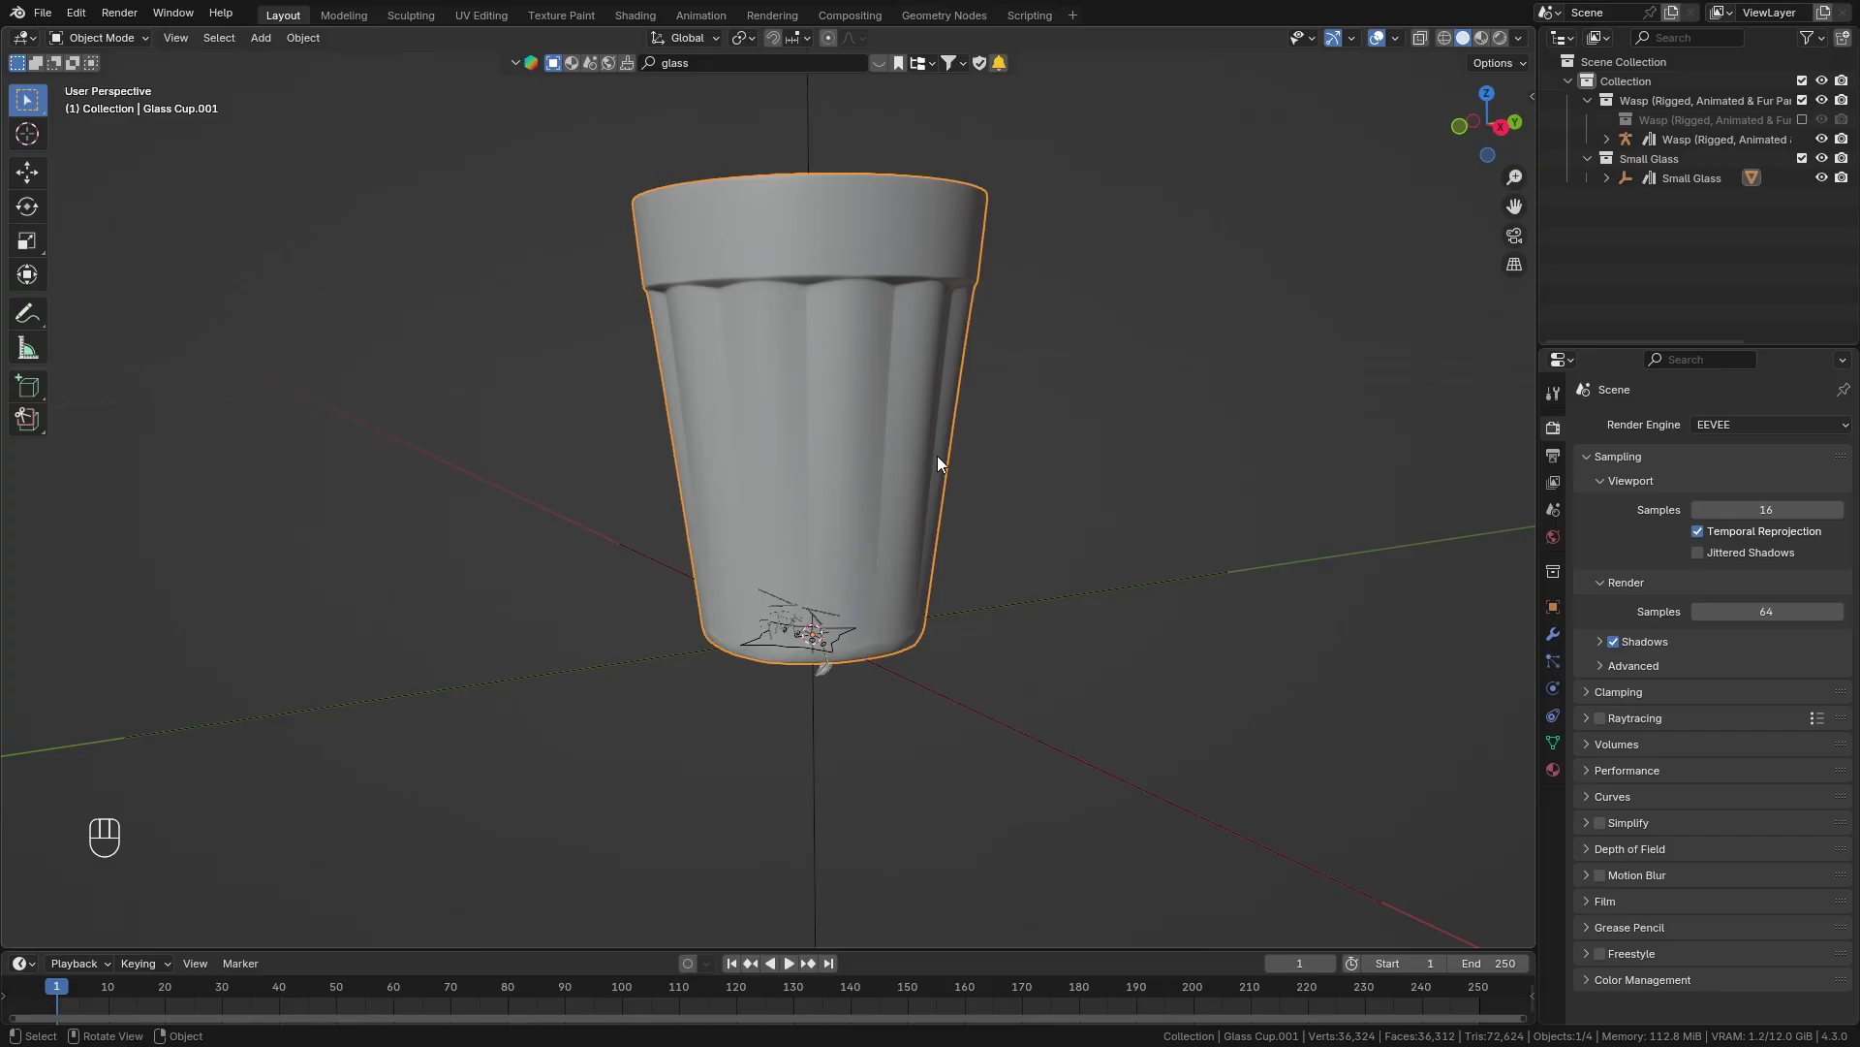
{"action": "left_click", "coordinate": [1558, 607]}
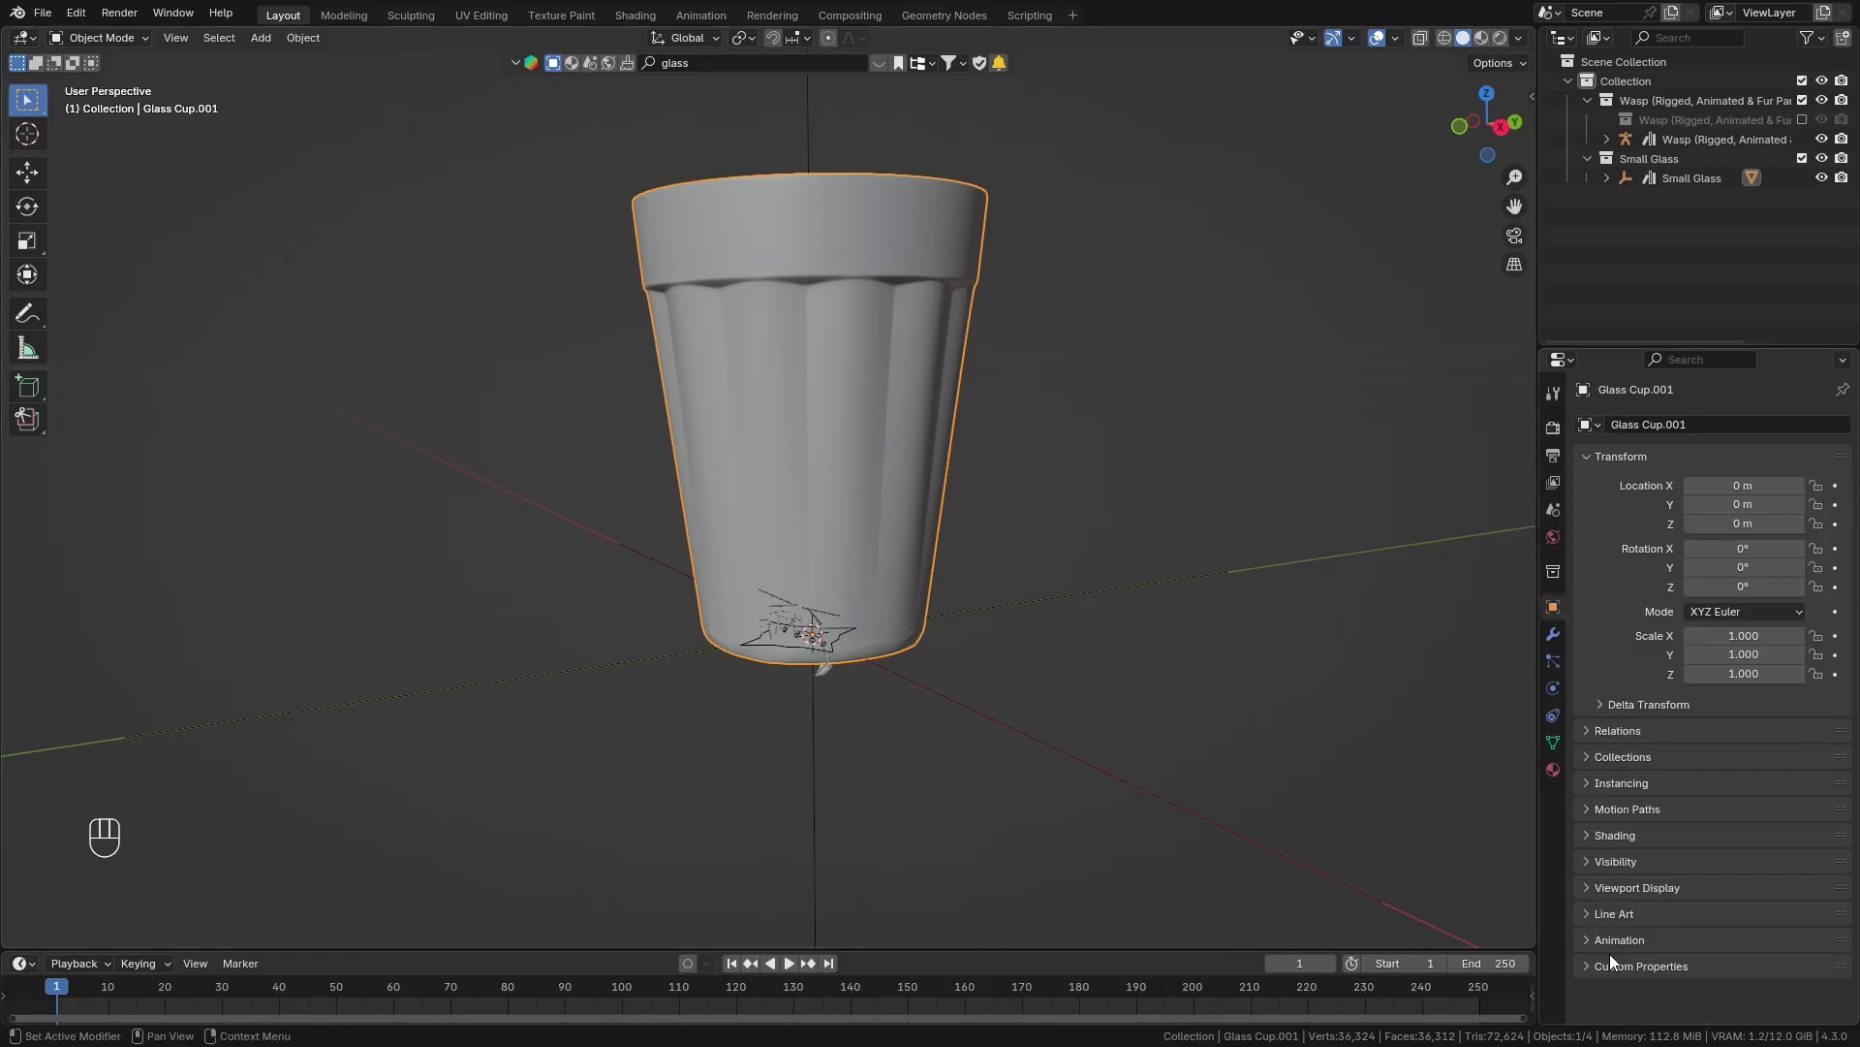
{"action": "left_click_drag", "start_coordinate": [1627, 891], "coordinate": [1730, 954]}
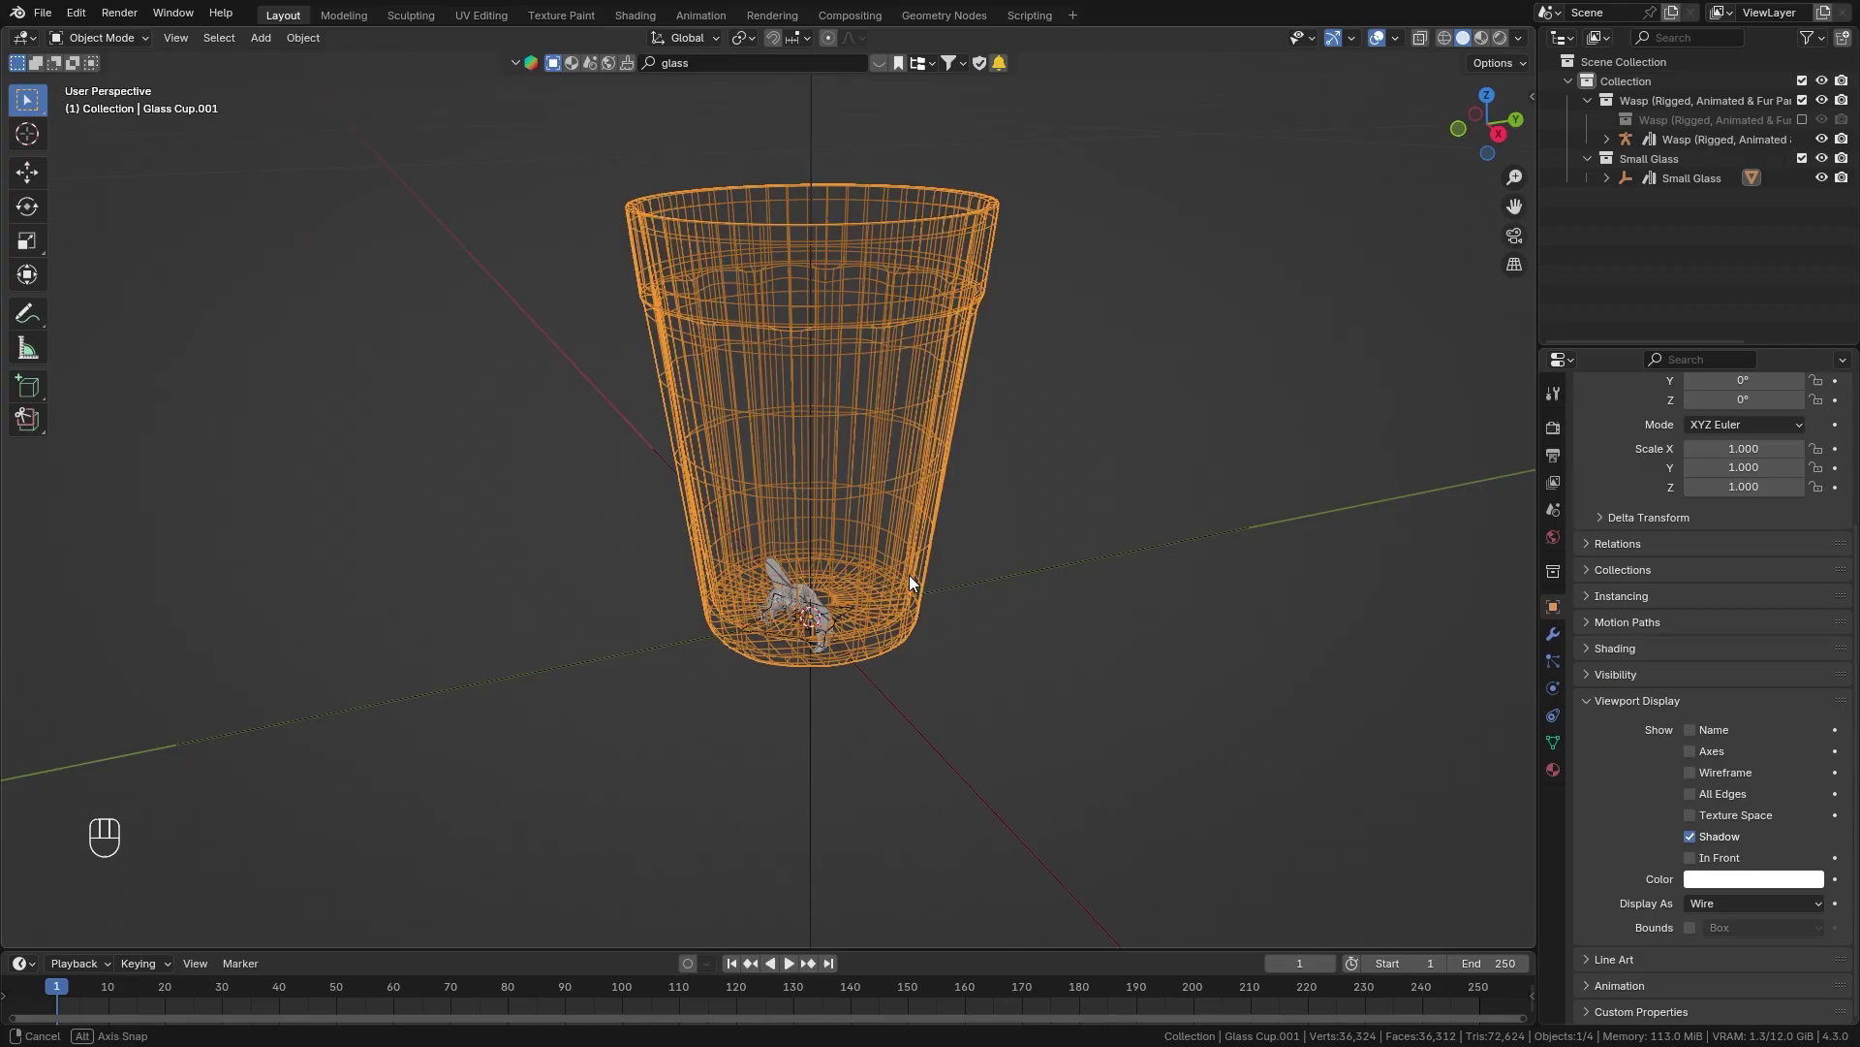
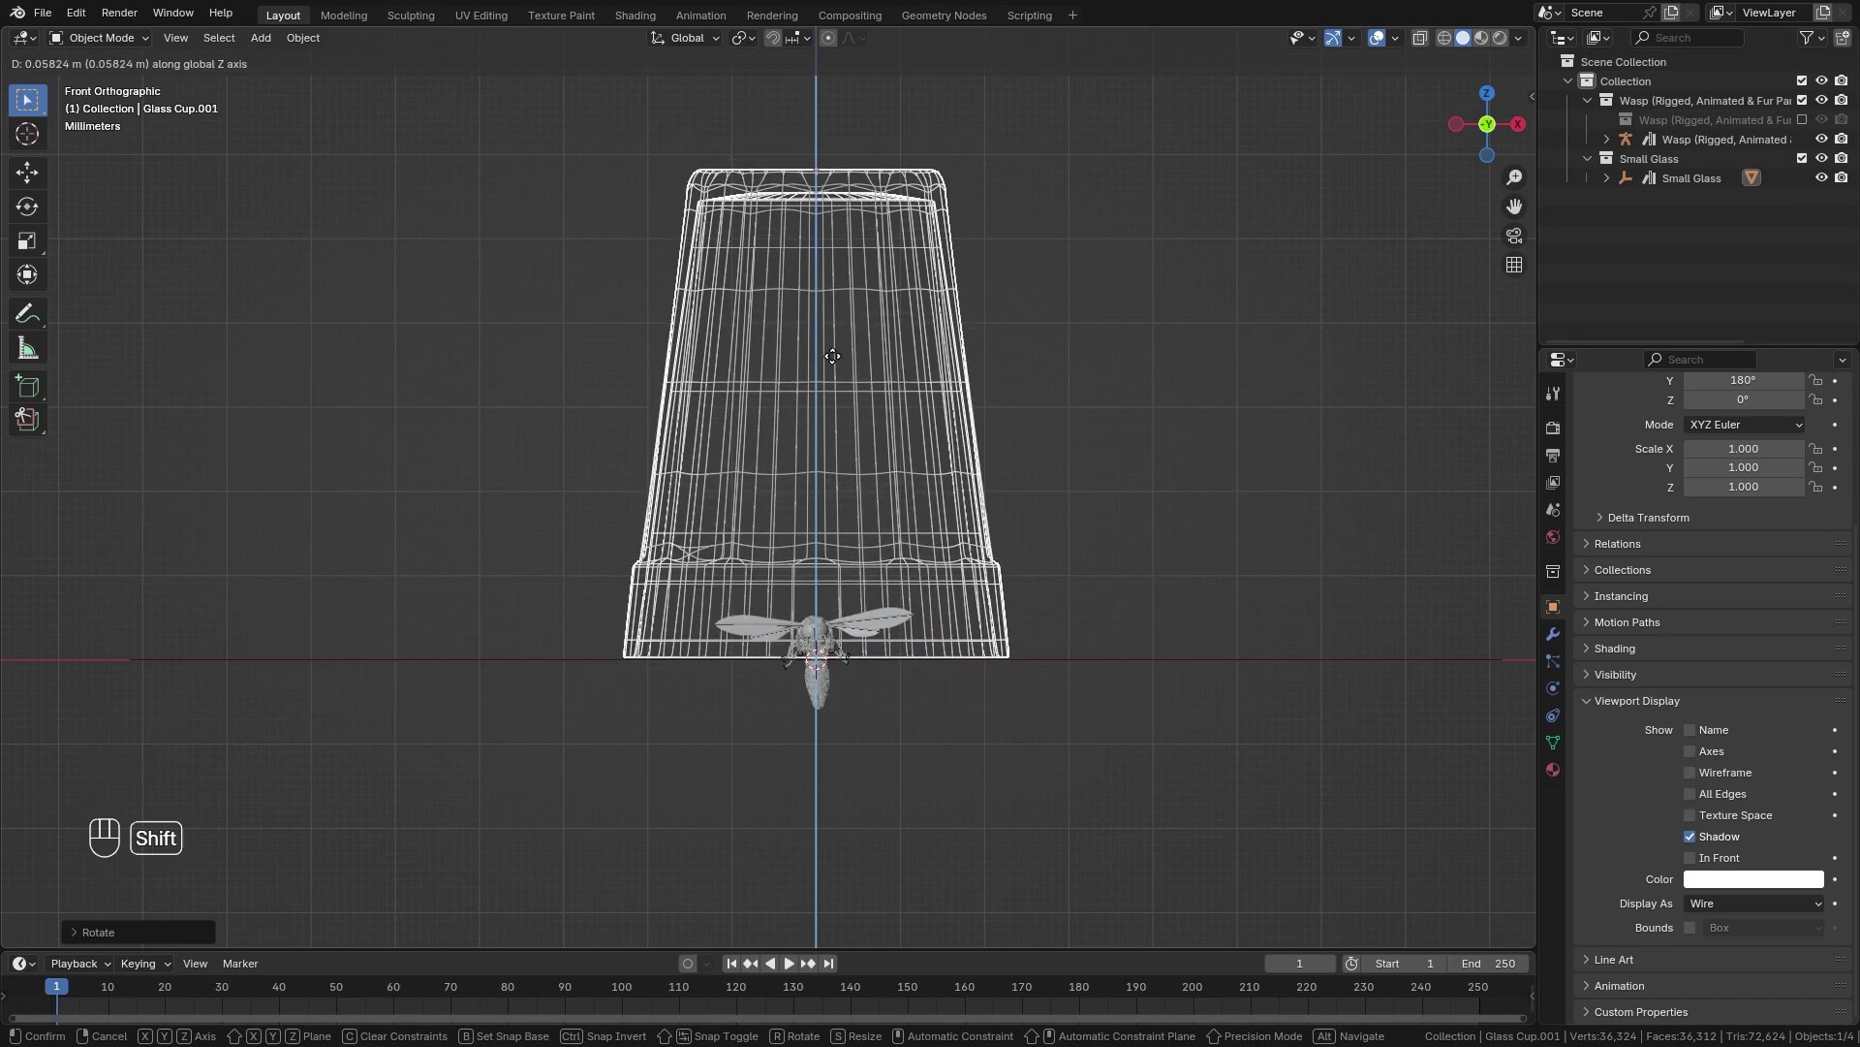
{"action": "left_click", "coordinate": [838, 361]}
{"action": "left_click_drag", "start_coordinate": [826, 393], "coordinate": [912, 640]}
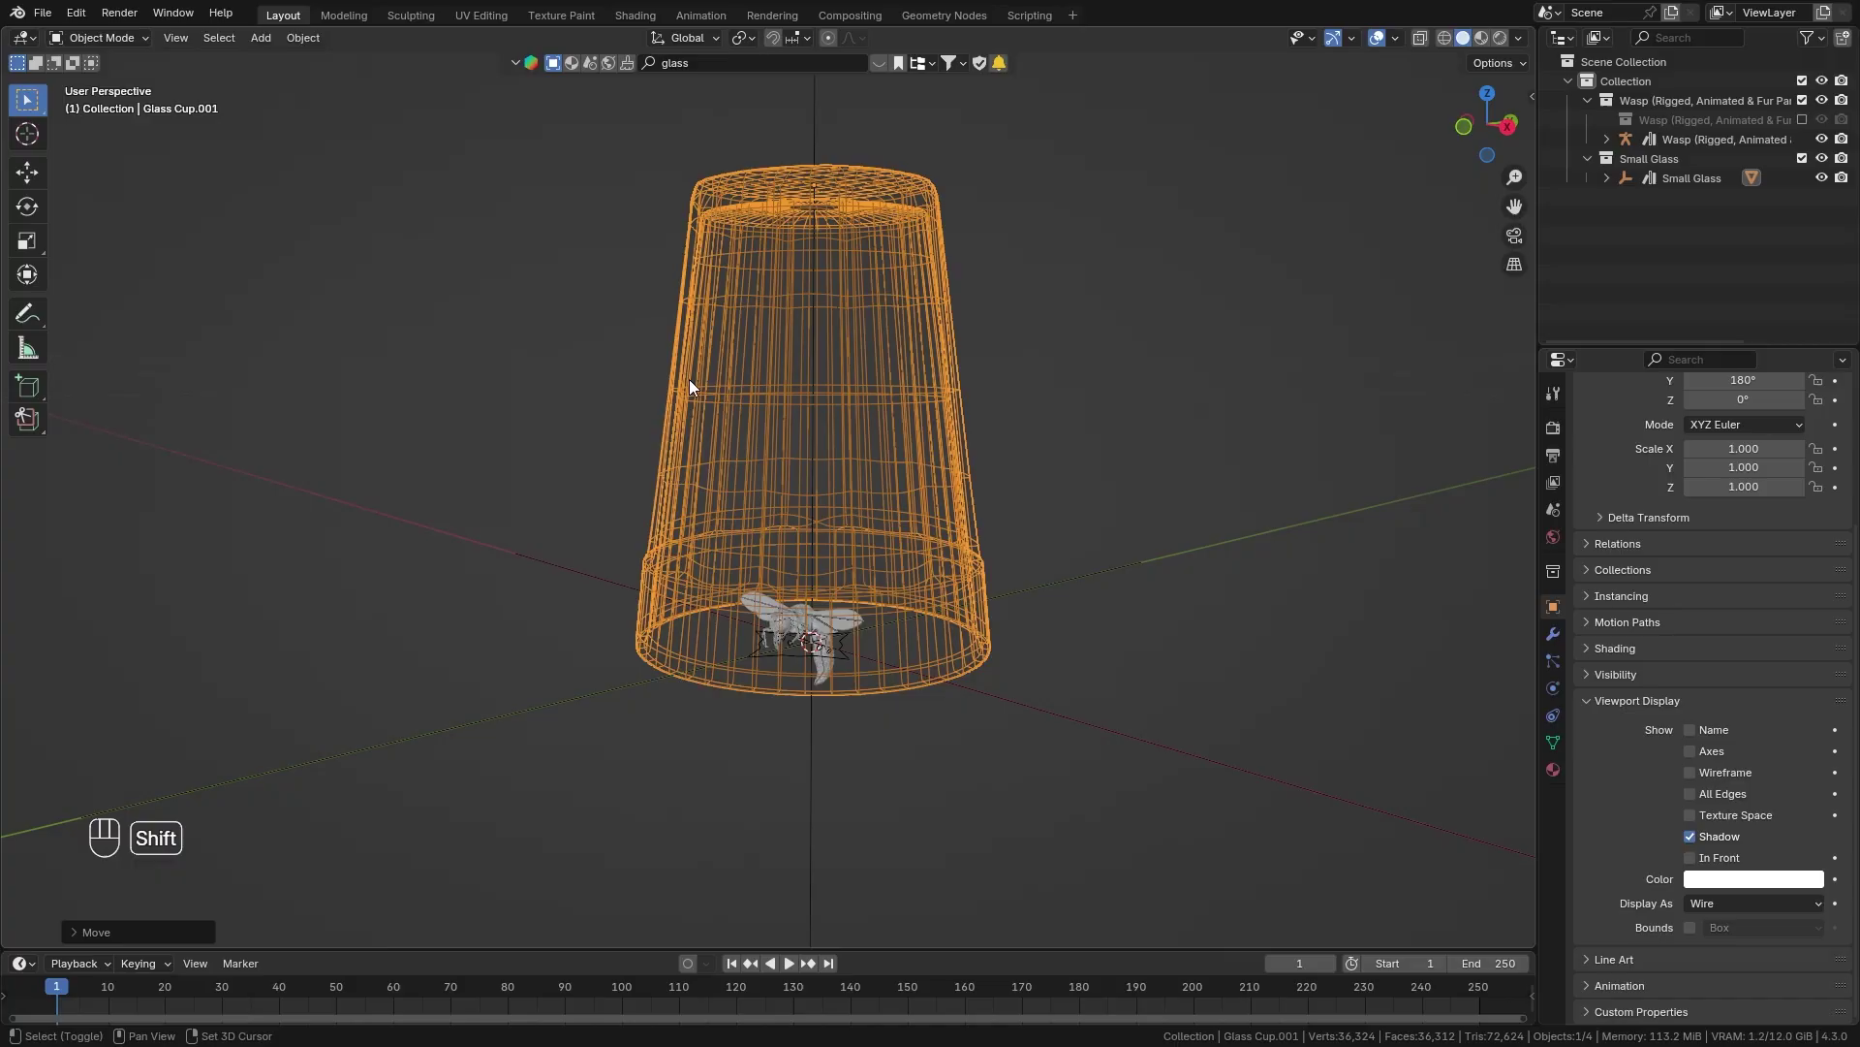
Add a plane and scale its mesh up into a large ground plane under the glass.
{"action": "key", "text": "shift+a"}
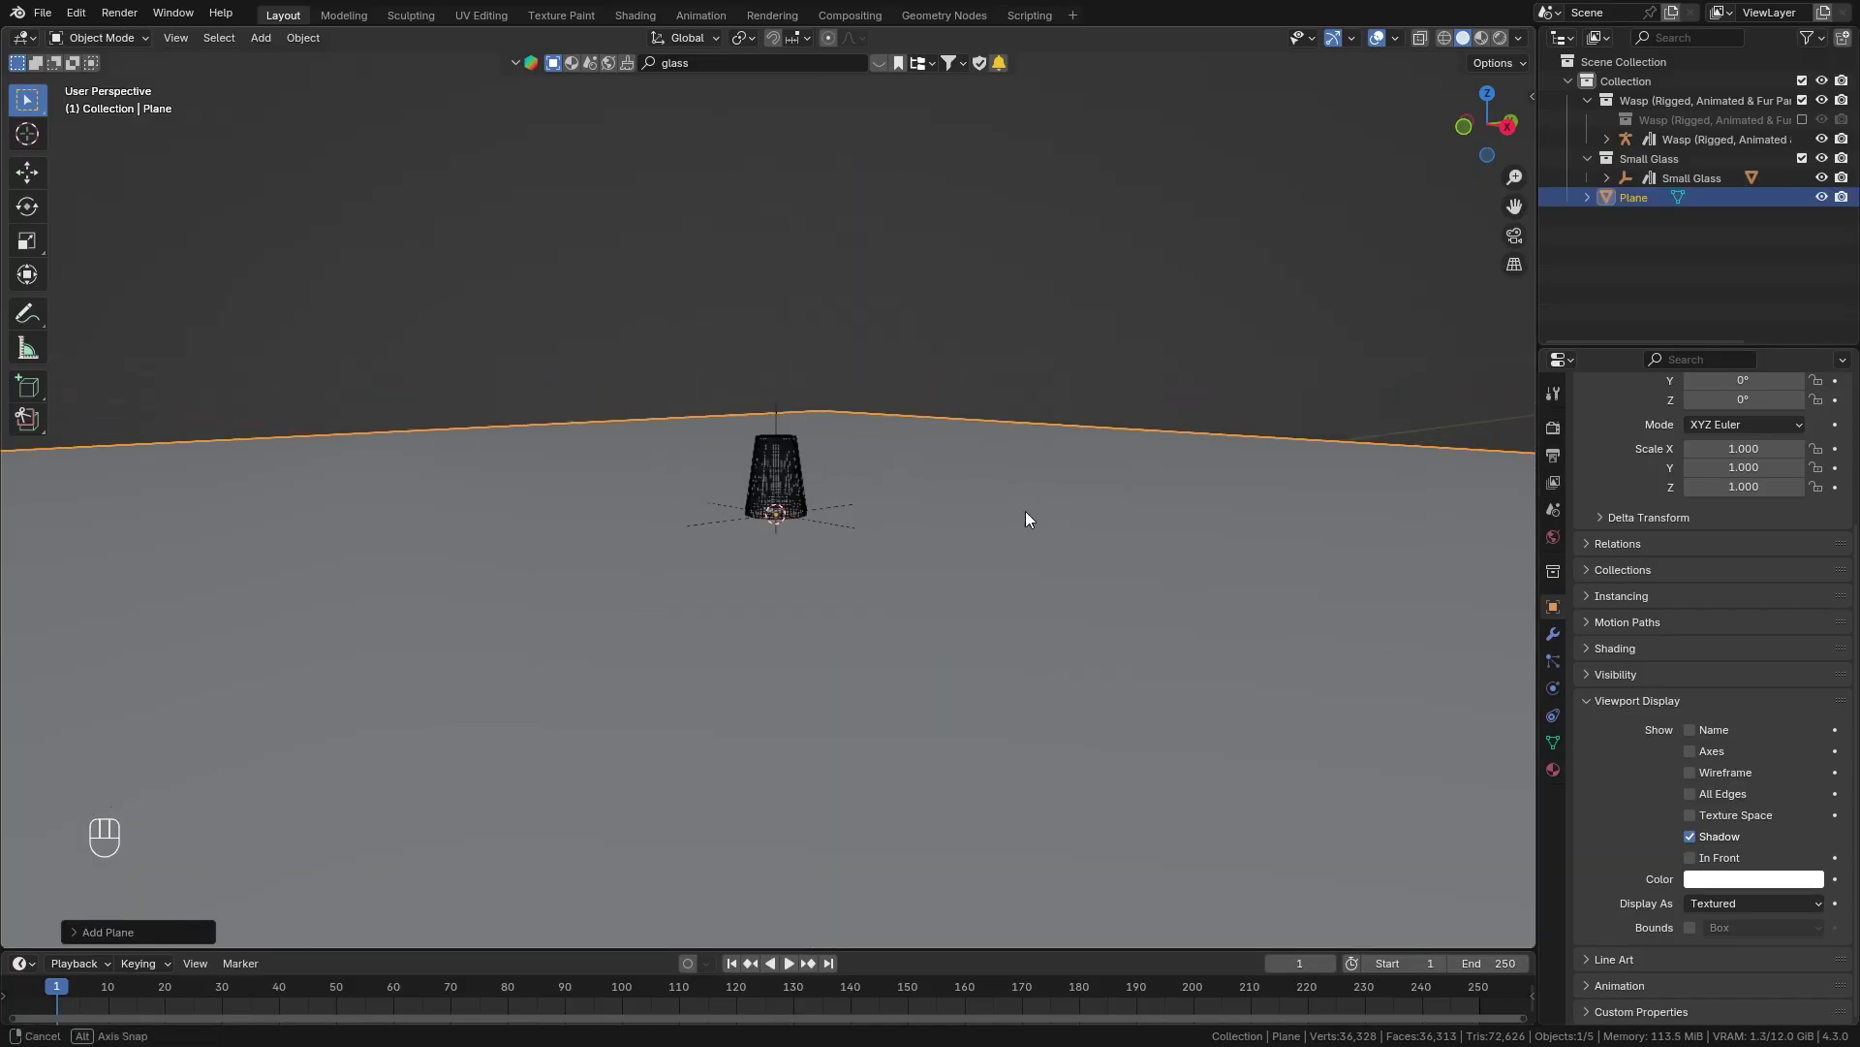
{"action": "key", "text": "Tab"}
{"action": "key", "text": "s"}
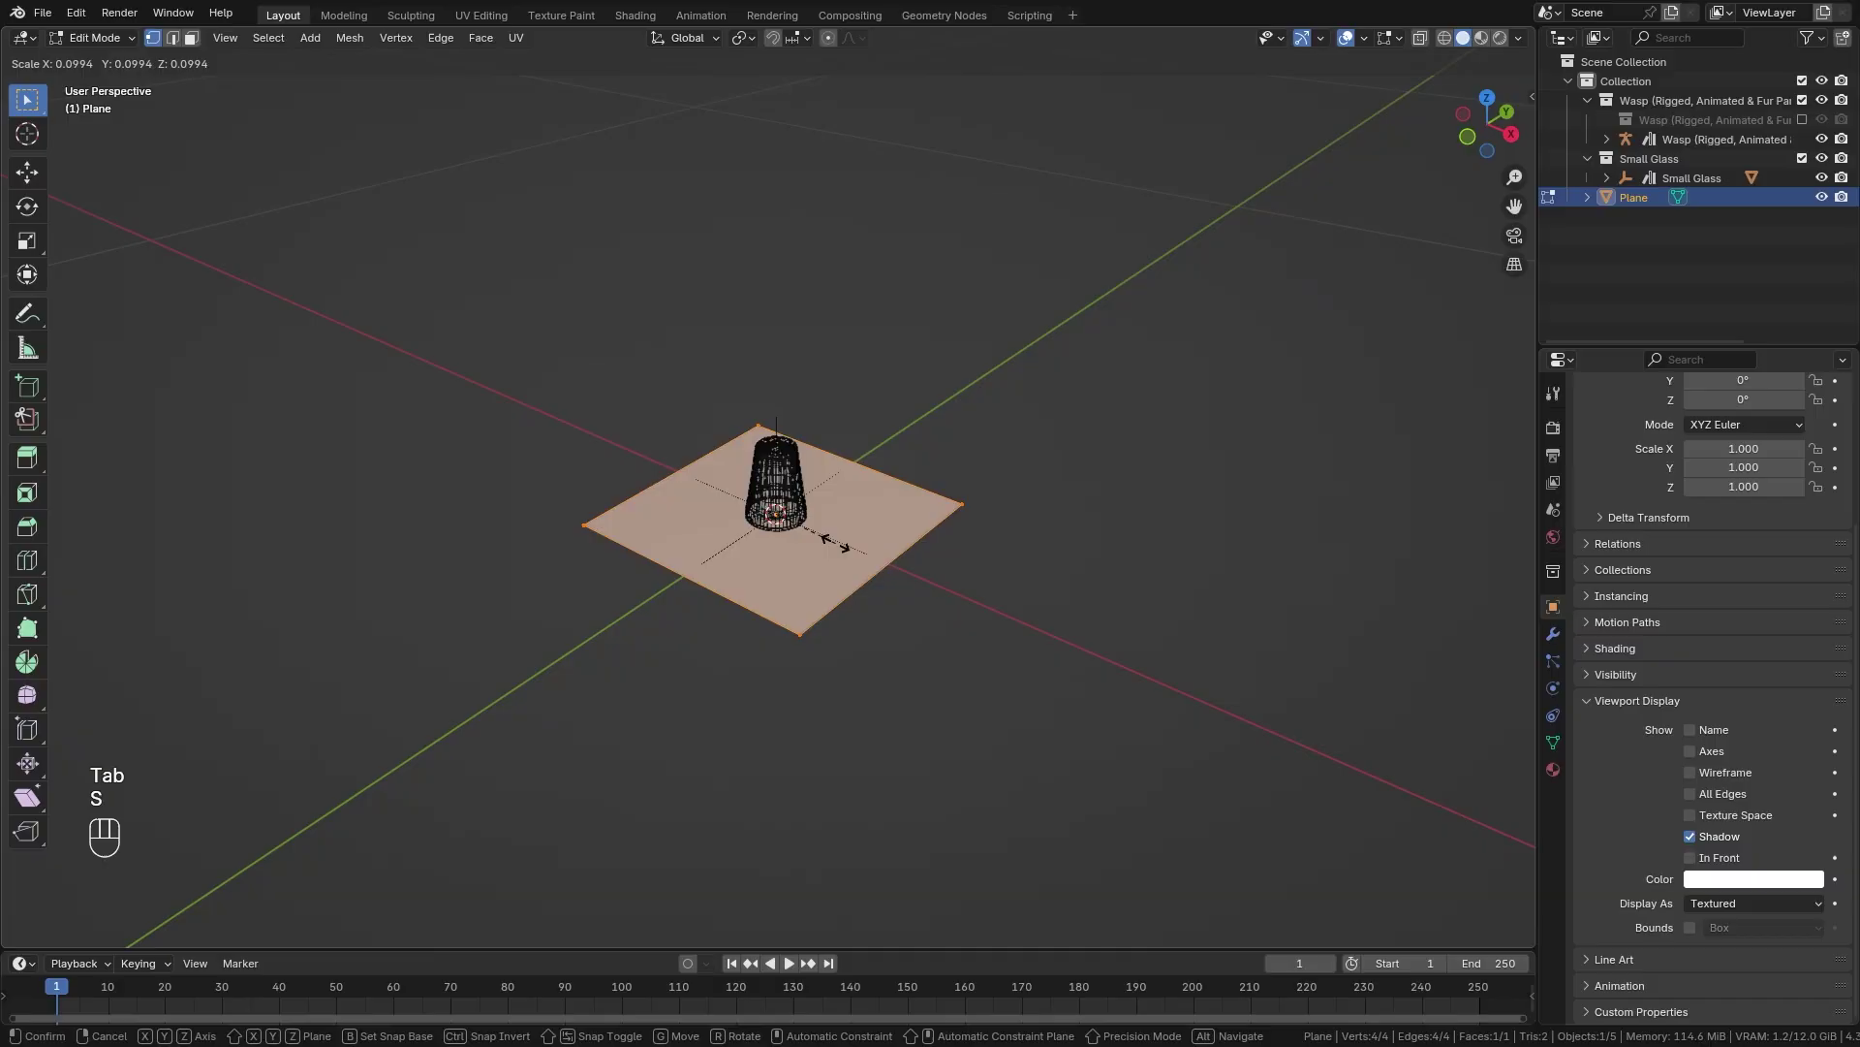
{"action": "key", "text": "Tab"}
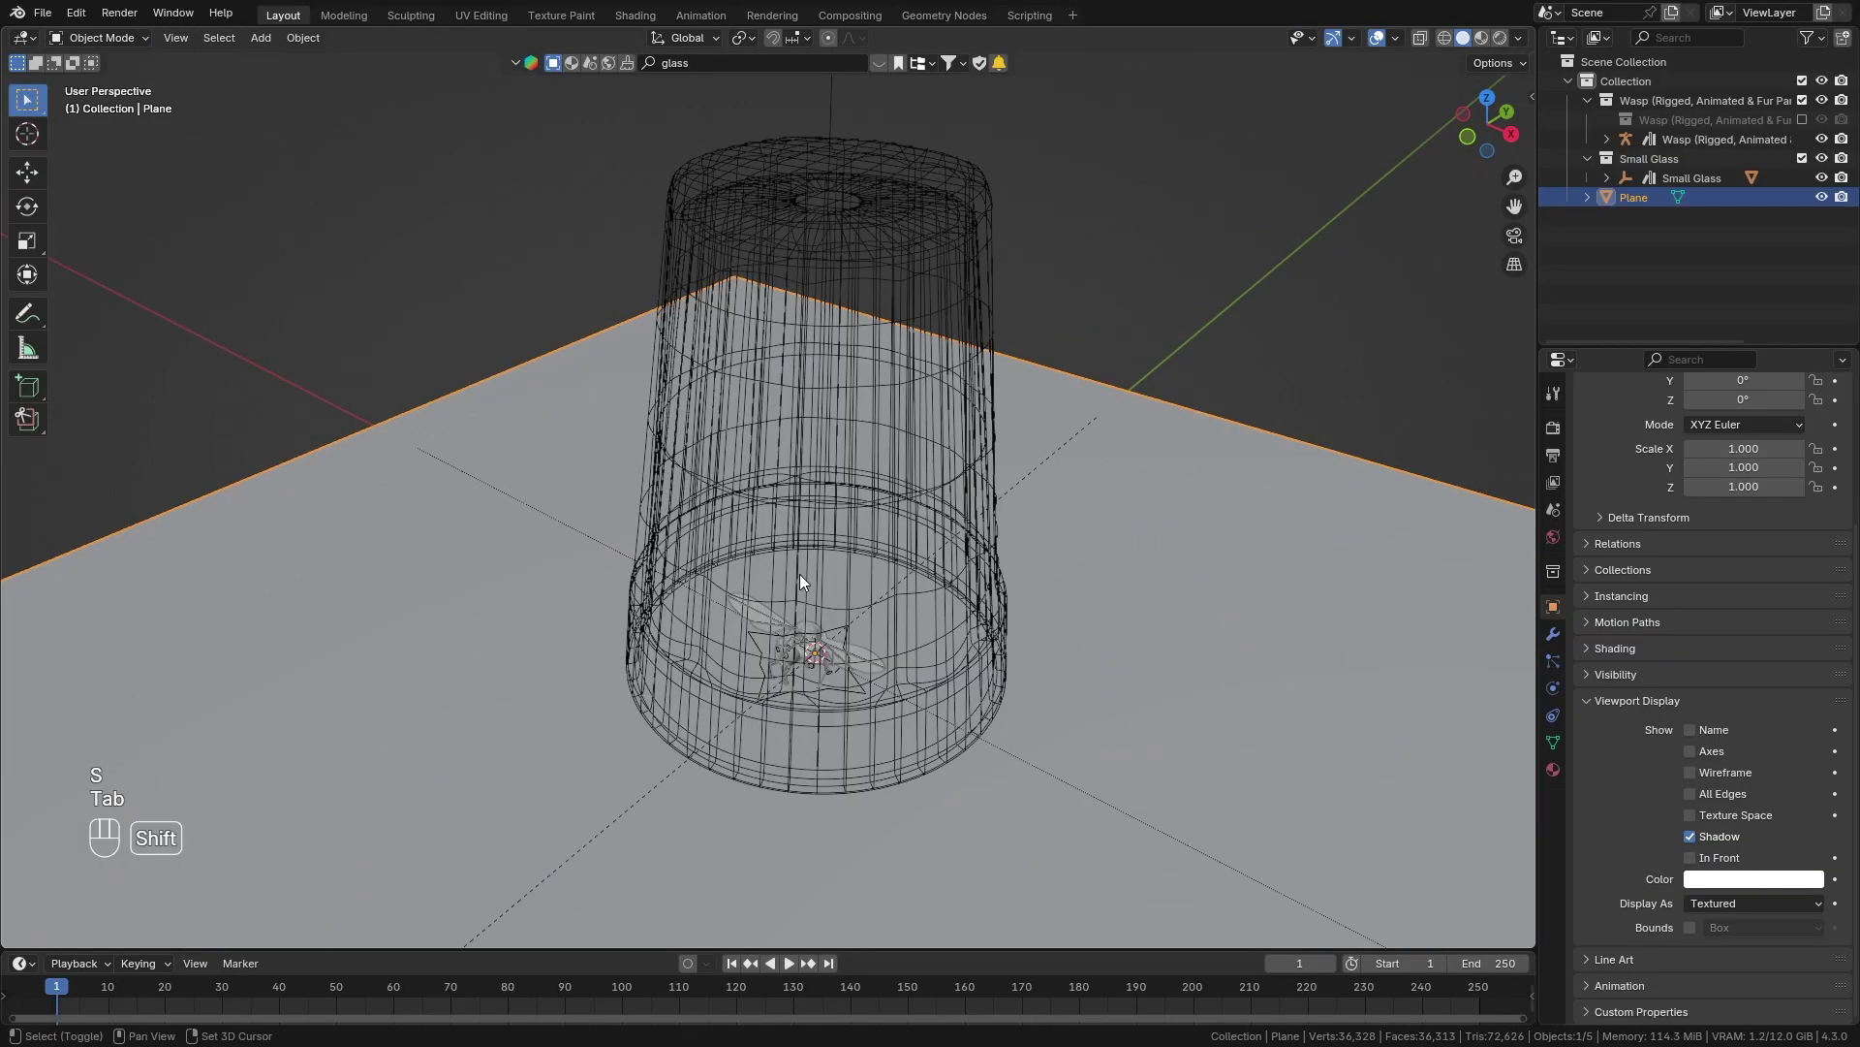
Duplicate the plane, shrink it to fit inside the glass and apply its scale.
{"action": "key", "text": "shift+d"}
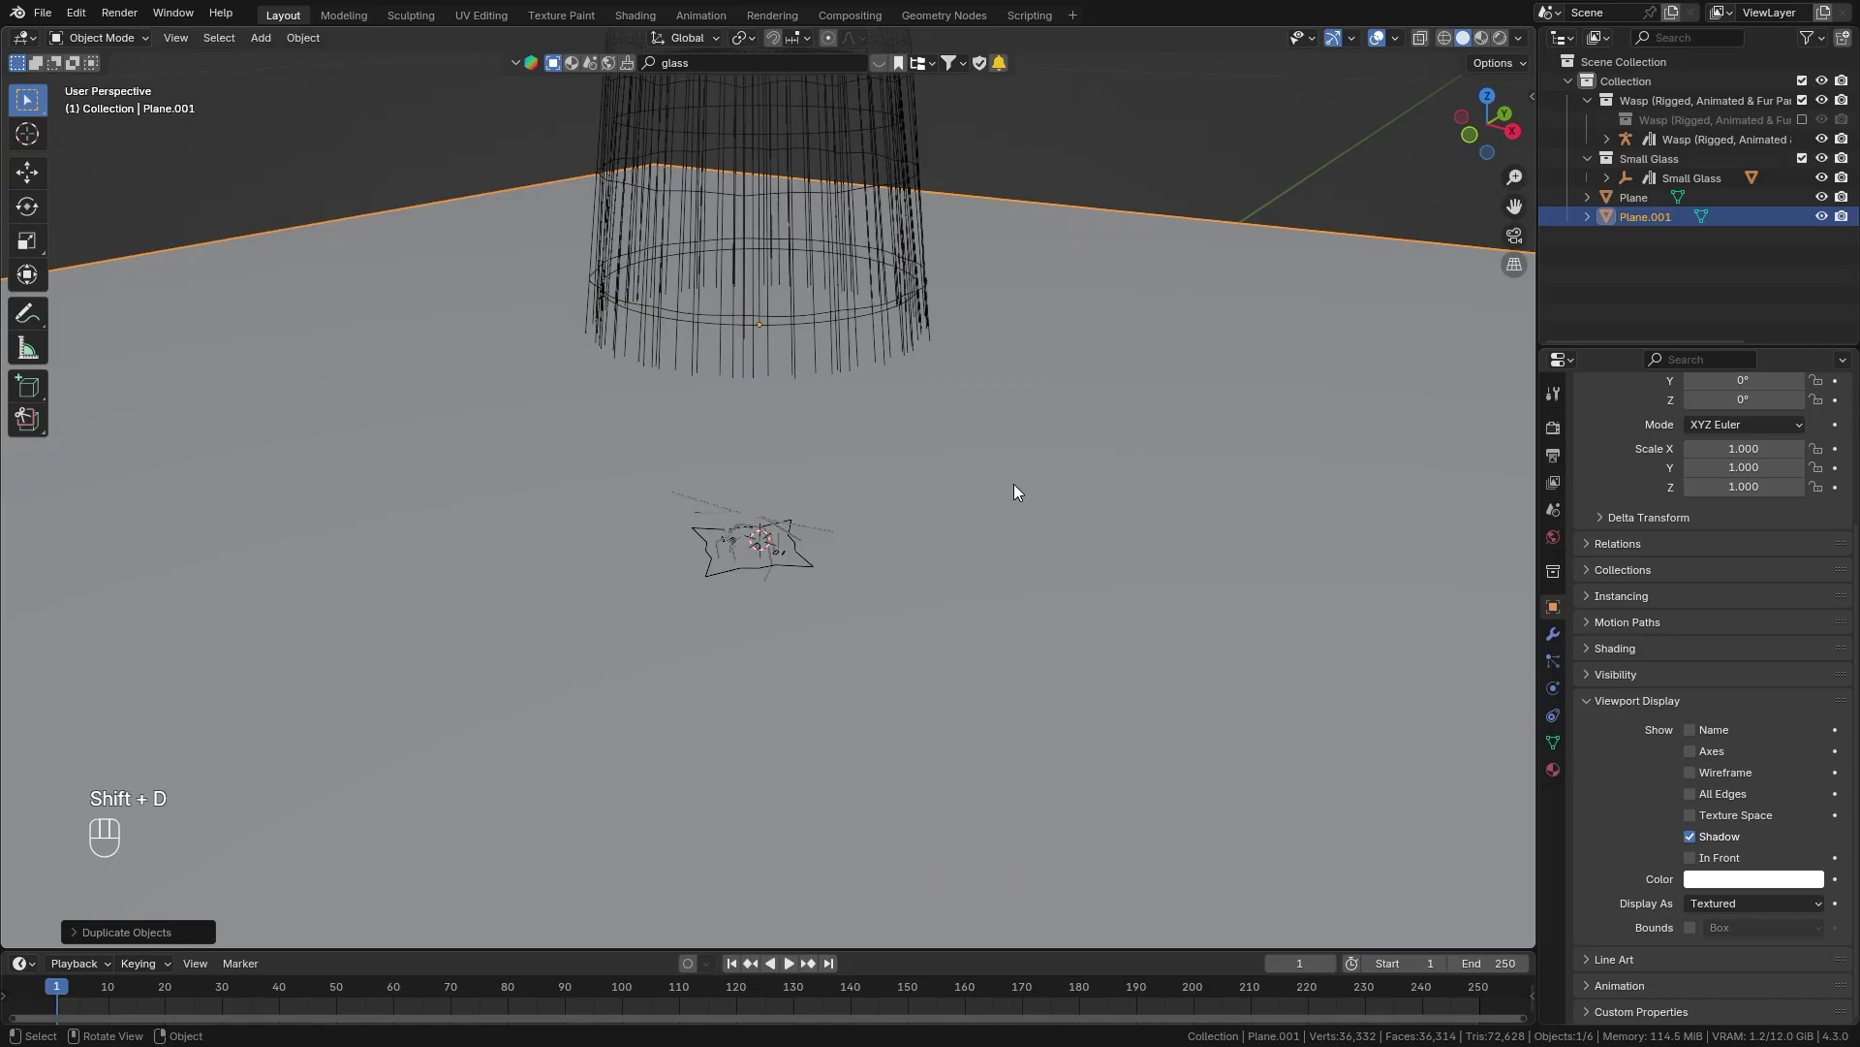
{"action": "key", "text": "Tab"}
{"action": "key", "text": "s"}
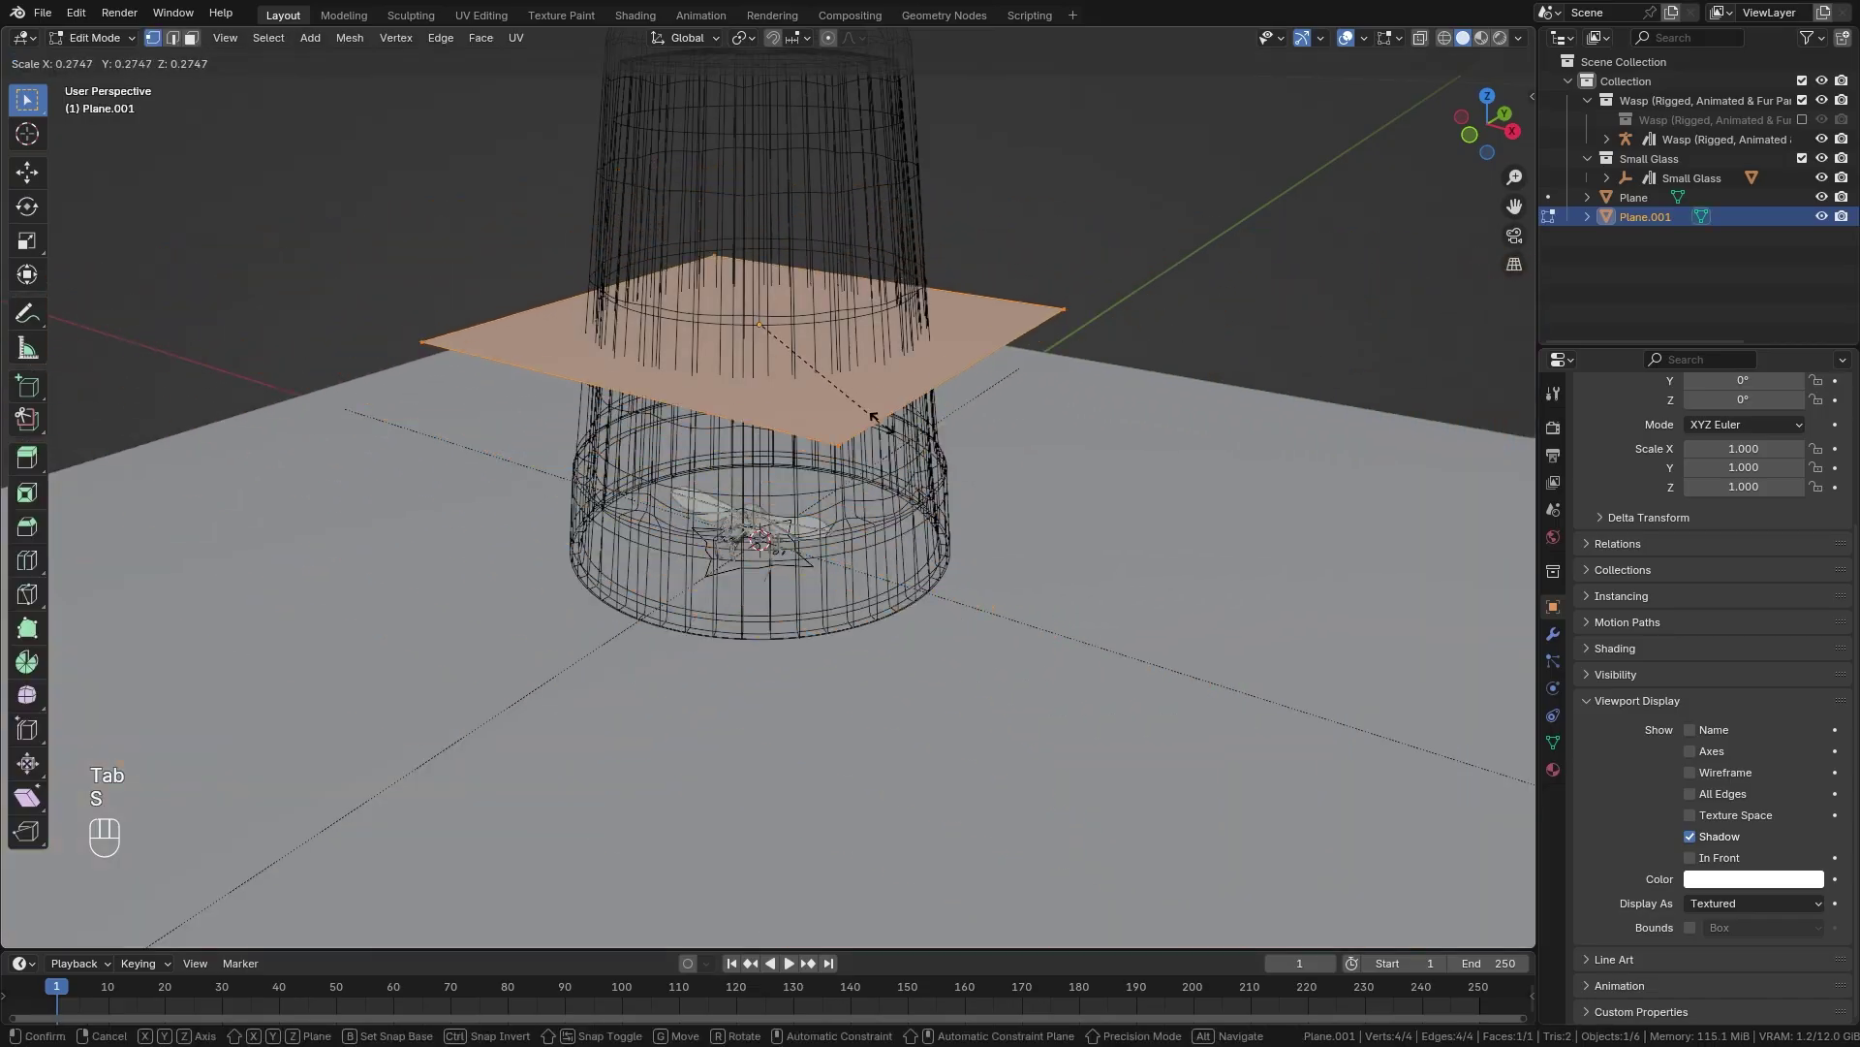
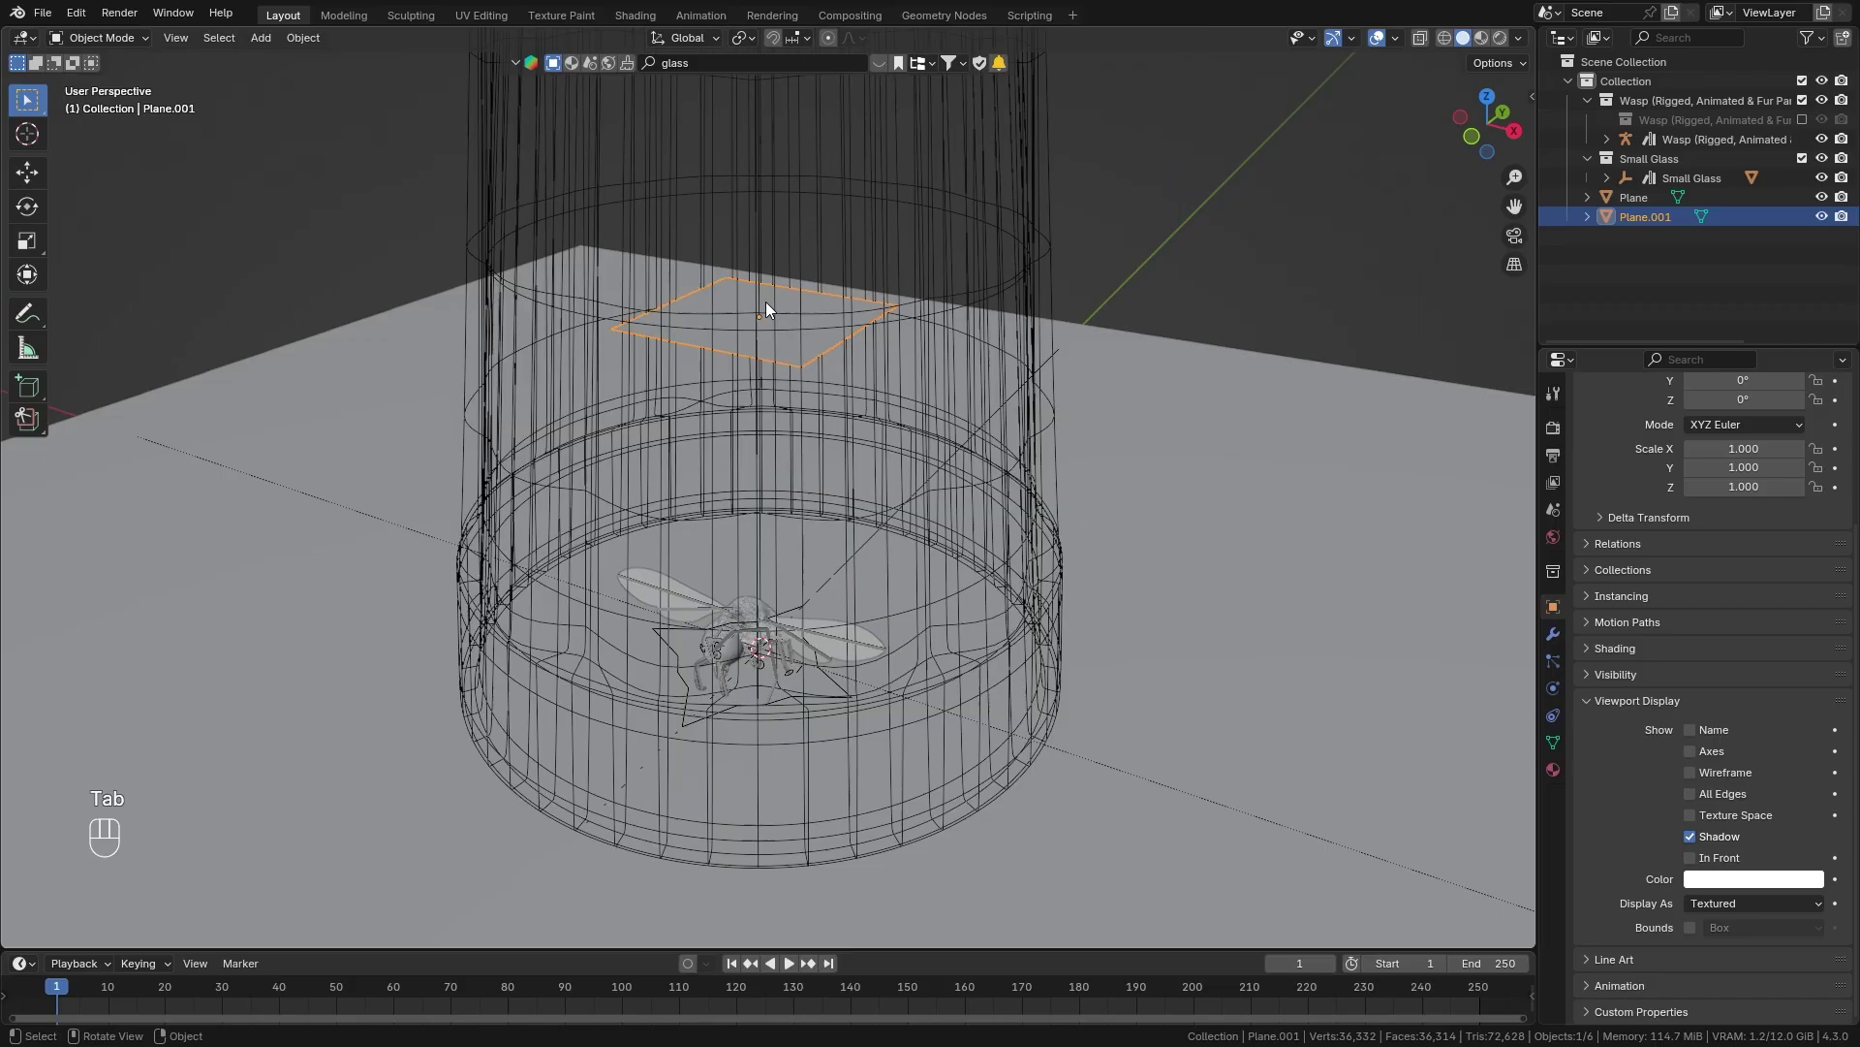
{"action": "key", "text": "n"}
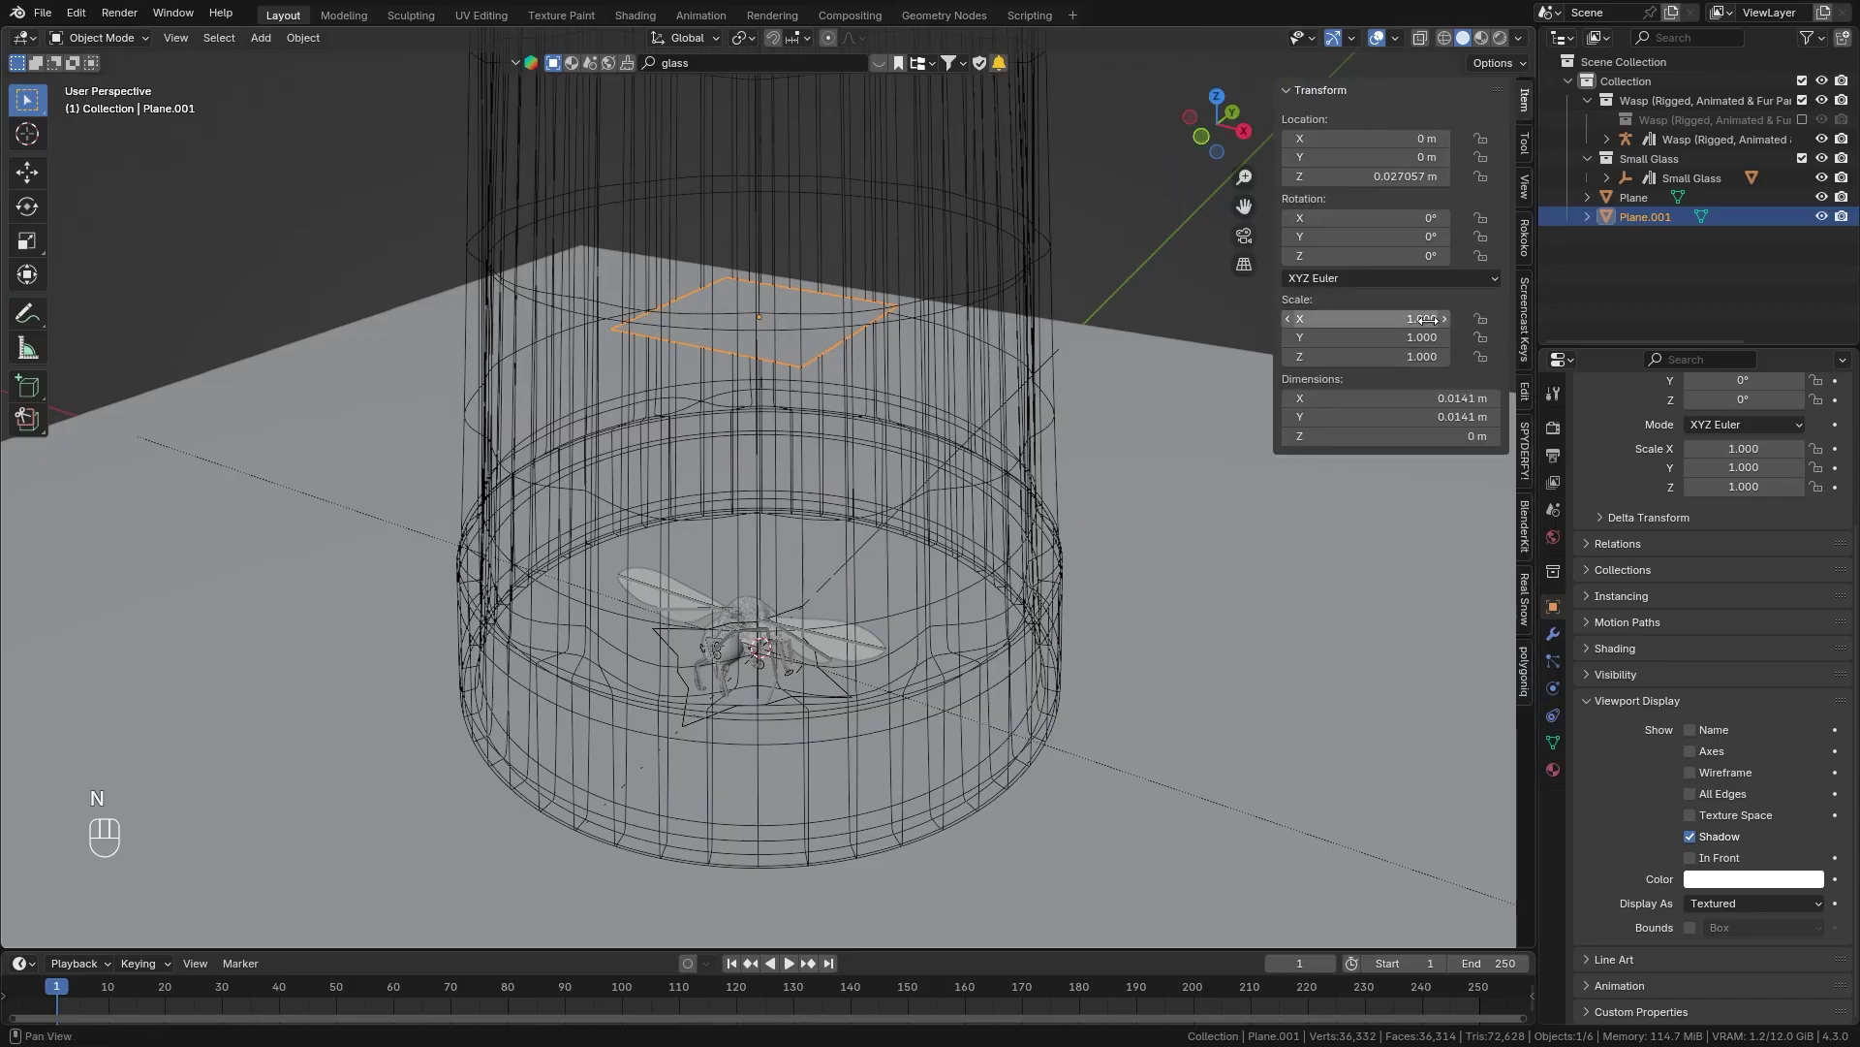
{"action": "key", "text": "s"}
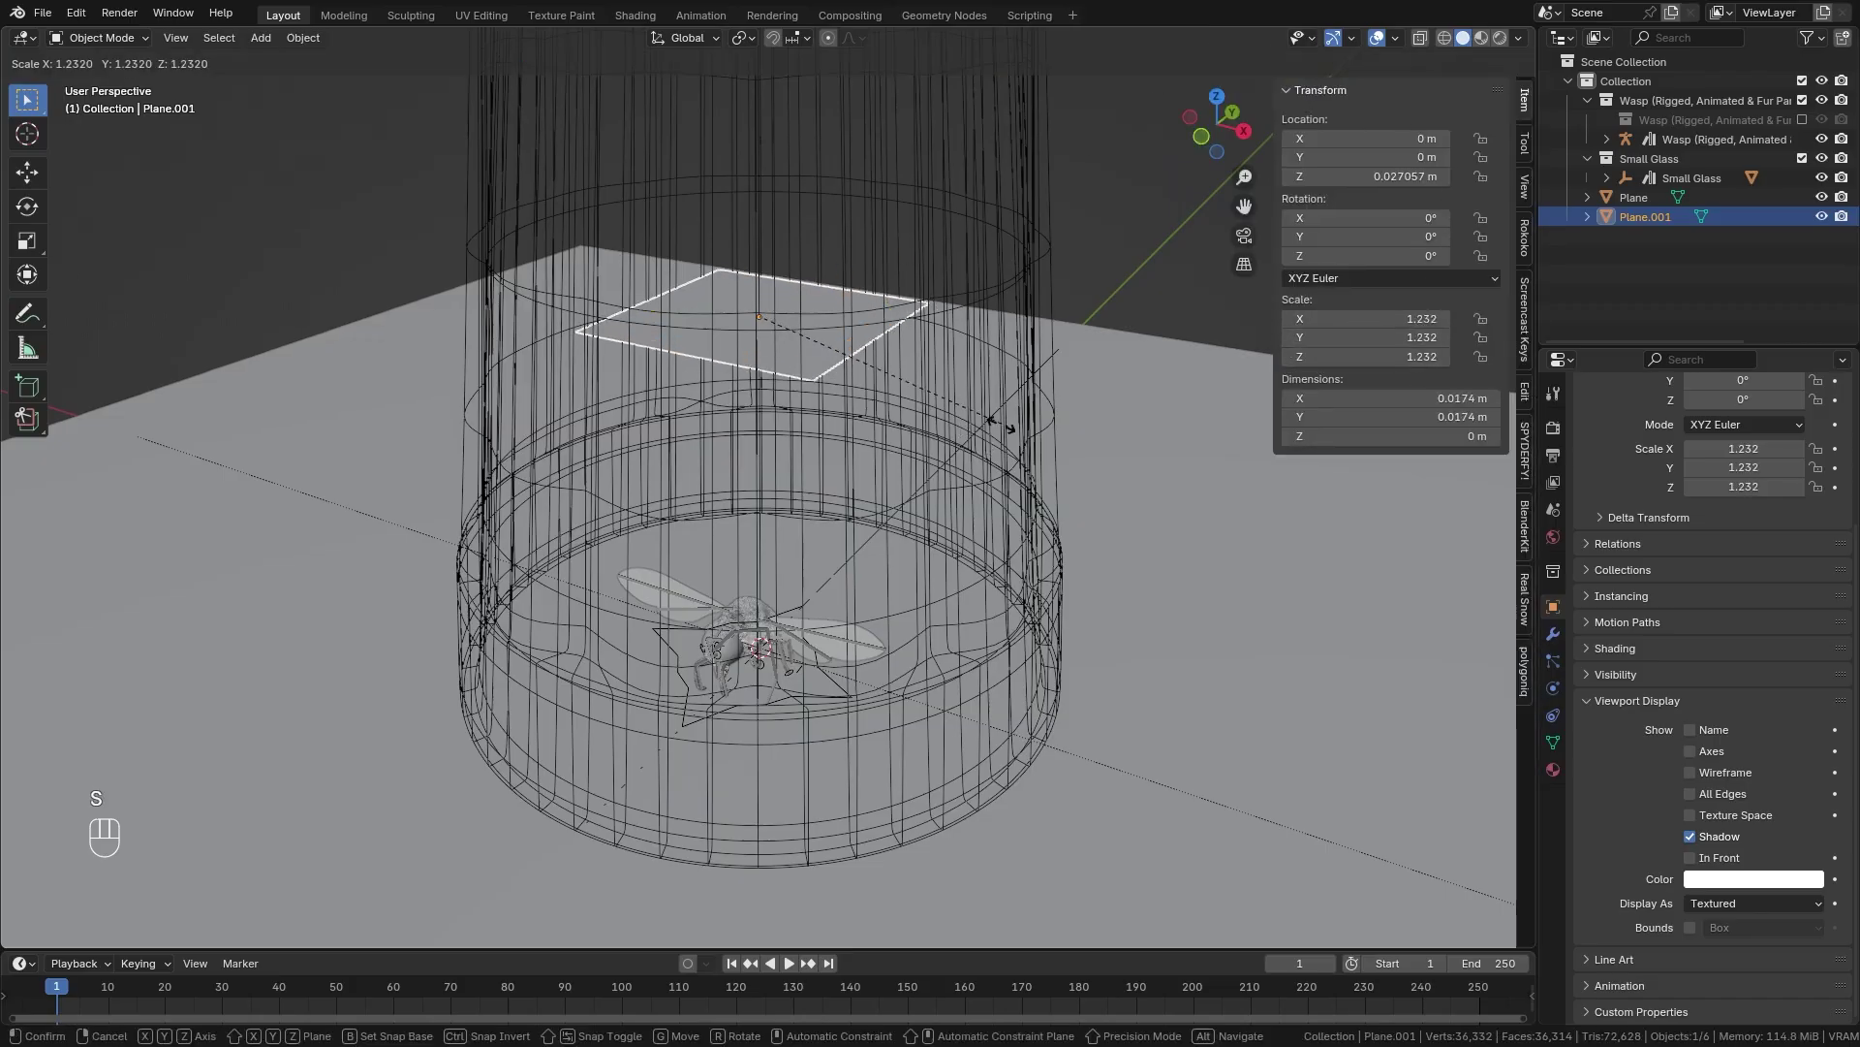
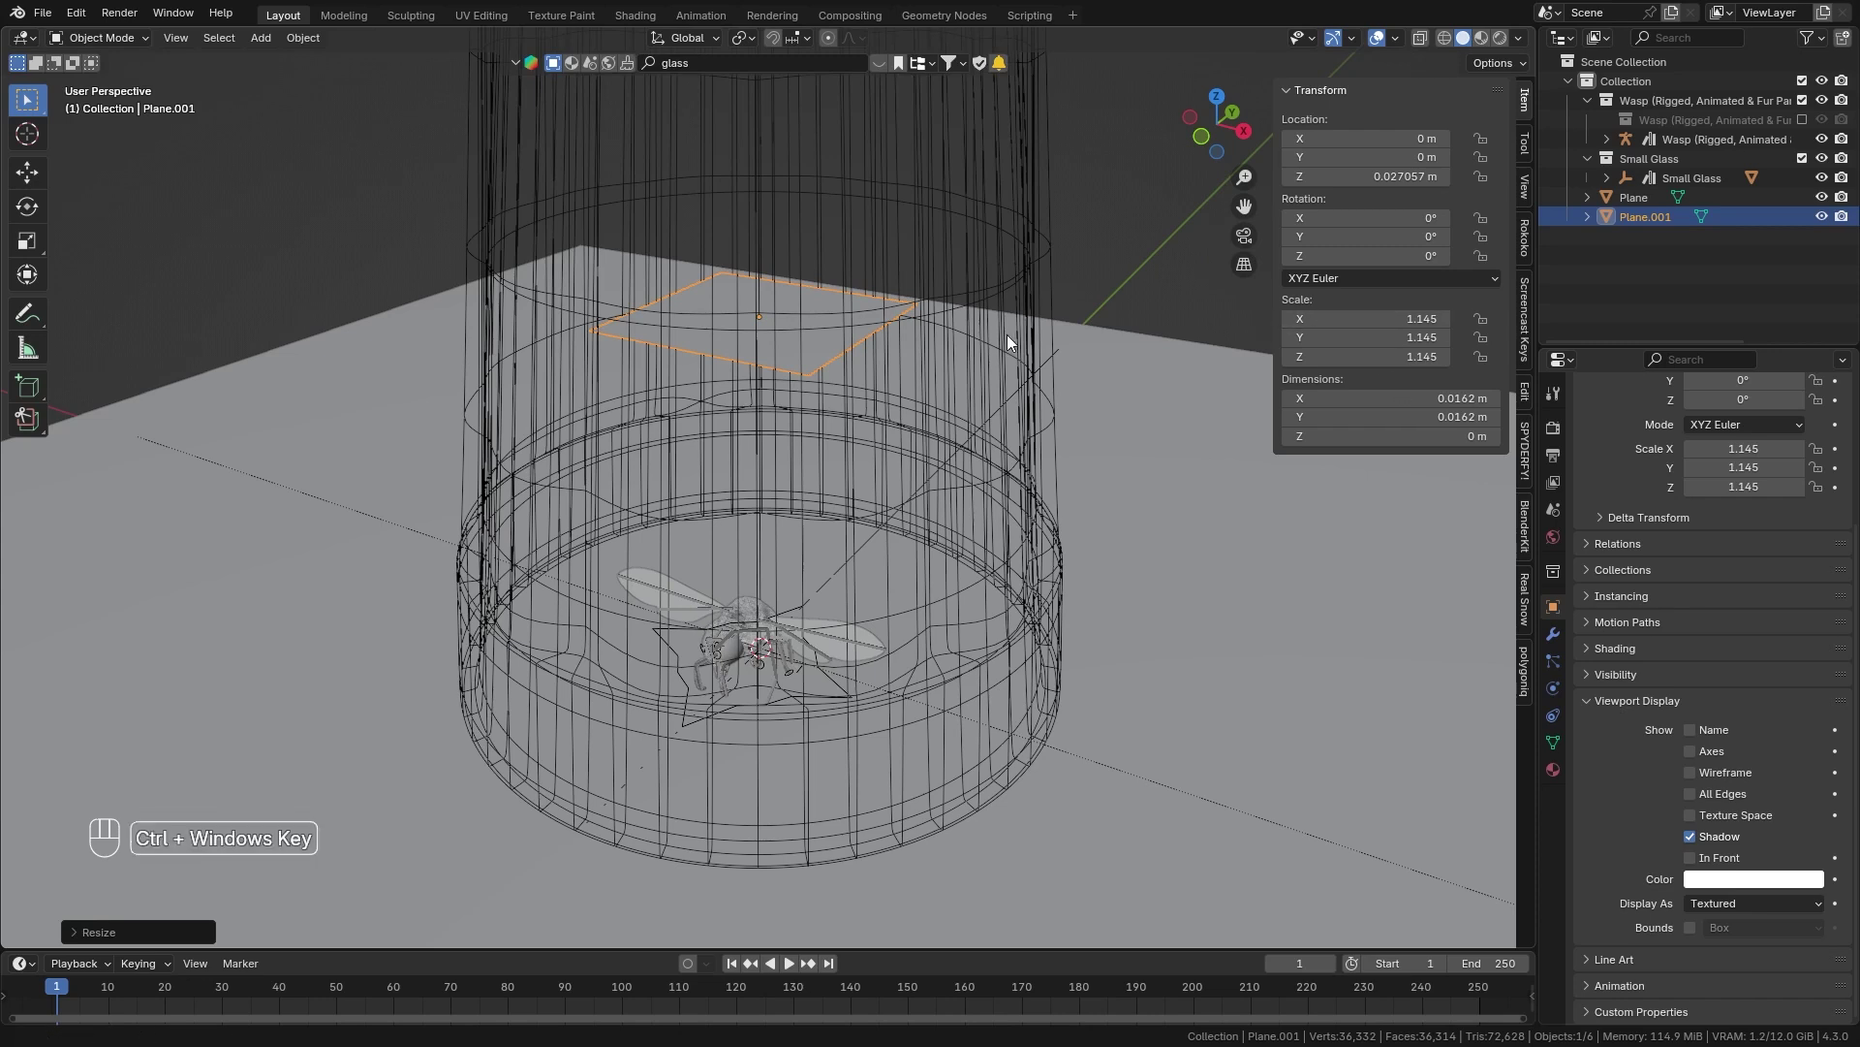
{"action": "key", "text": "ctrl+a"}
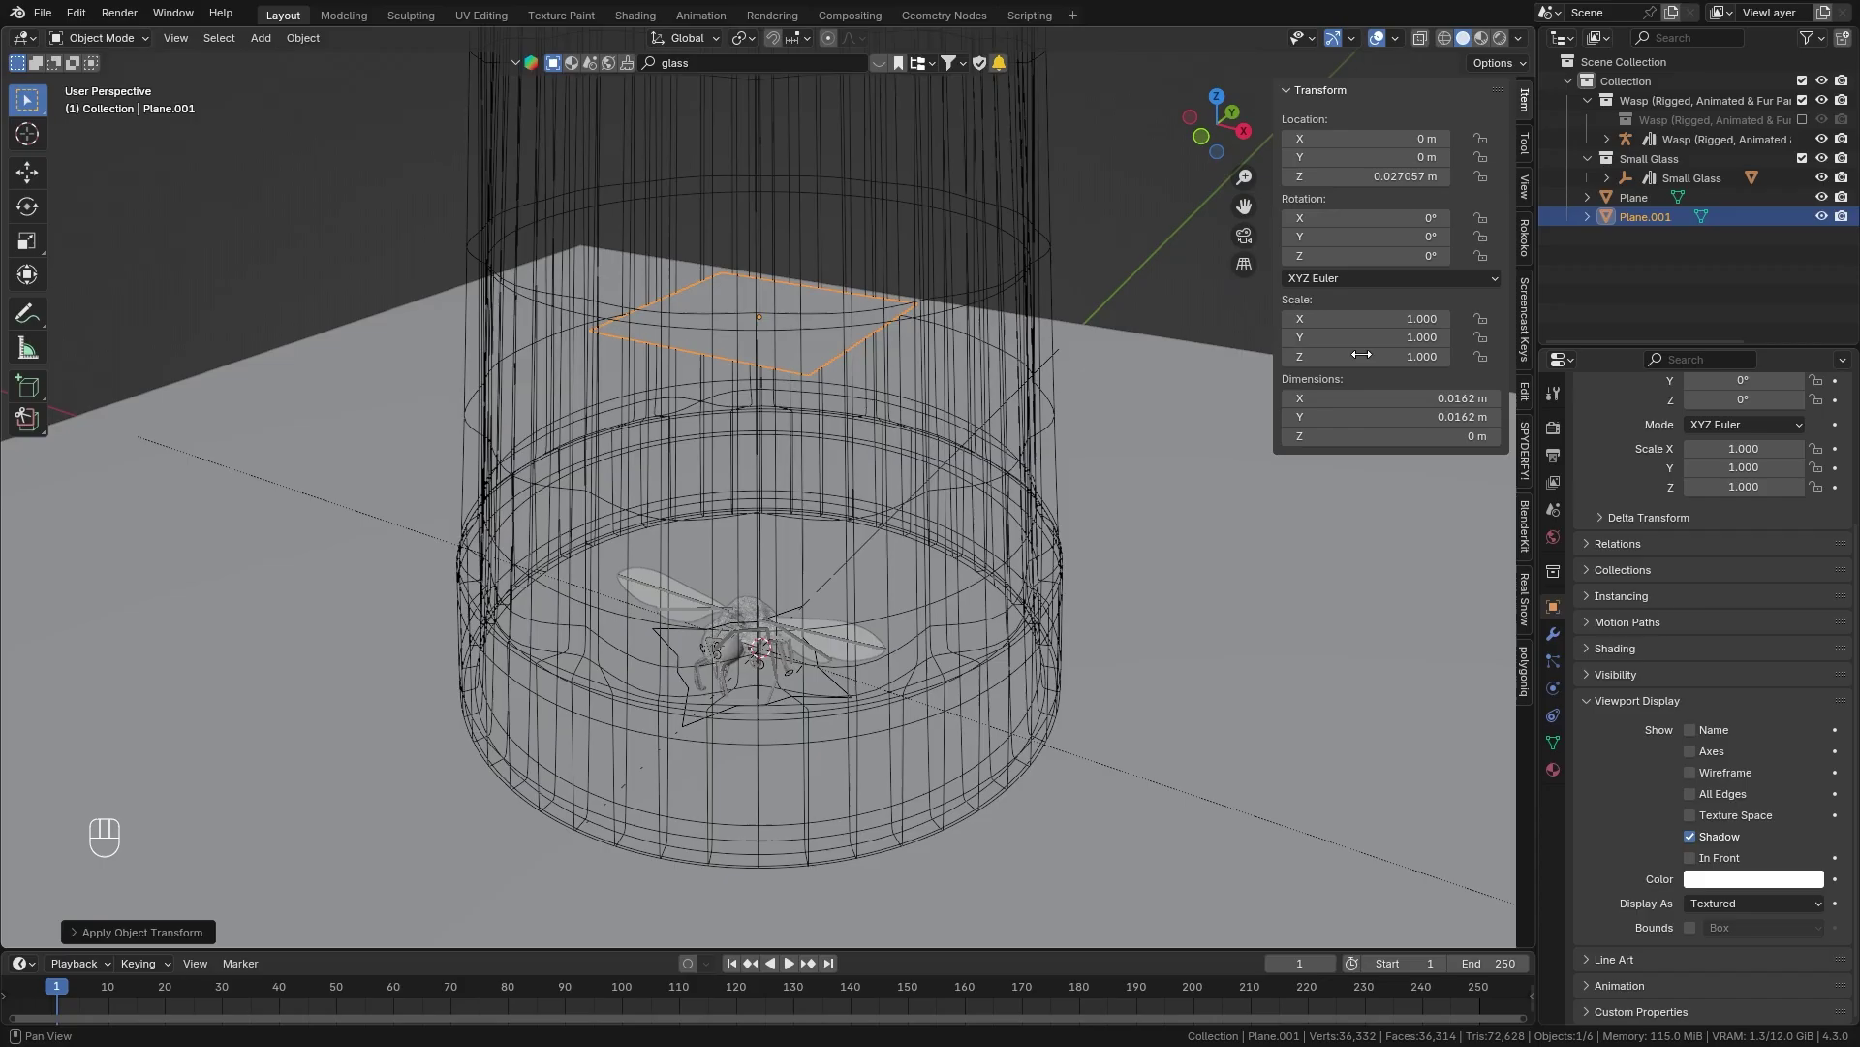
Rename the small plane Emitter and the large plane Ground in the outliner.
{"action": "double_click", "coordinate": [1656, 228]}
{"action": "key", "text": "t"}
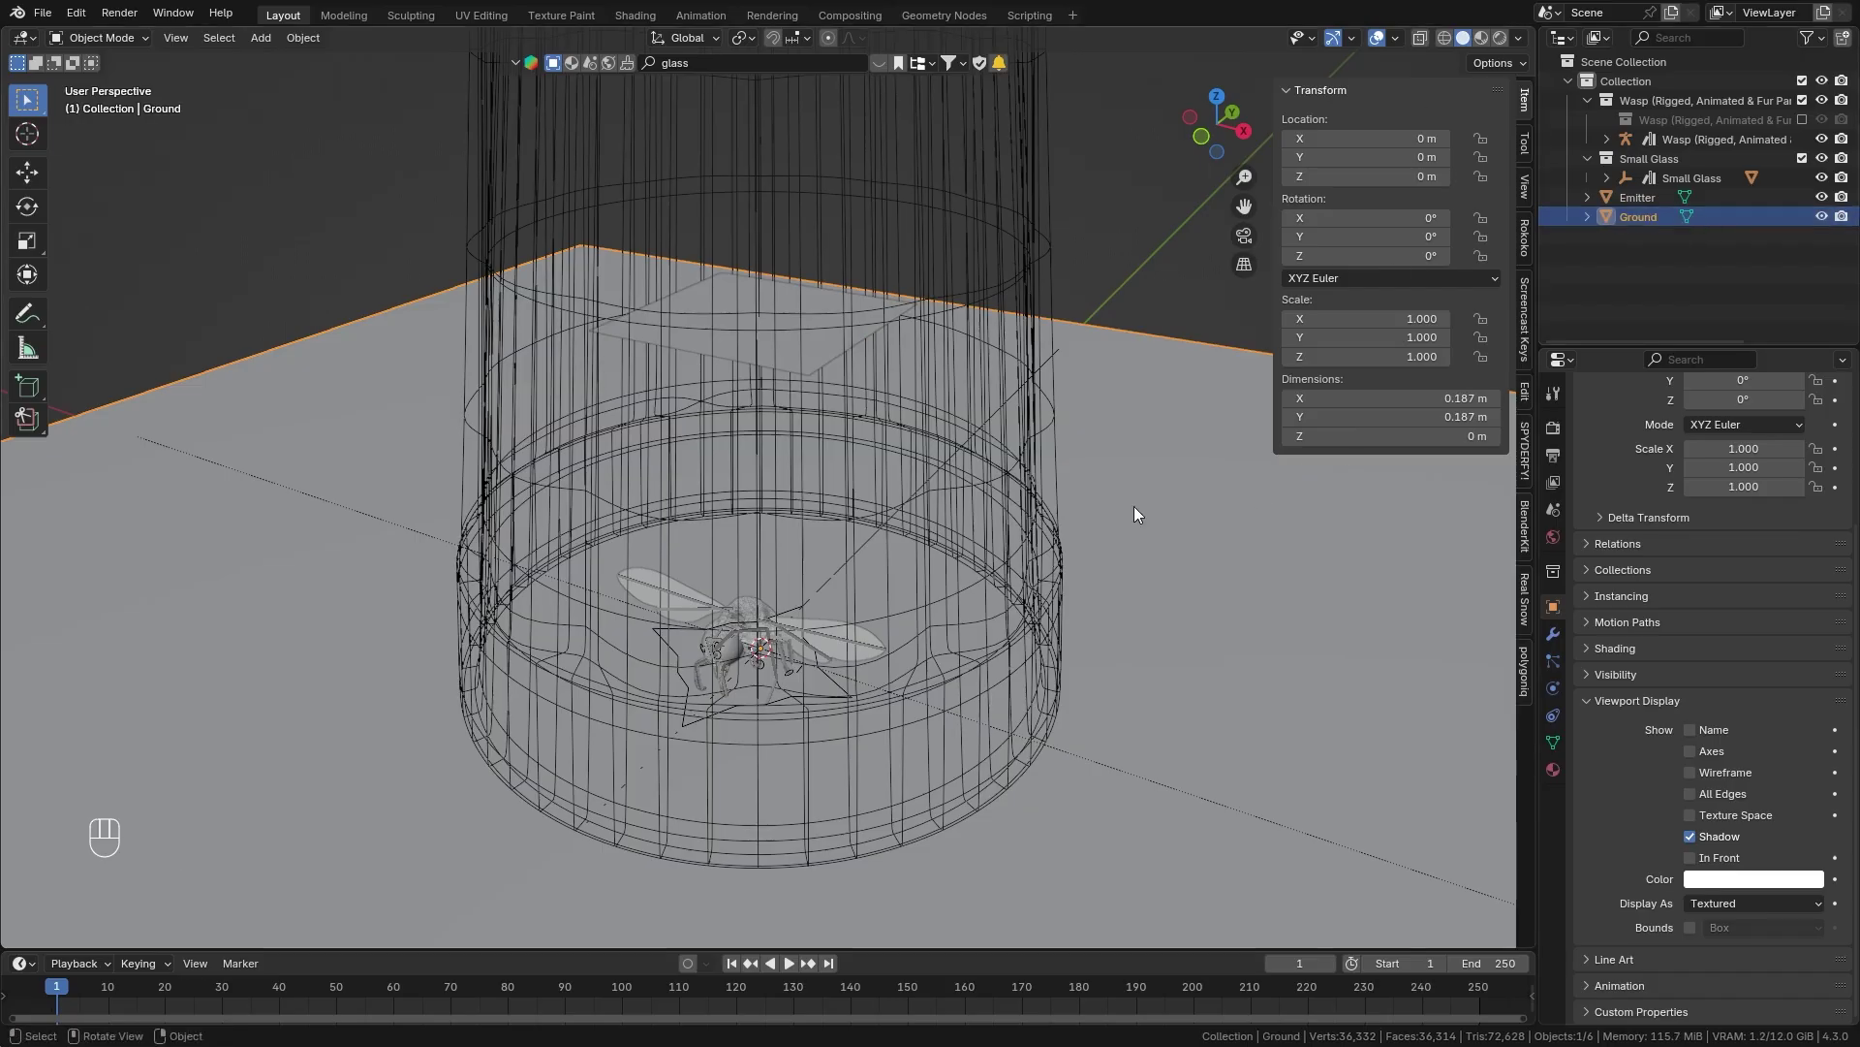
Exclude the Wasp collection, close the sidebar and view the Emitter inside the glass.
{"action": "left_click", "coordinate": [1052, 508]}
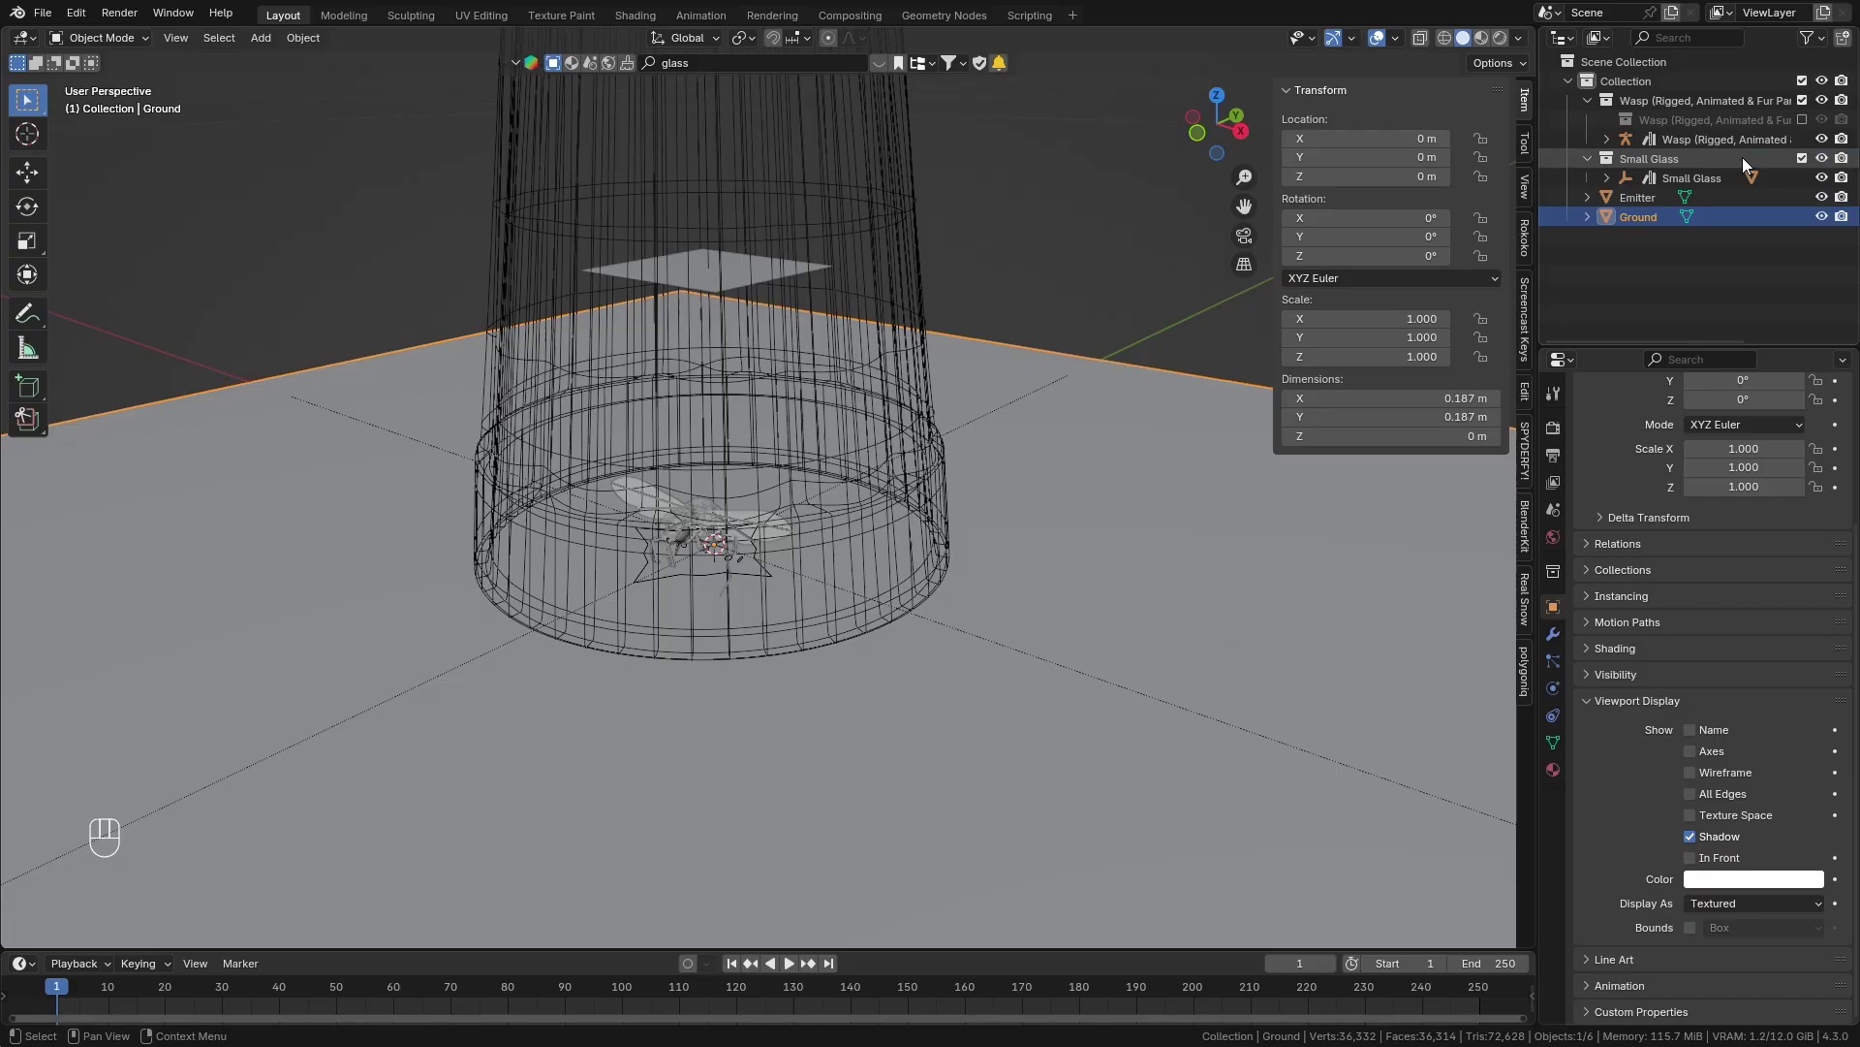
{"action": "left_click", "coordinate": [1811, 103]}
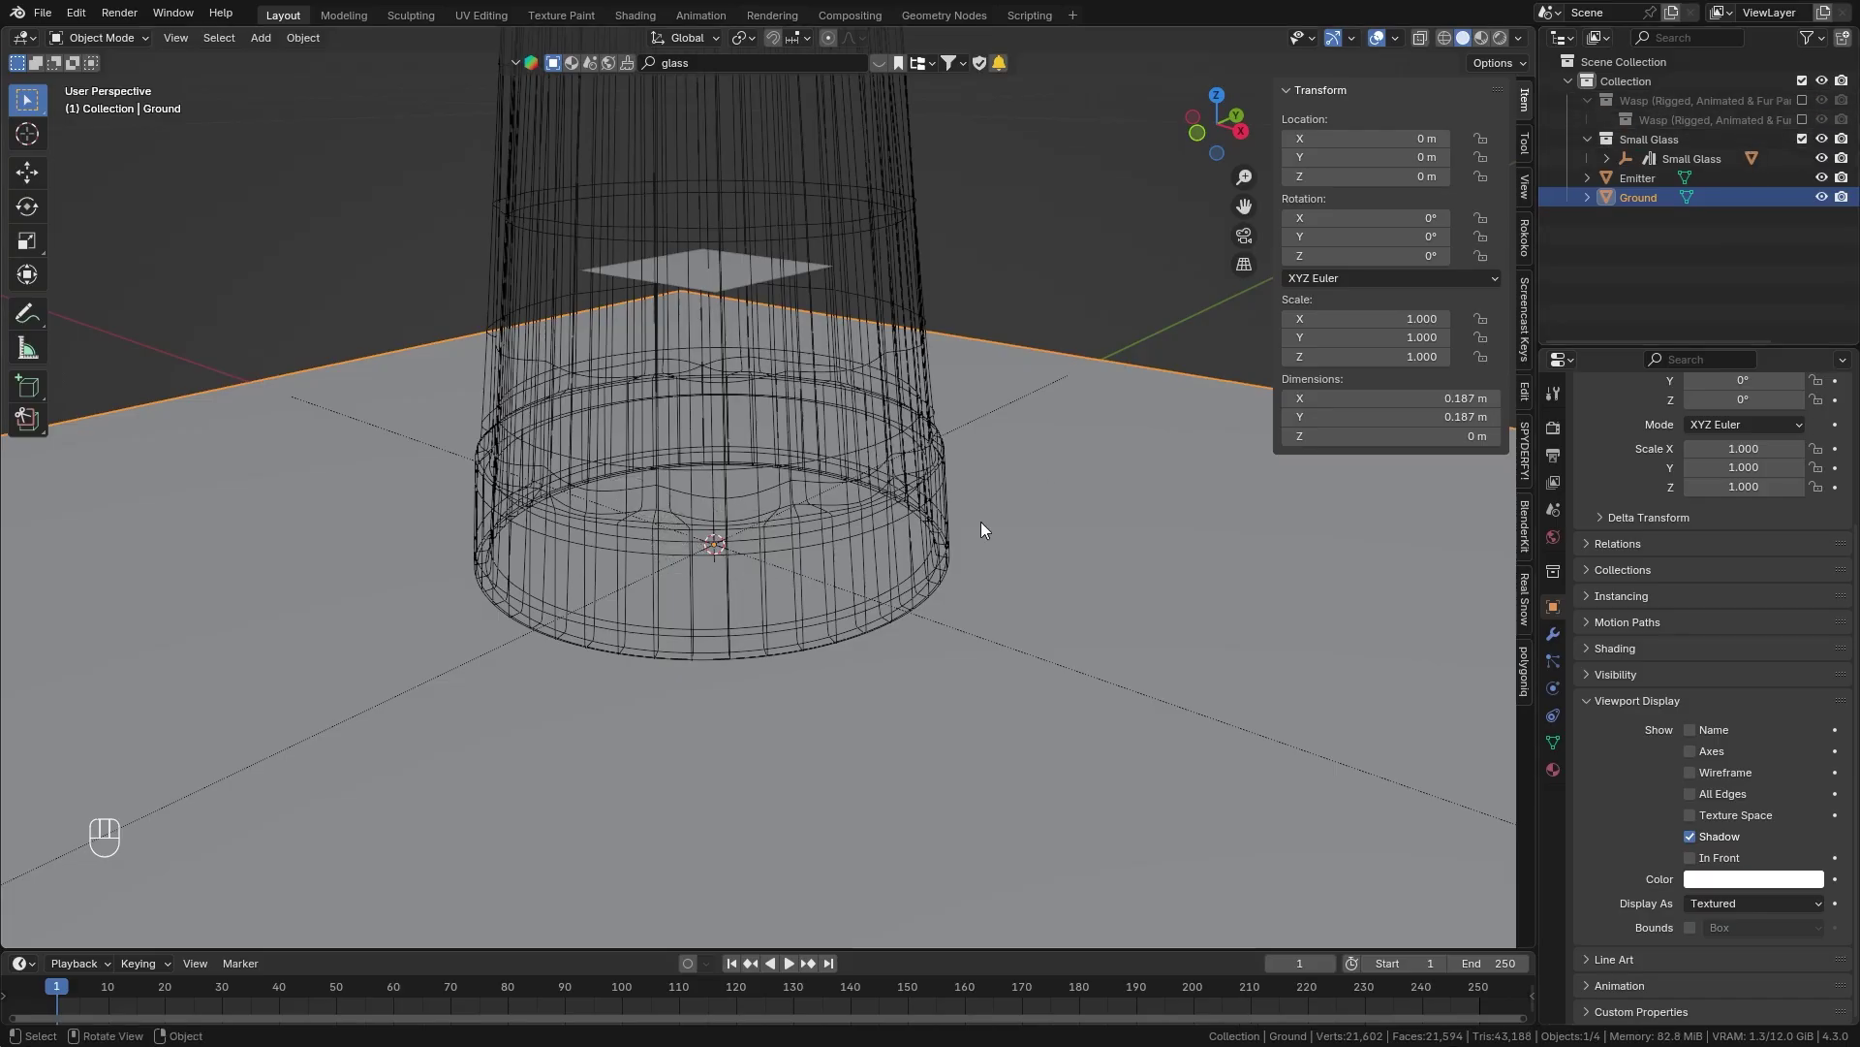
{"action": "key", "text": "n"}
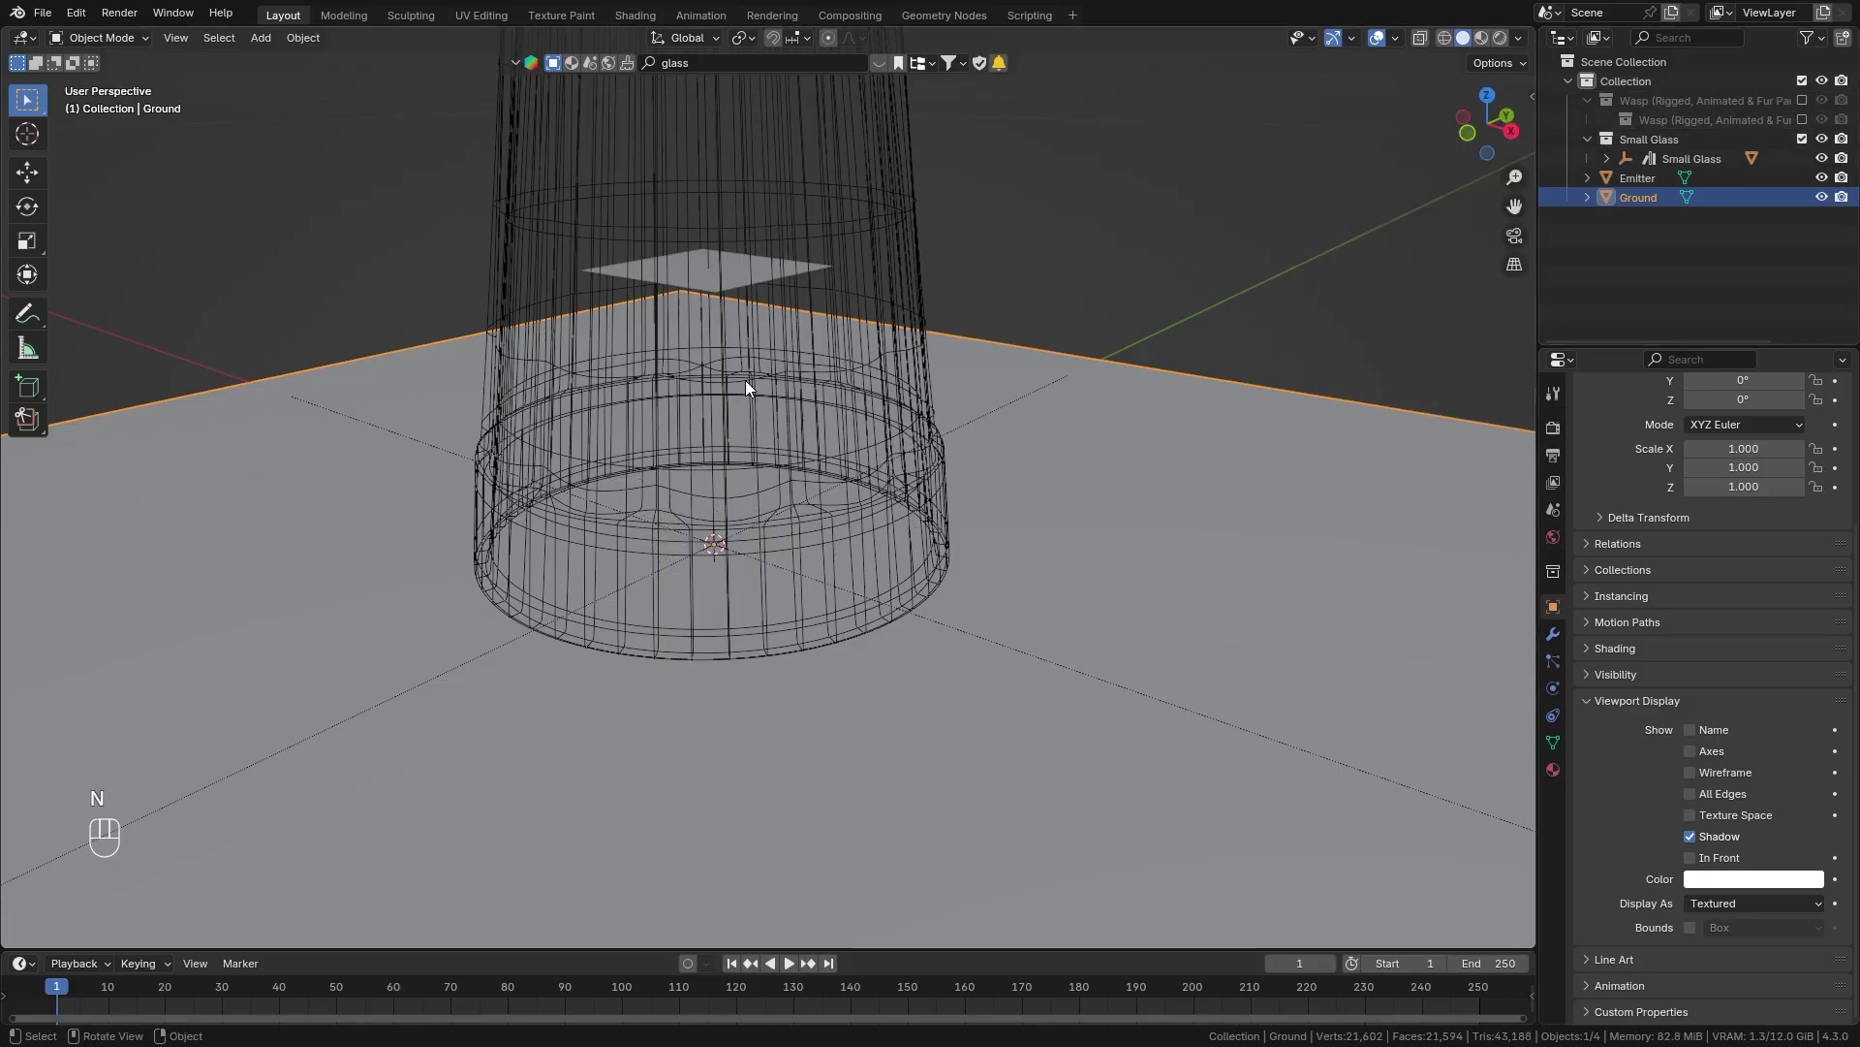
{"action": "left_click_drag", "start_coordinate": [754, 386], "coordinate": [792, 437]}
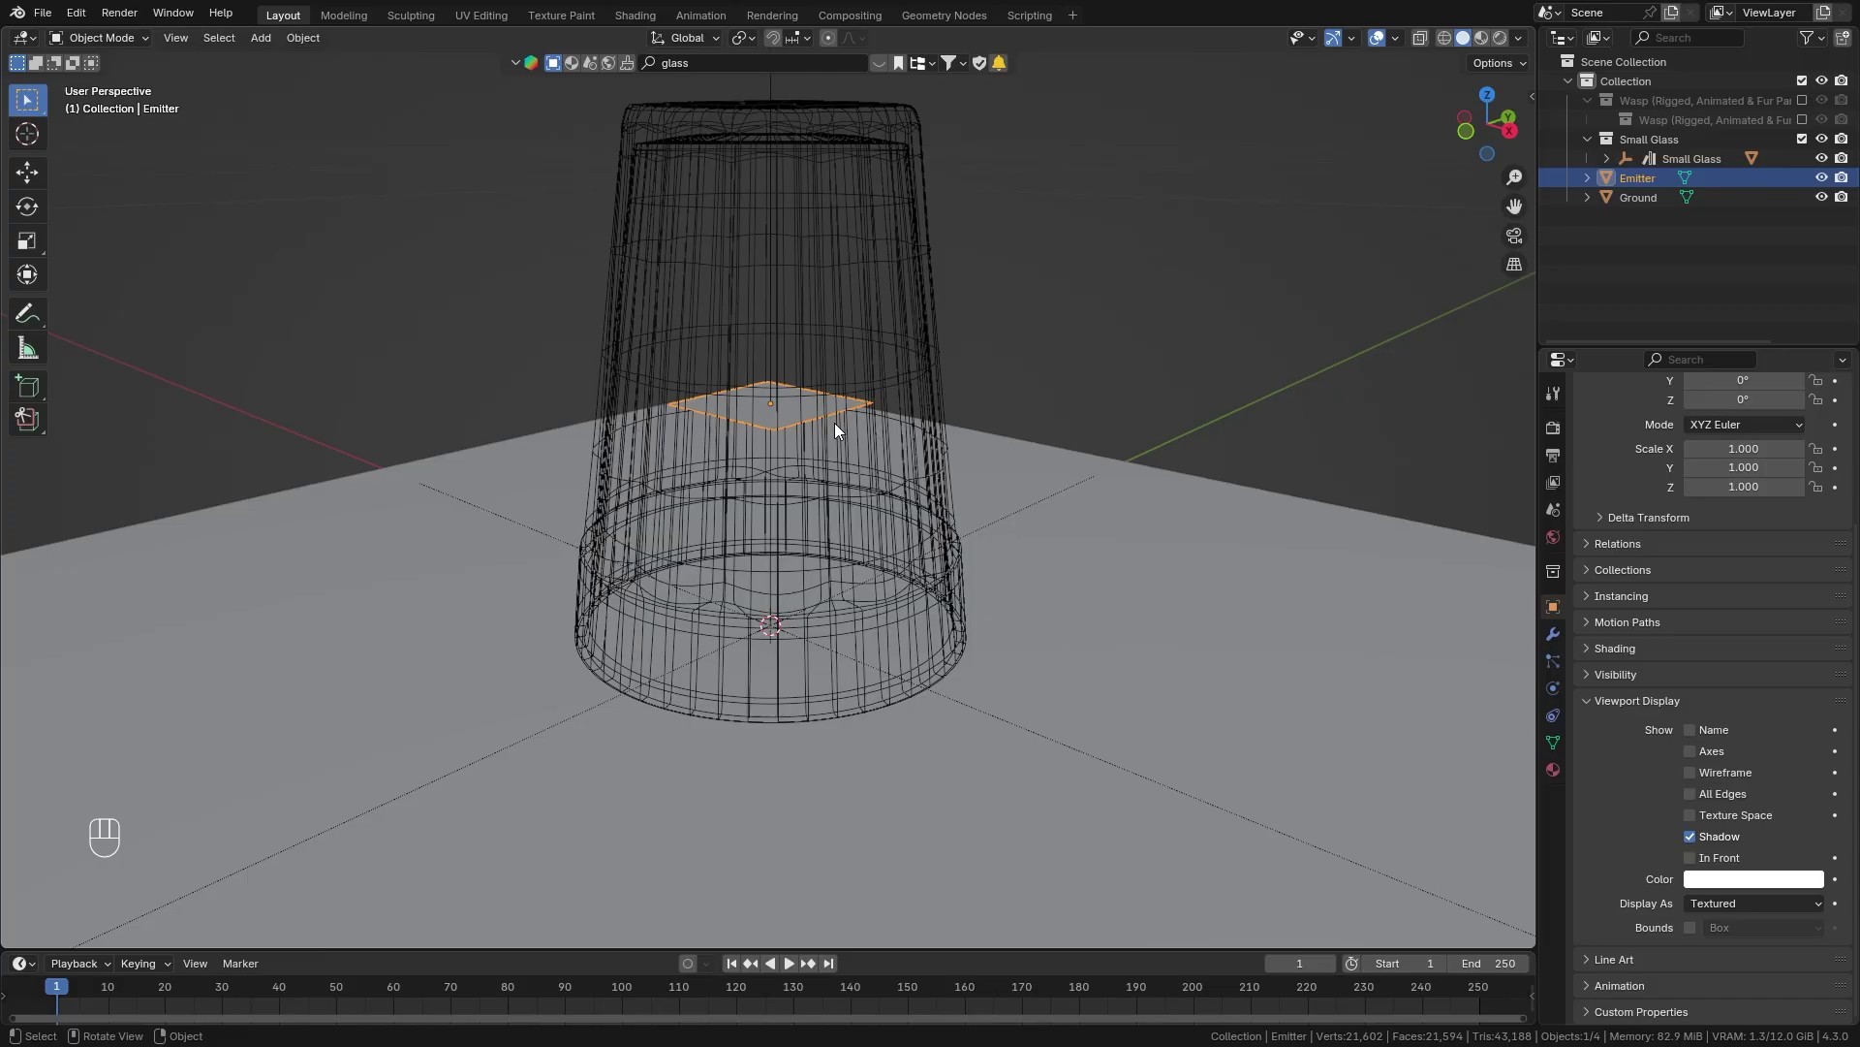
Set the Emitter particle system's Render Scale of the Wasp instance from 0.05 to 0.5.
{"action": "left_click", "coordinate": [1564, 664]}
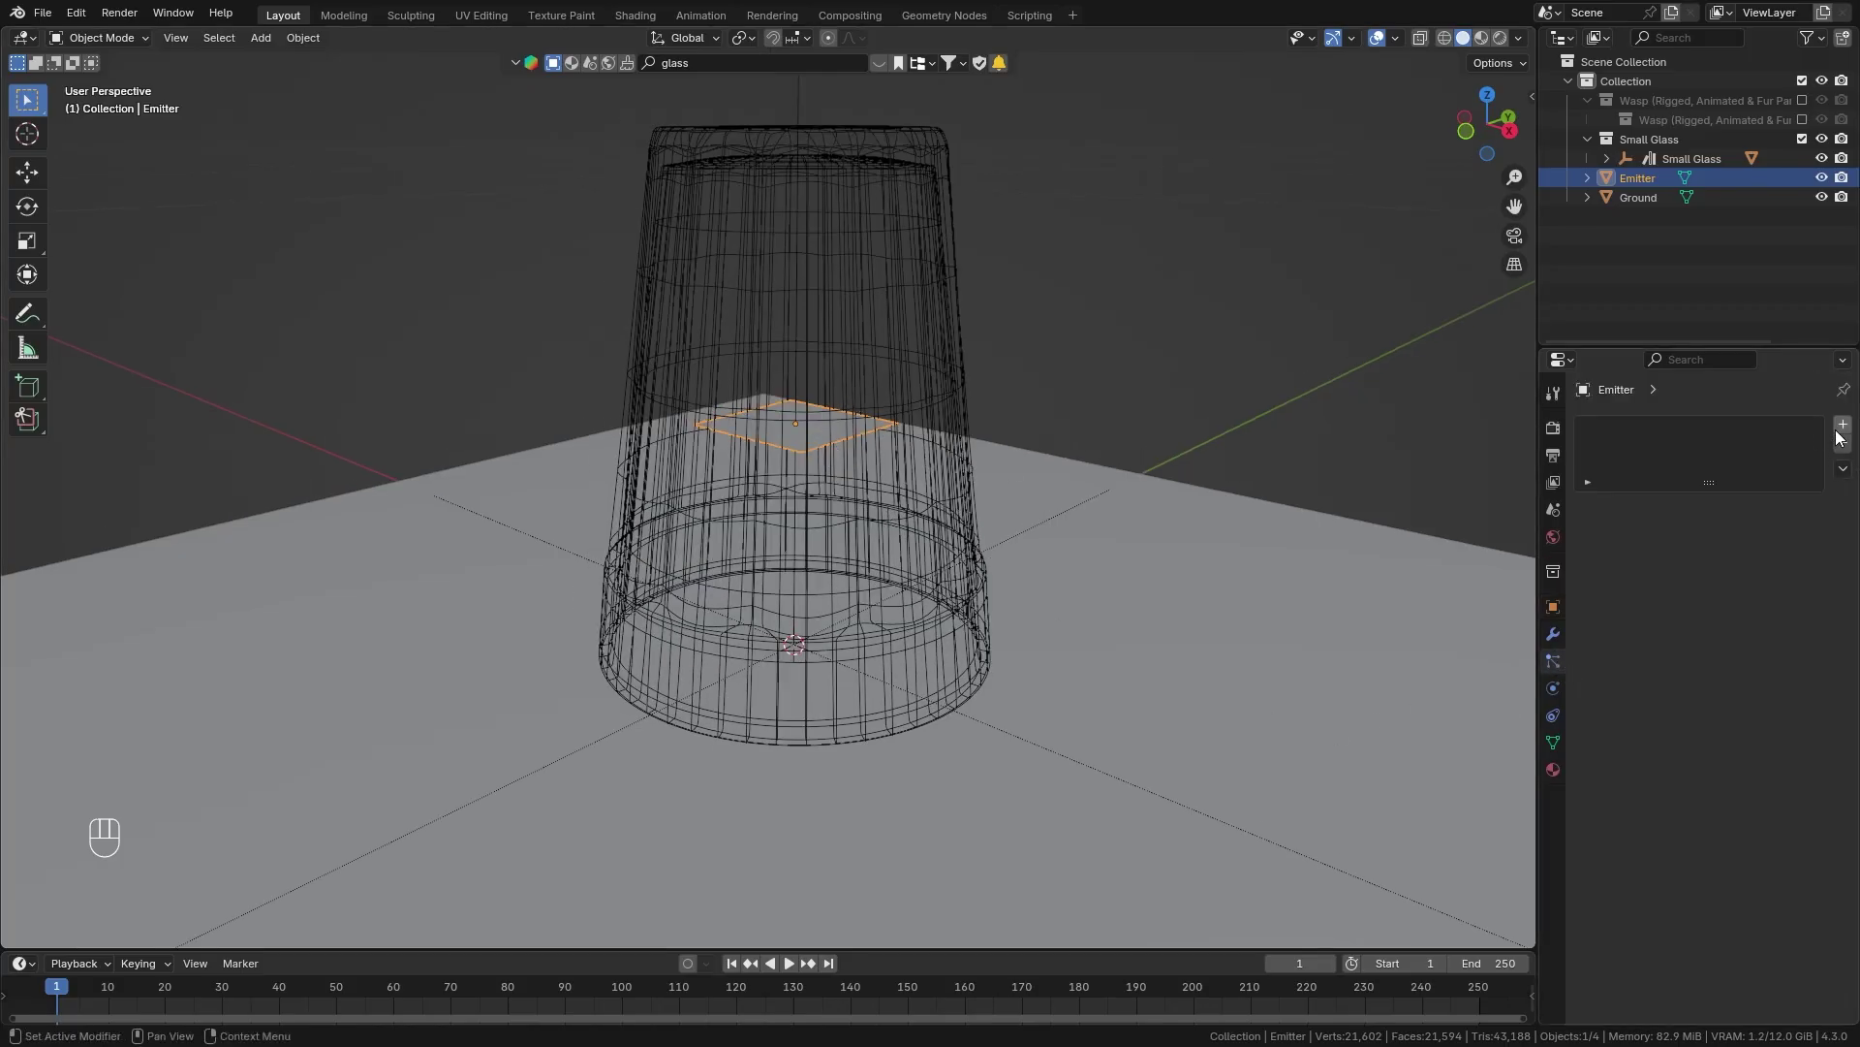
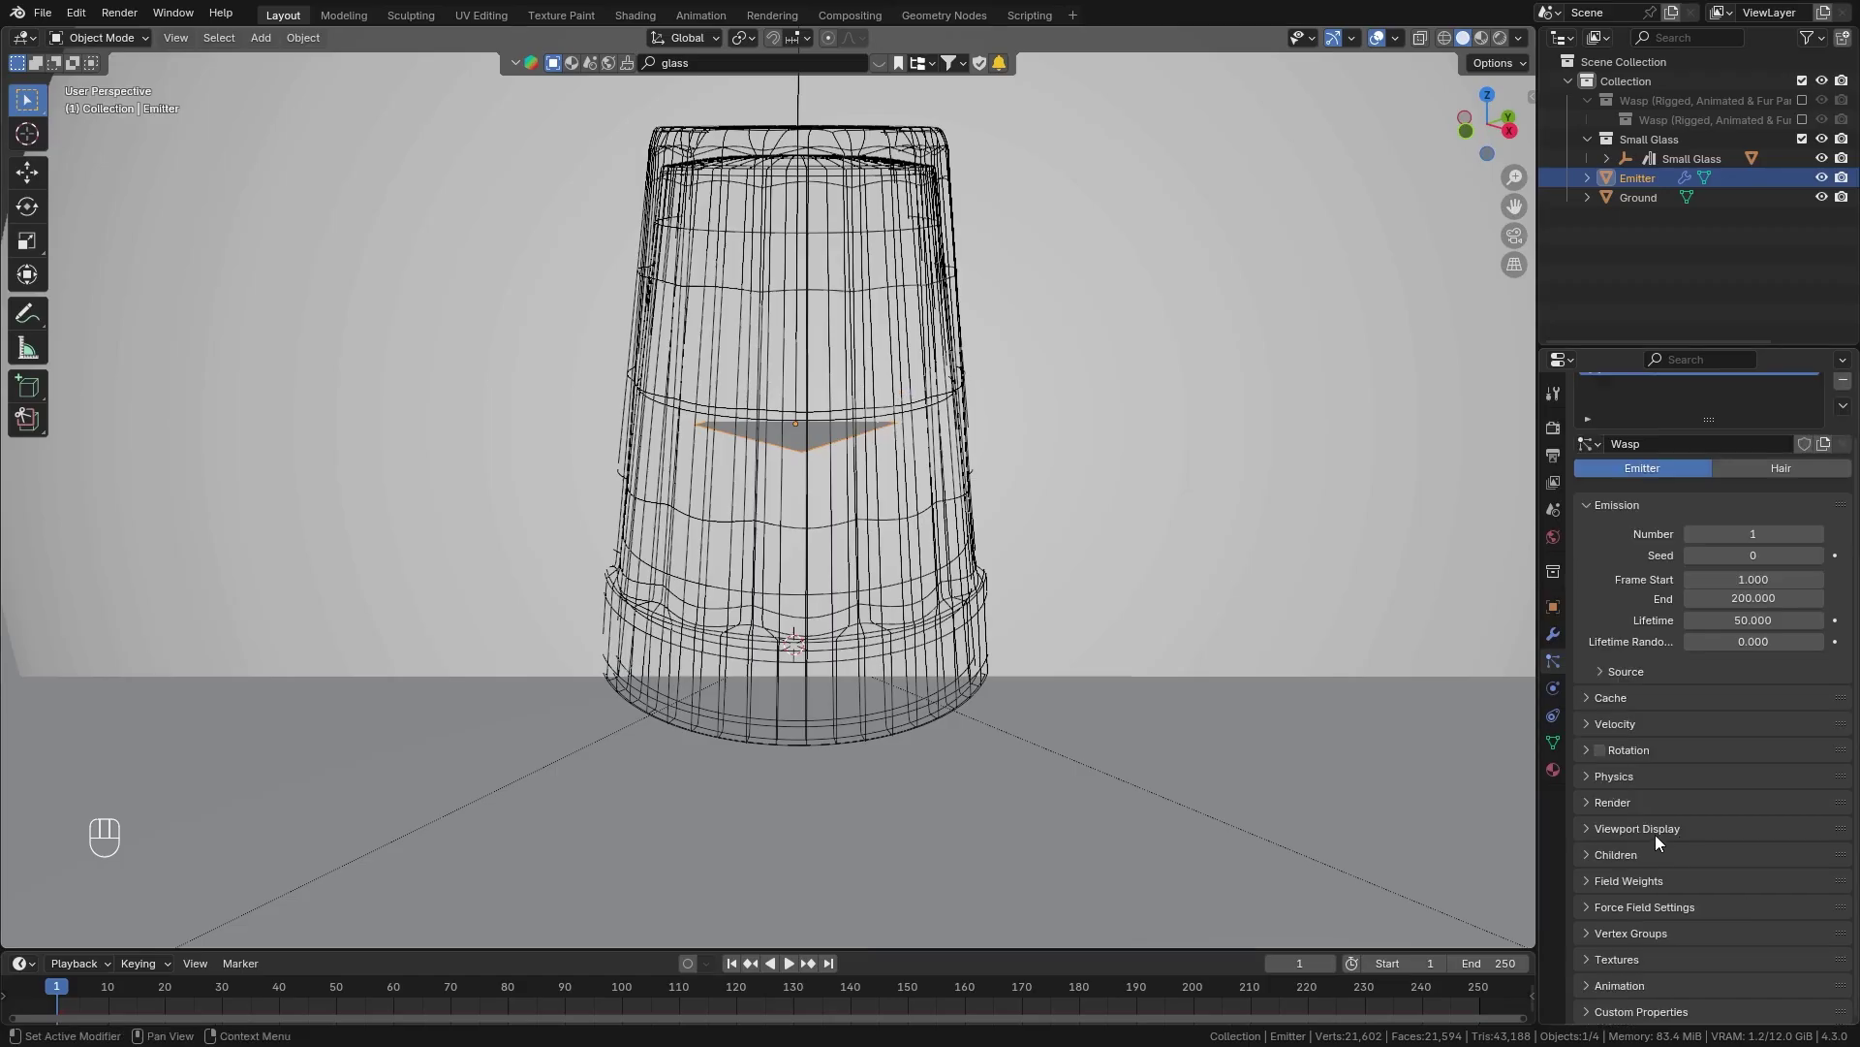
{"action": "left_click", "coordinate": [1626, 808]}
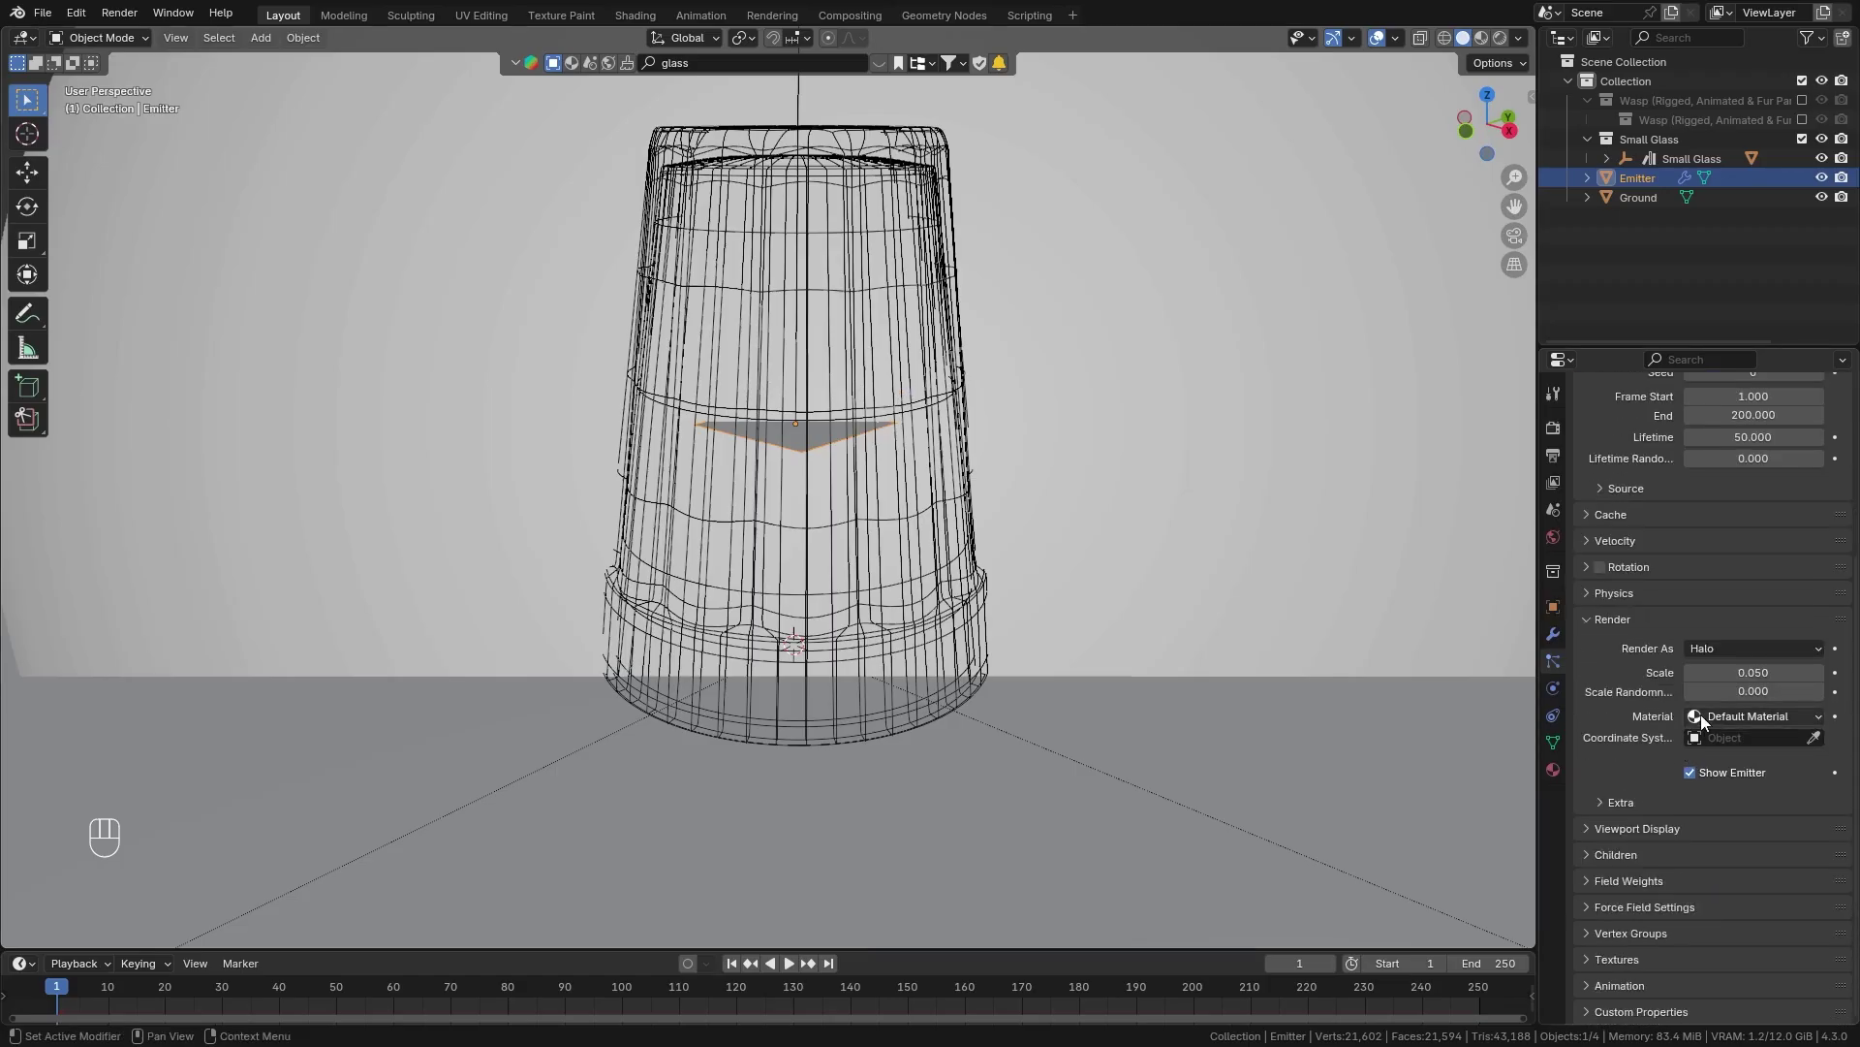
{"action": "left_click_drag", "start_coordinate": [1750, 650], "coordinate": [1732, 763]}
{"action": "left_click_drag", "start_coordinate": [1728, 800], "coordinate": [1678, 937]}
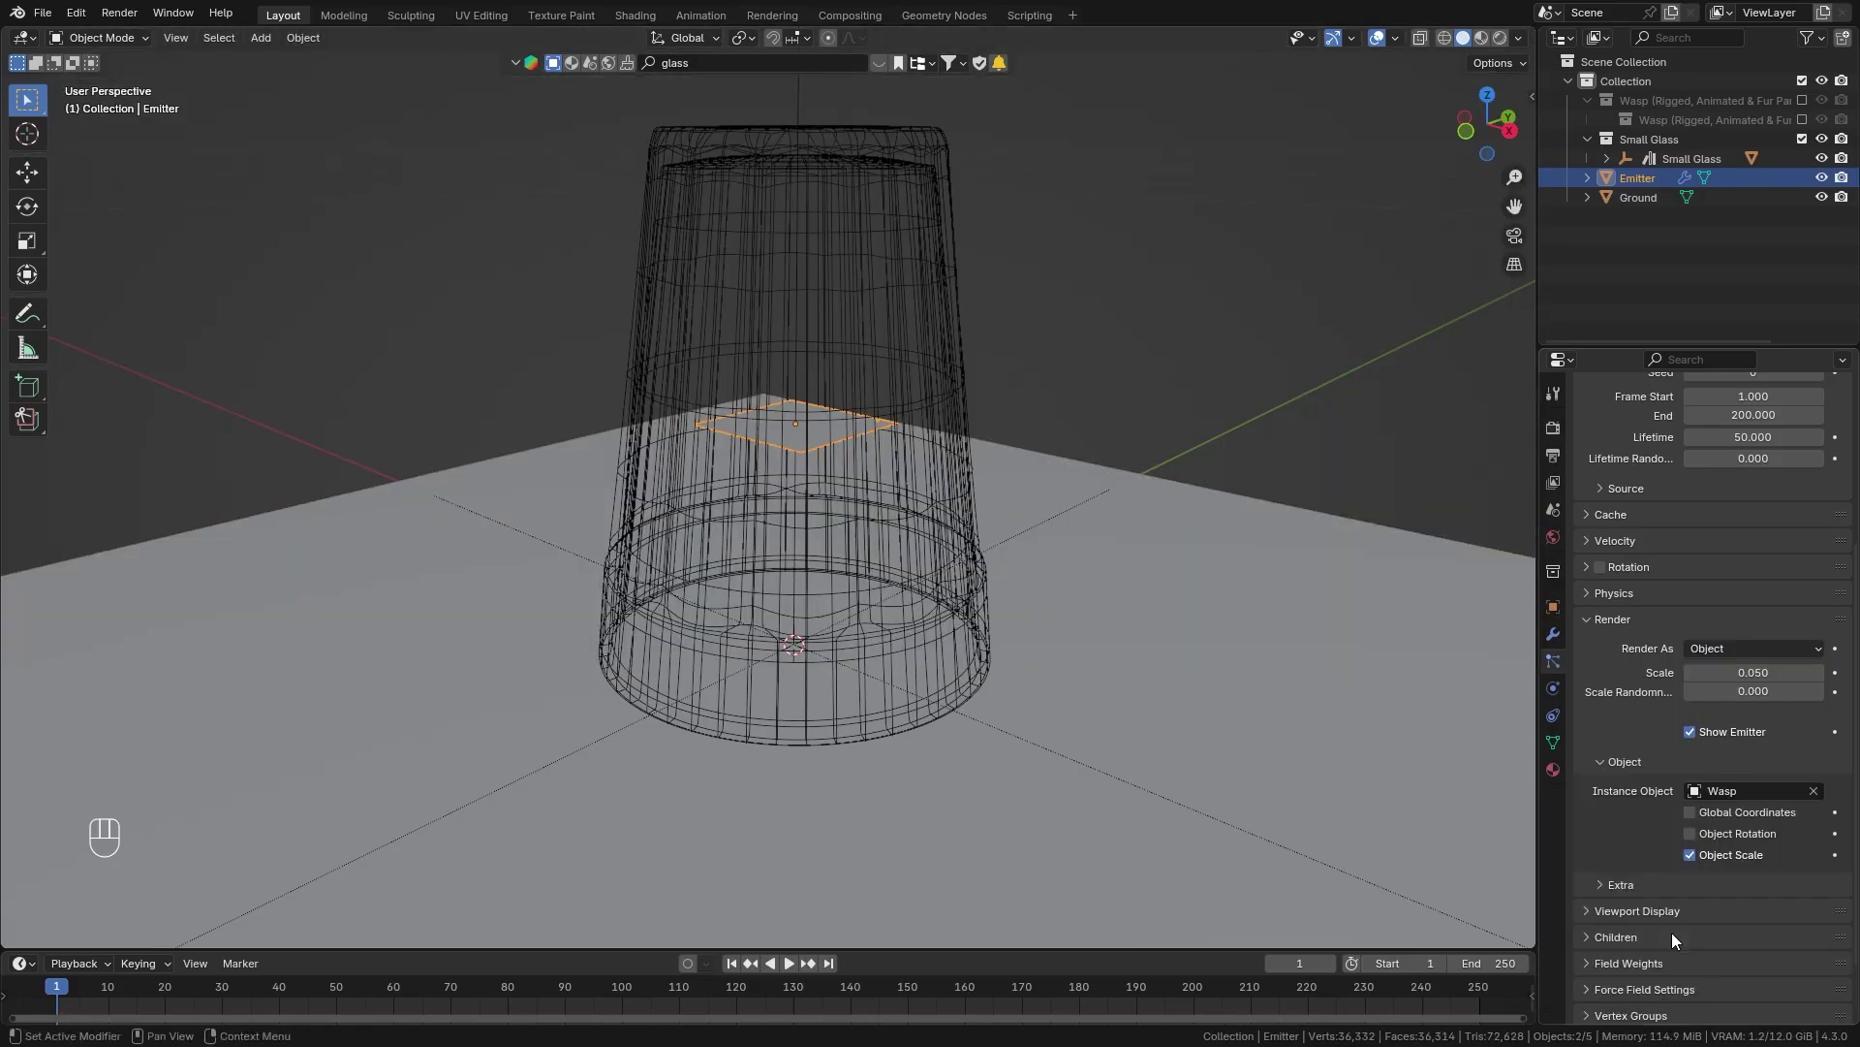
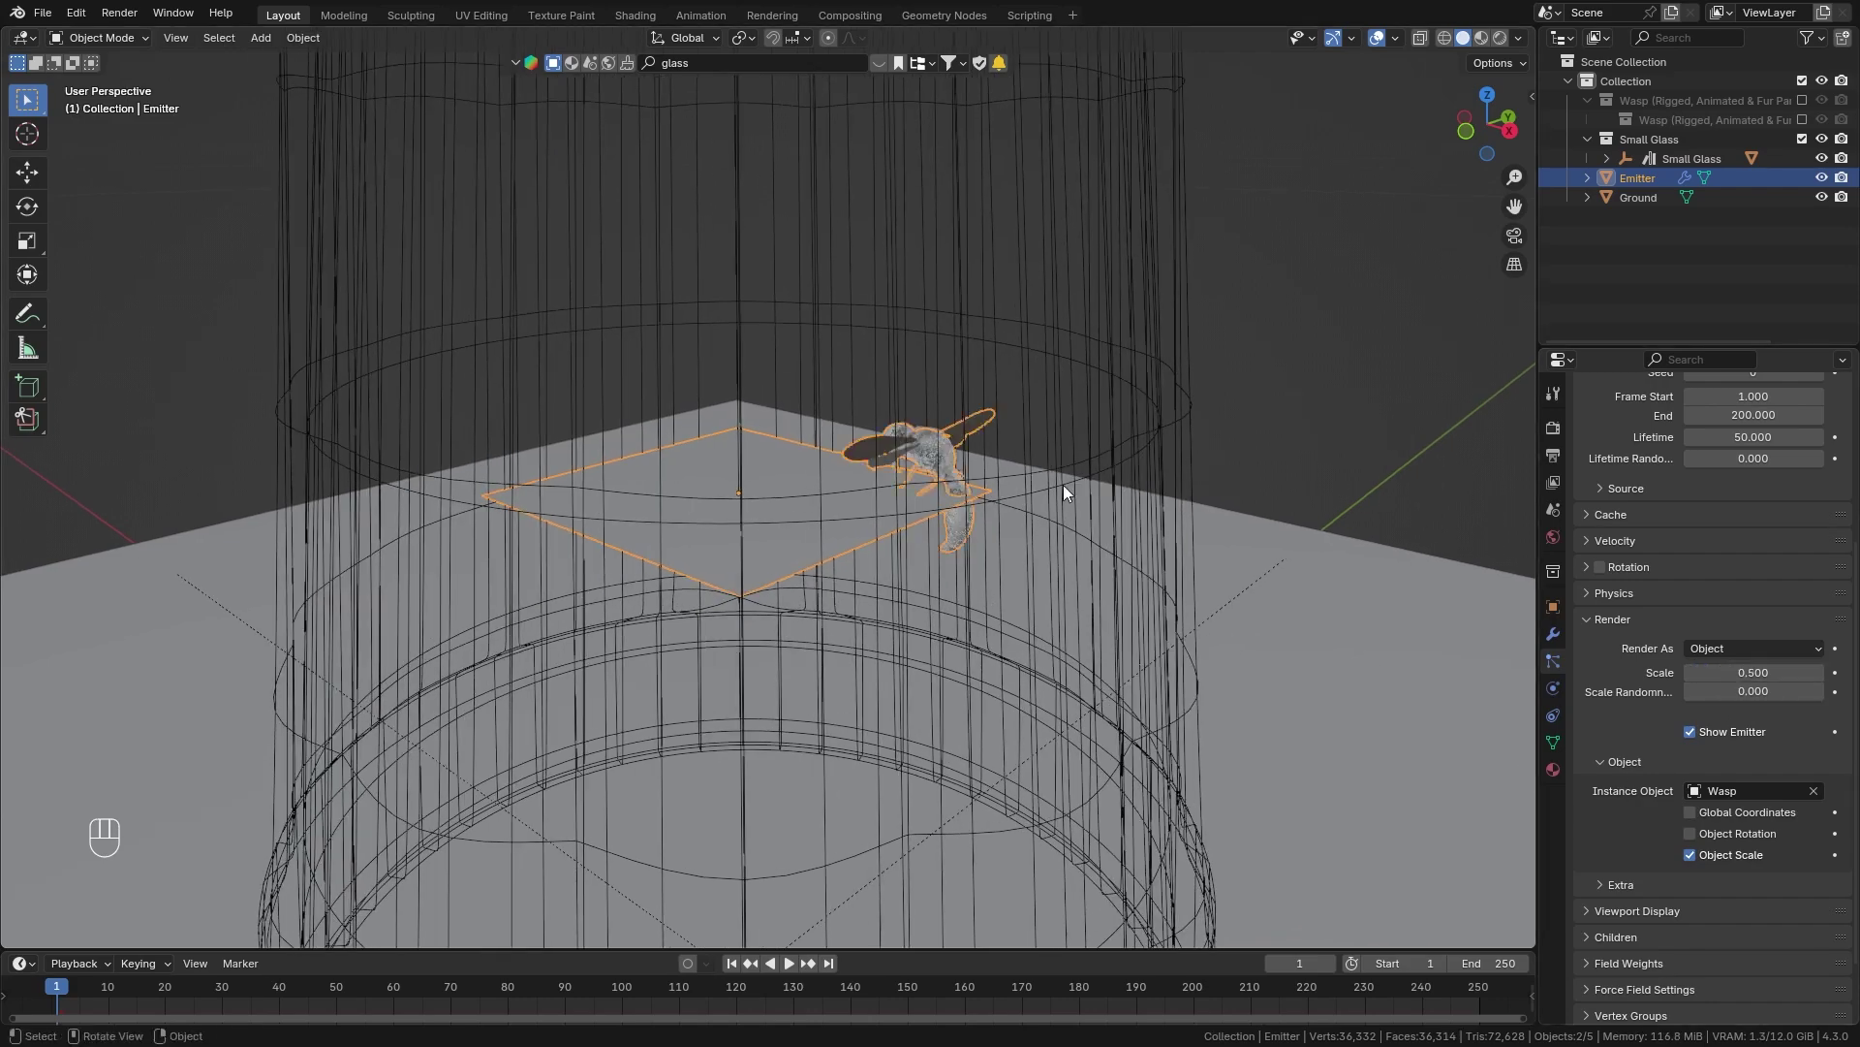
Play the timeline from frame 1 to preview the wasp particle, then stop.
{"action": "left_click", "coordinate": [793, 969]}
{"action": "key", "text": "space"}
{"action": "key", "text": "shift+Left"}
{"action": "key", "text": "space"}
{"action": "key", "text": "space"}
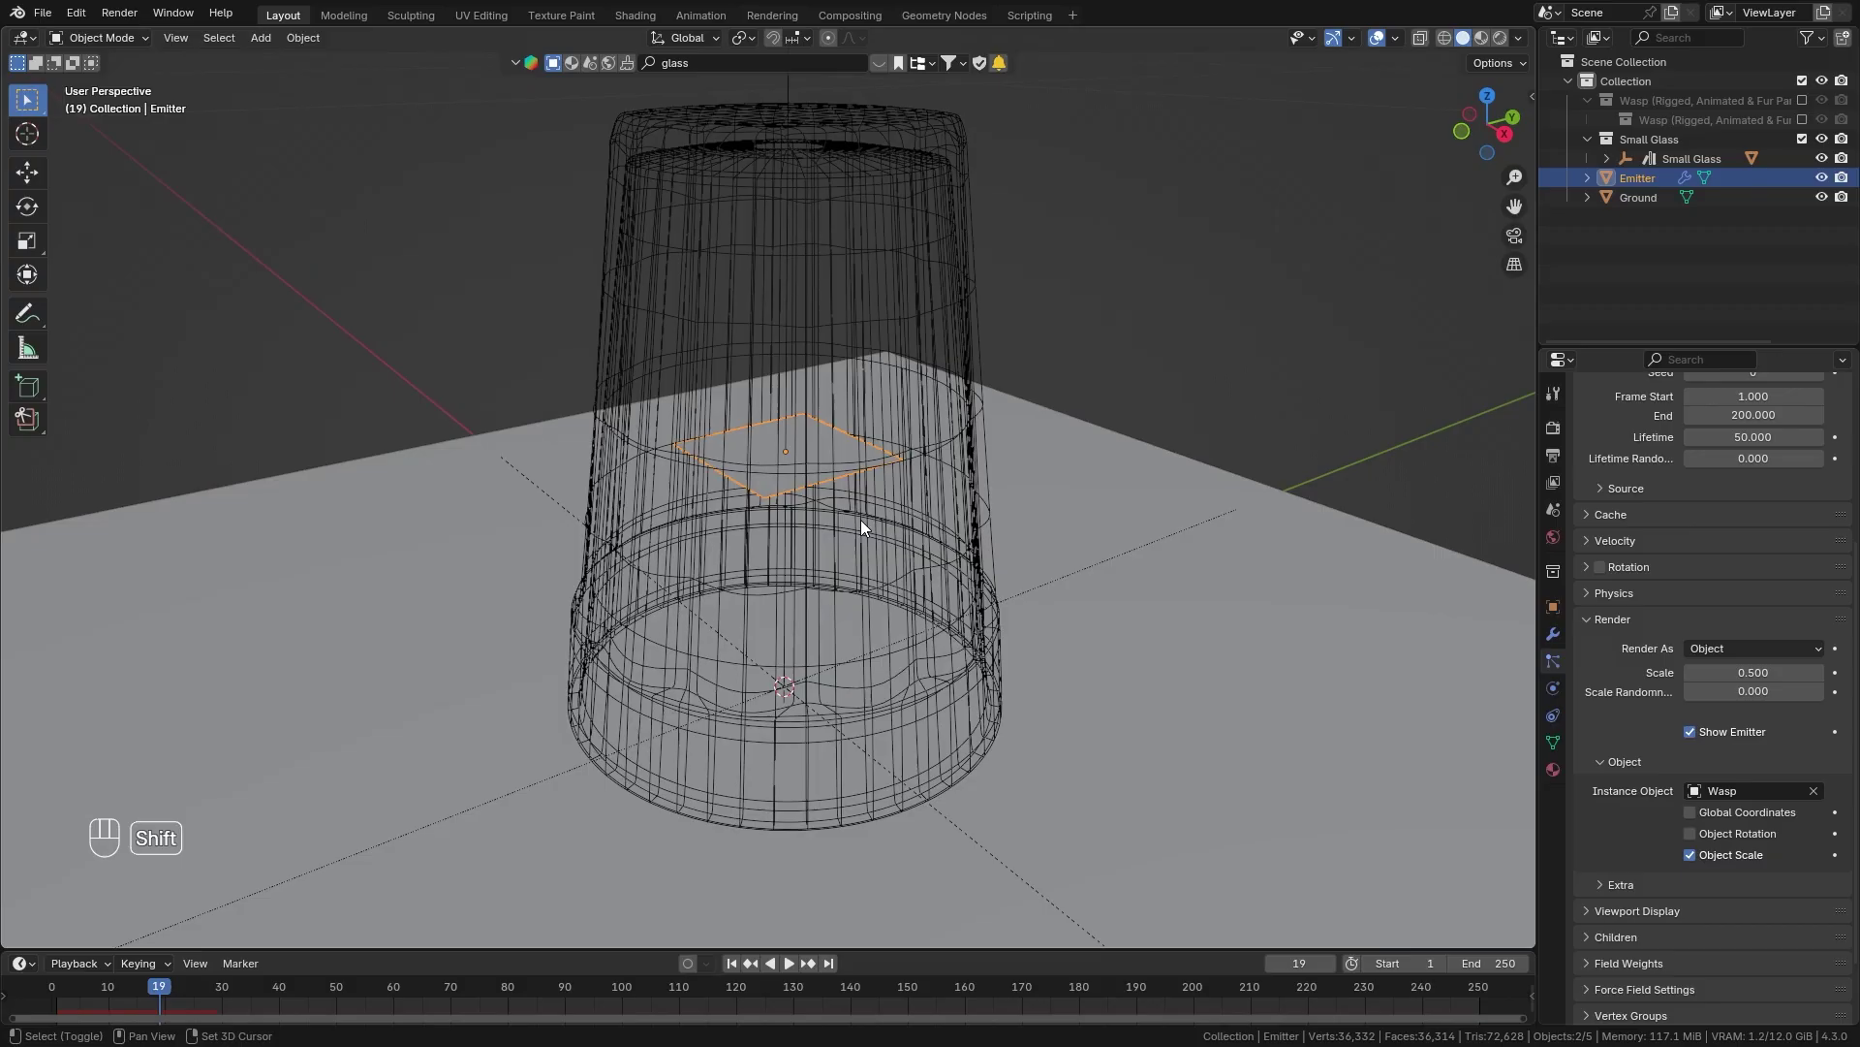
Give the Ground plane Collision physics and play from frame 1 to test it.
{"action": "key", "text": "shift+Left"}
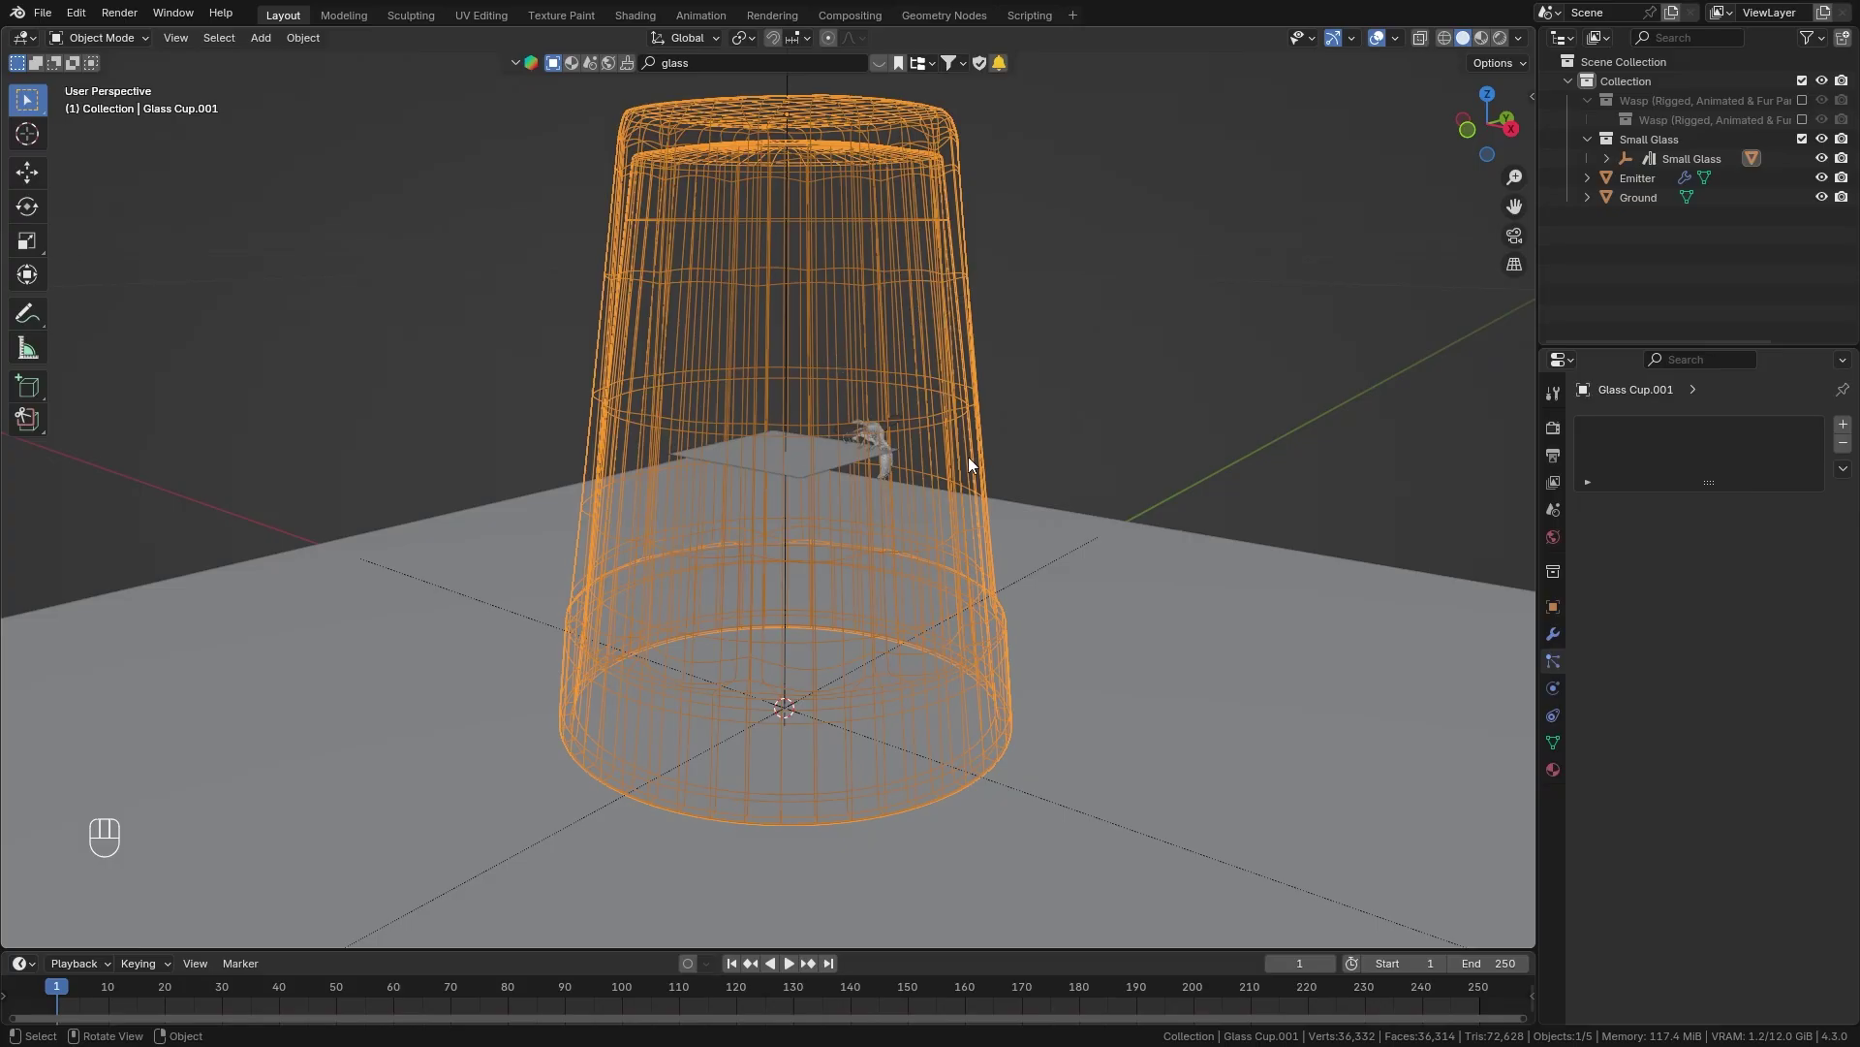
{"action": "left_click", "coordinate": [1561, 692]}
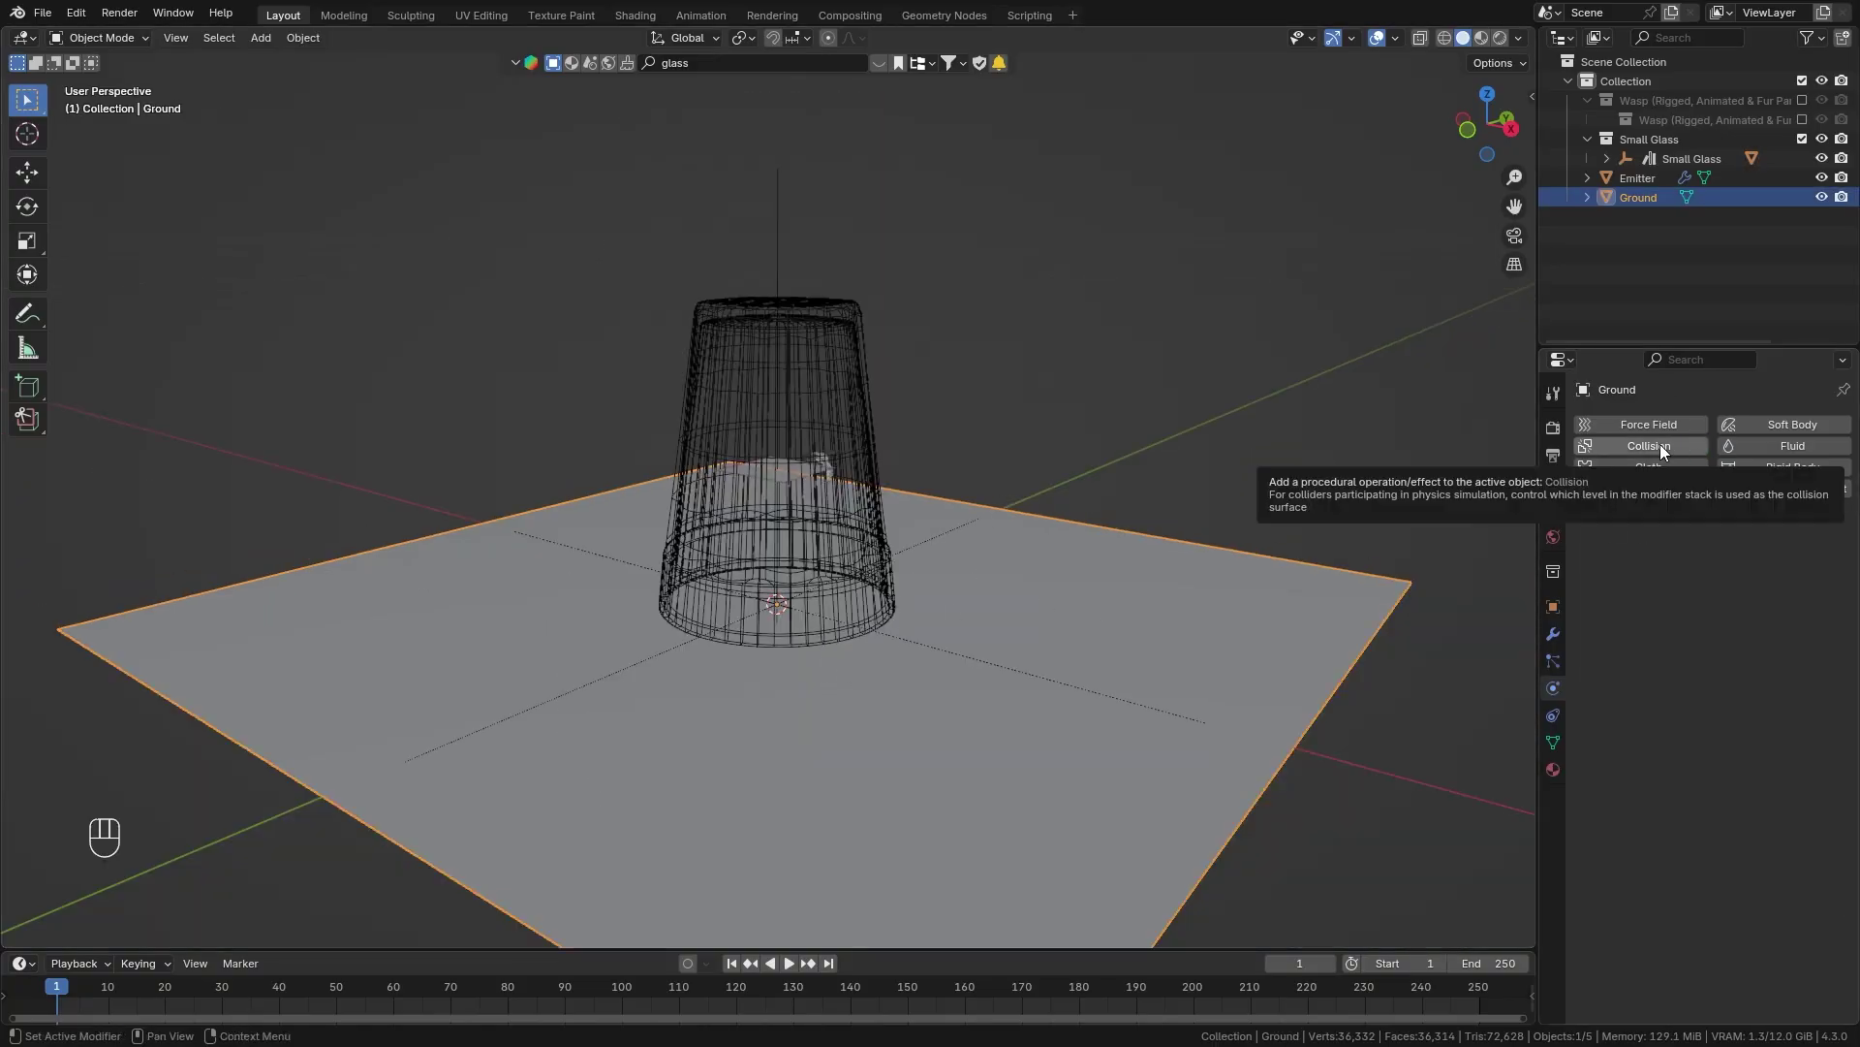
{"action": "left_click", "coordinate": [1668, 447]}
{"action": "key", "text": "shift+Left"}
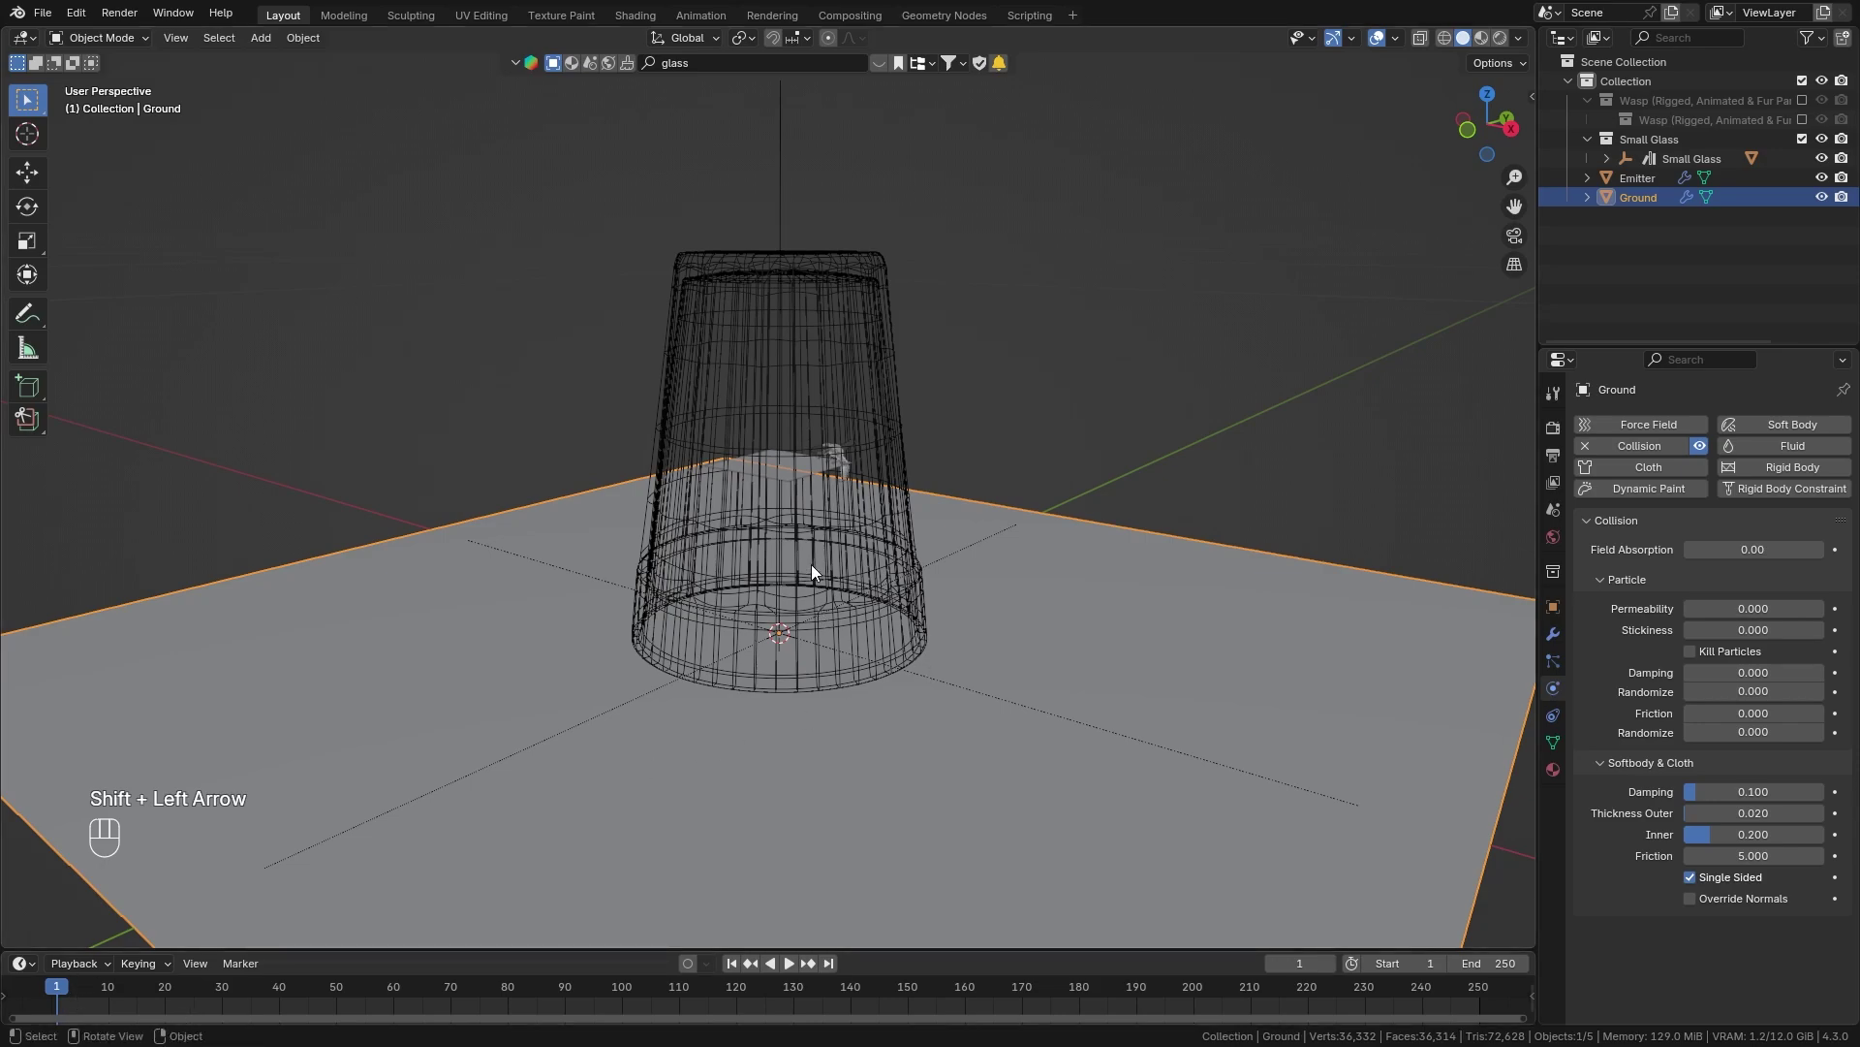
{"action": "key", "text": "space"}
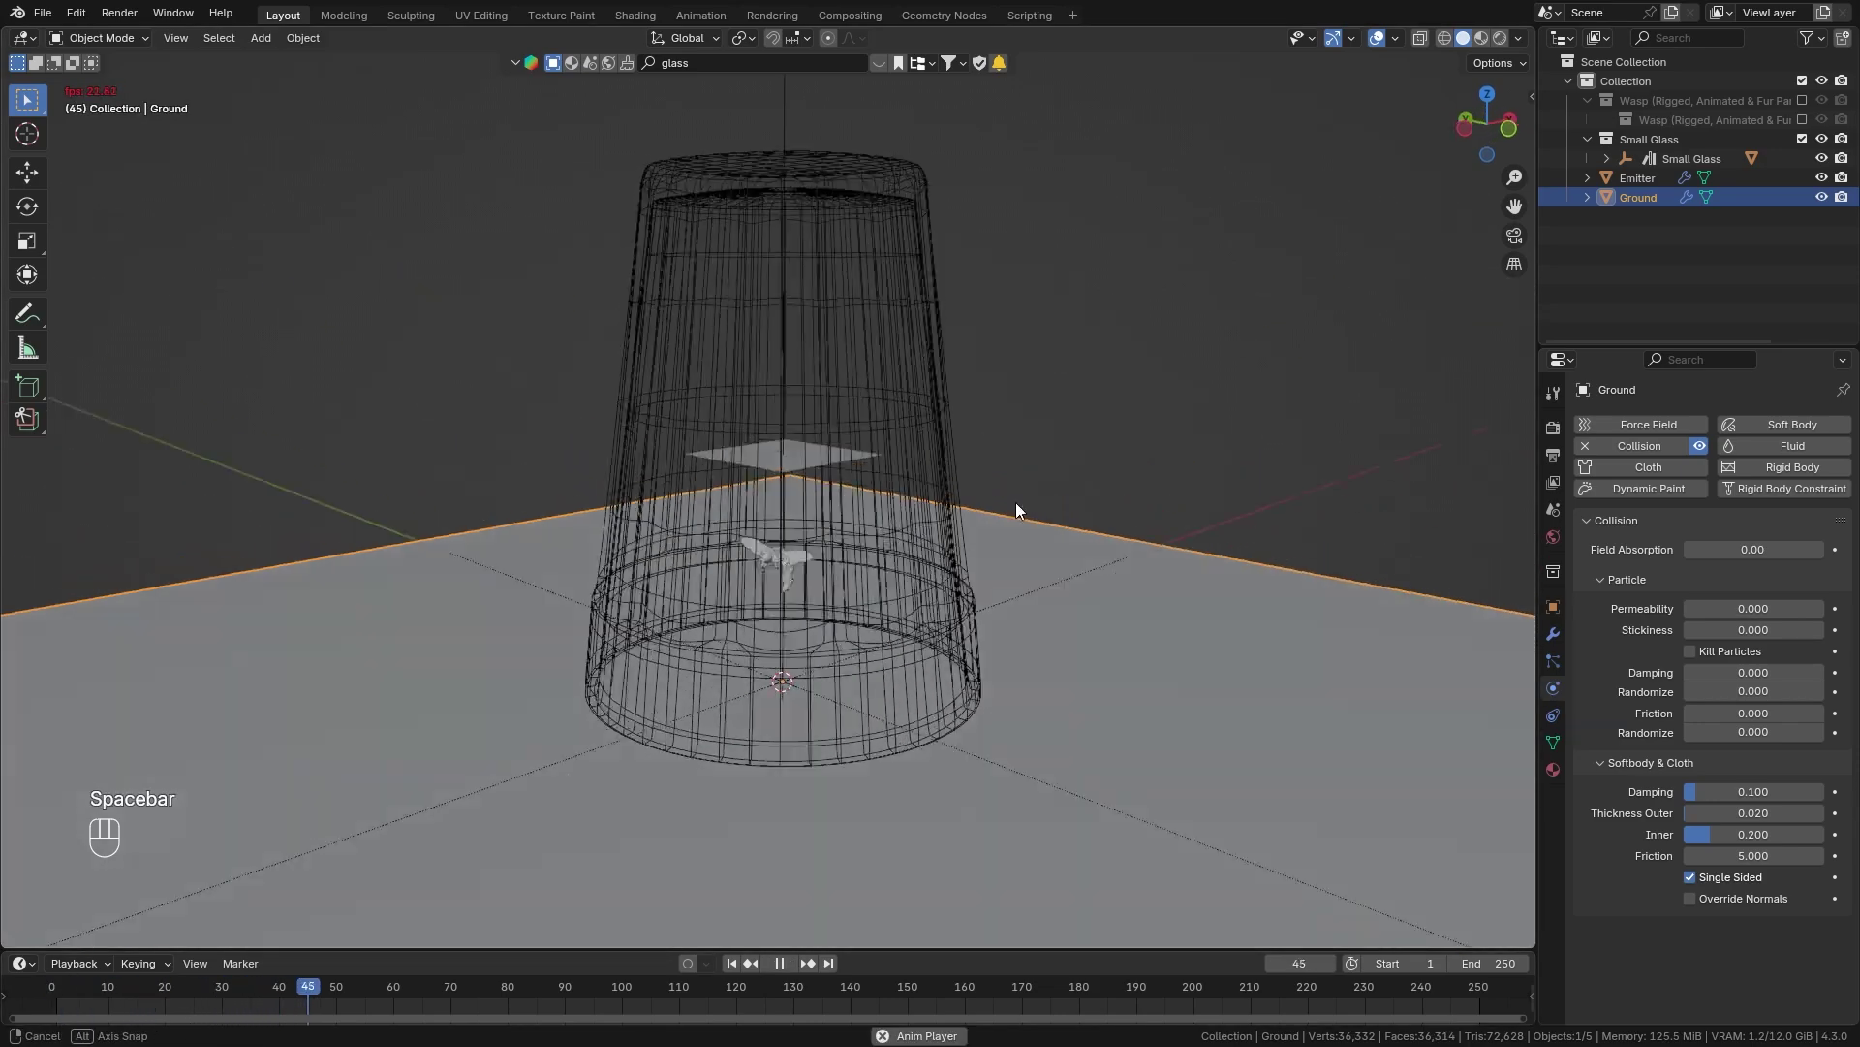
{"action": "key", "text": "space"}
{"action": "left_click", "coordinate": [352, 993]}
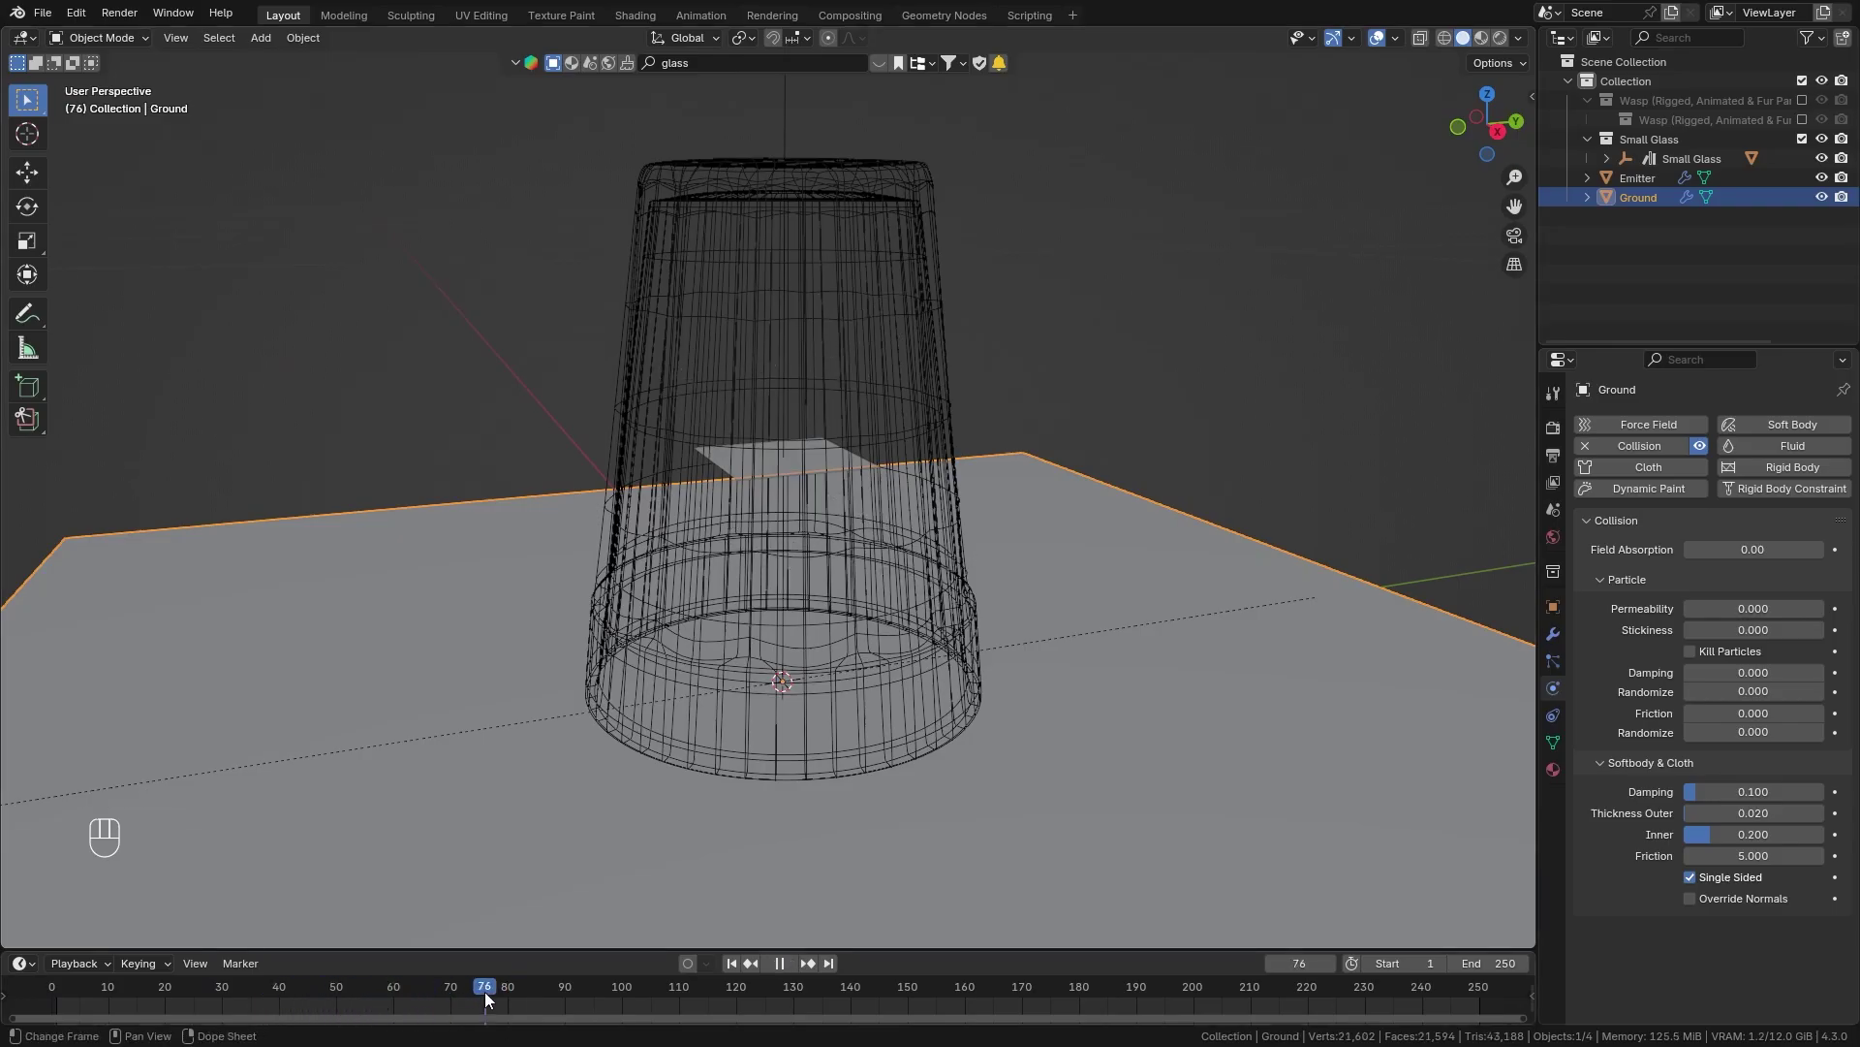
Select the Emitter and bring back its Particle Properties.
{"action": "left_click", "coordinate": [797, 451]}
{"action": "left_click", "coordinate": [1559, 665]}
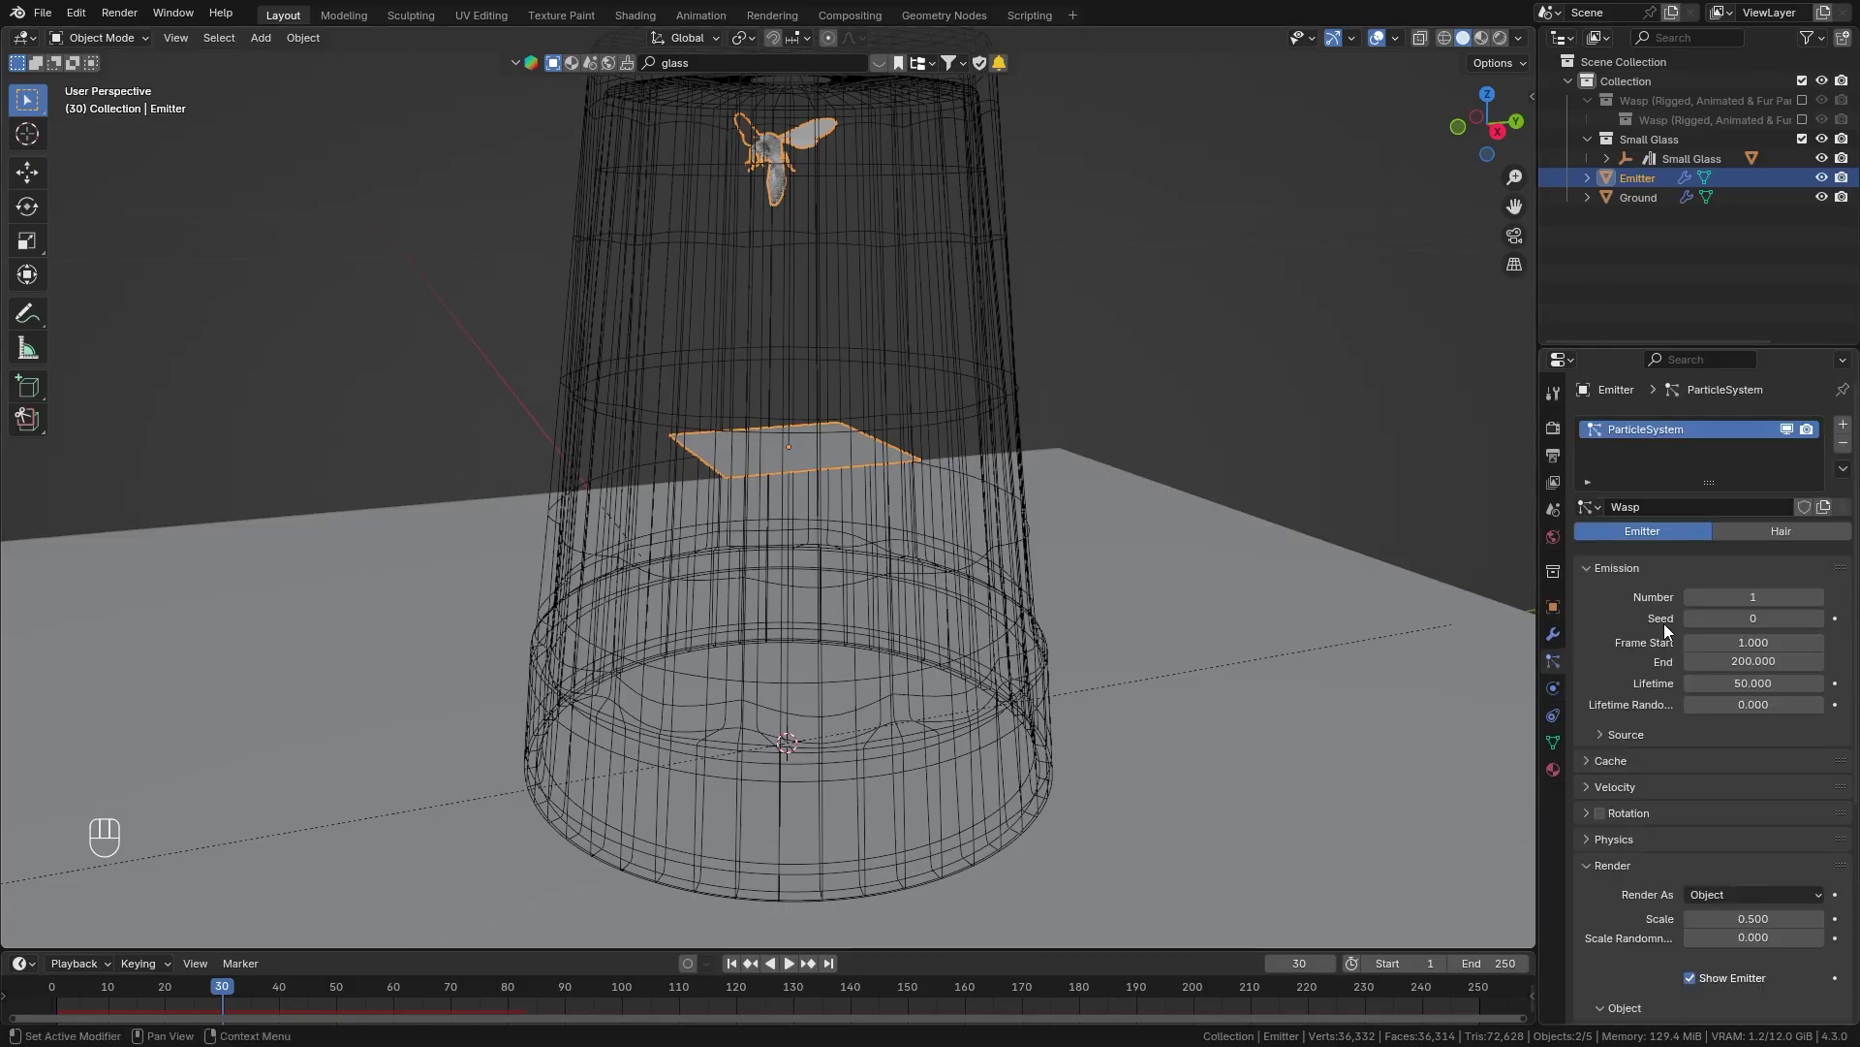
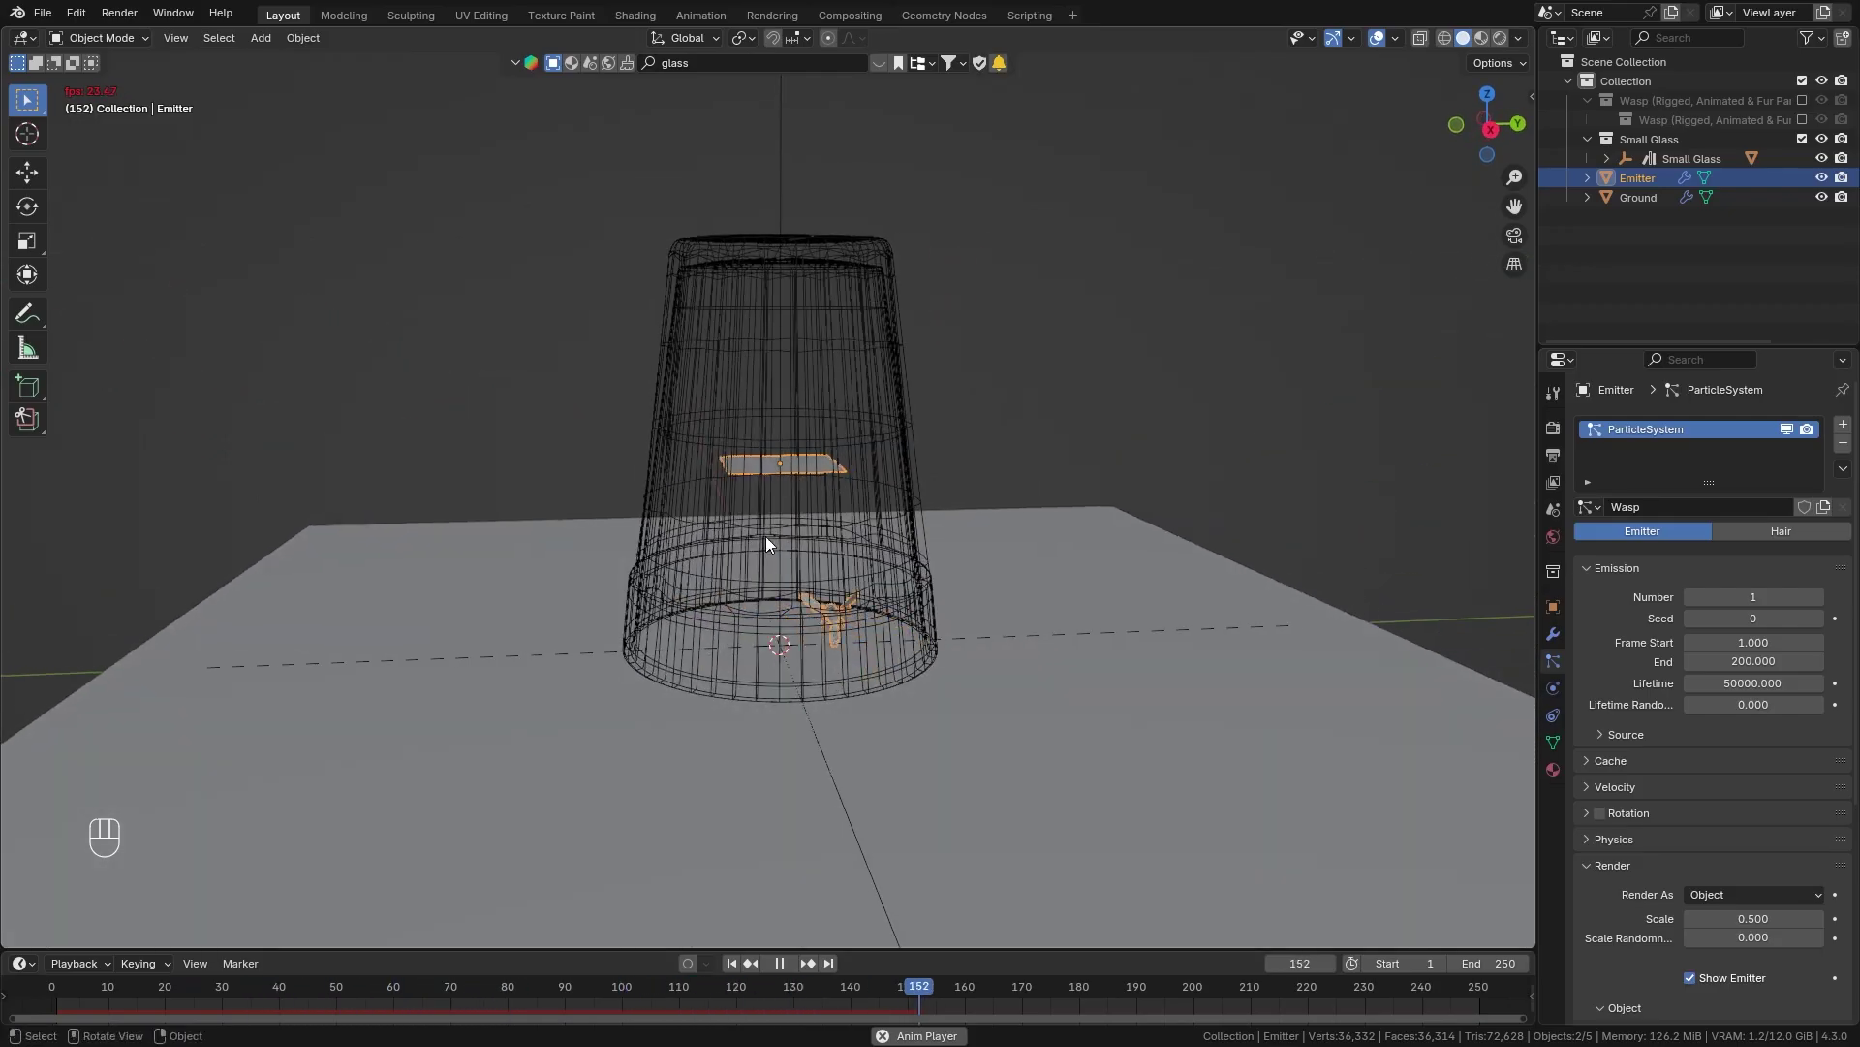
Set the particle Lifetime to 50000 frames and play the animation.
{"action": "left_click", "coordinate": [843, 613]}
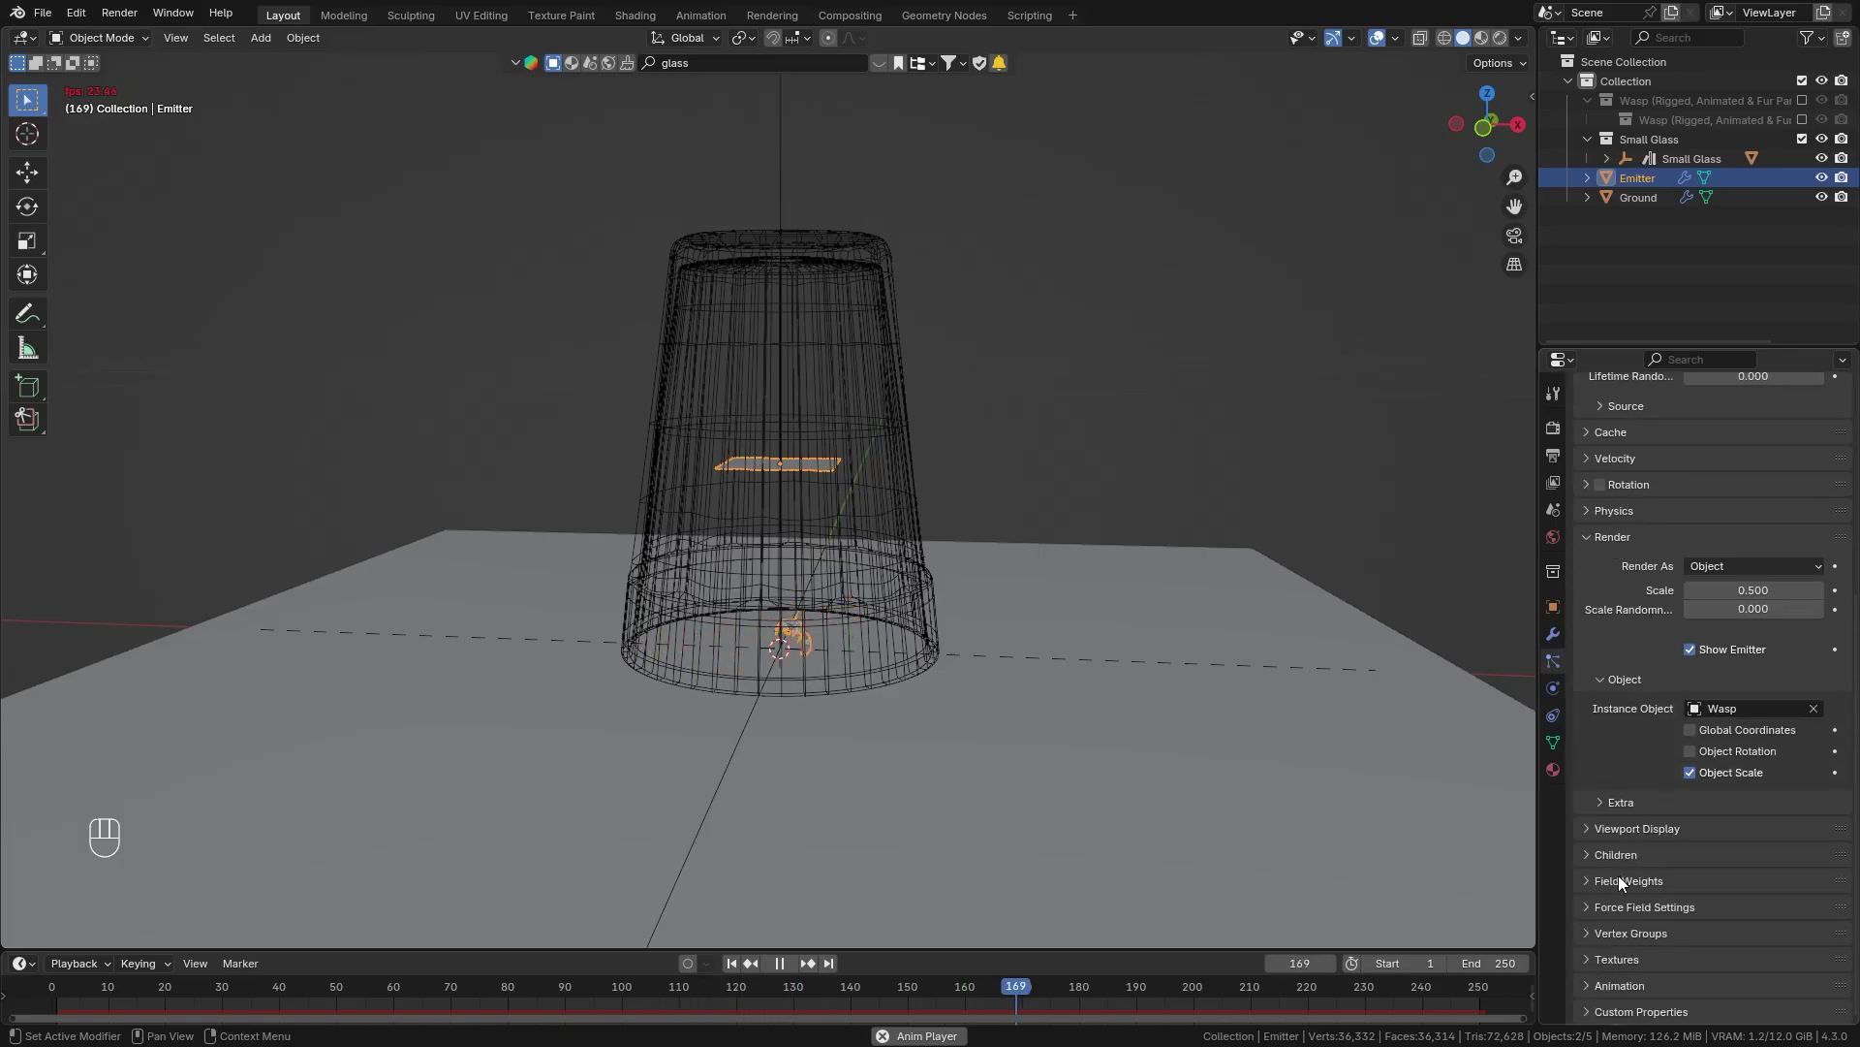
Set the particle Field Weights Gravity to 0, then collapse the Field Weights and Render panels.
{"action": "left_click", "coordinate": [1618, 885]}
{"action": "left_click", "coordinate": [1769, 592]}
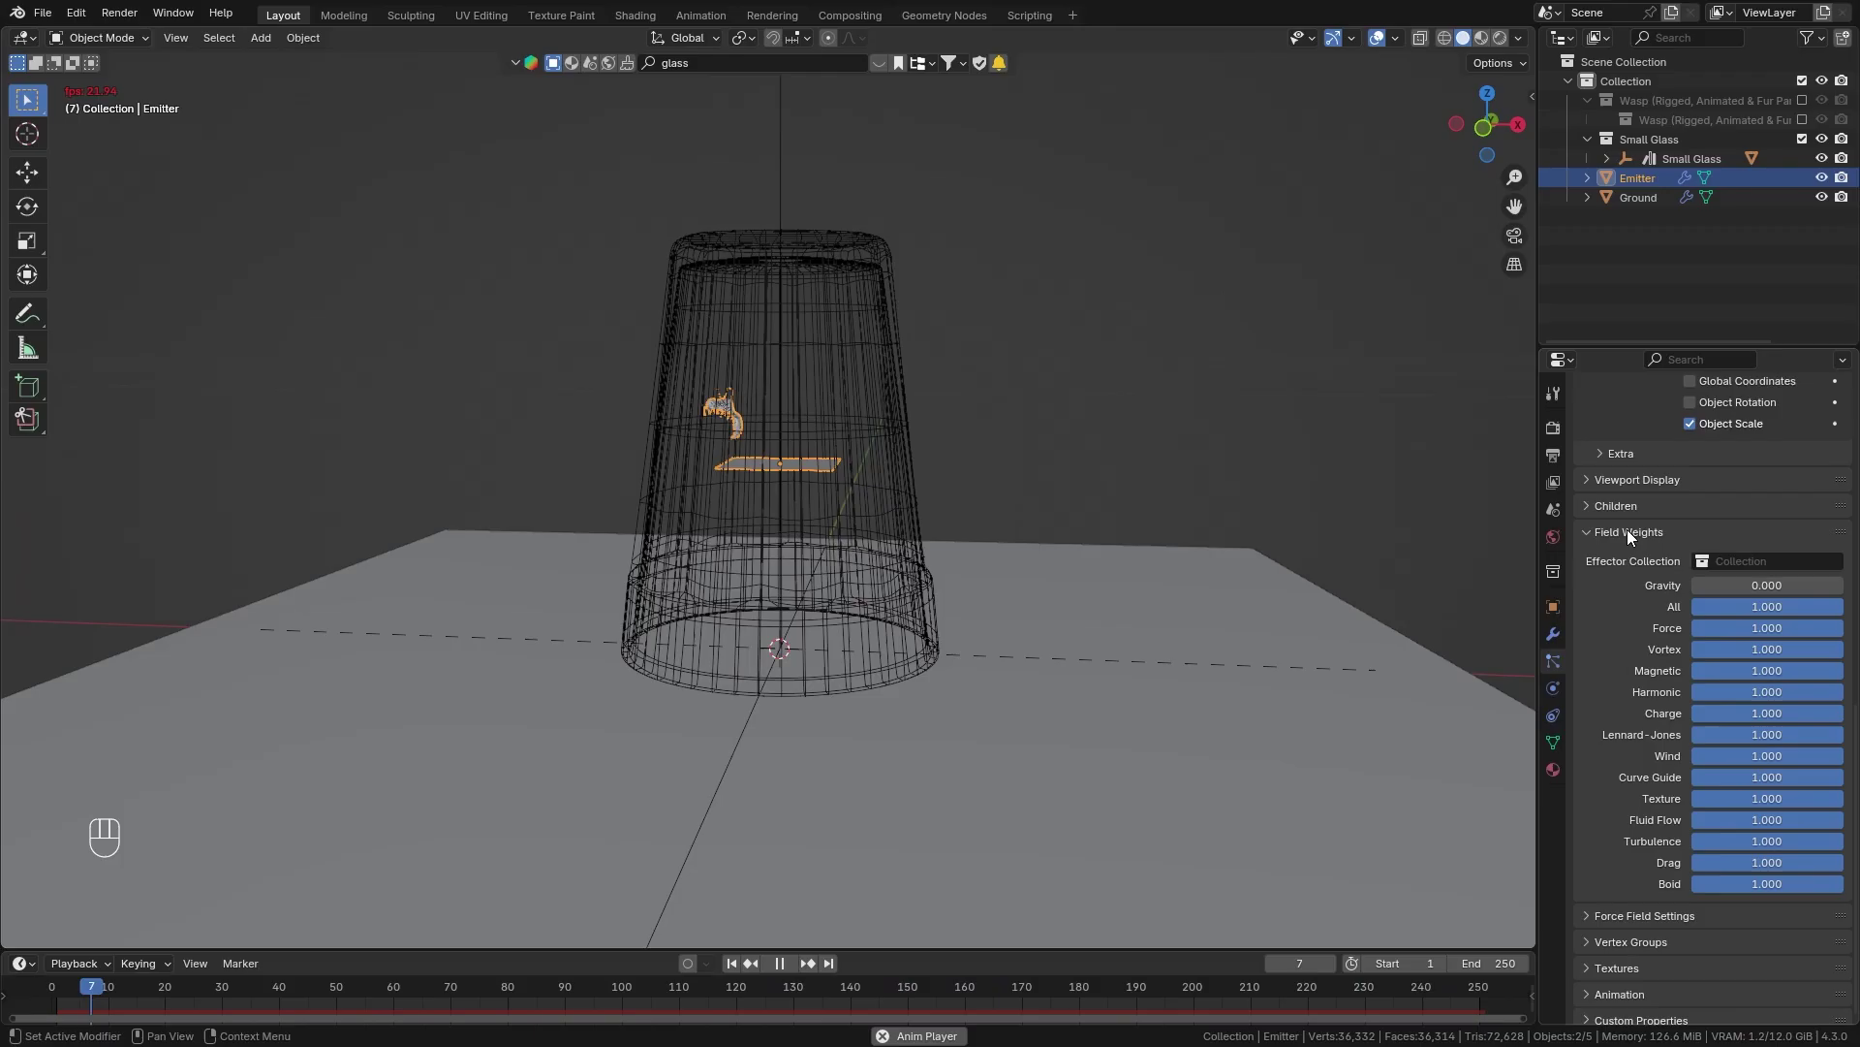
{"action": "left_click", "coordinate": [1633, 534]}
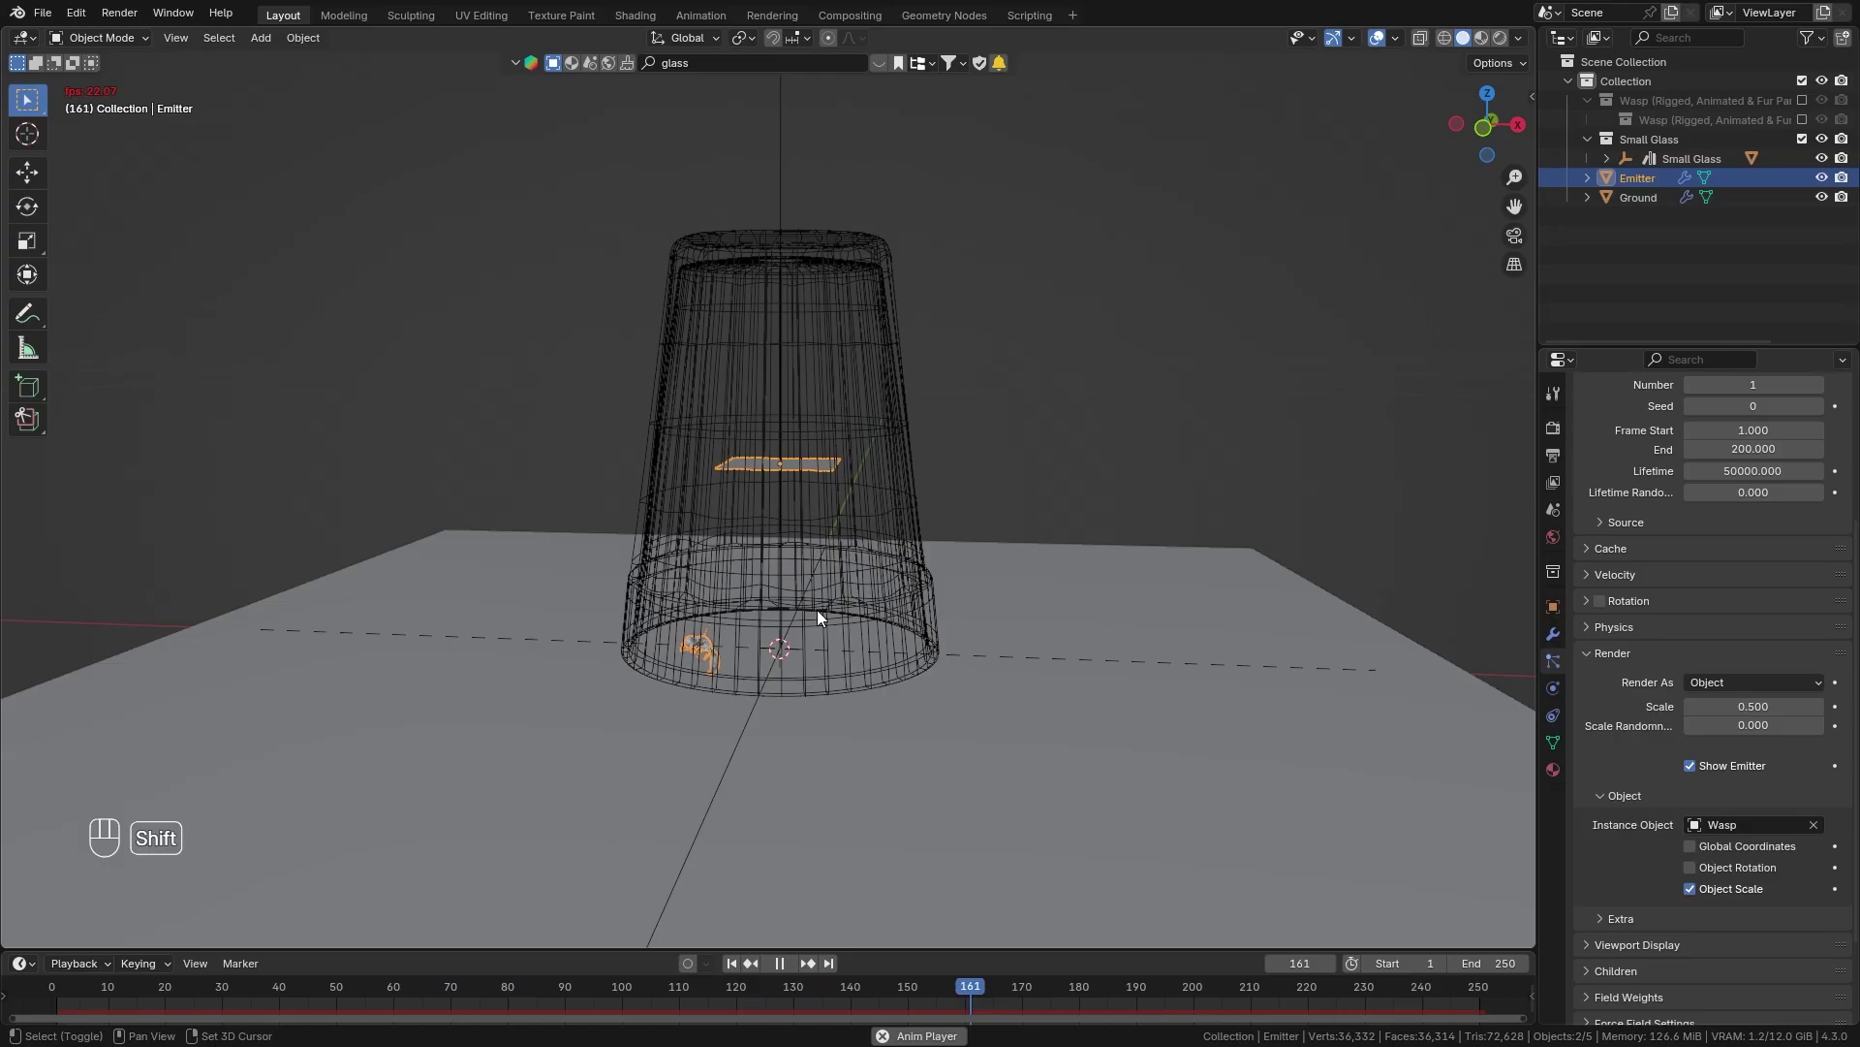
{"action": "key", "text": "shift+Left"}
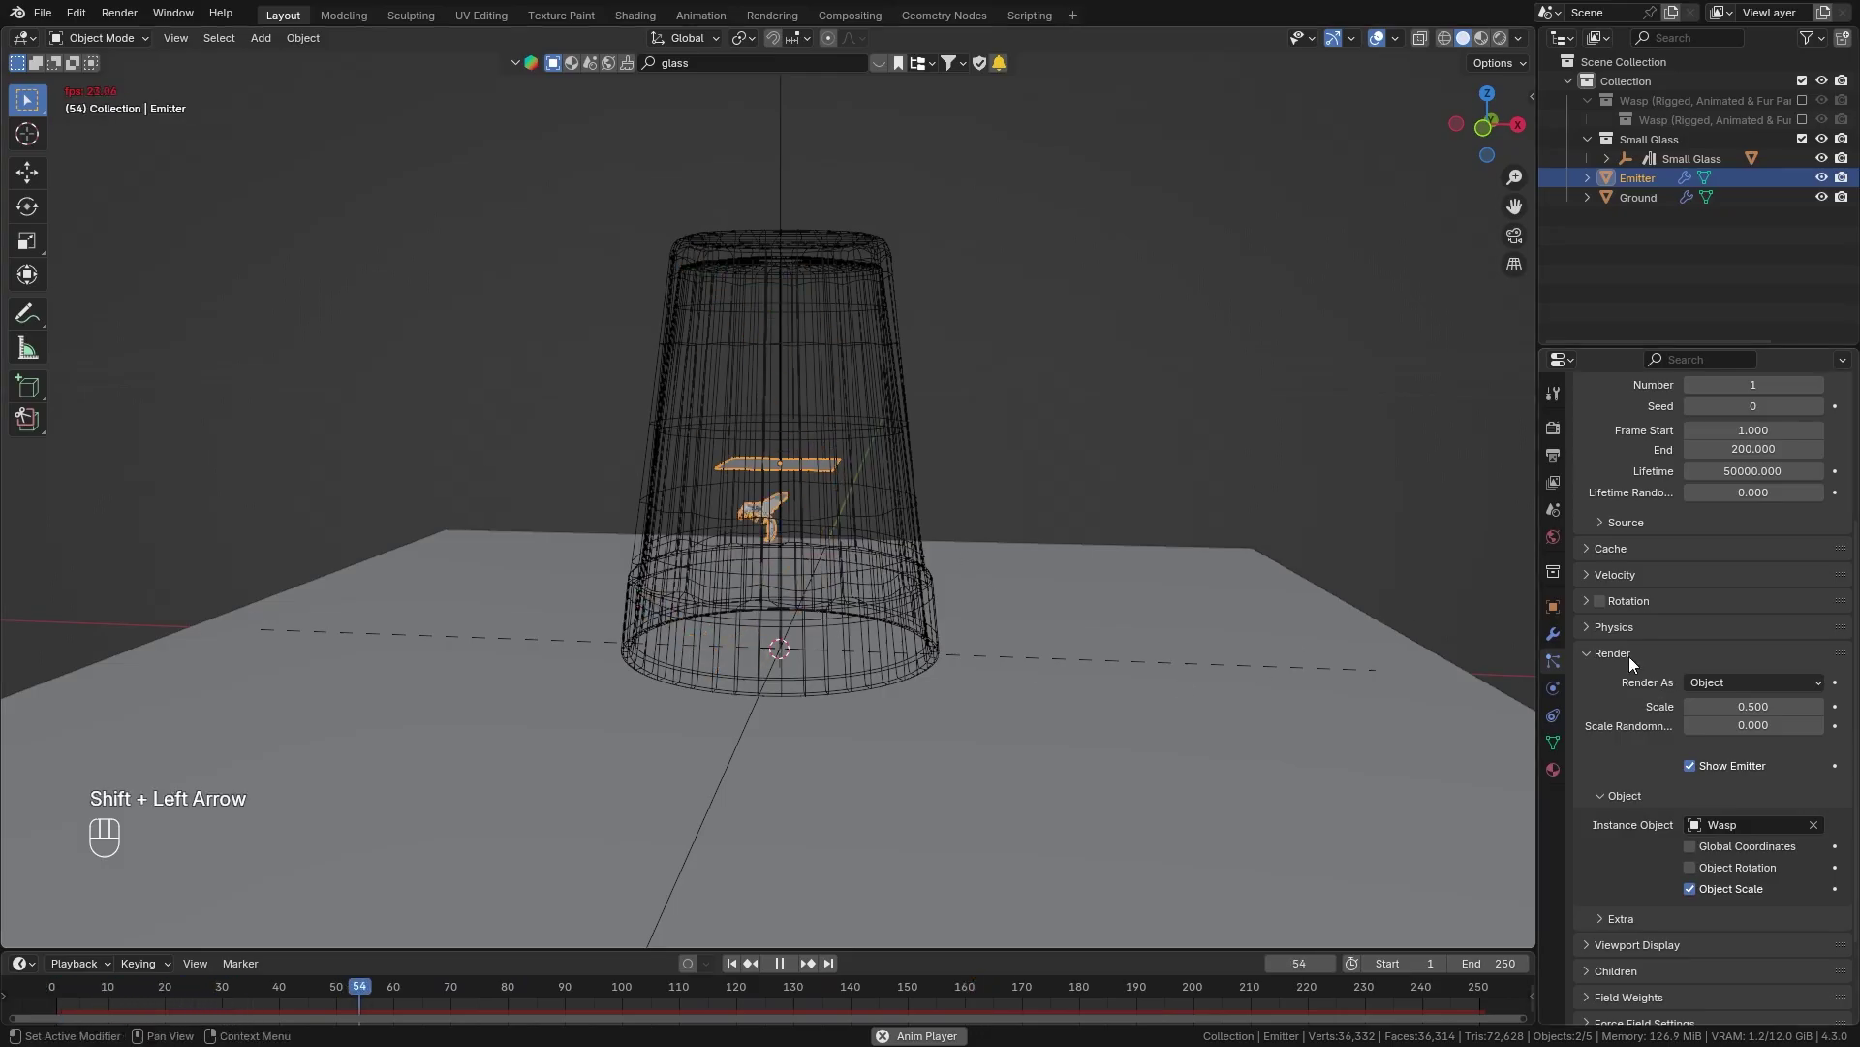
{"action": "left_click", "coordinate": [1635, 661]}
Set the particle Velocity Normal from 1 m/s to 0.2 m/s.
{"action": "left_click", "coordinate": [1621, 724]}
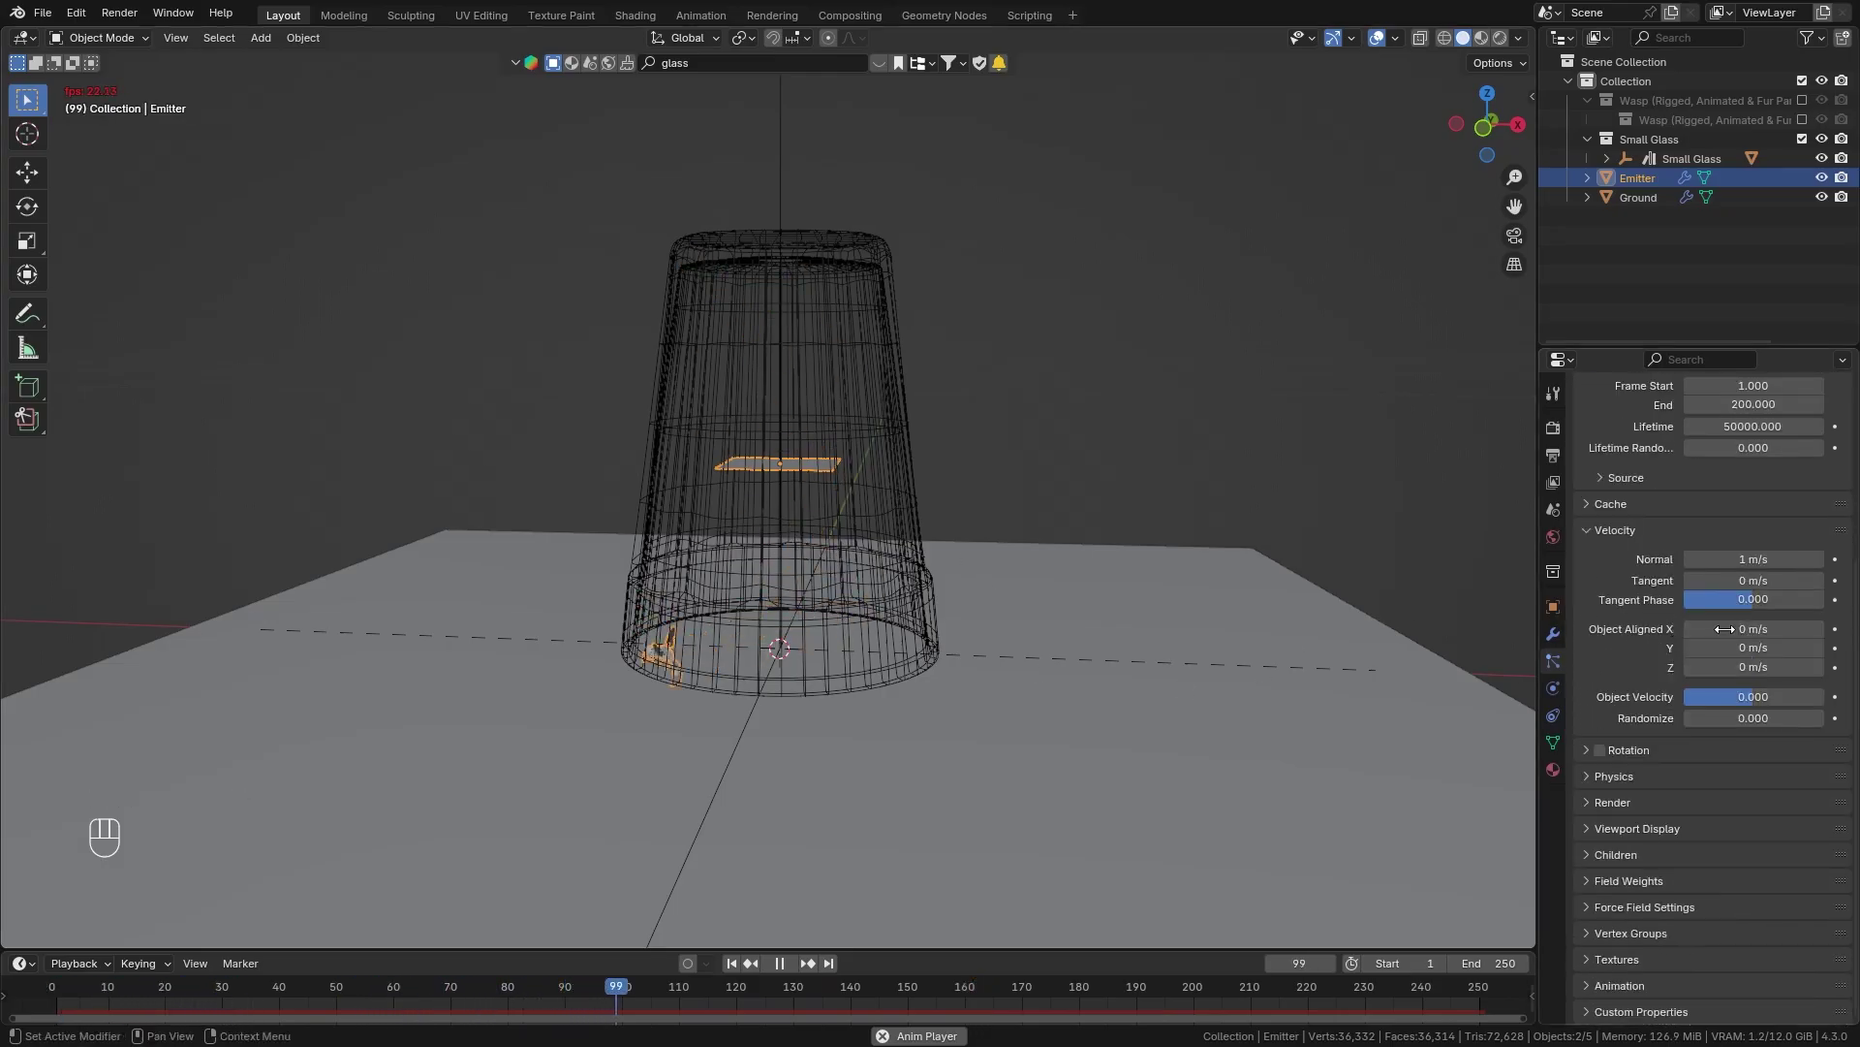
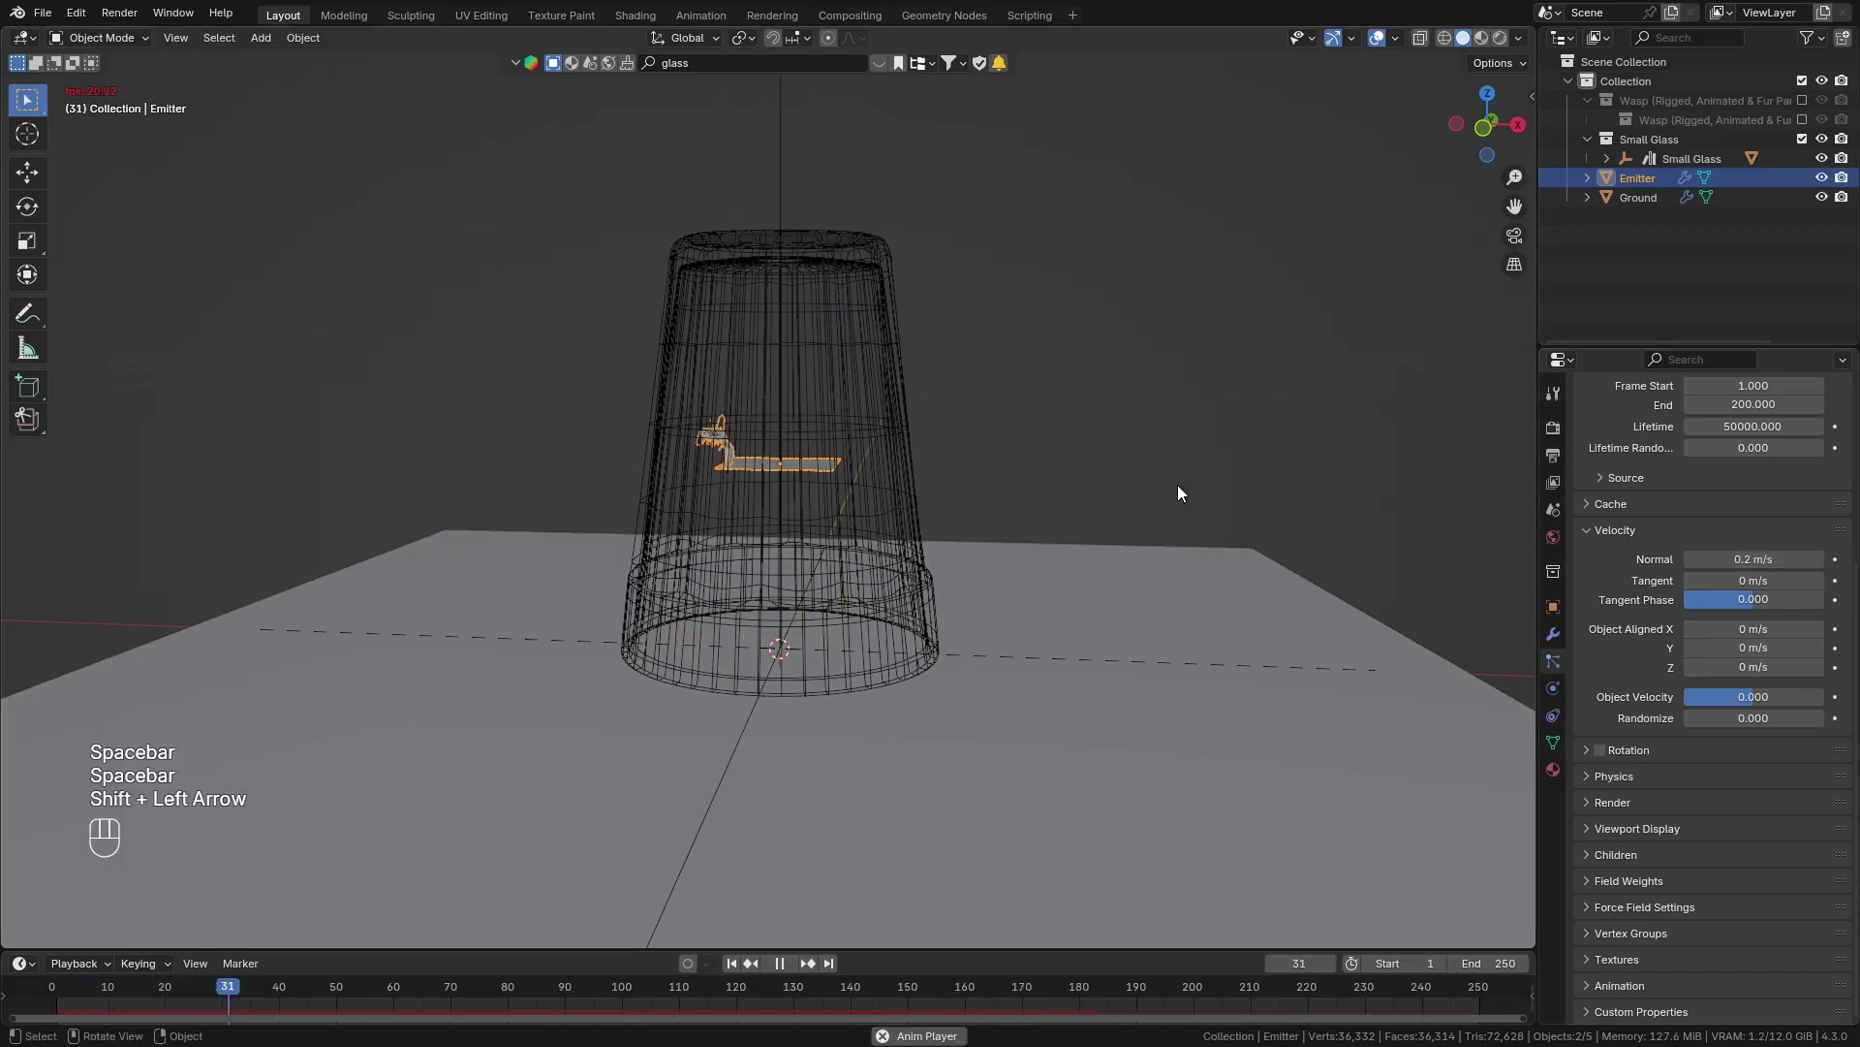
{"action": "key", "text": "space"}
{"action": "key", "text": "shift+Left"}
{"action": "key", "text": "Tab"}
{"action": "key", "text": "Tab"}
{"action": "key", "text": "space"}
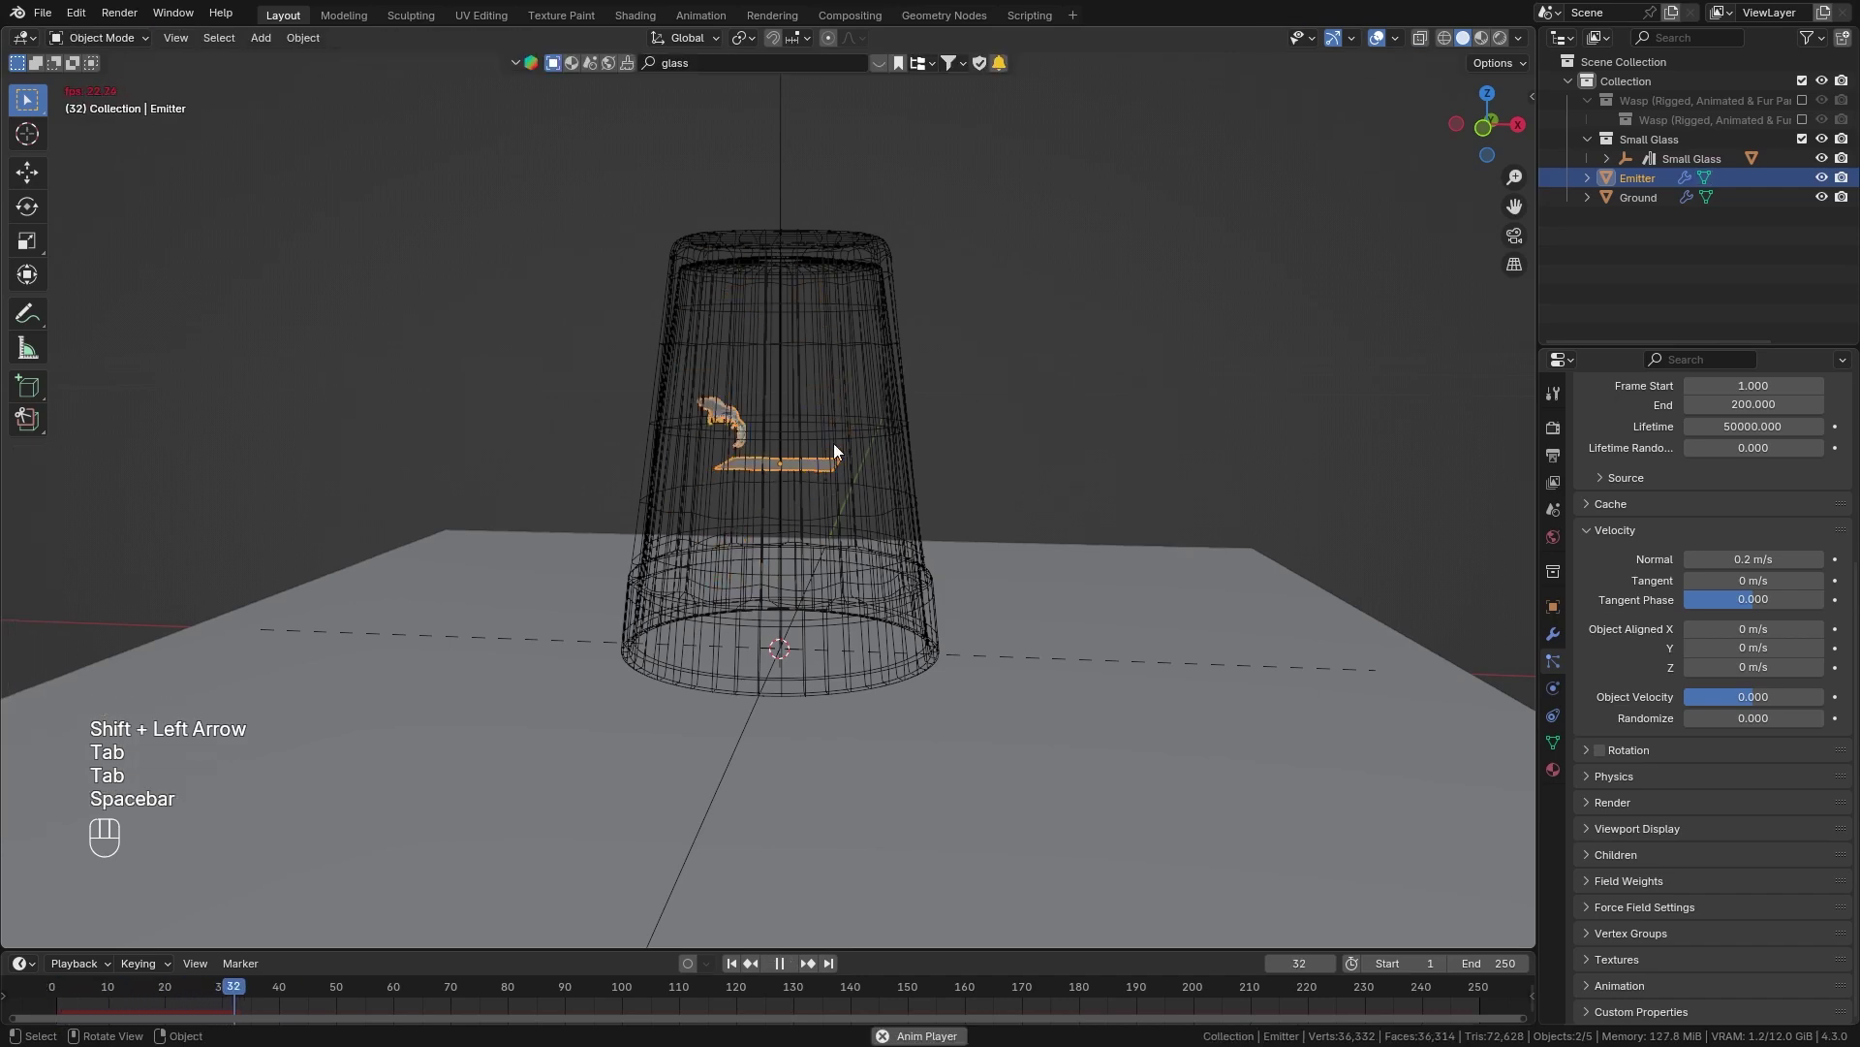
Play the timeline from frame 1 several times to check the slower wasp motion.
{"action": "key", "text": "shift+Left"}
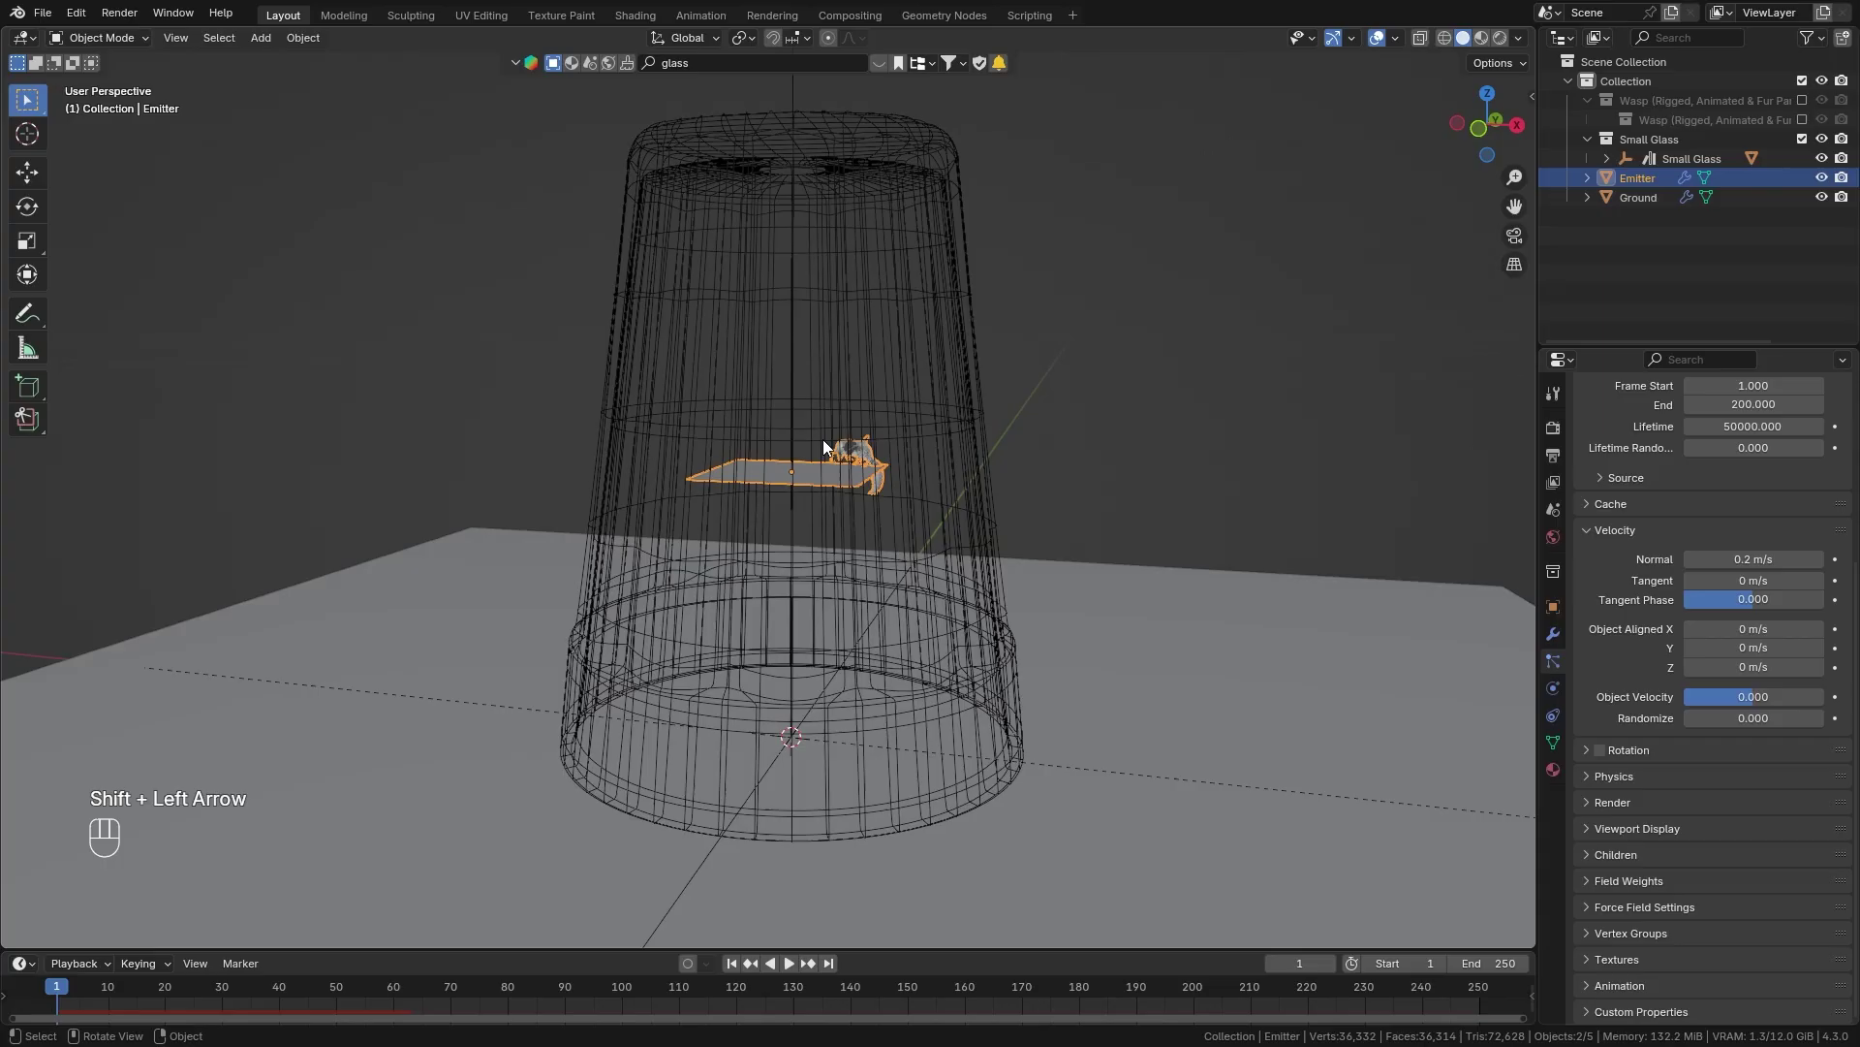
{"action": "key", "text": "Tab"}
{"action": "key", "text": "Tab"}
{"action": "key", "text": "space"}
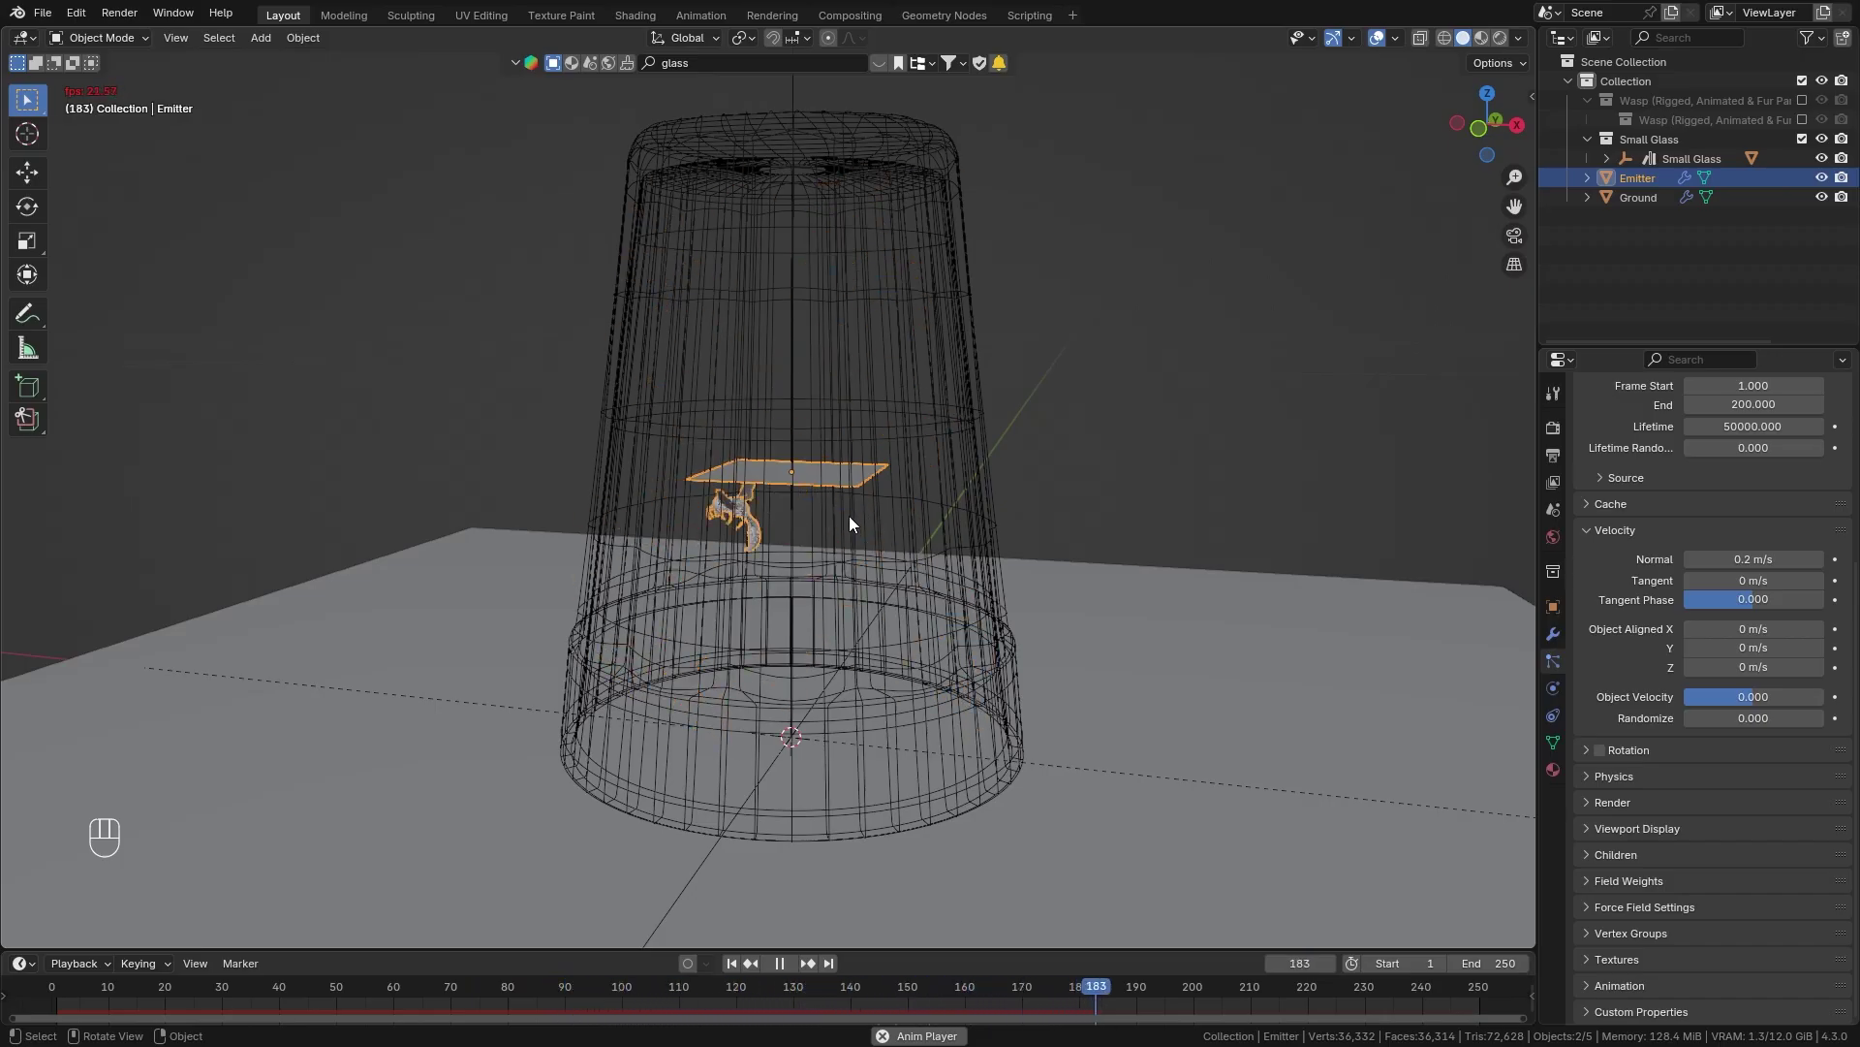
{"action": "key", "text": "space"}
{"action": "key", "text": "shift+Left"}
{"action": "key", "text": "space"}
{"action": "key", "text": "space"}
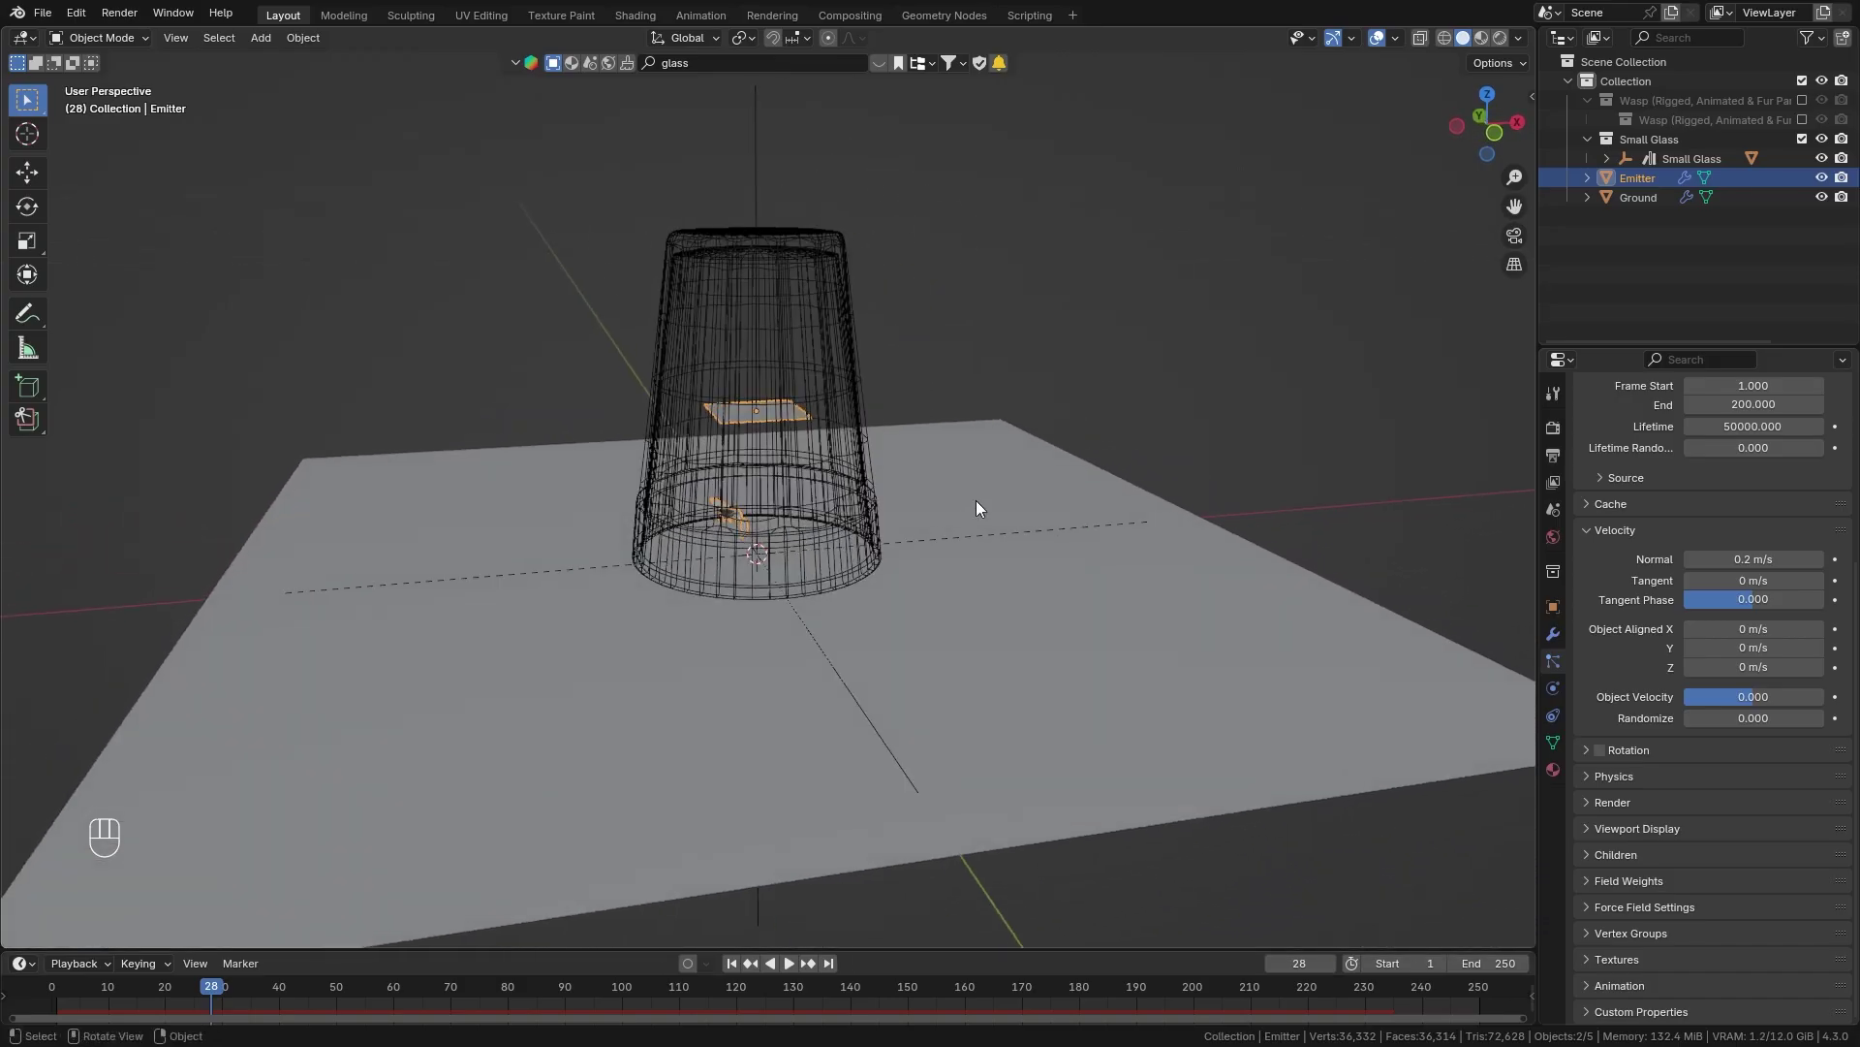
Add a Plain Axes empty named Force near the glass with display size 0.02 m.
{"action": "key", "text": "shift+a"}
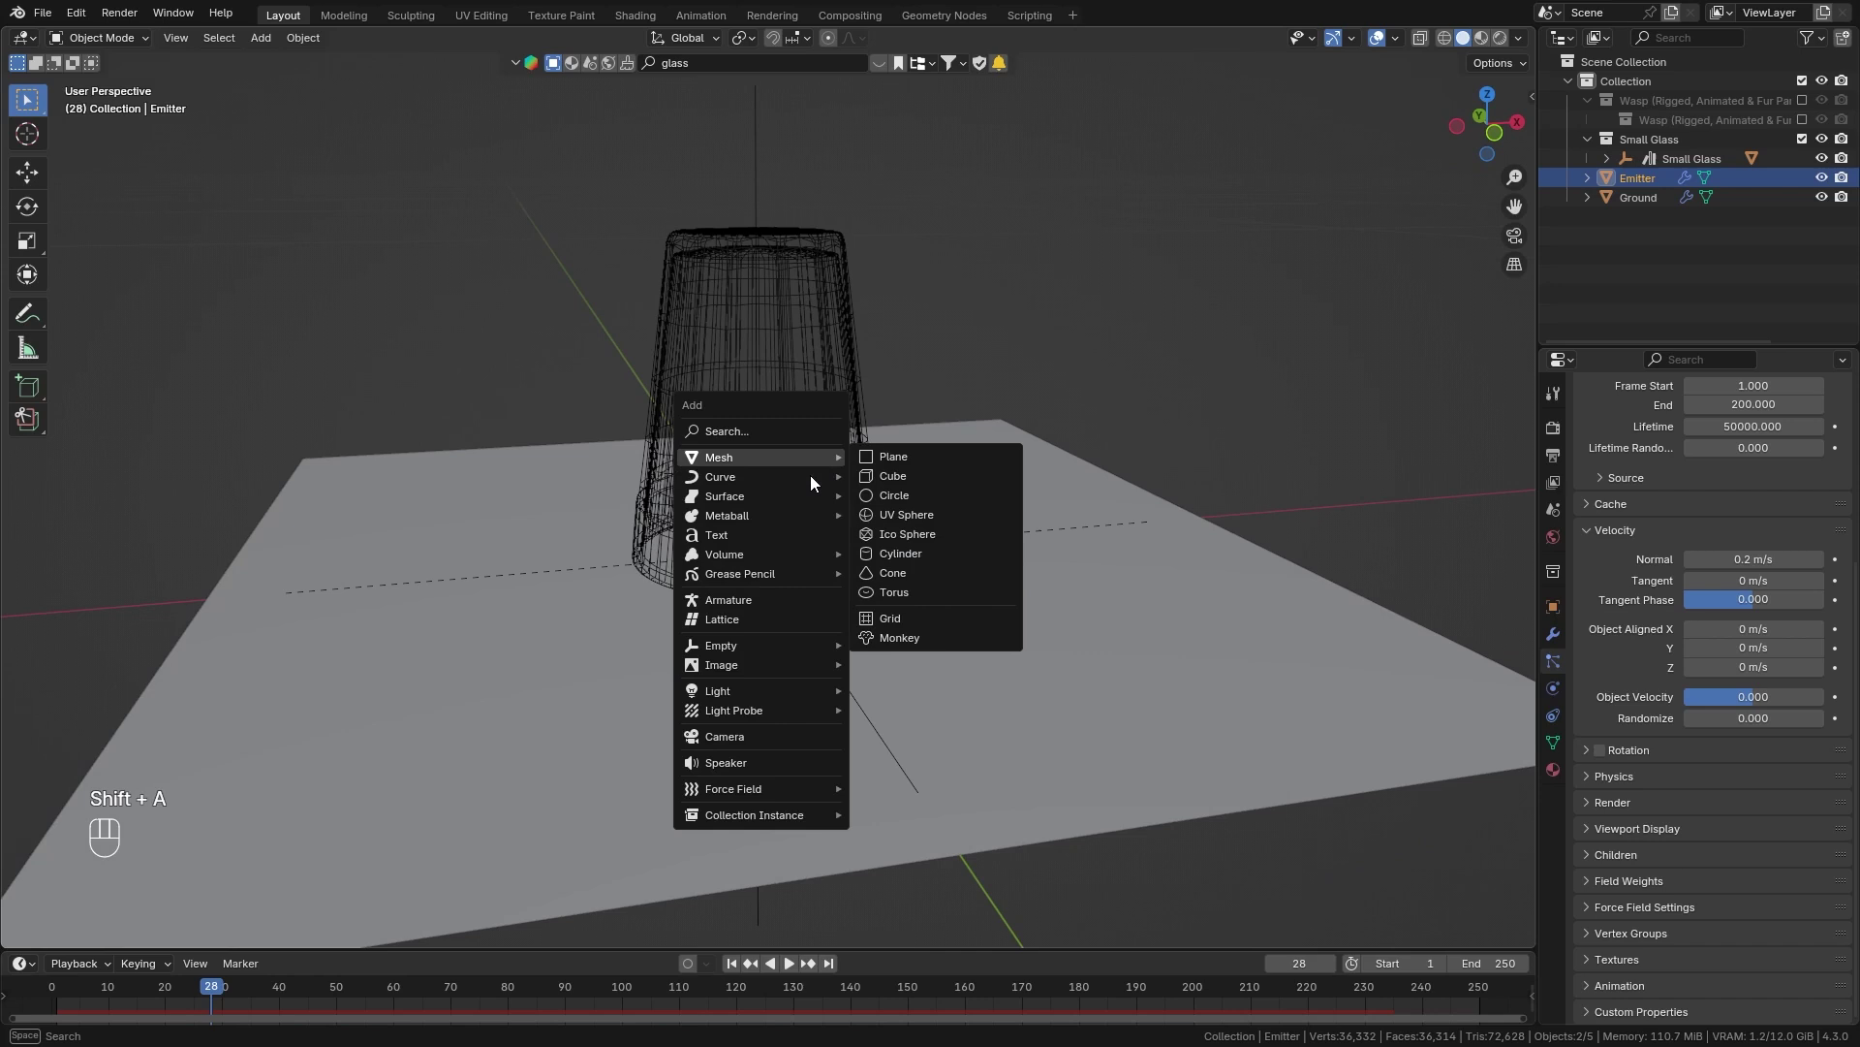
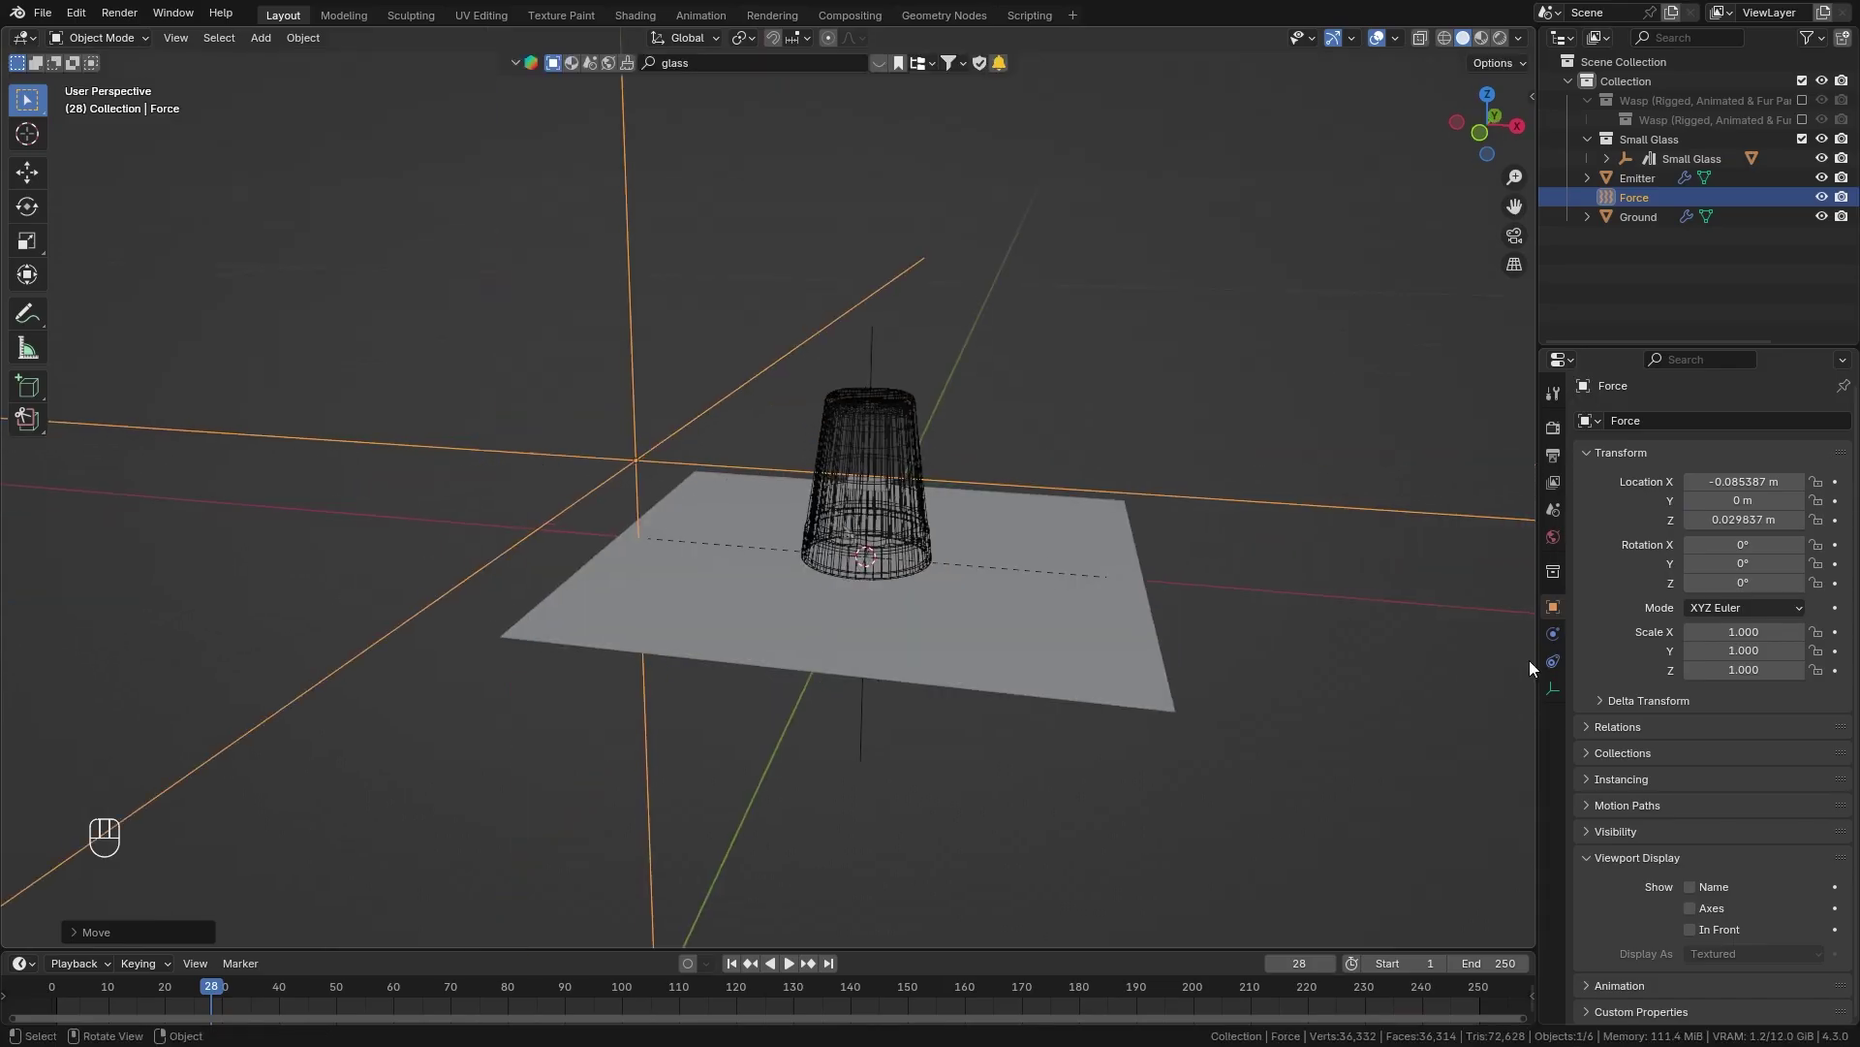
{"action": "left_click", "coordinate": [1561, 692]}
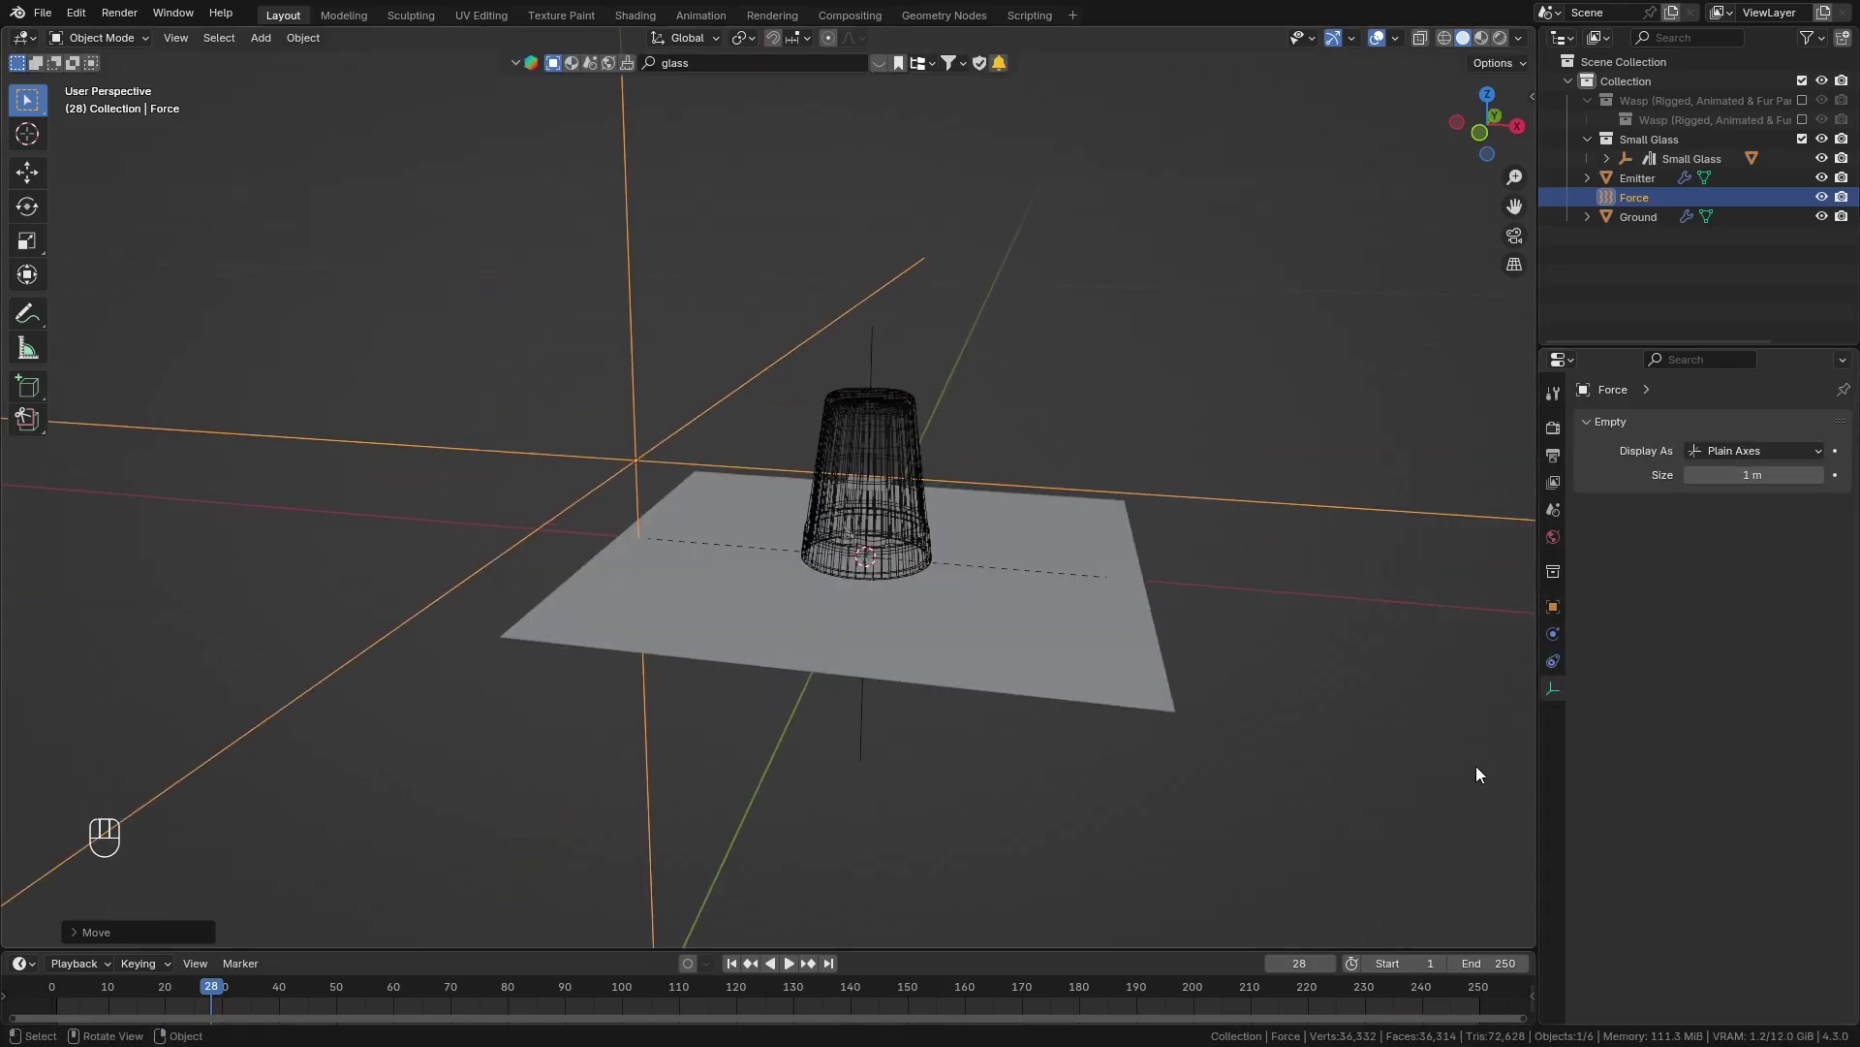
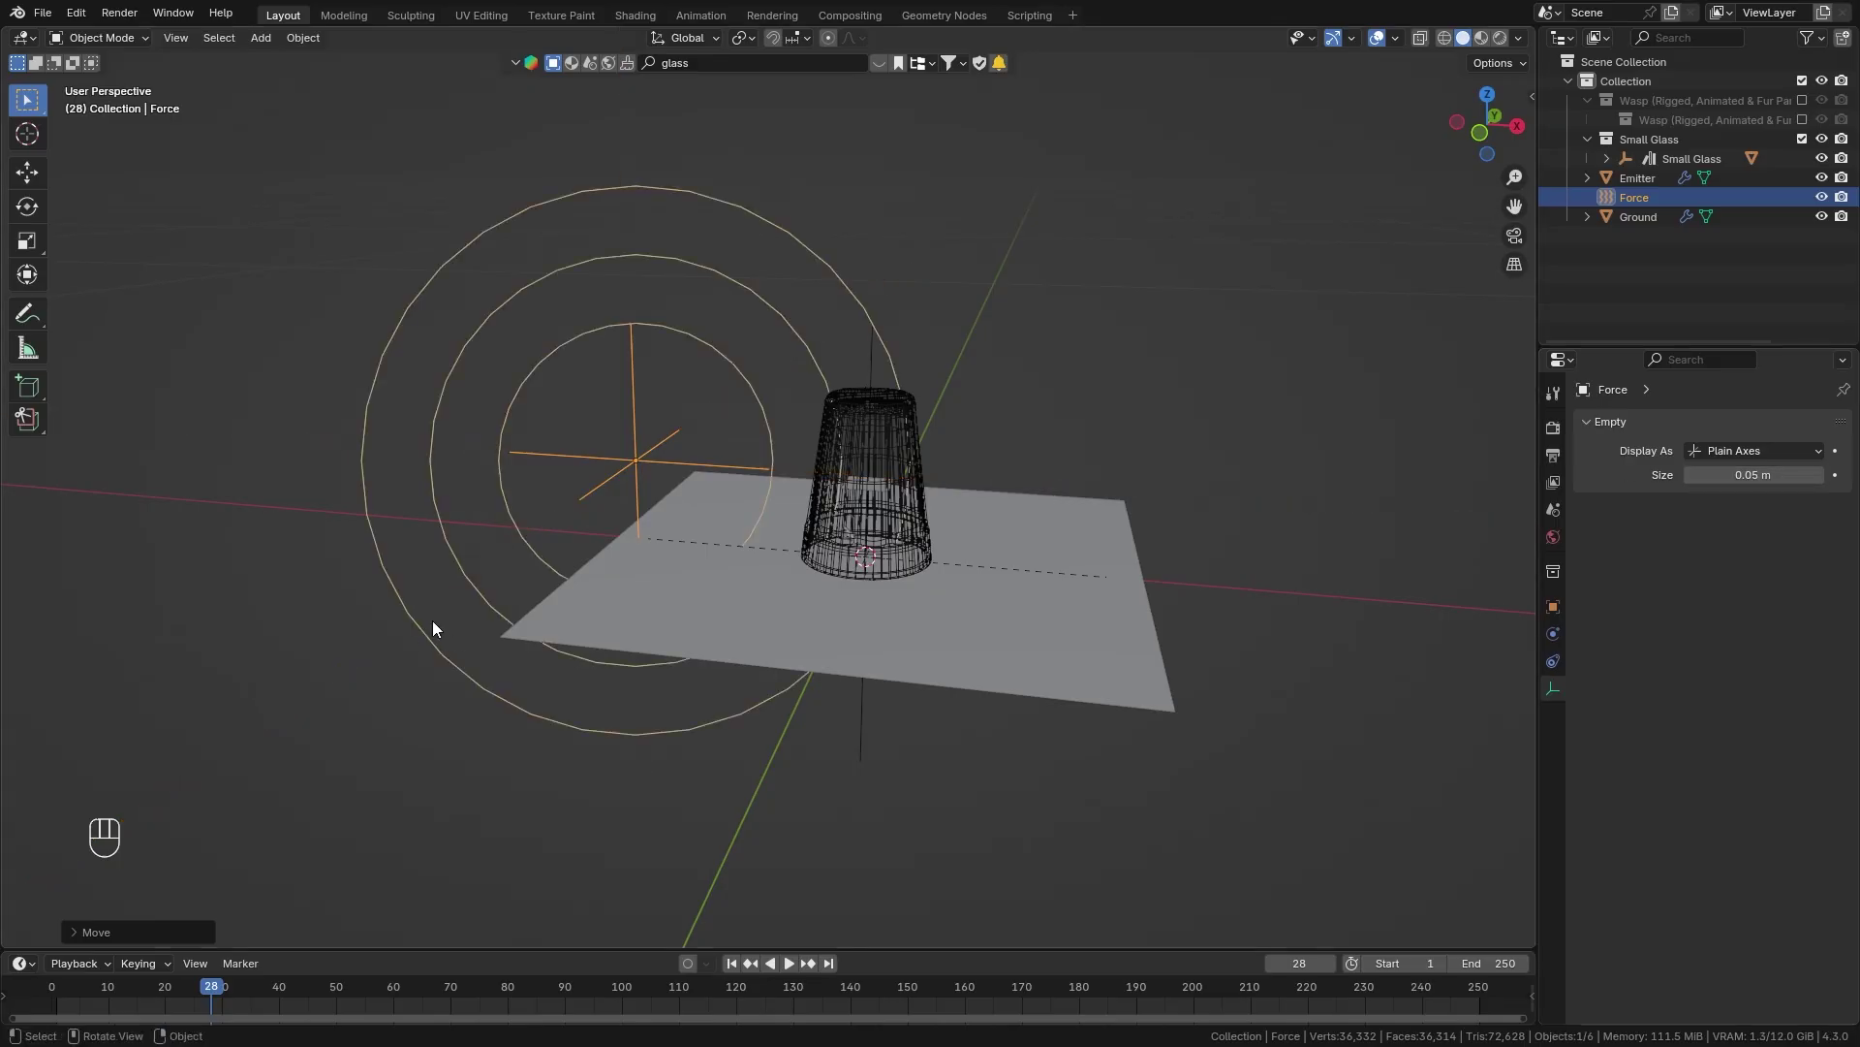
{"action": "left_click_drag", "start_coordinate": [790, 559], "coordinate": [1042, 645]}
{"action": "key", "text": "BackSpace"}
Orbit around the glass and play from frame 1 to check the wasp.
{"action": "middle_click", "coordinate": [688, 576]}
{"action": "key", "text": "shift+Left"}
{"action": "key", "text": "space"}
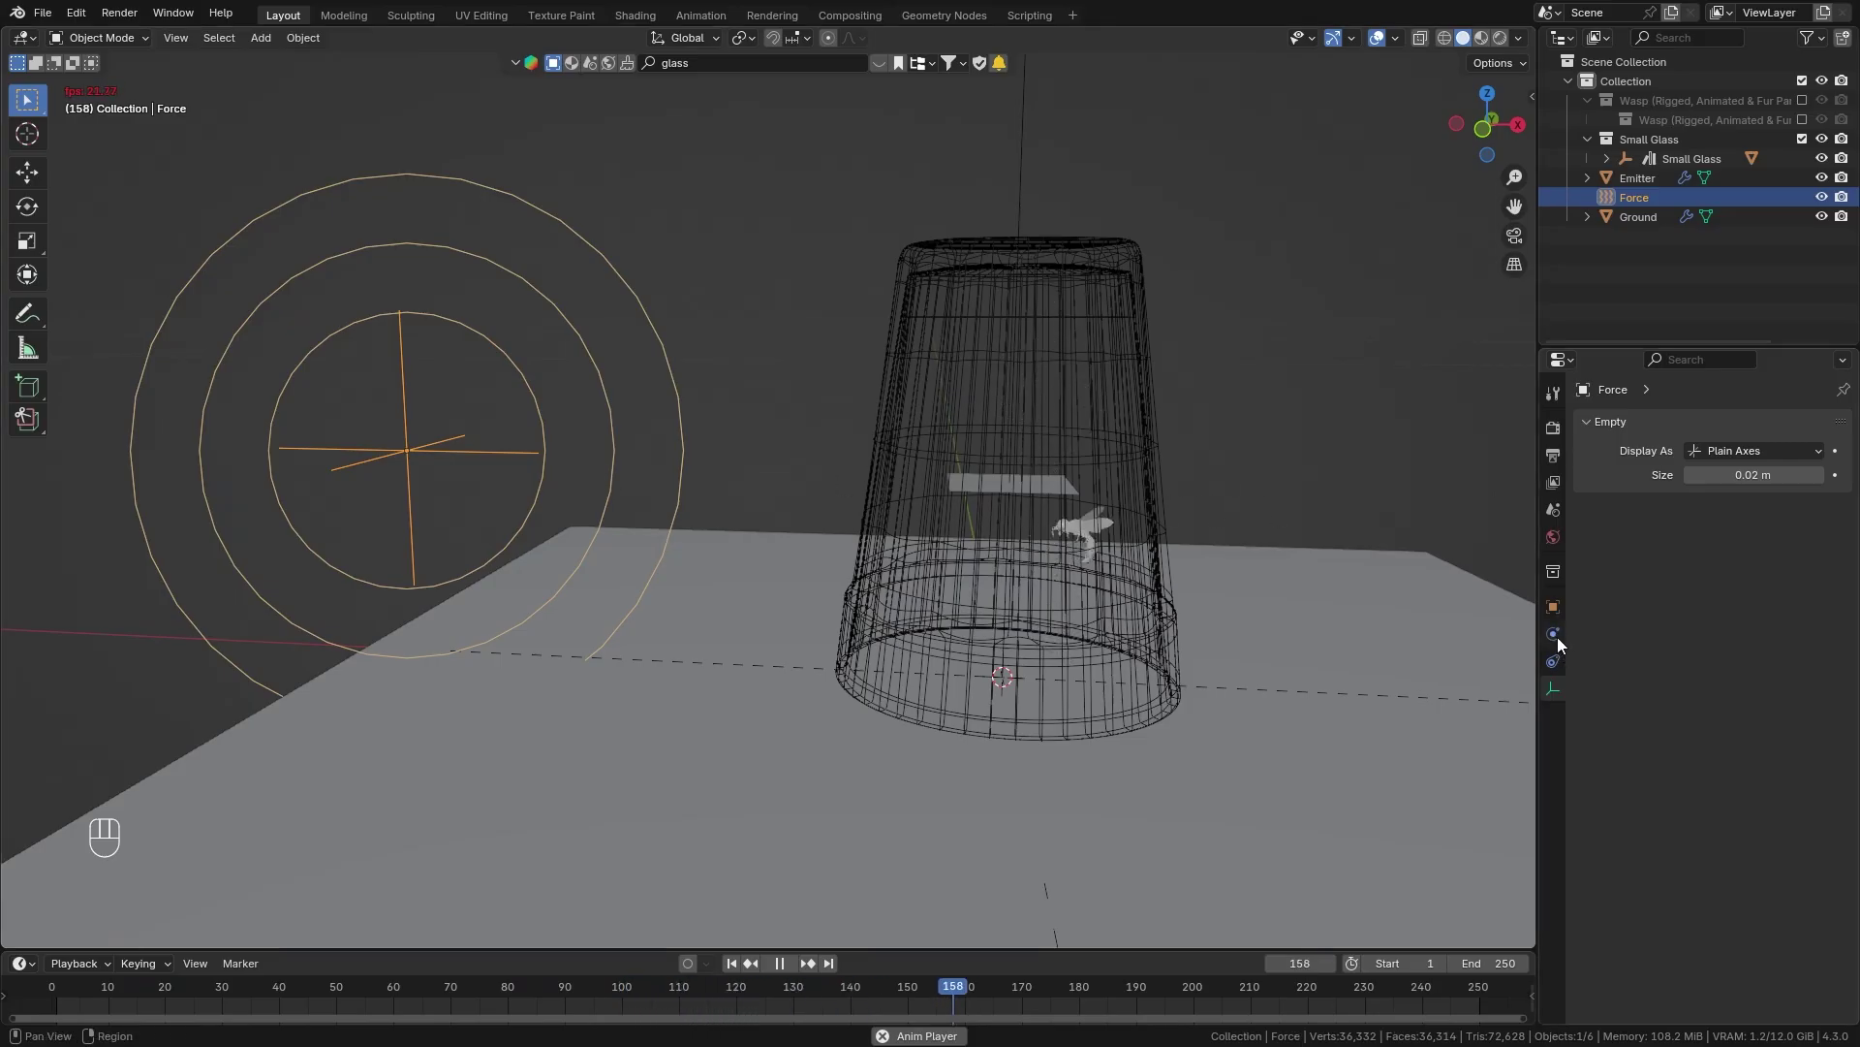
Show the Force empty's Point field at Strength -2 and play the animation to frame 140.
{"action": "left_click", "coordinate": [1563, 641]}
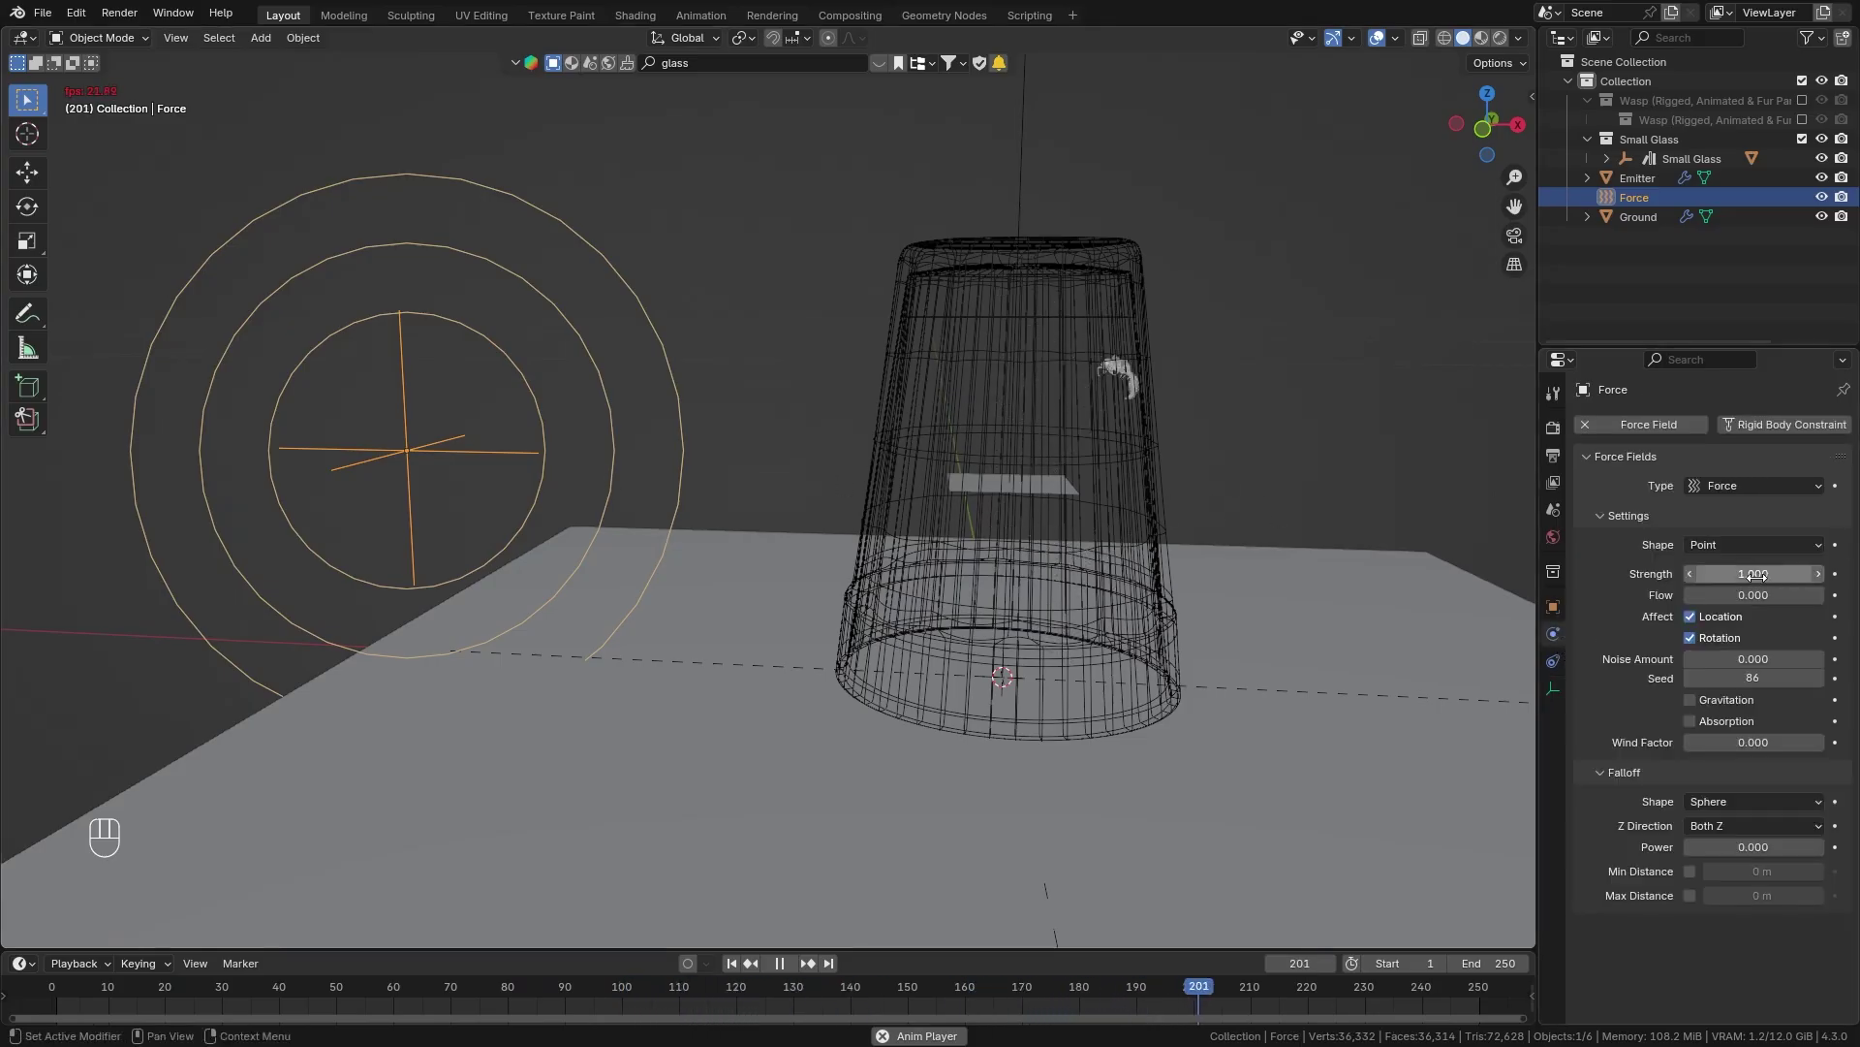
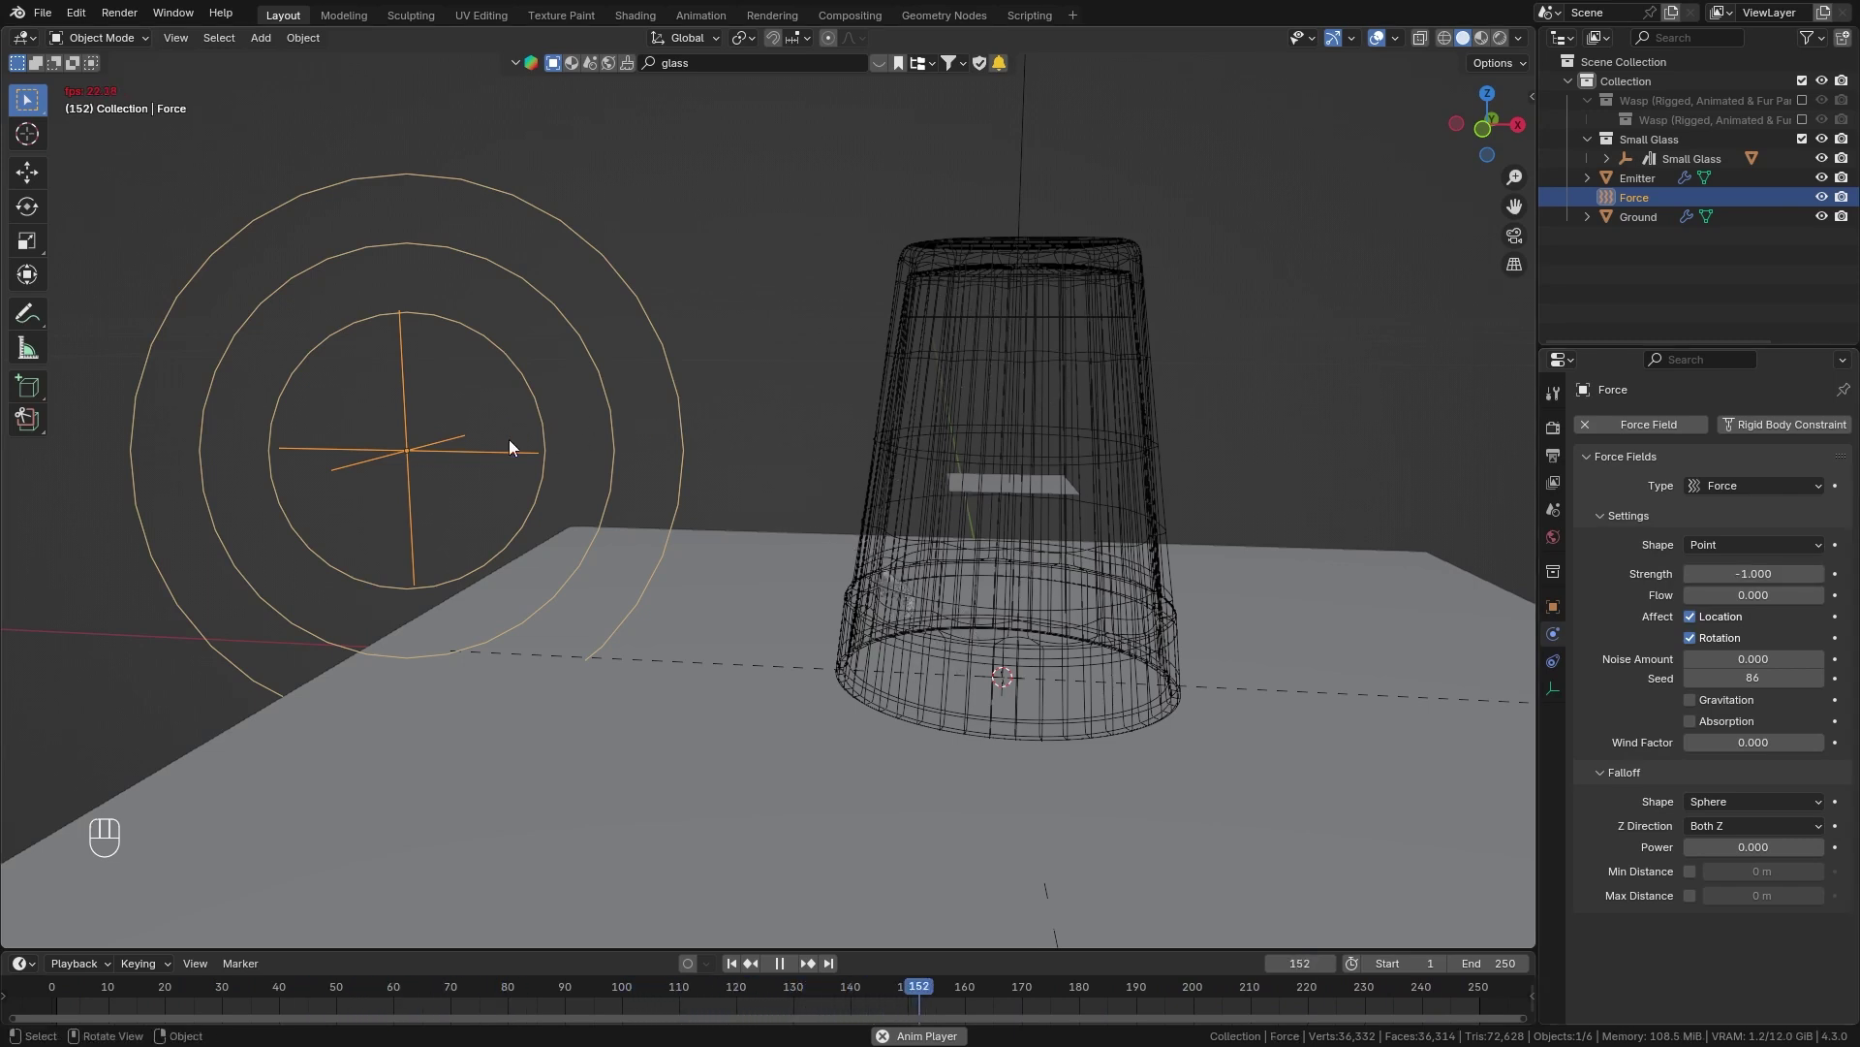
{"action": "key", "text": "space"}
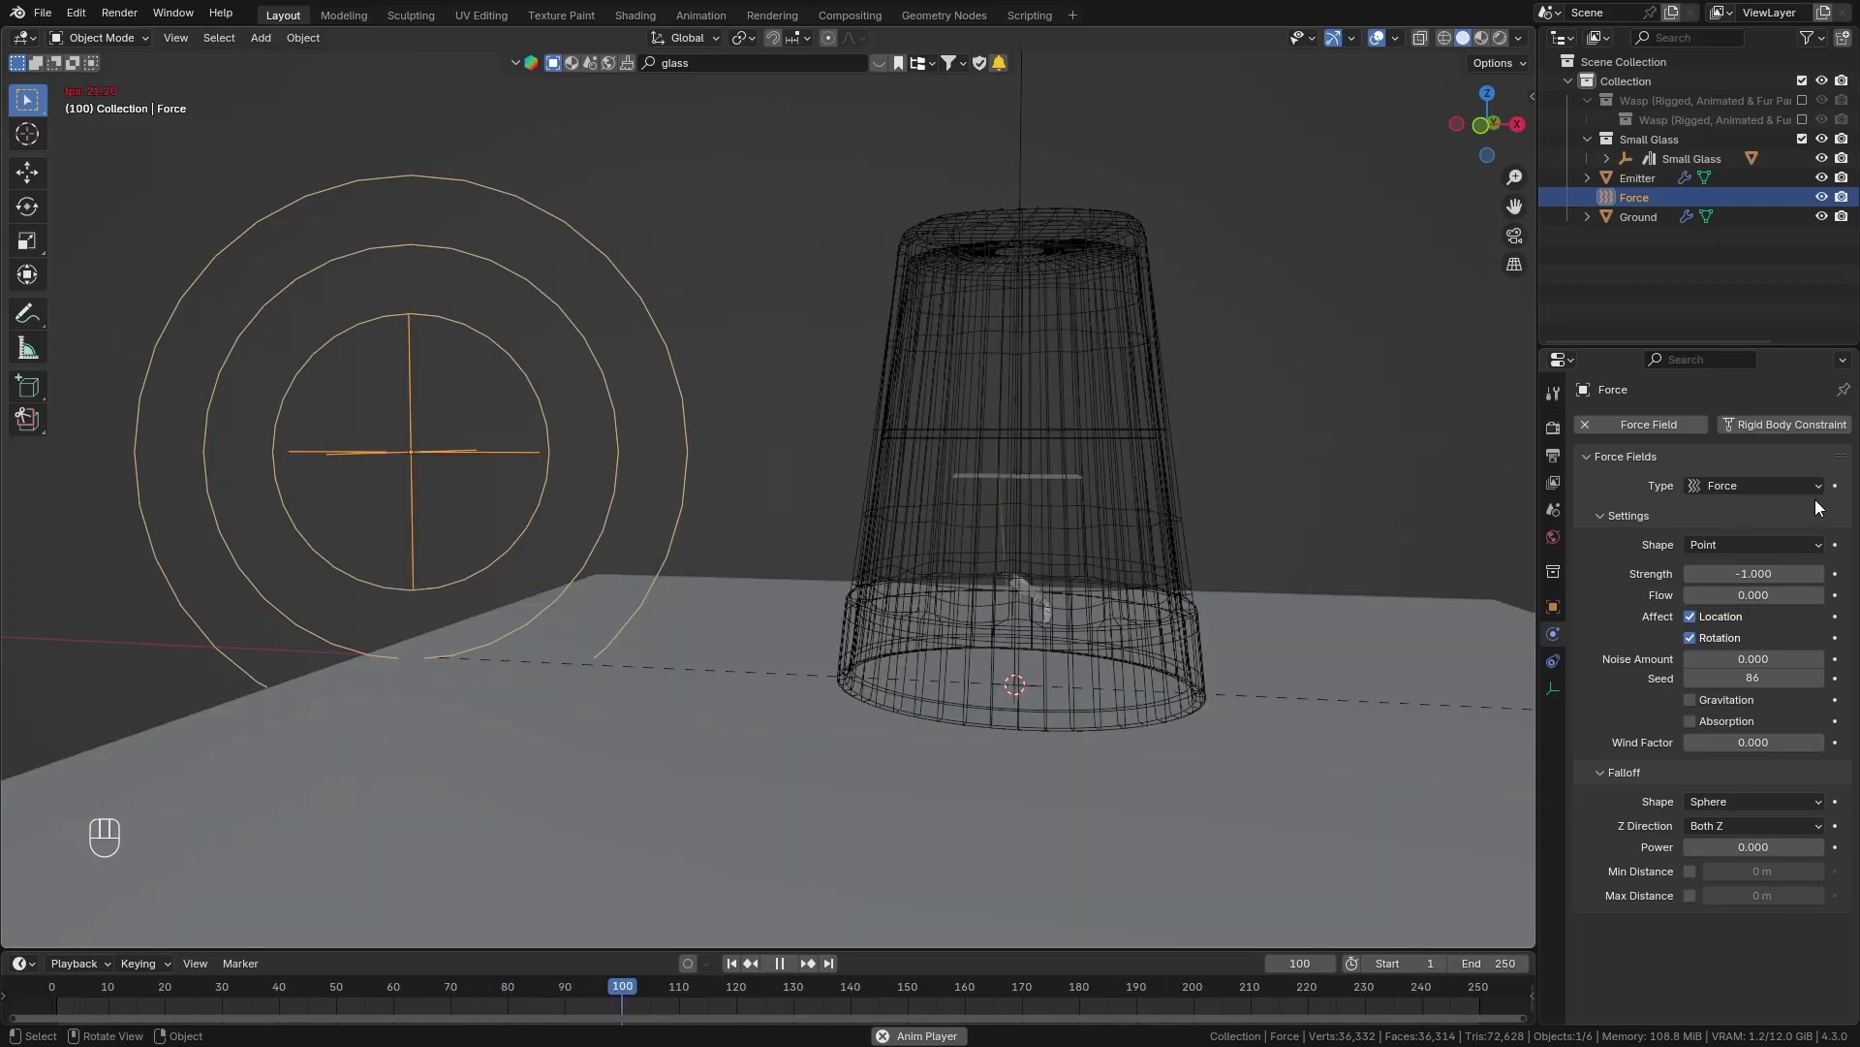
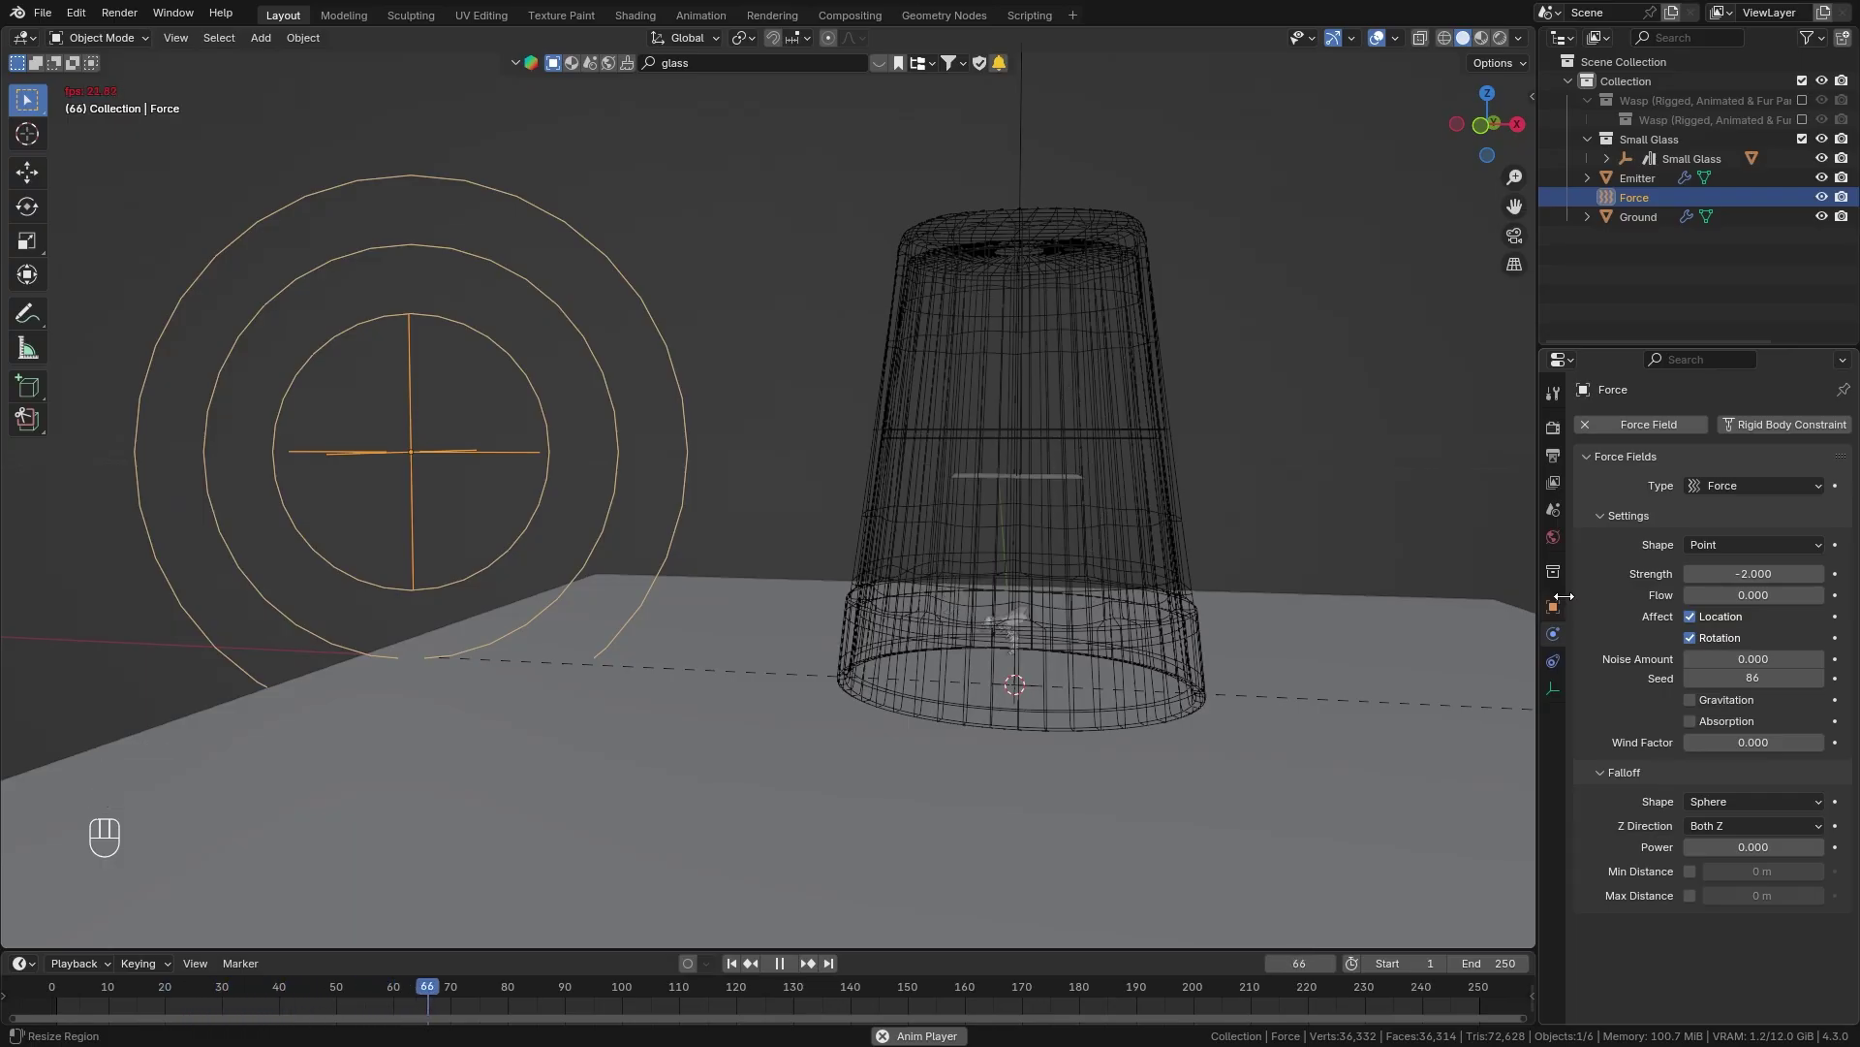
{"action": "key", "text": "space"}
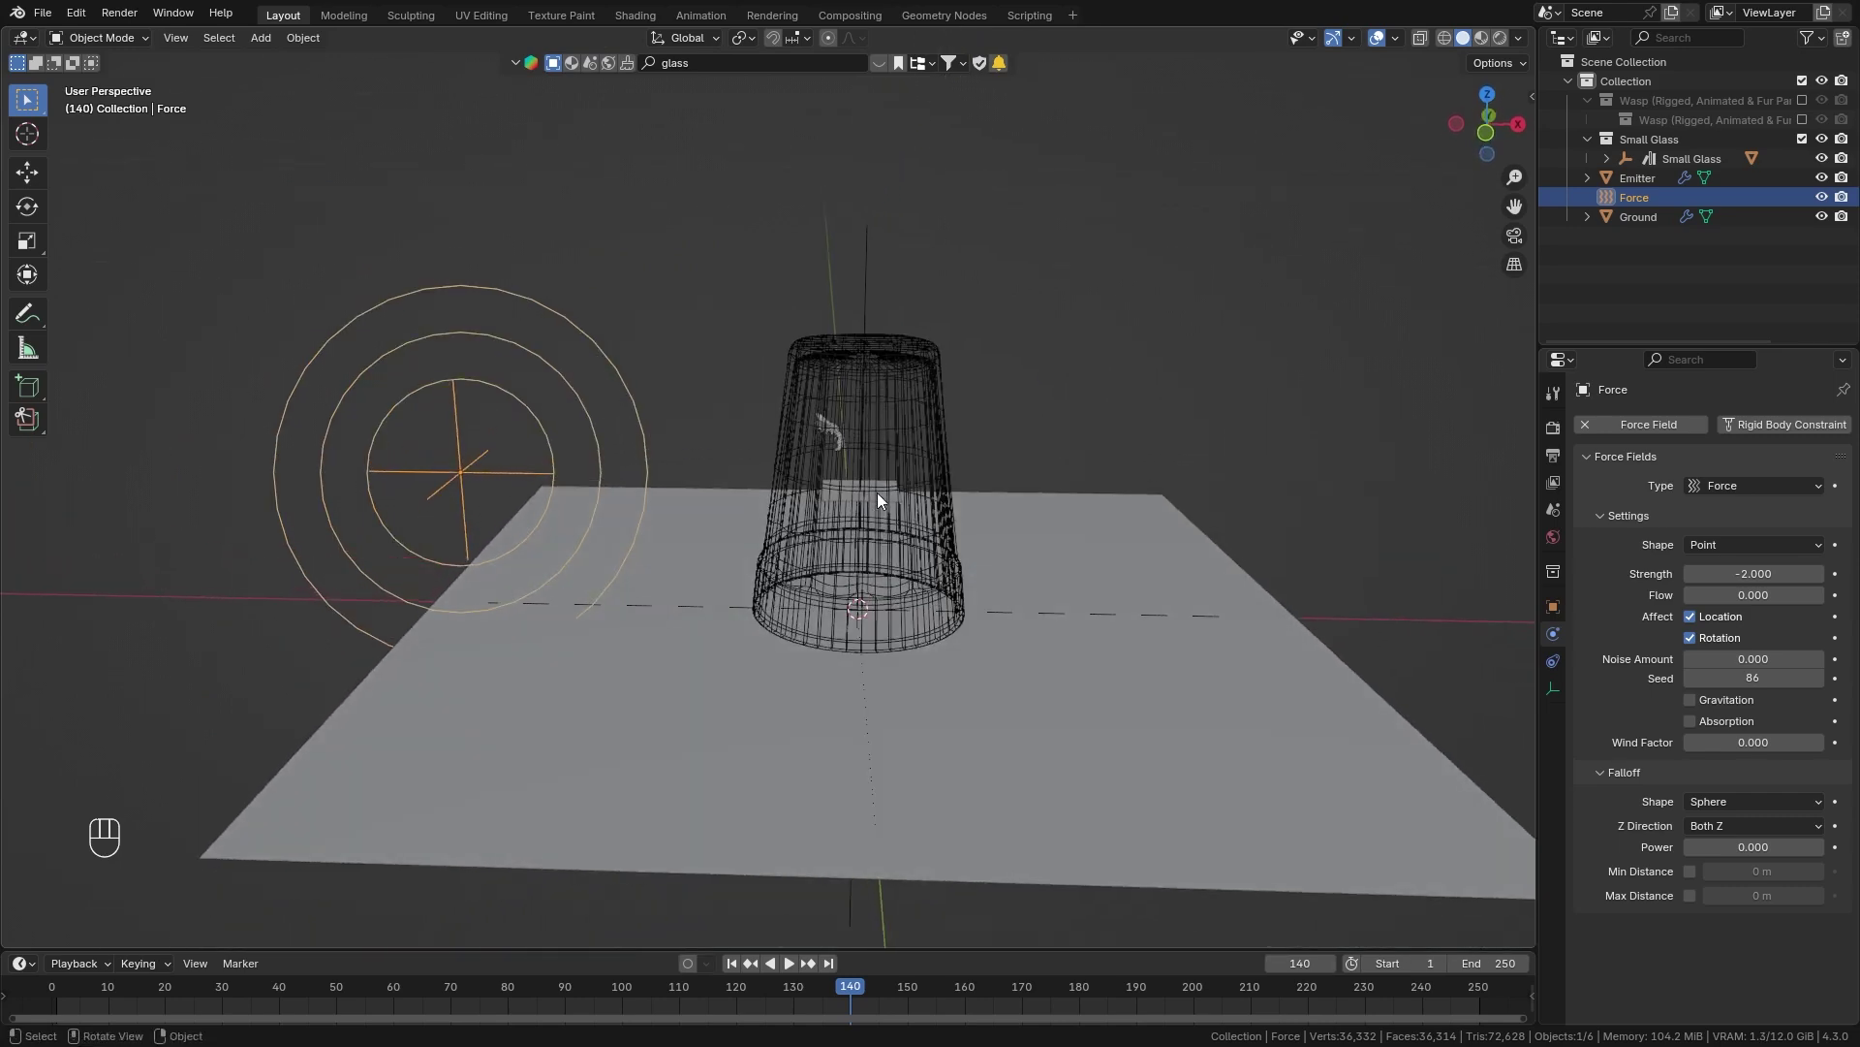
Add a single-arrow empty and parent the Force field object to it.
{"action": "key", "text": "shift+a"}
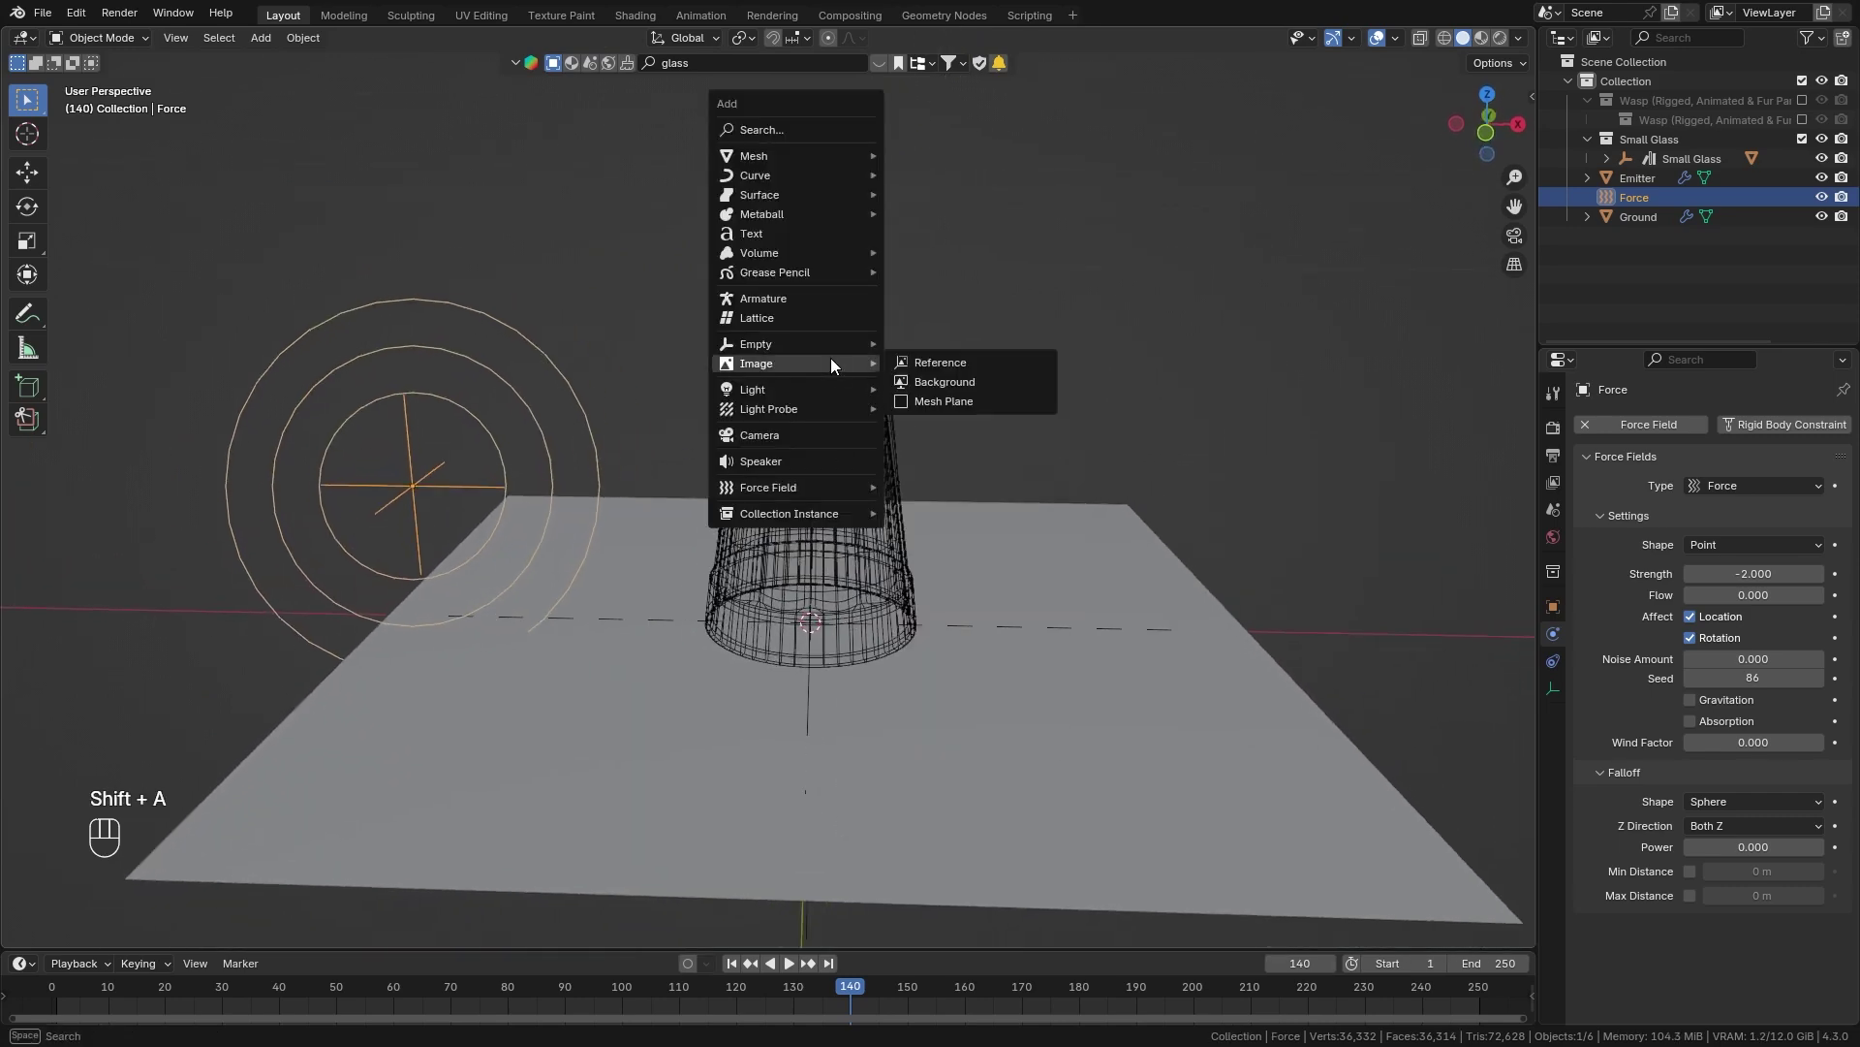
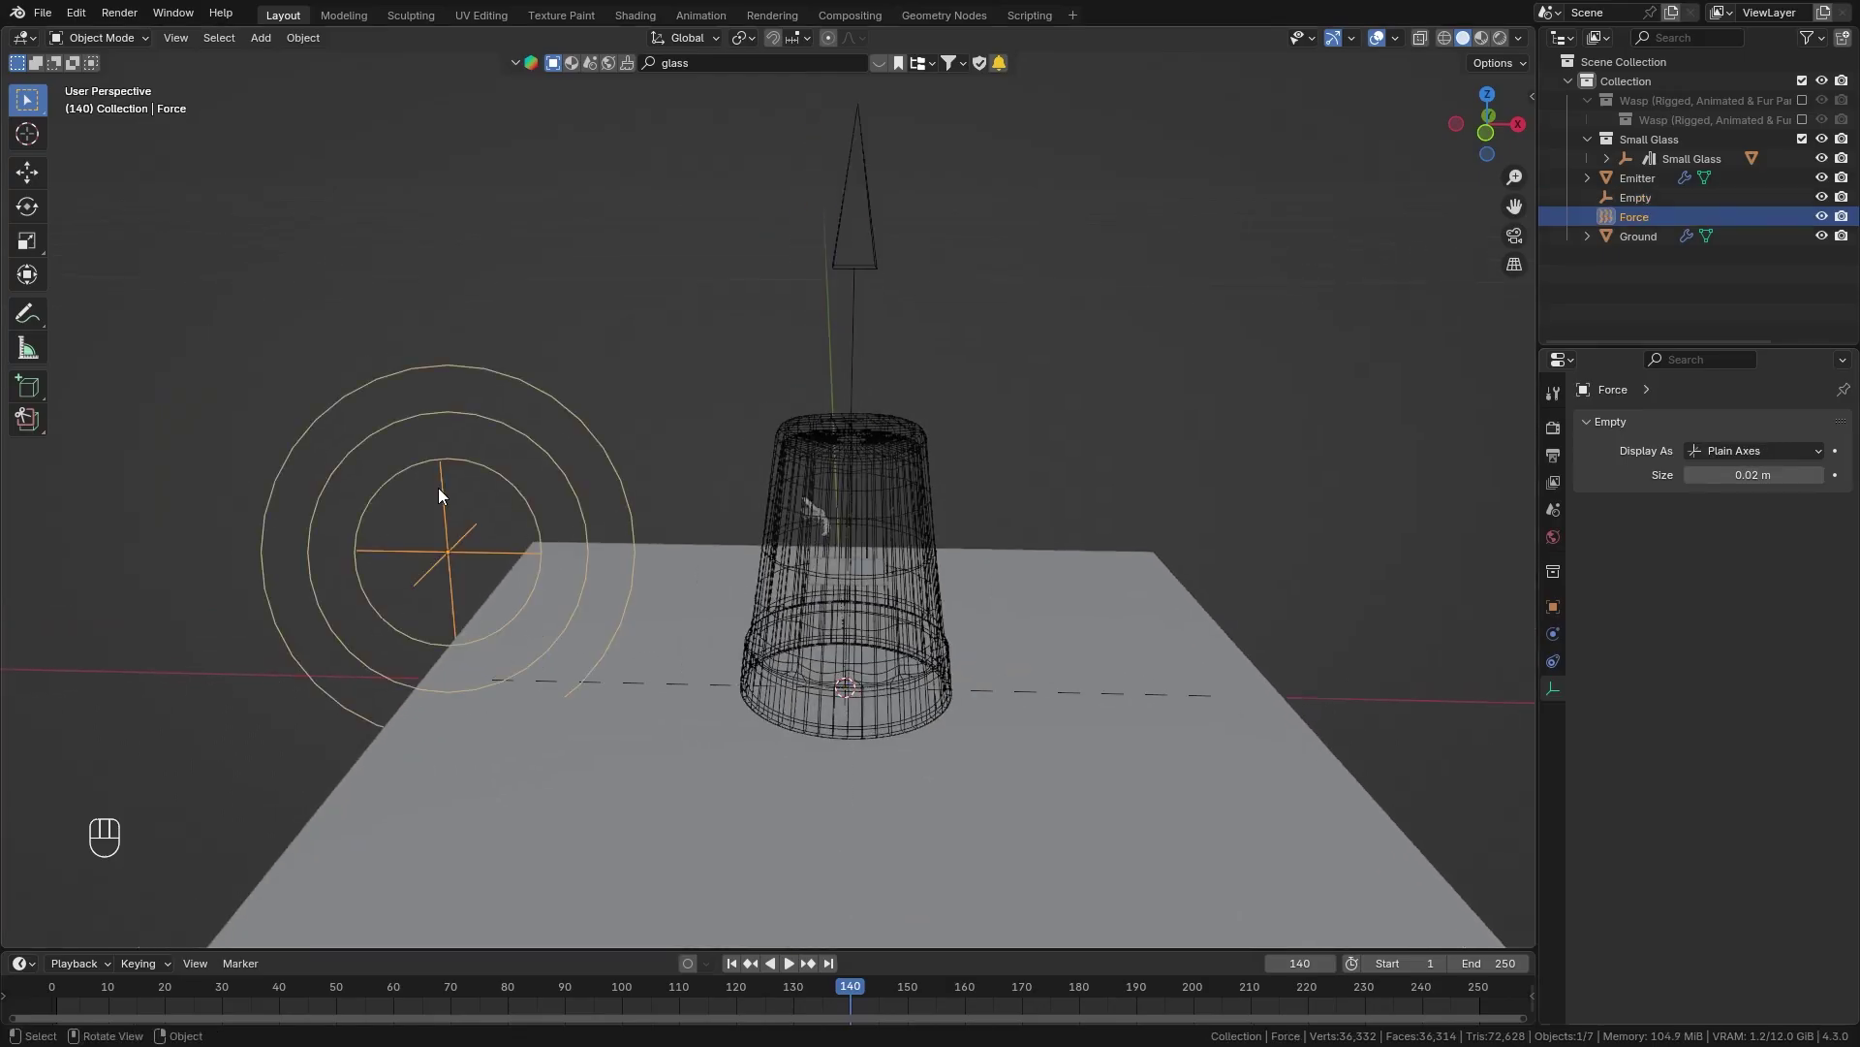
{"action": "left_click", "coordinate": [870, 272]}
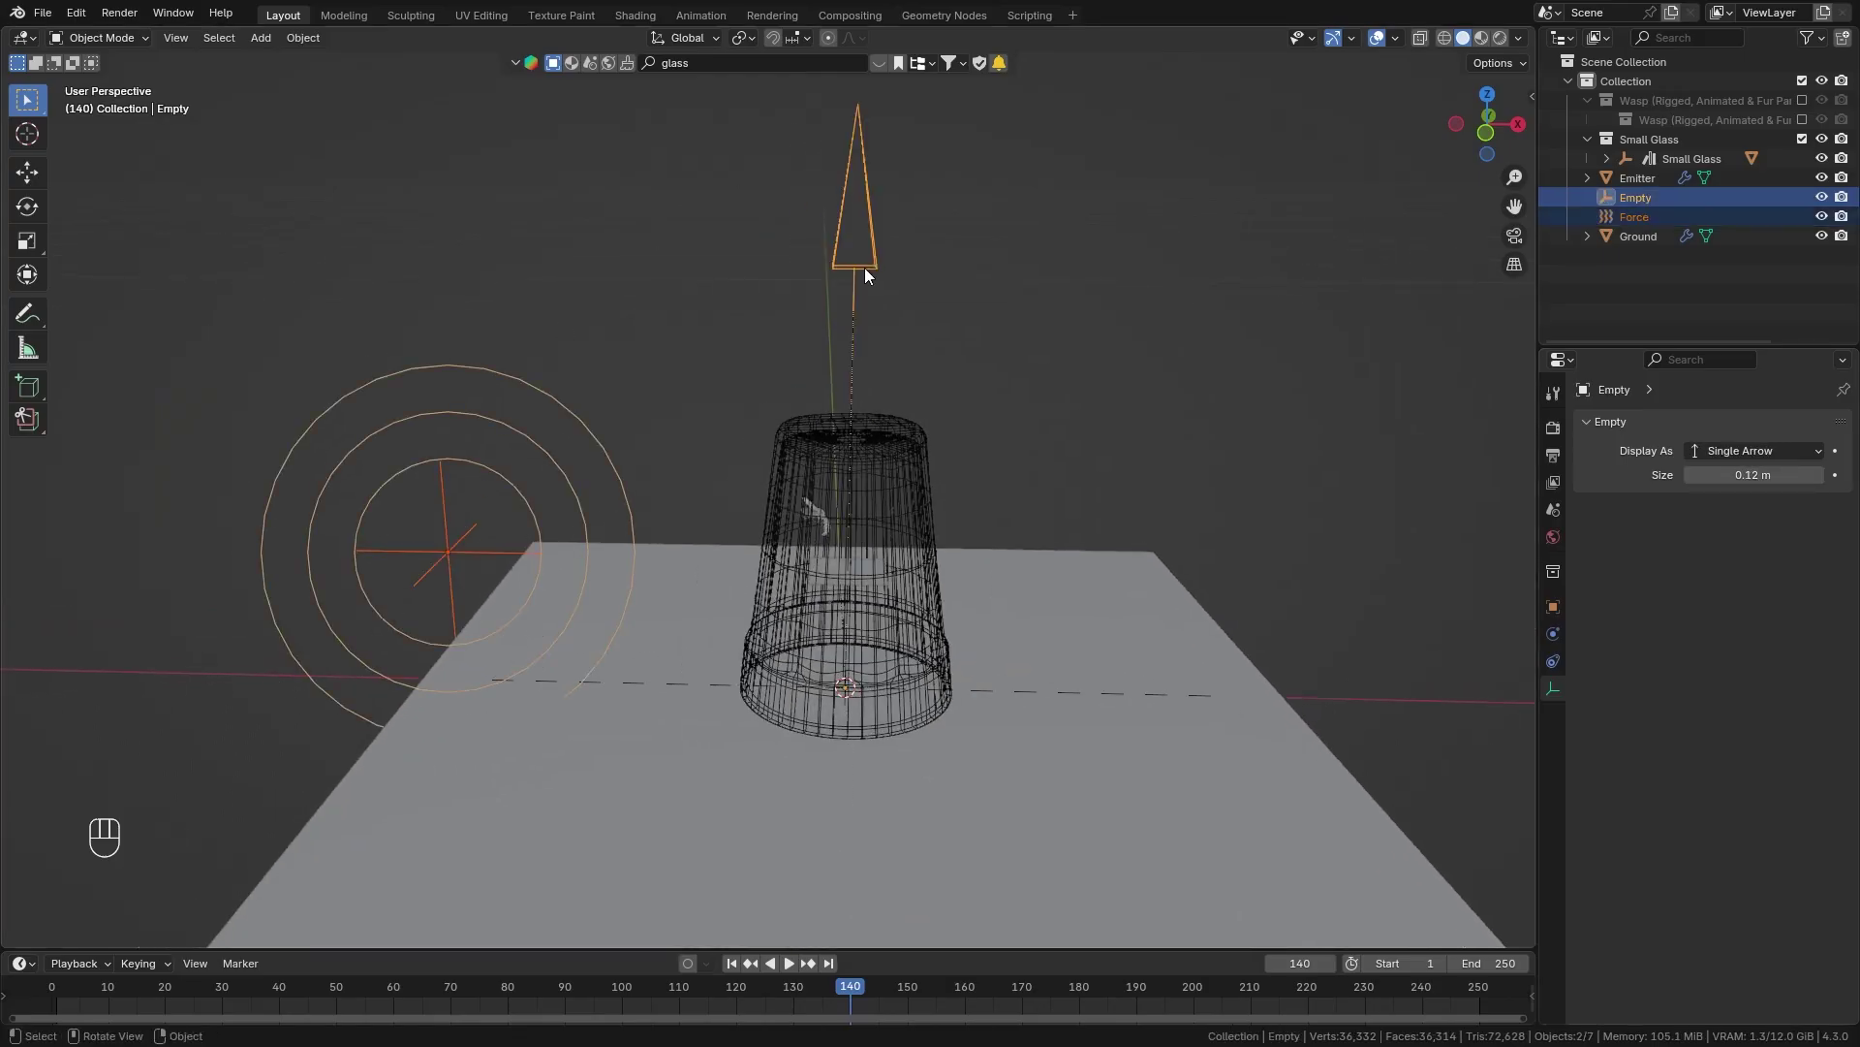
{"action": "key", "text": "ctrl+p"}
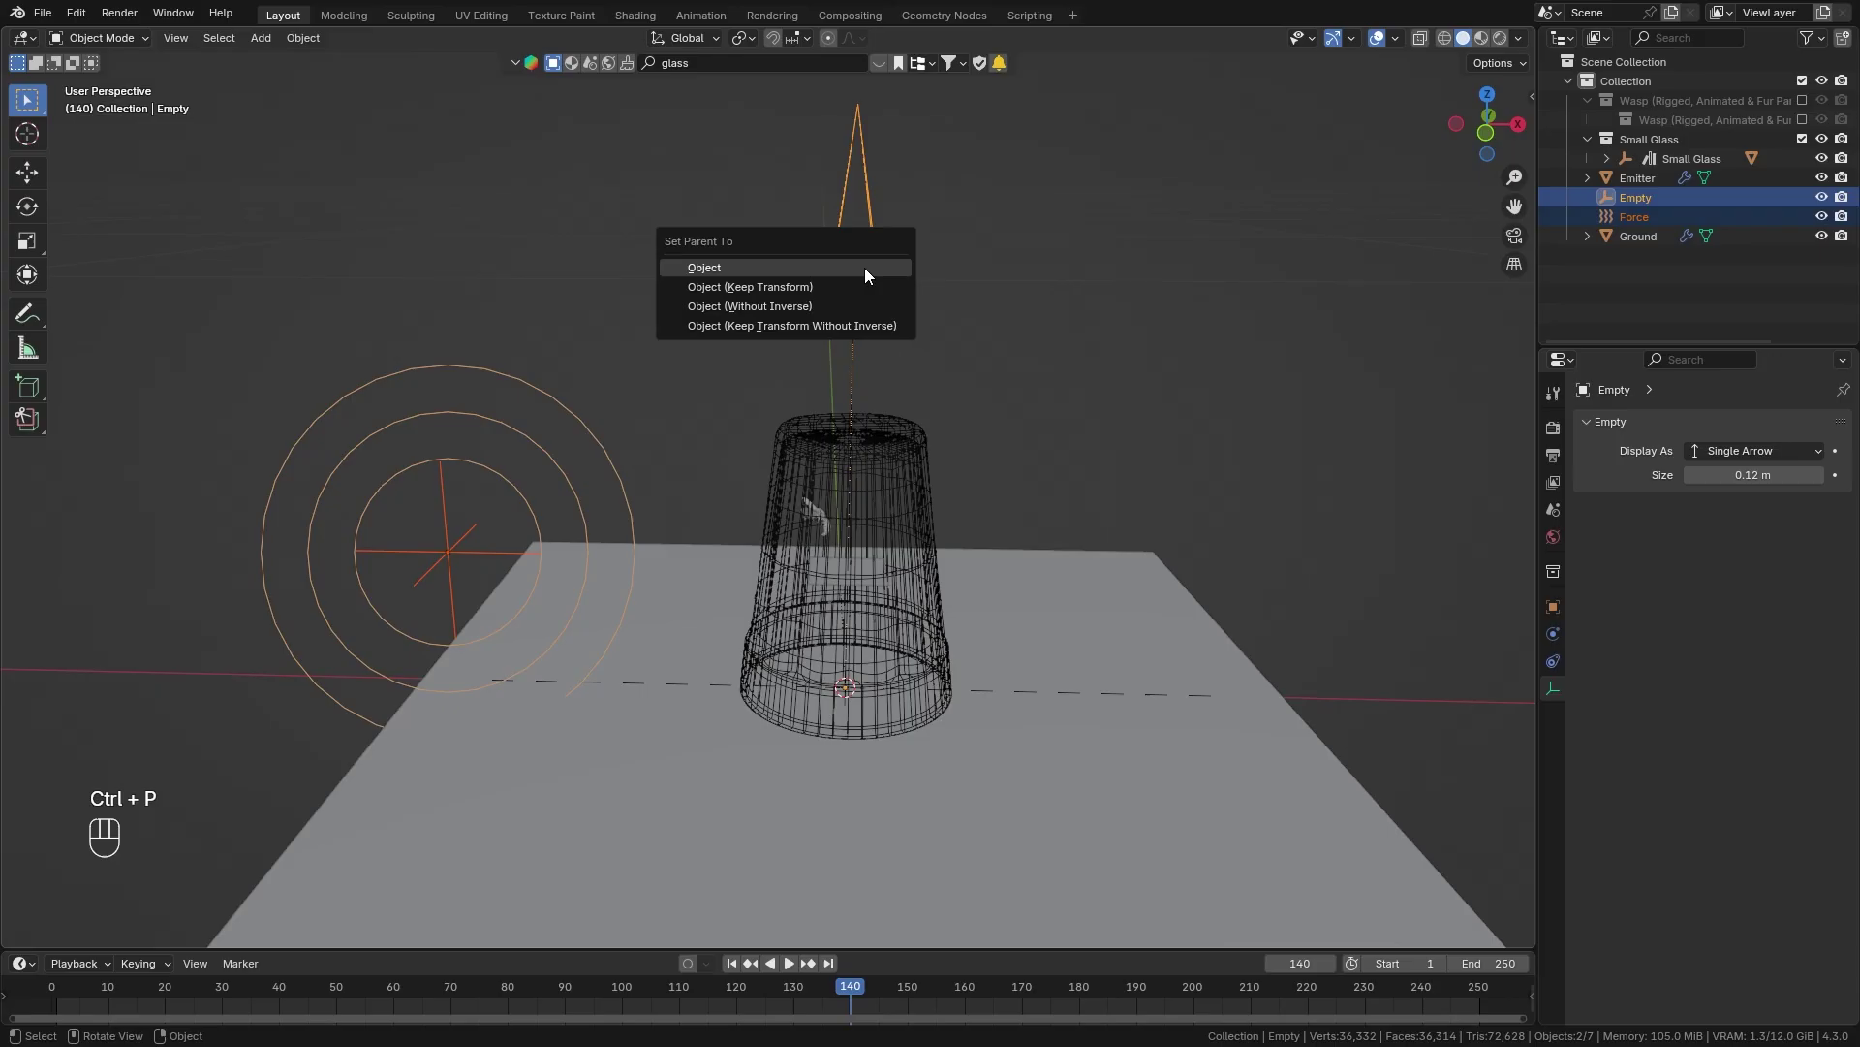
{"action": "left_click", "coordinate": [857, 277]}
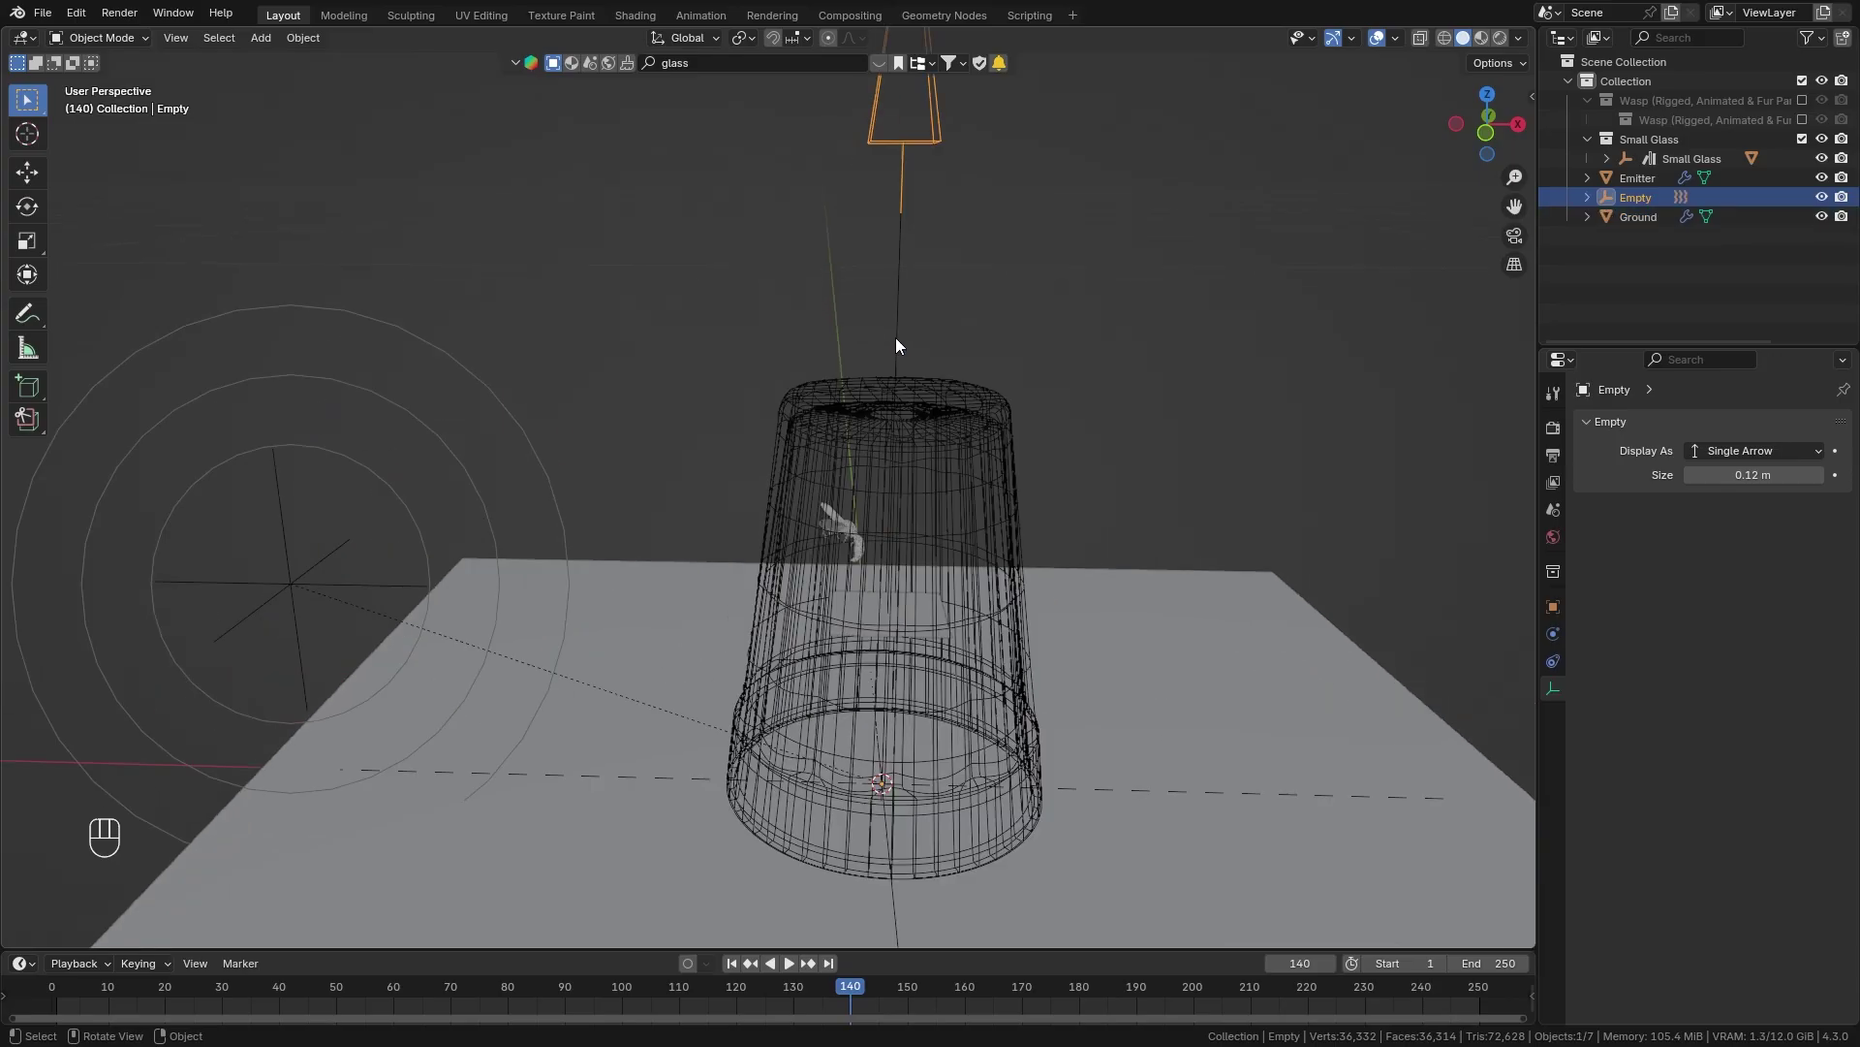
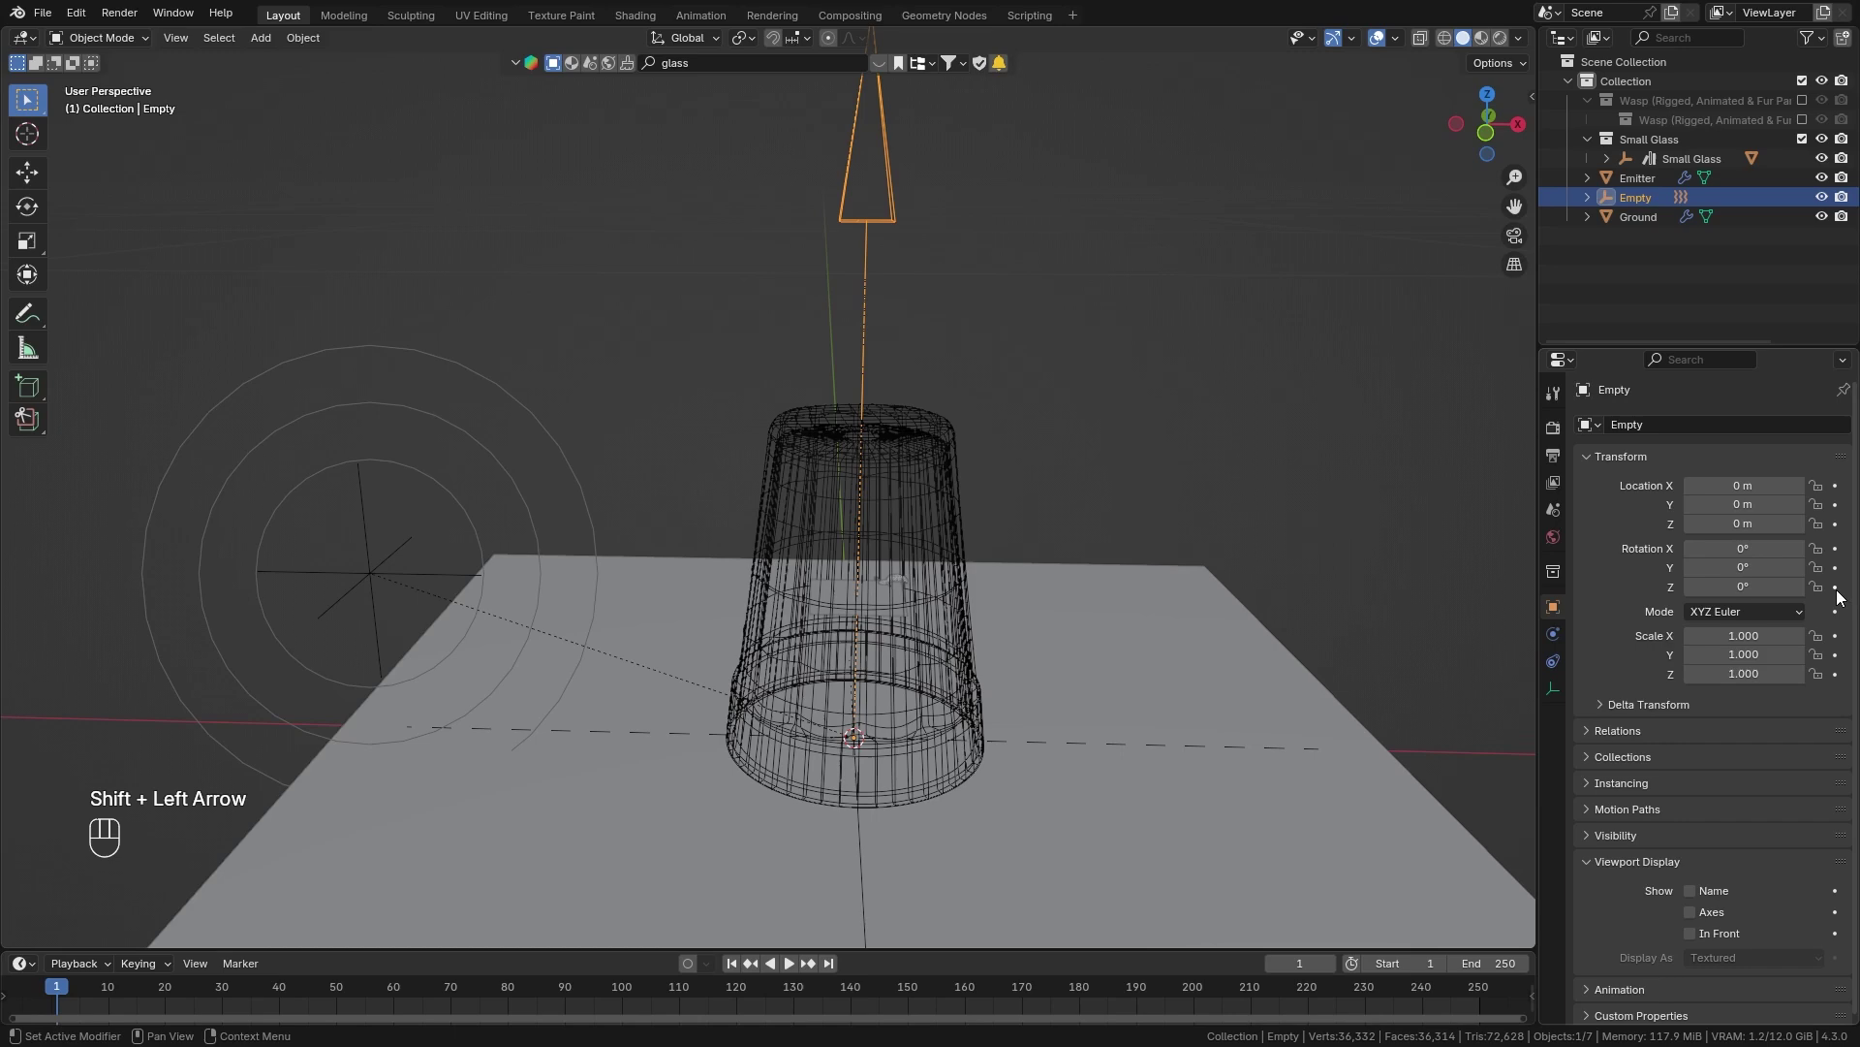
Keyframe the empty's Z rotation from 0° at frame 1 to -120° at frame 250 with linear interpolation.
{"action": "left_click", "coordinate": [1842, 594]}
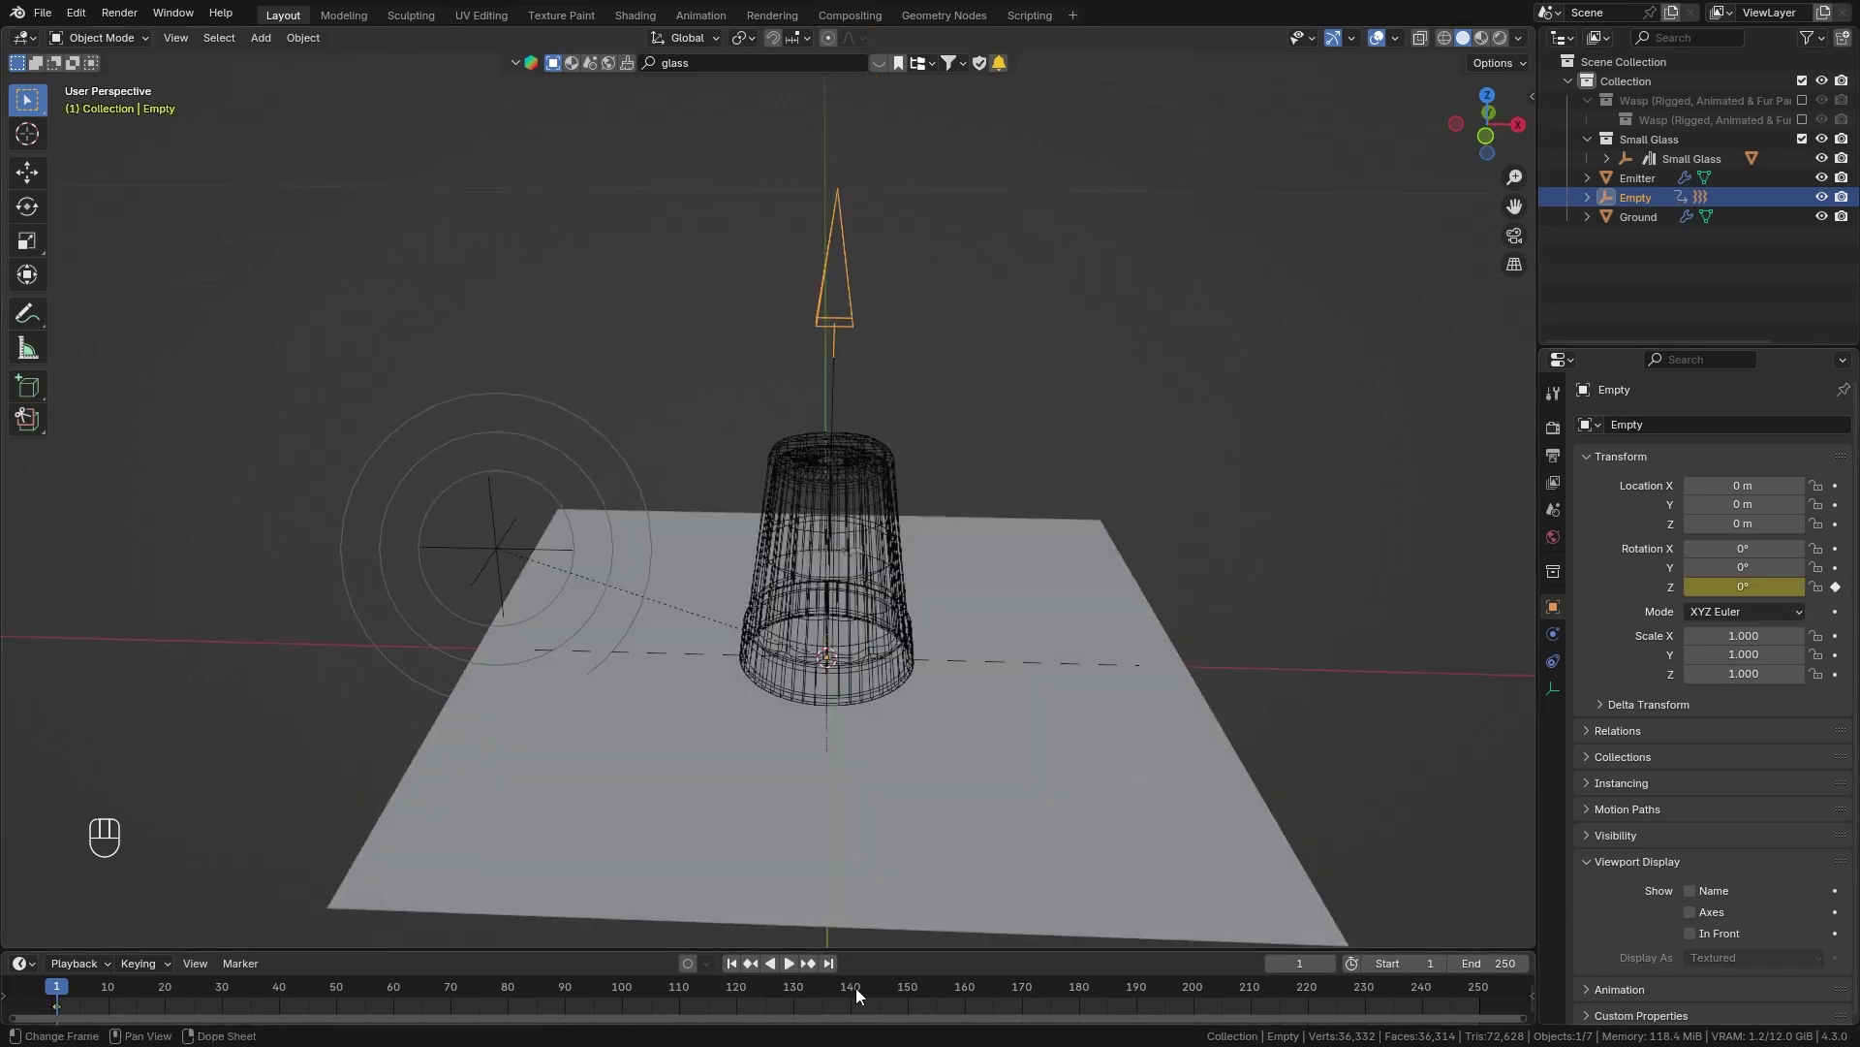
{"action": "left_click", "coordinate": [970, 995]}
{"action": "key", "text": "shift+Right"}
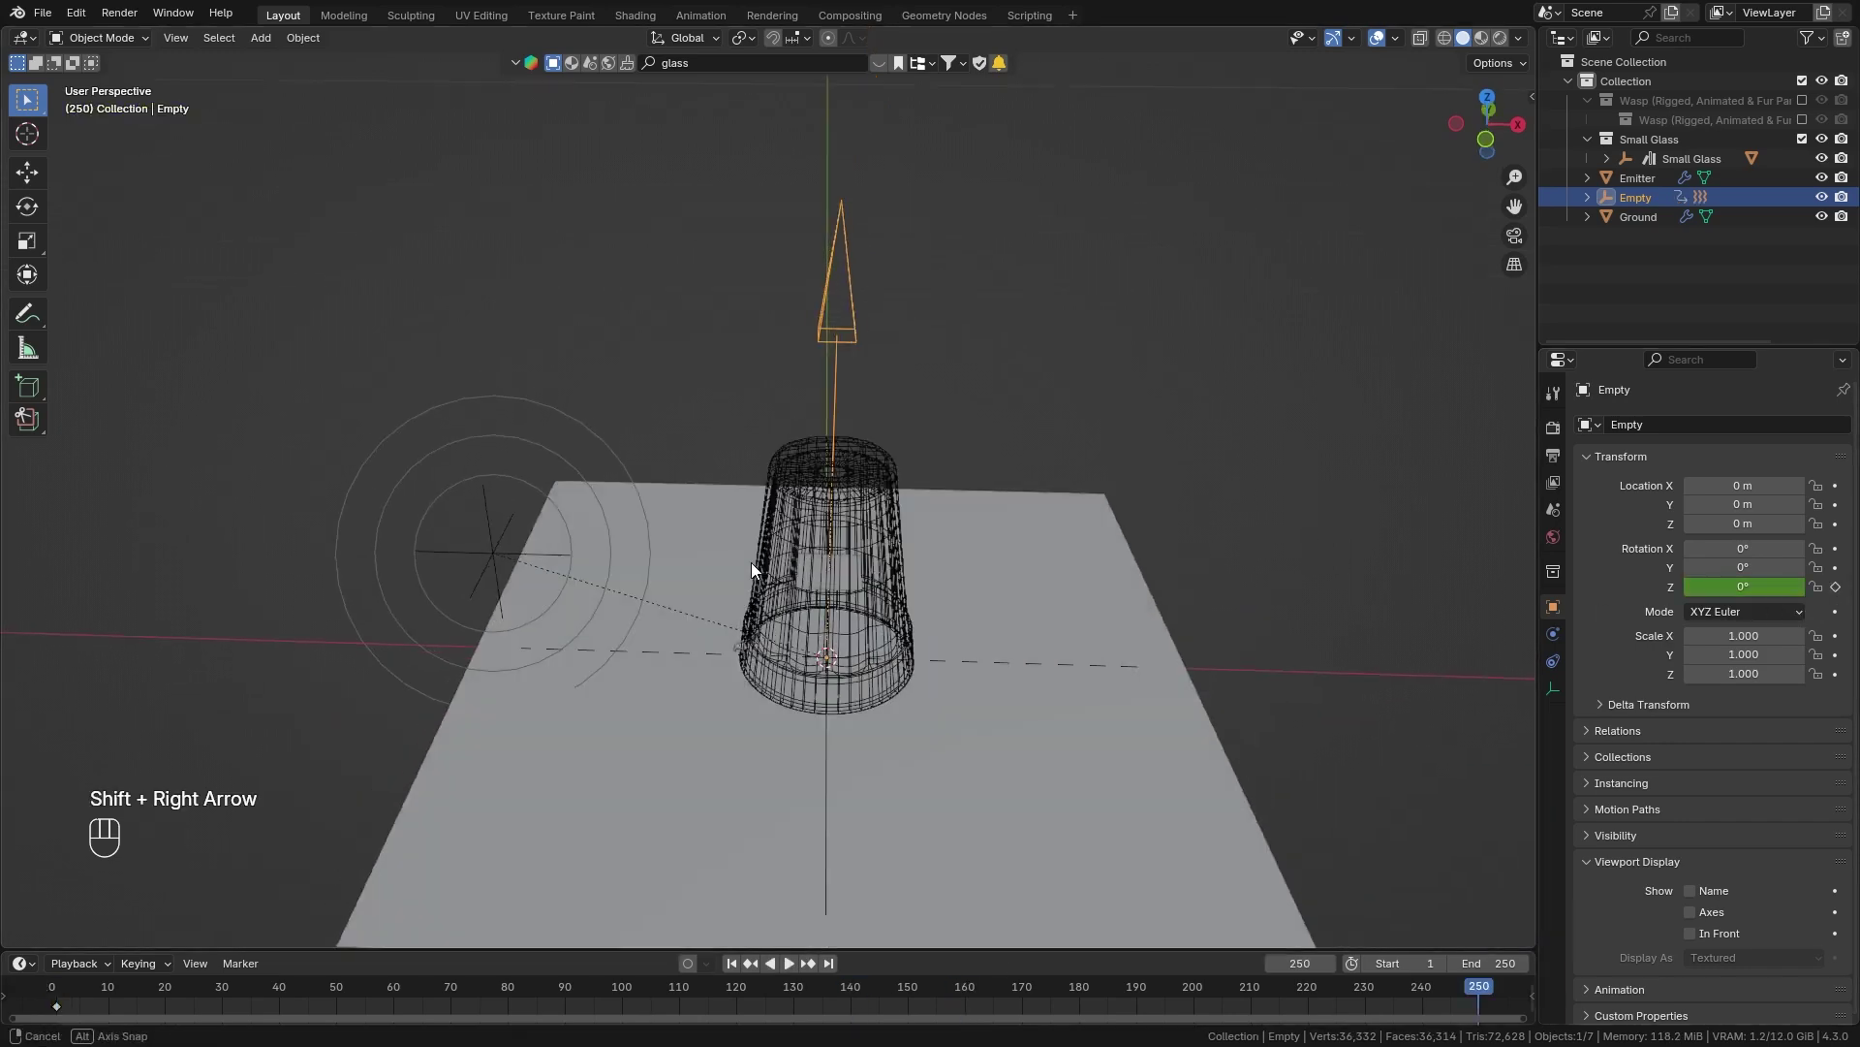
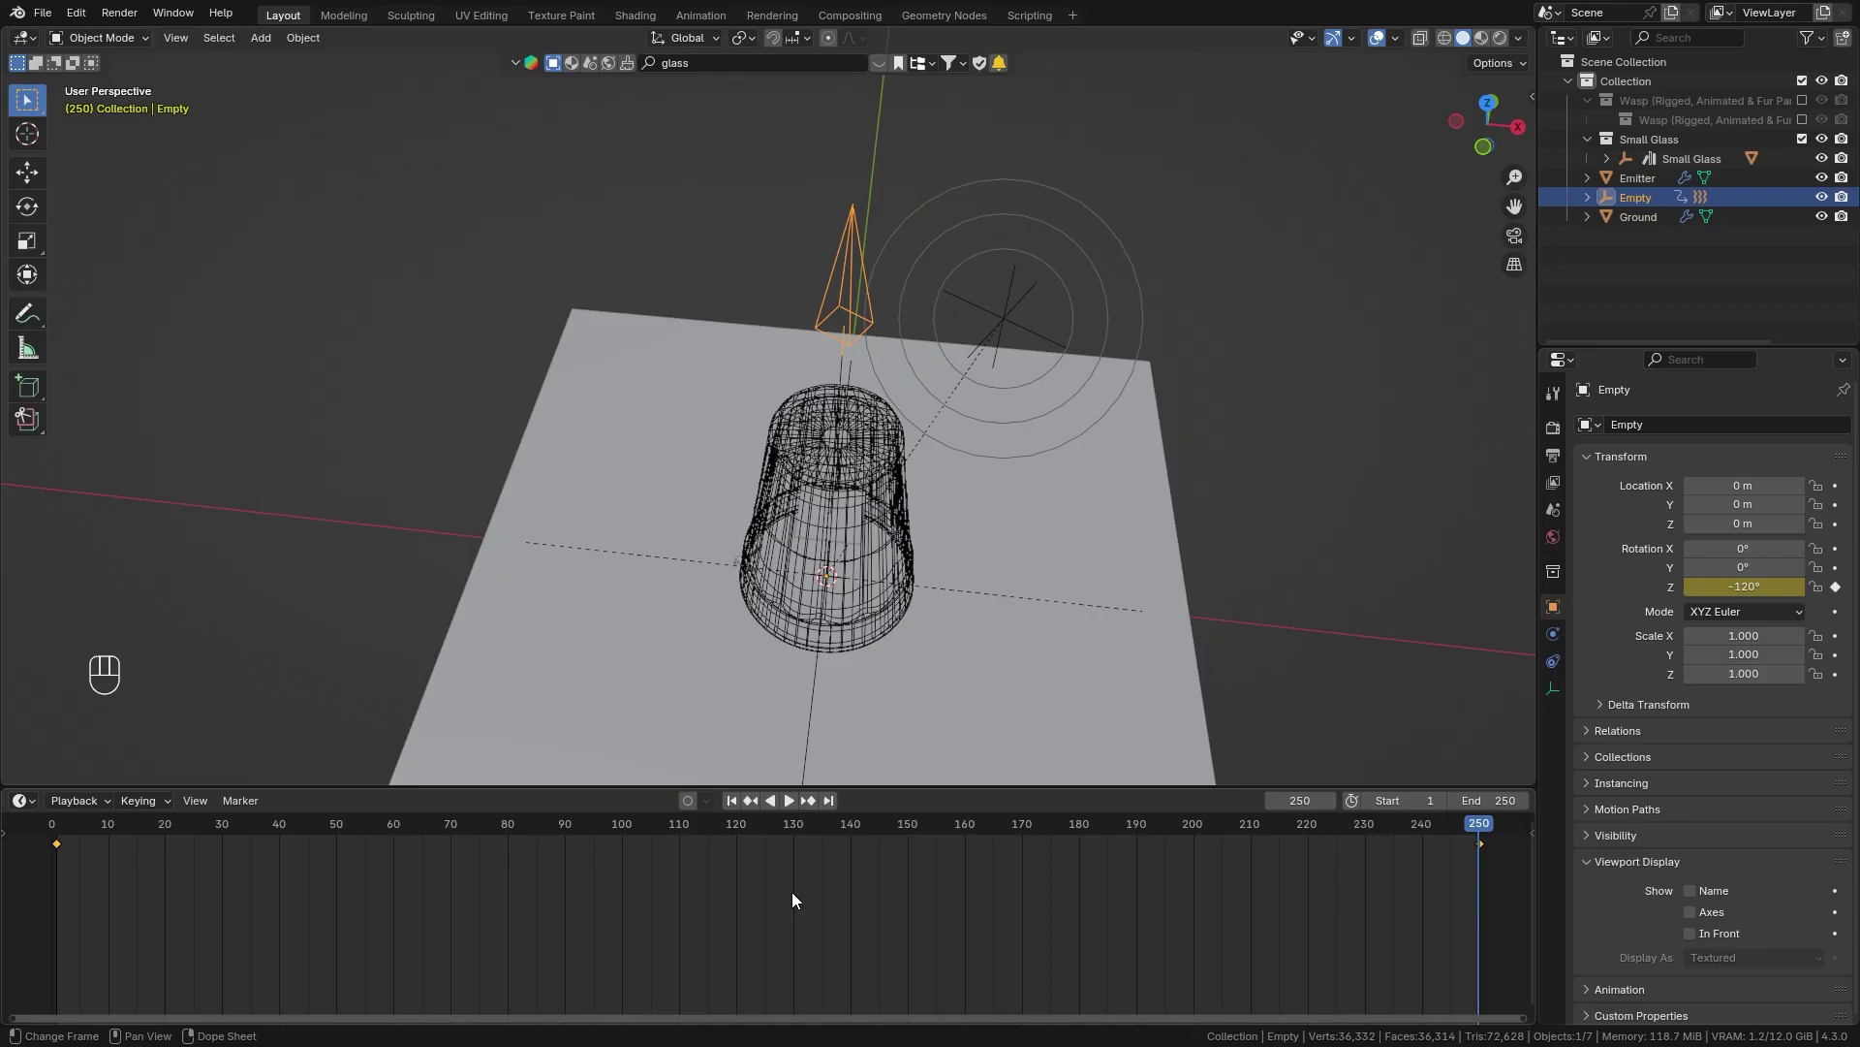
{"action": "key", "text": "t"}
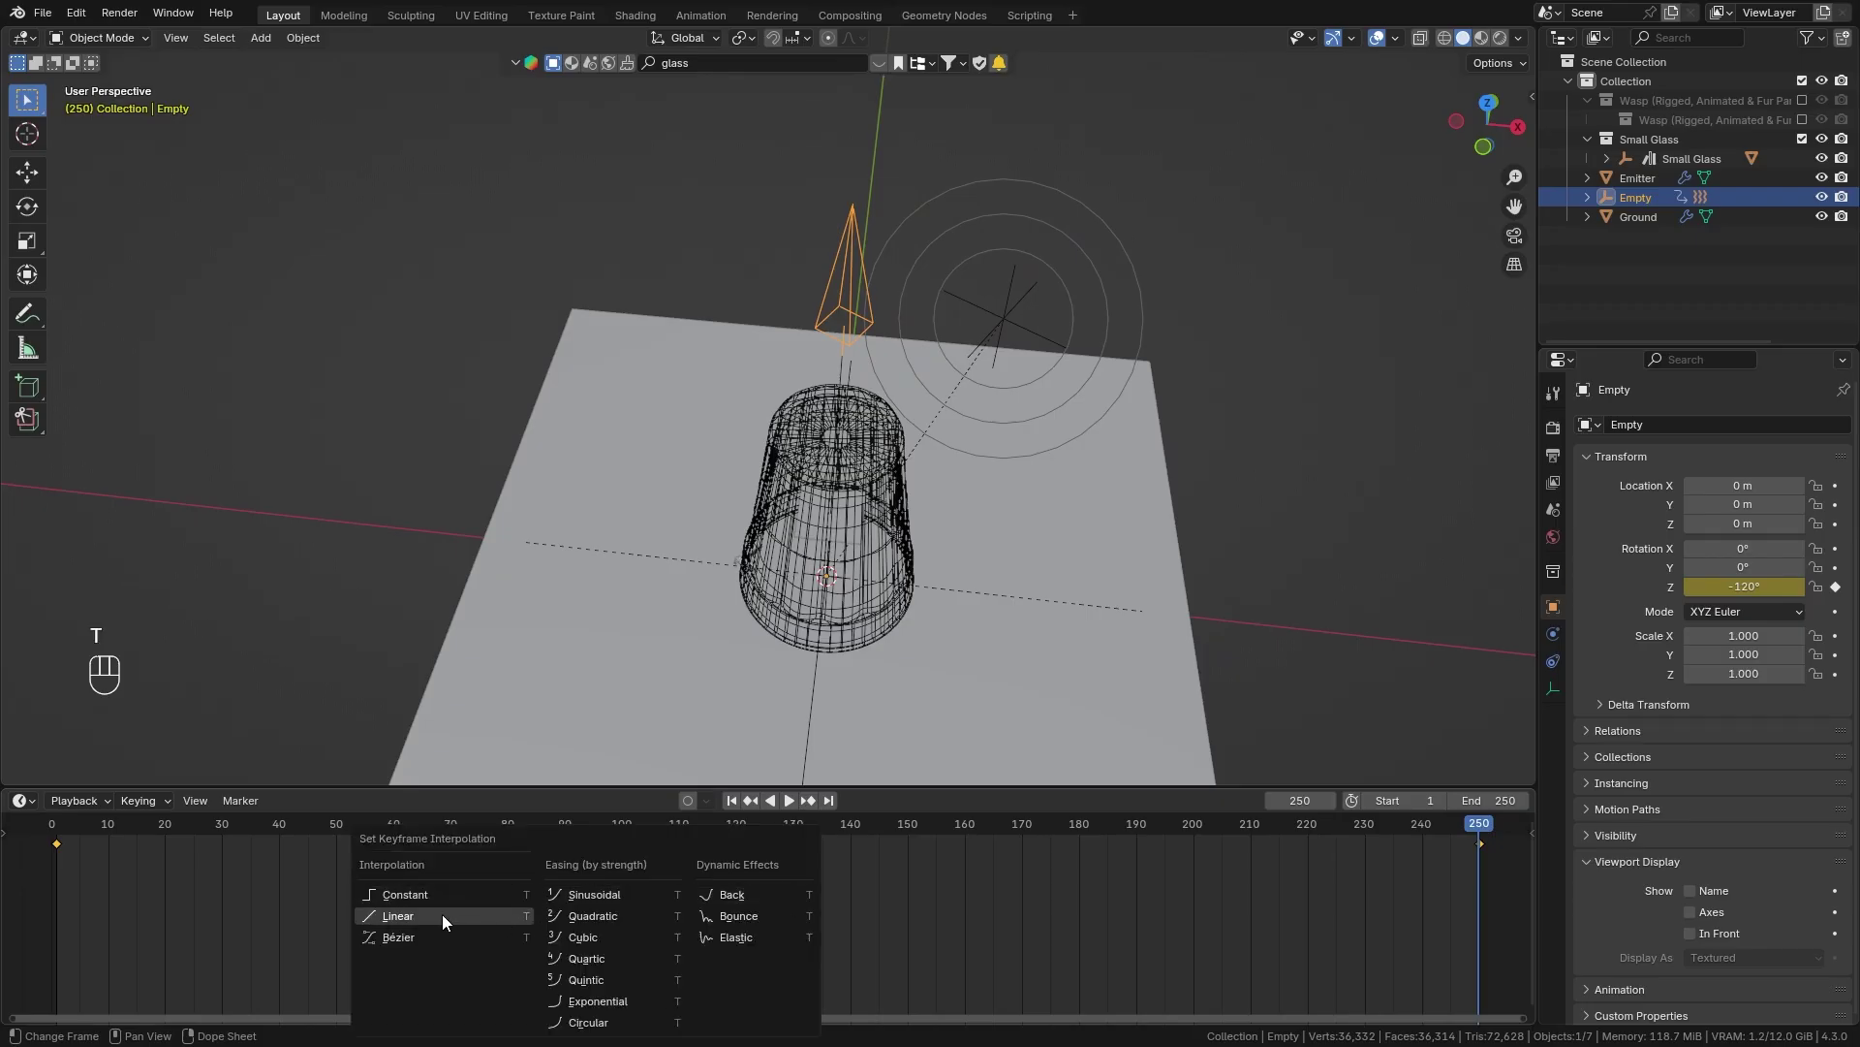
{"action": "key", "text": "shift+Left"}
Play the animation and watch the force field swing around the glass.
{"action": "key", "text": "space"}
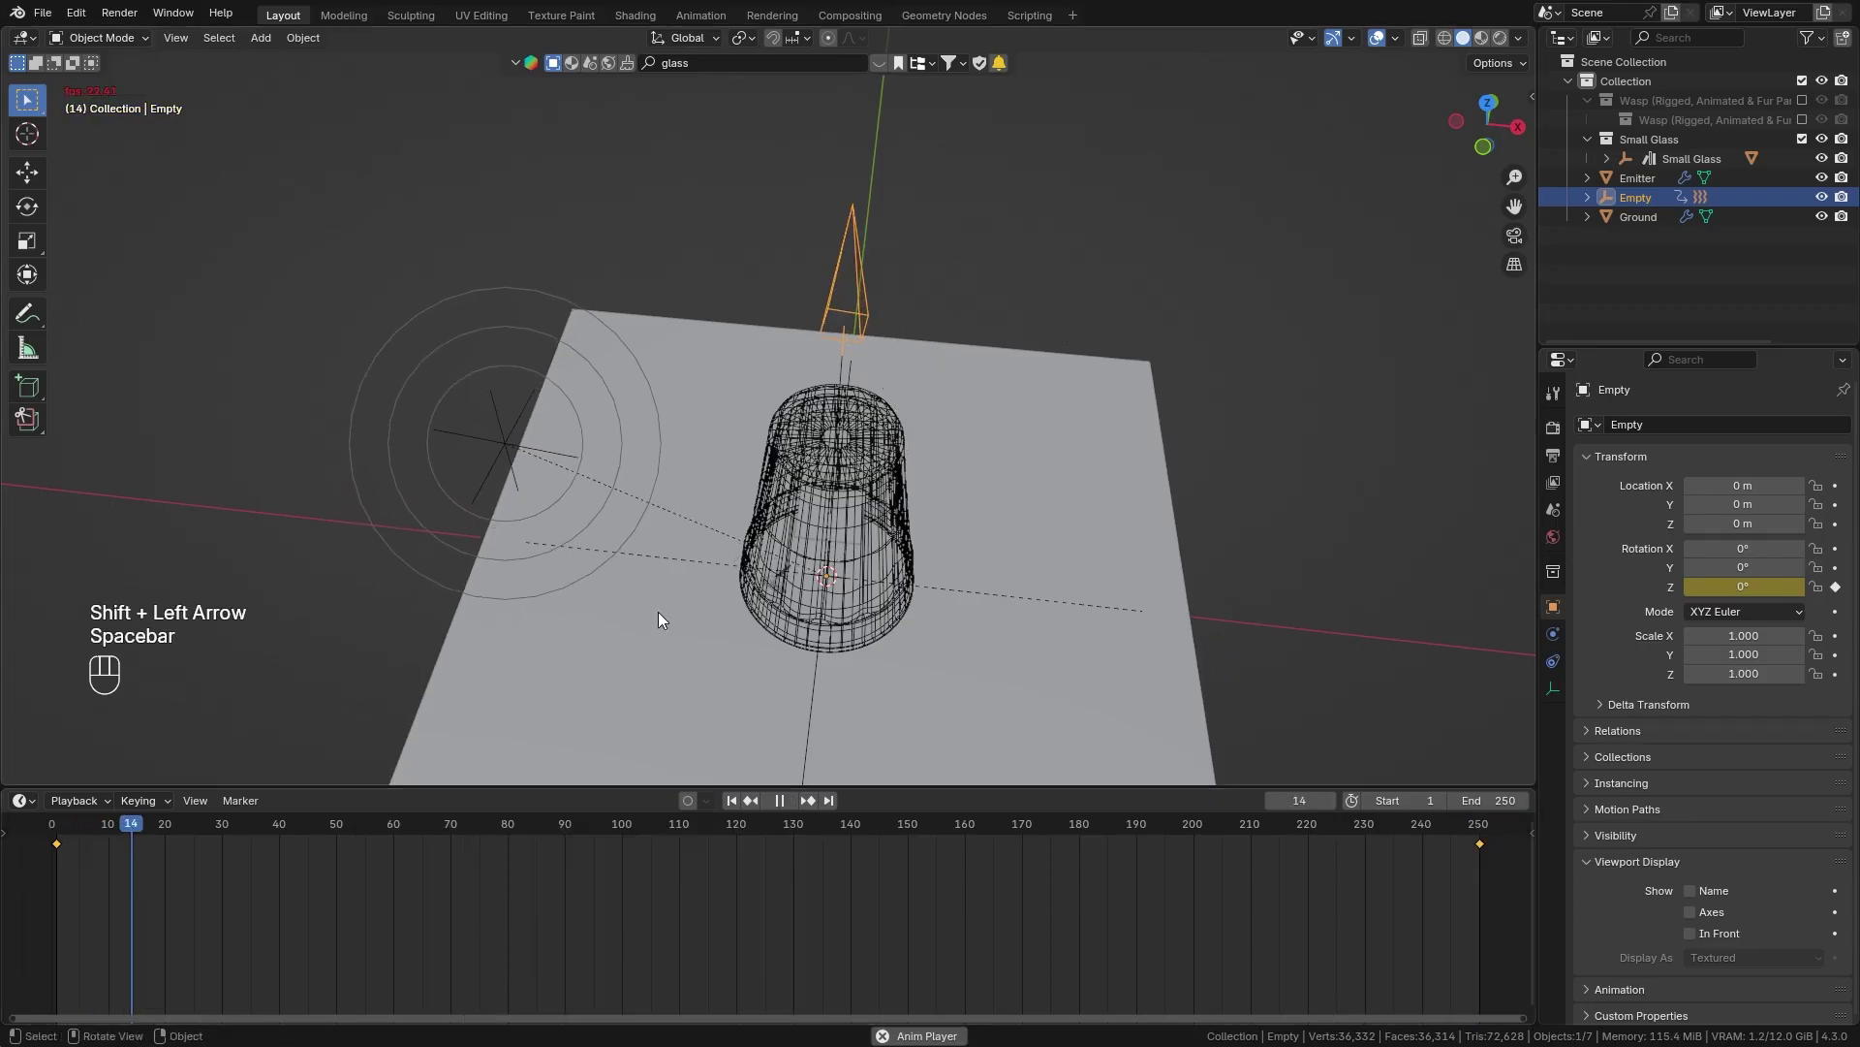
{"action": "left_click_drag", "start_coordinate": [696, 555], "coordinate": [746, 518]}
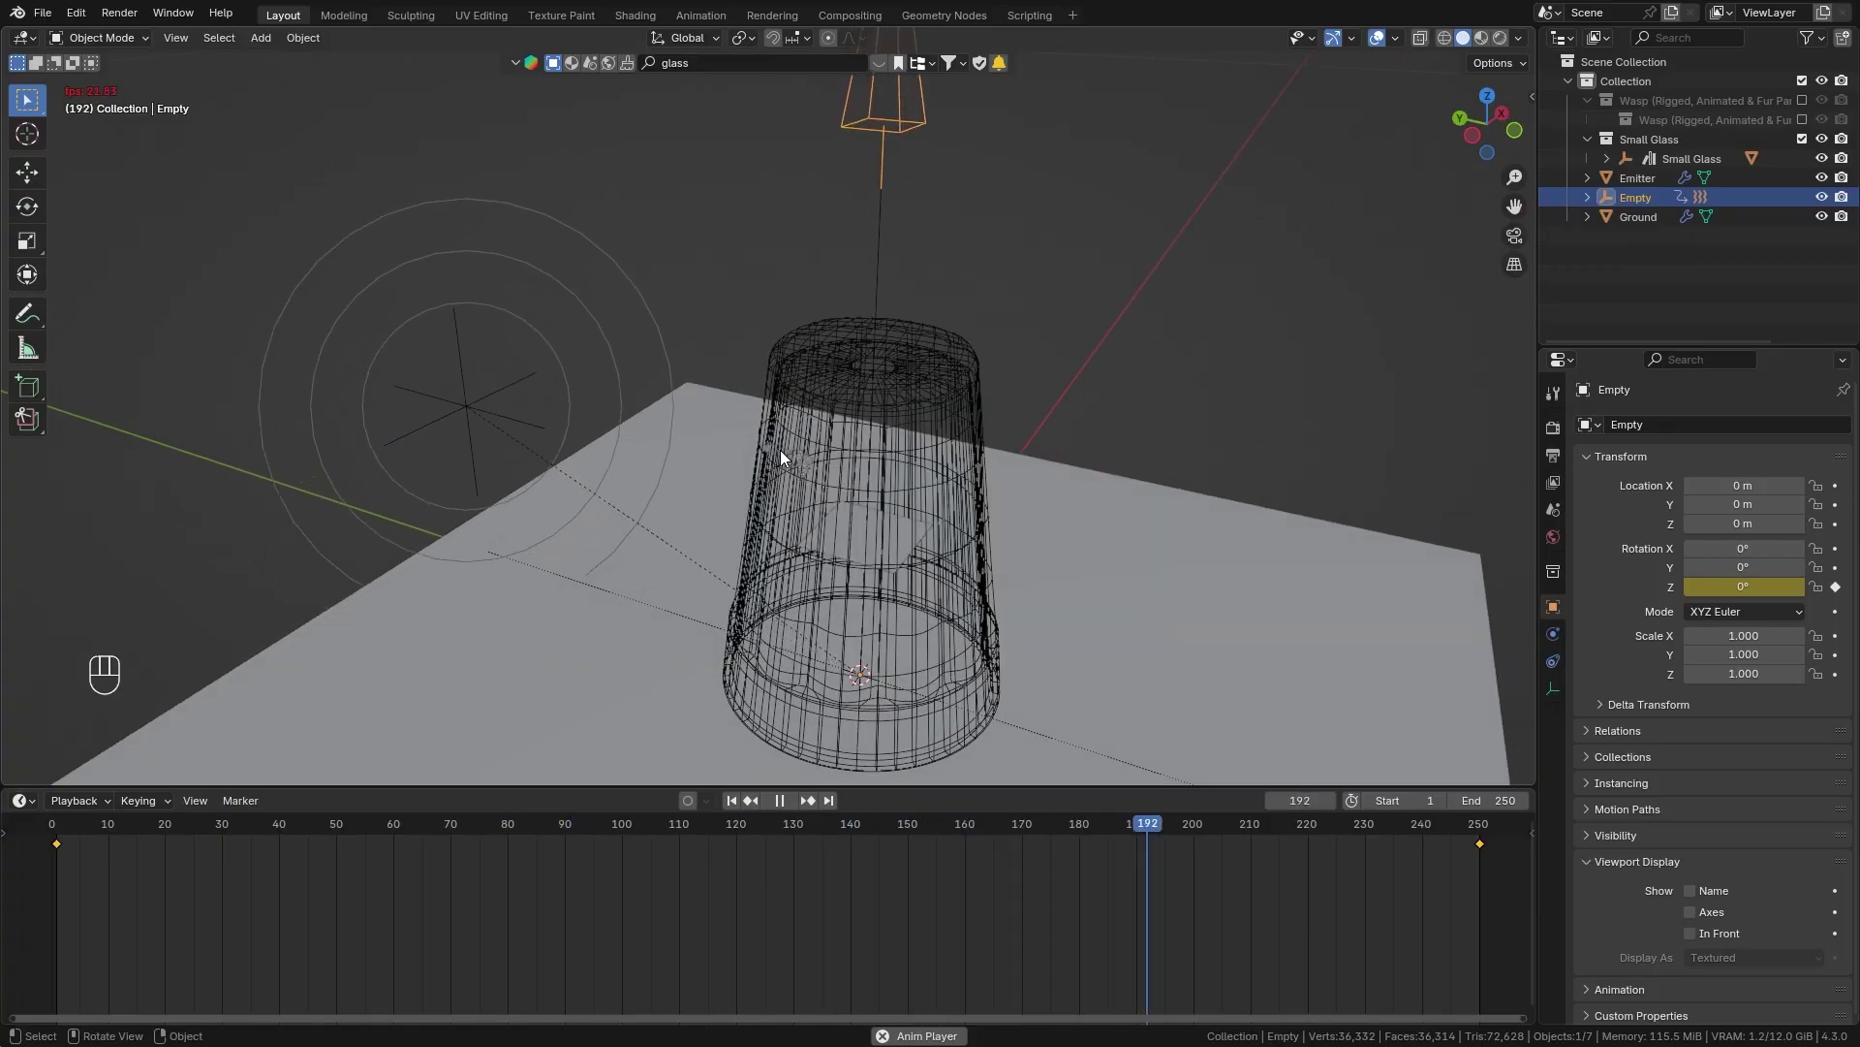
{"action": "key", "text": "space"}
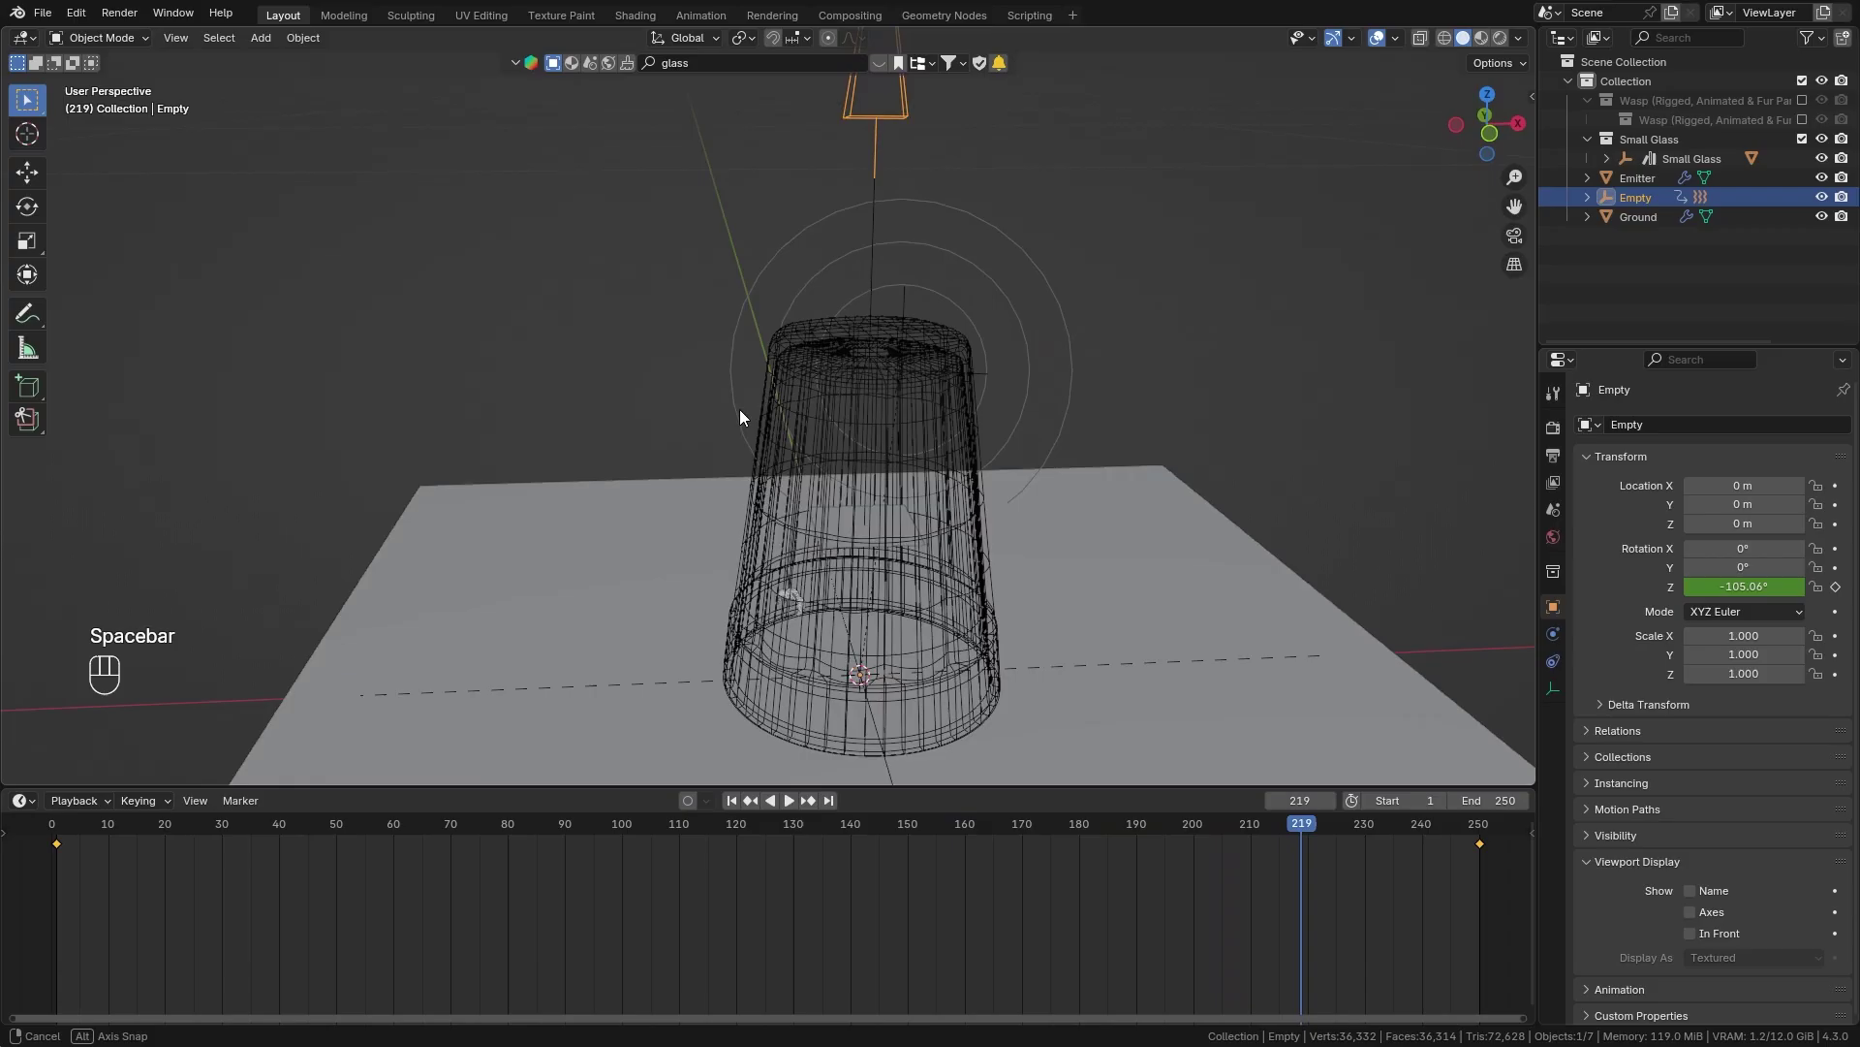
{"action": "left_click_drag", "start_coordinate": [987, 604], "coordinate": [903, 471]}
{"action": "left_click_drag", "start_coordinate": [903, 472], "coordinate": [875, 478]}
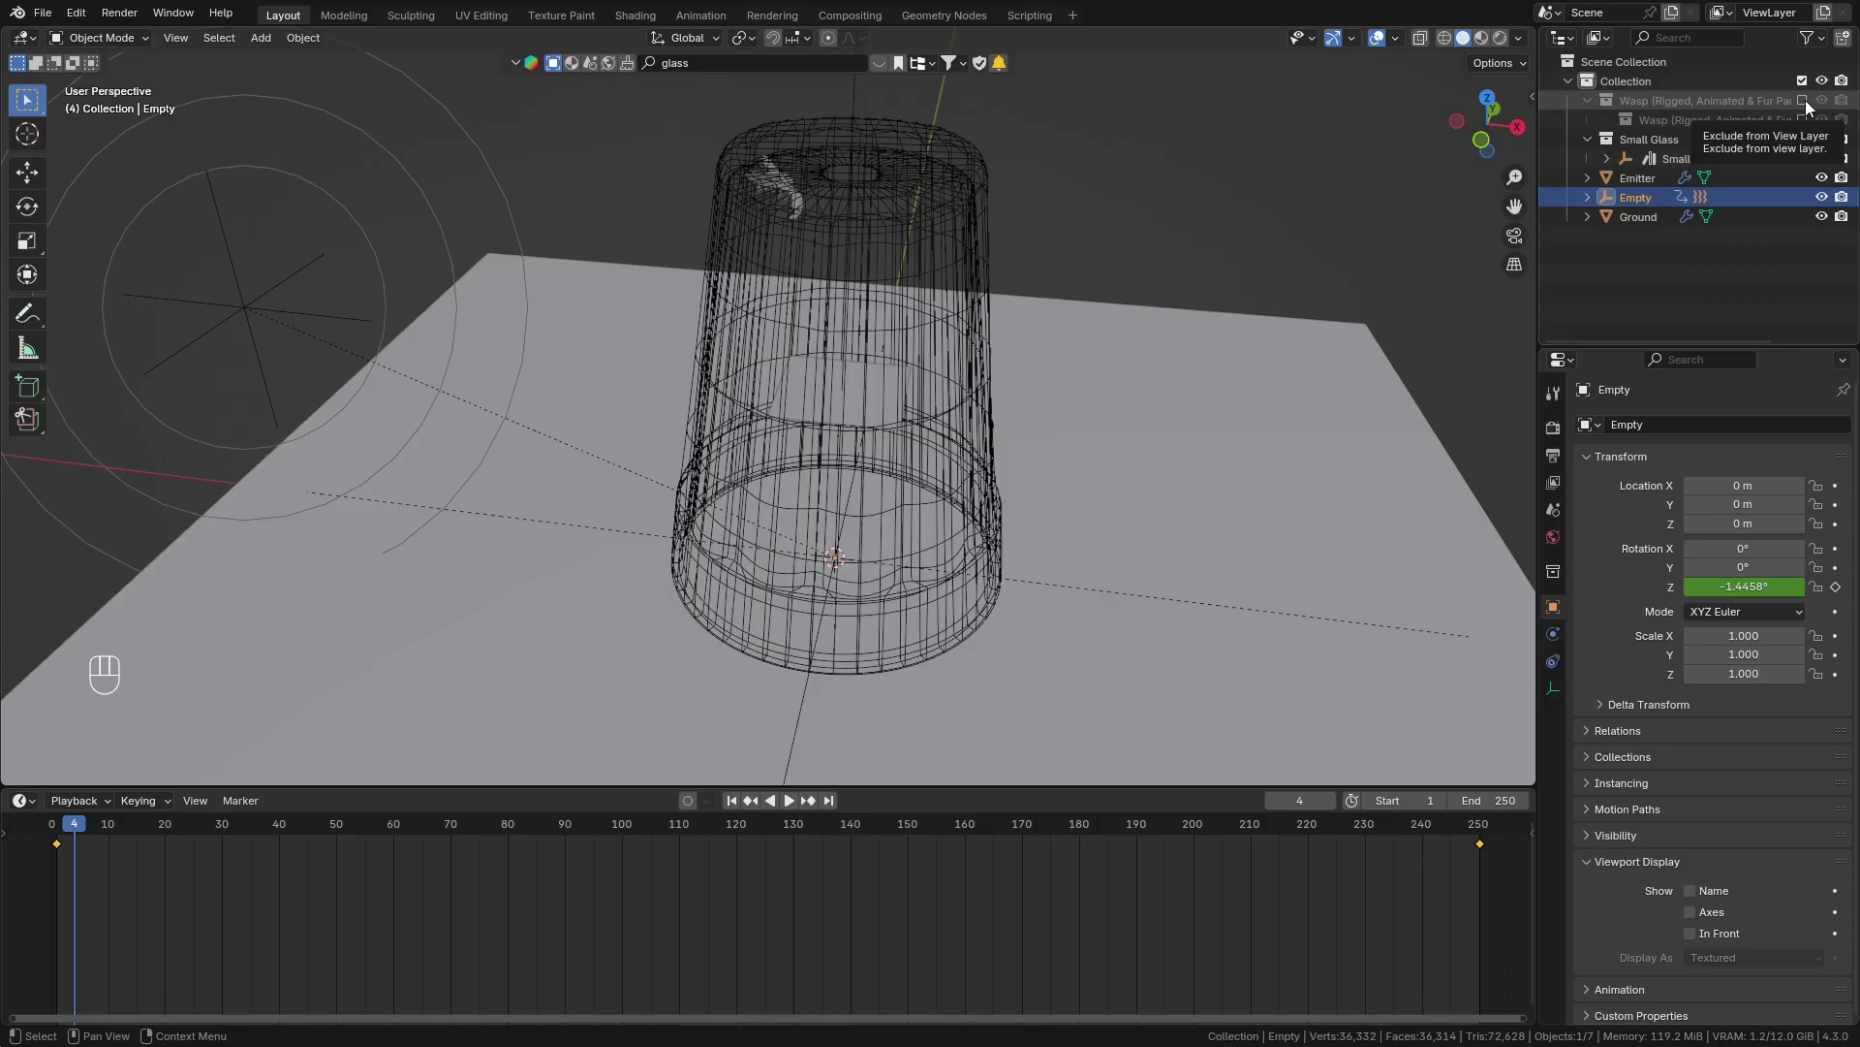
Show the wasp collection and select the rig's Base bone in Pose Mode.
{"action": "left_click", "coordinate": [1811, 105]}
{"action": "left_click_drag", "start_coordinate": [1008, 541], "coordinate": [920, 477]}
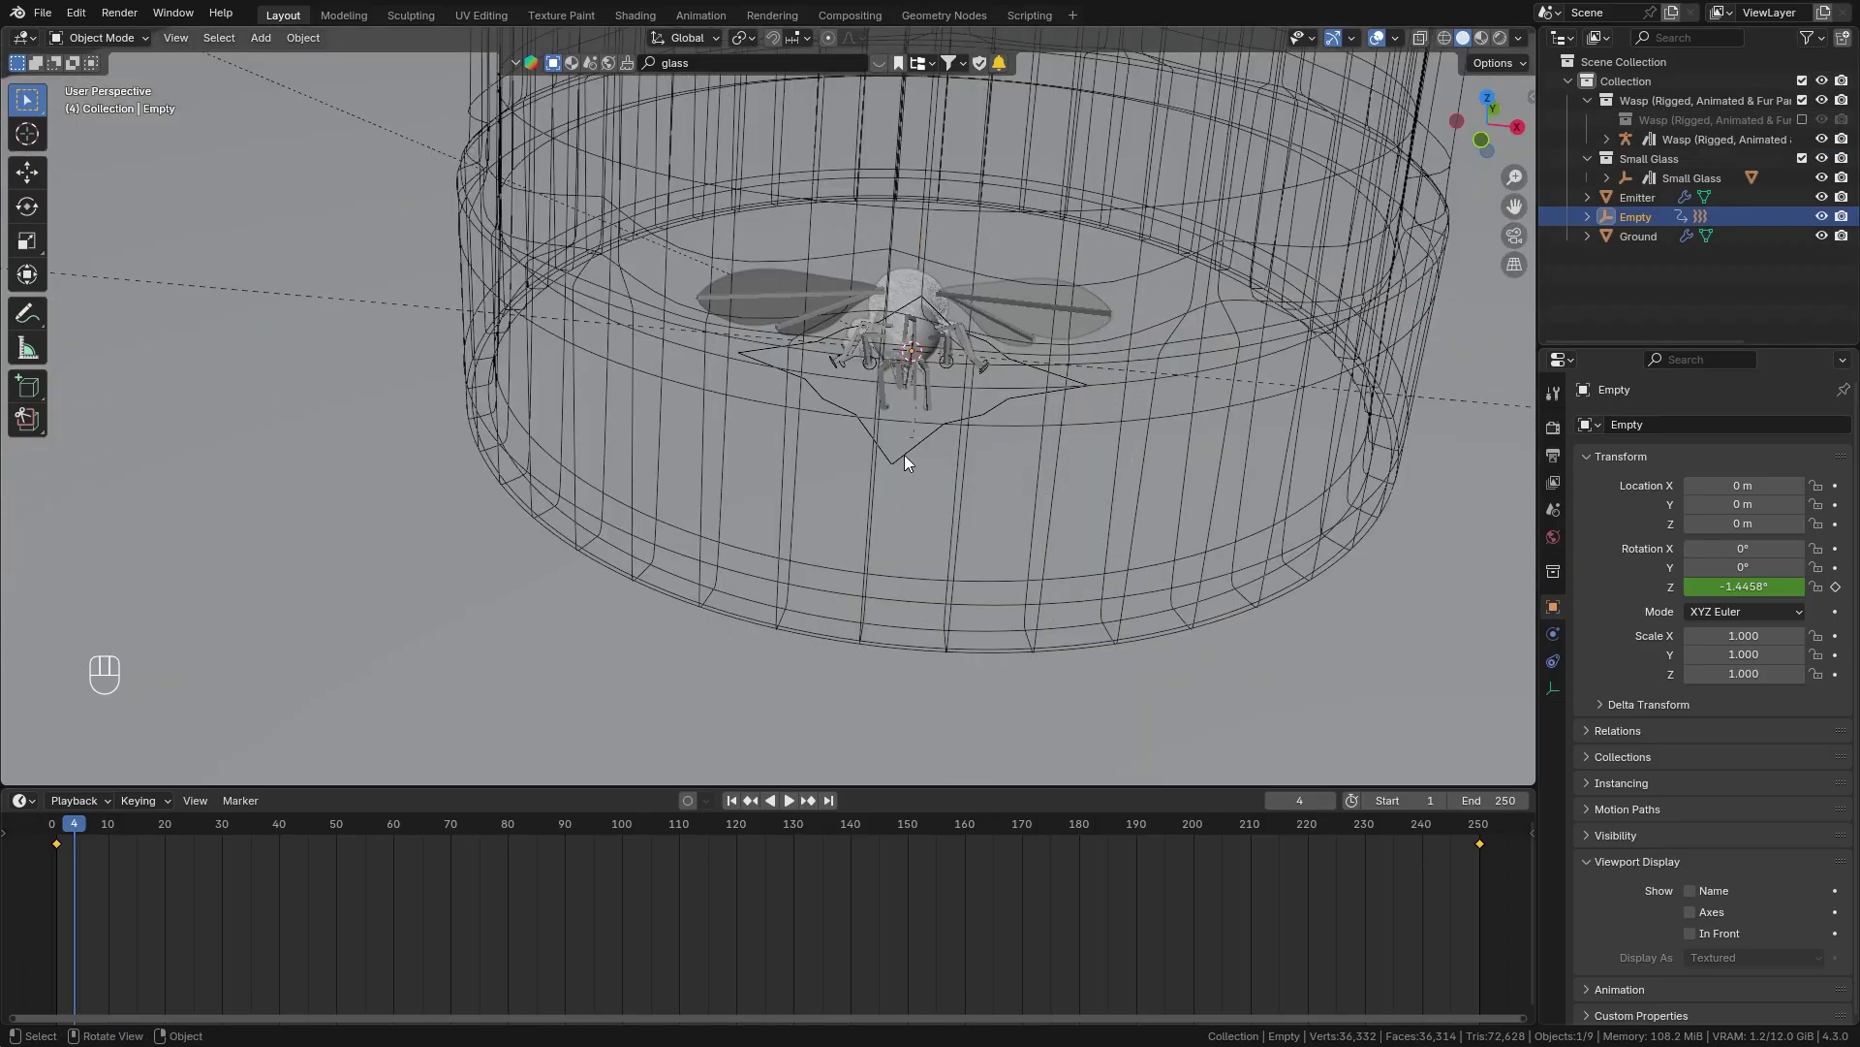
{"action": "left_click", "coordinate": [910, 459]}
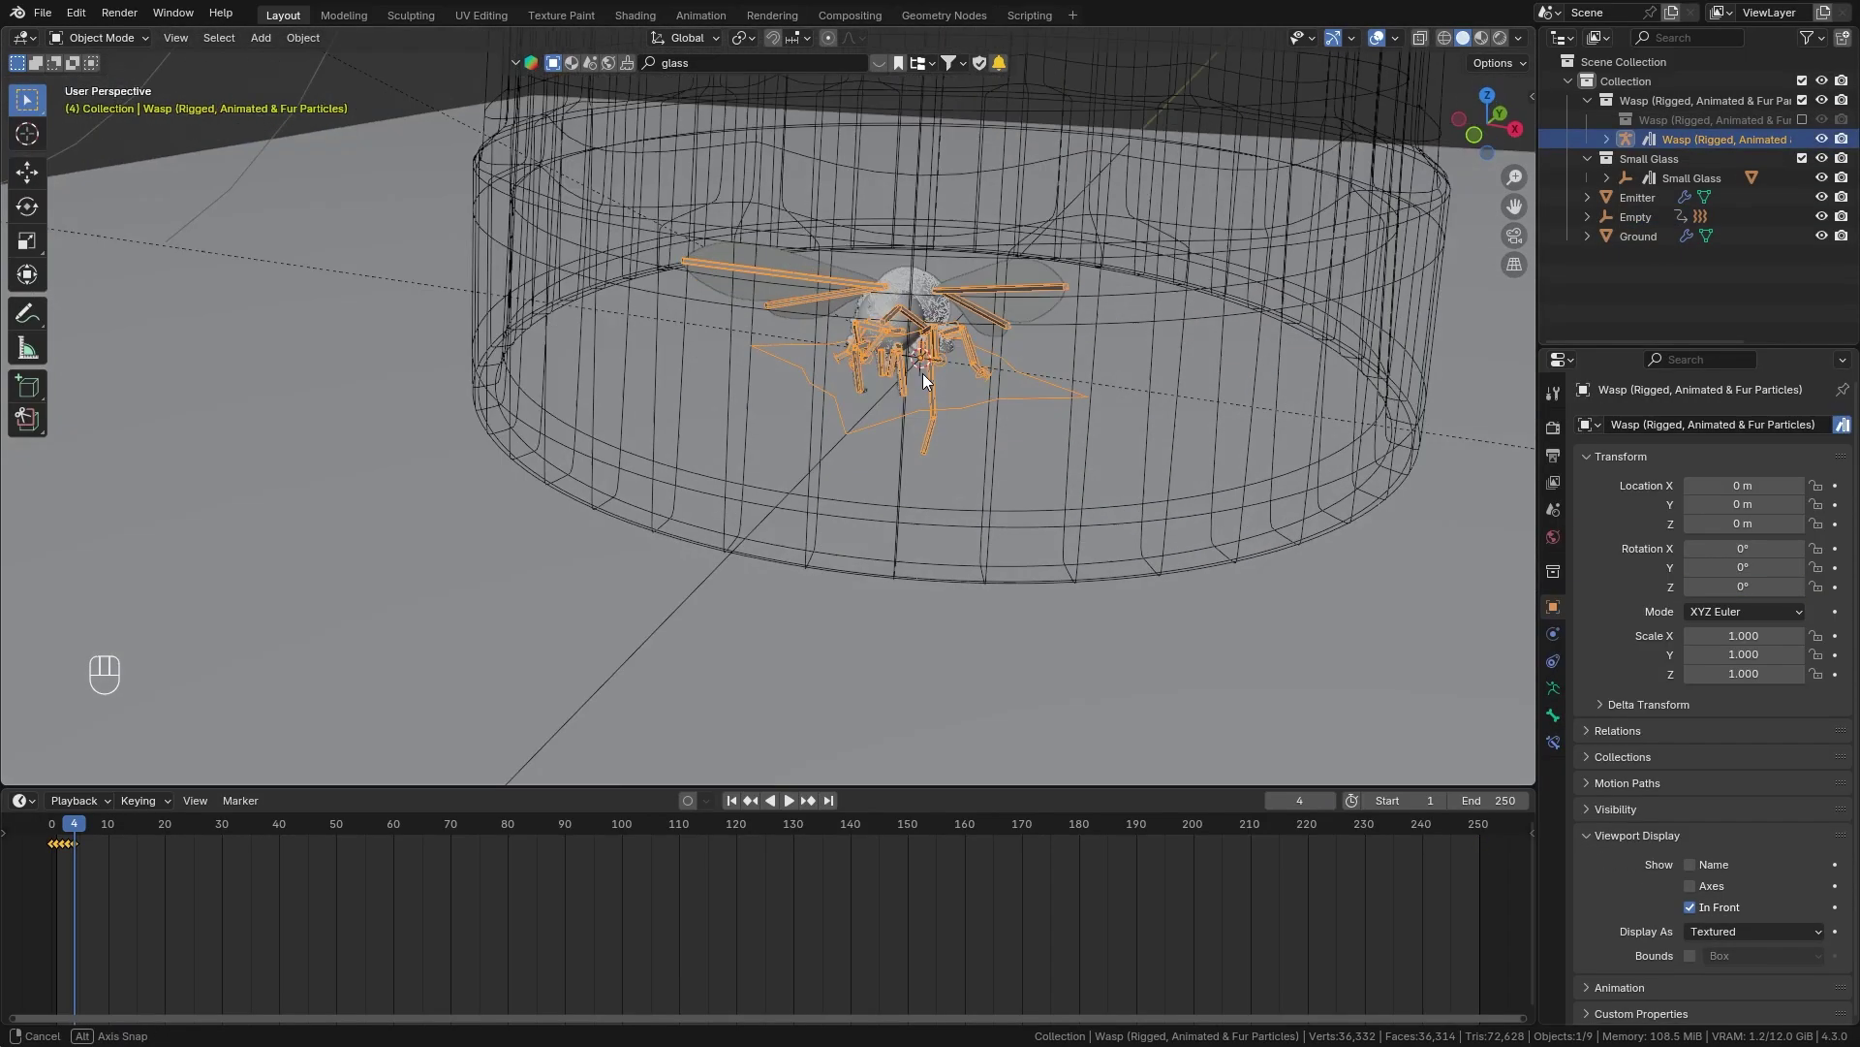
{"action": "left_click_drag", "start_coordinate": [113, 48], "coordinate": [115, 112]}
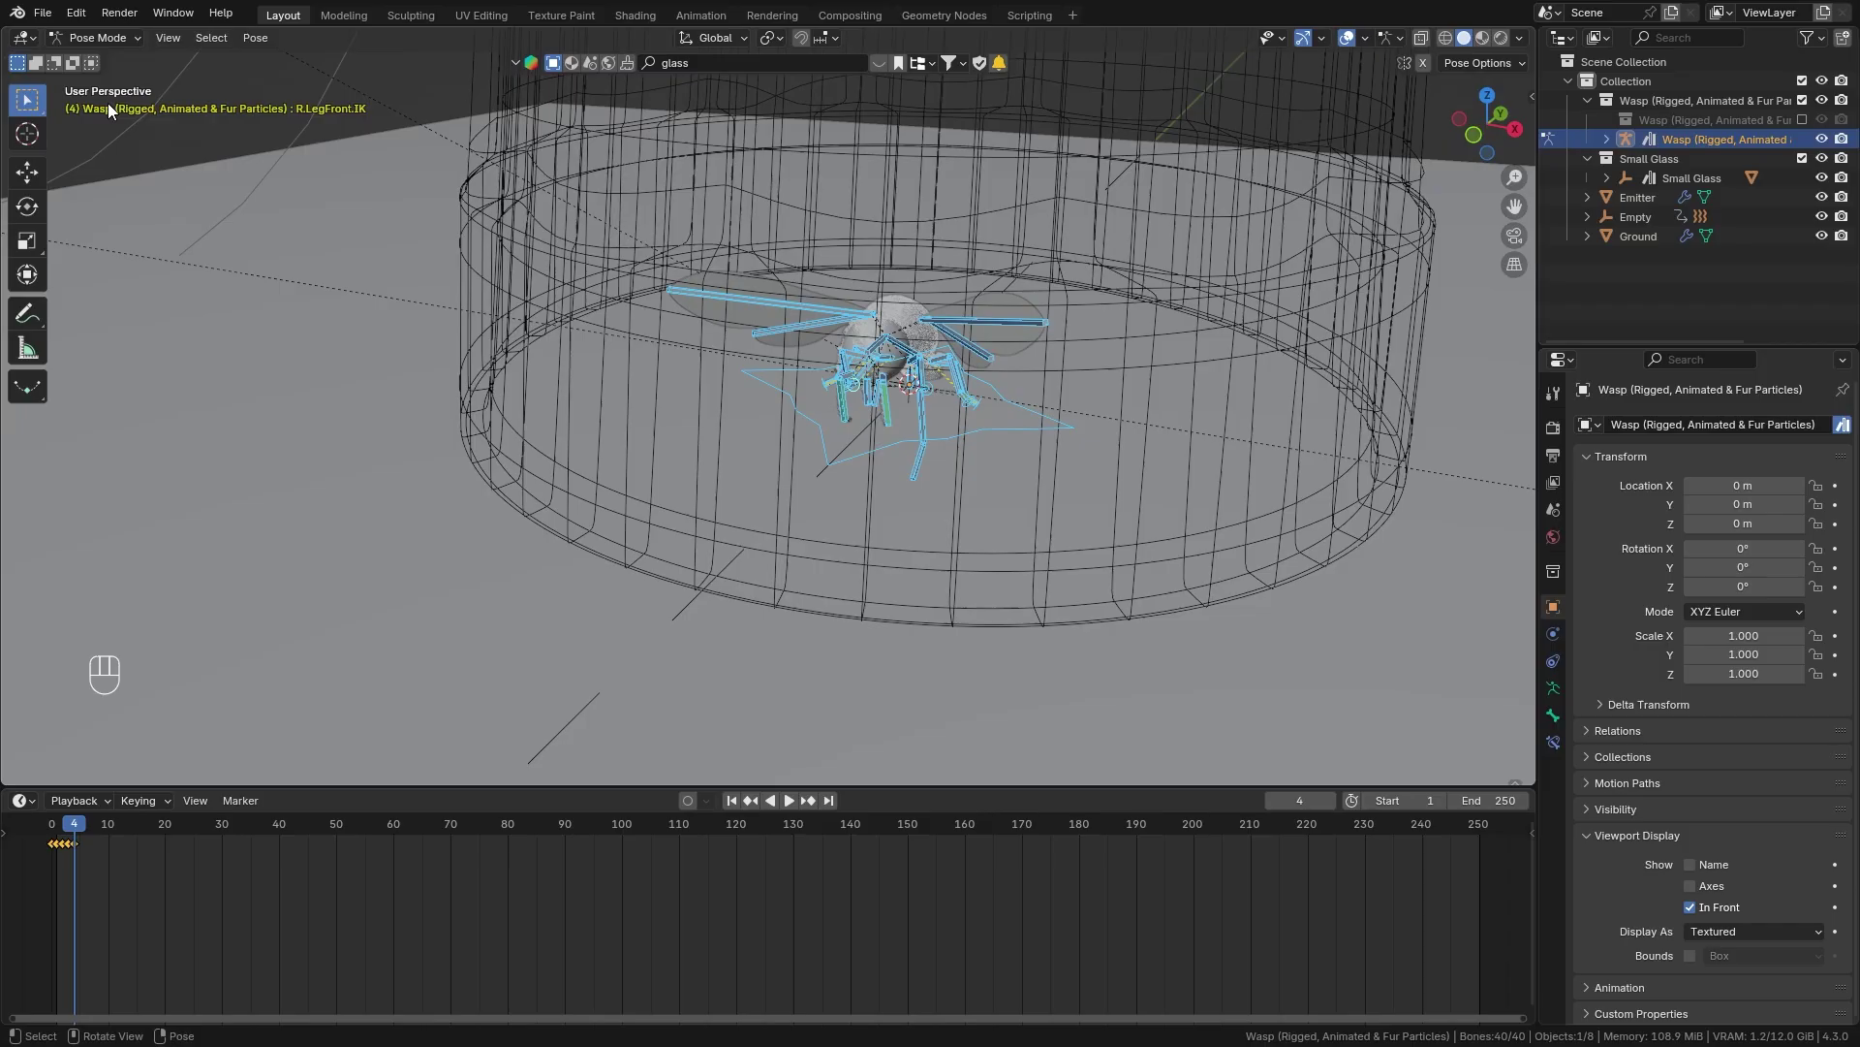
{"action": "left_click", "coordinate": [910, 477]}
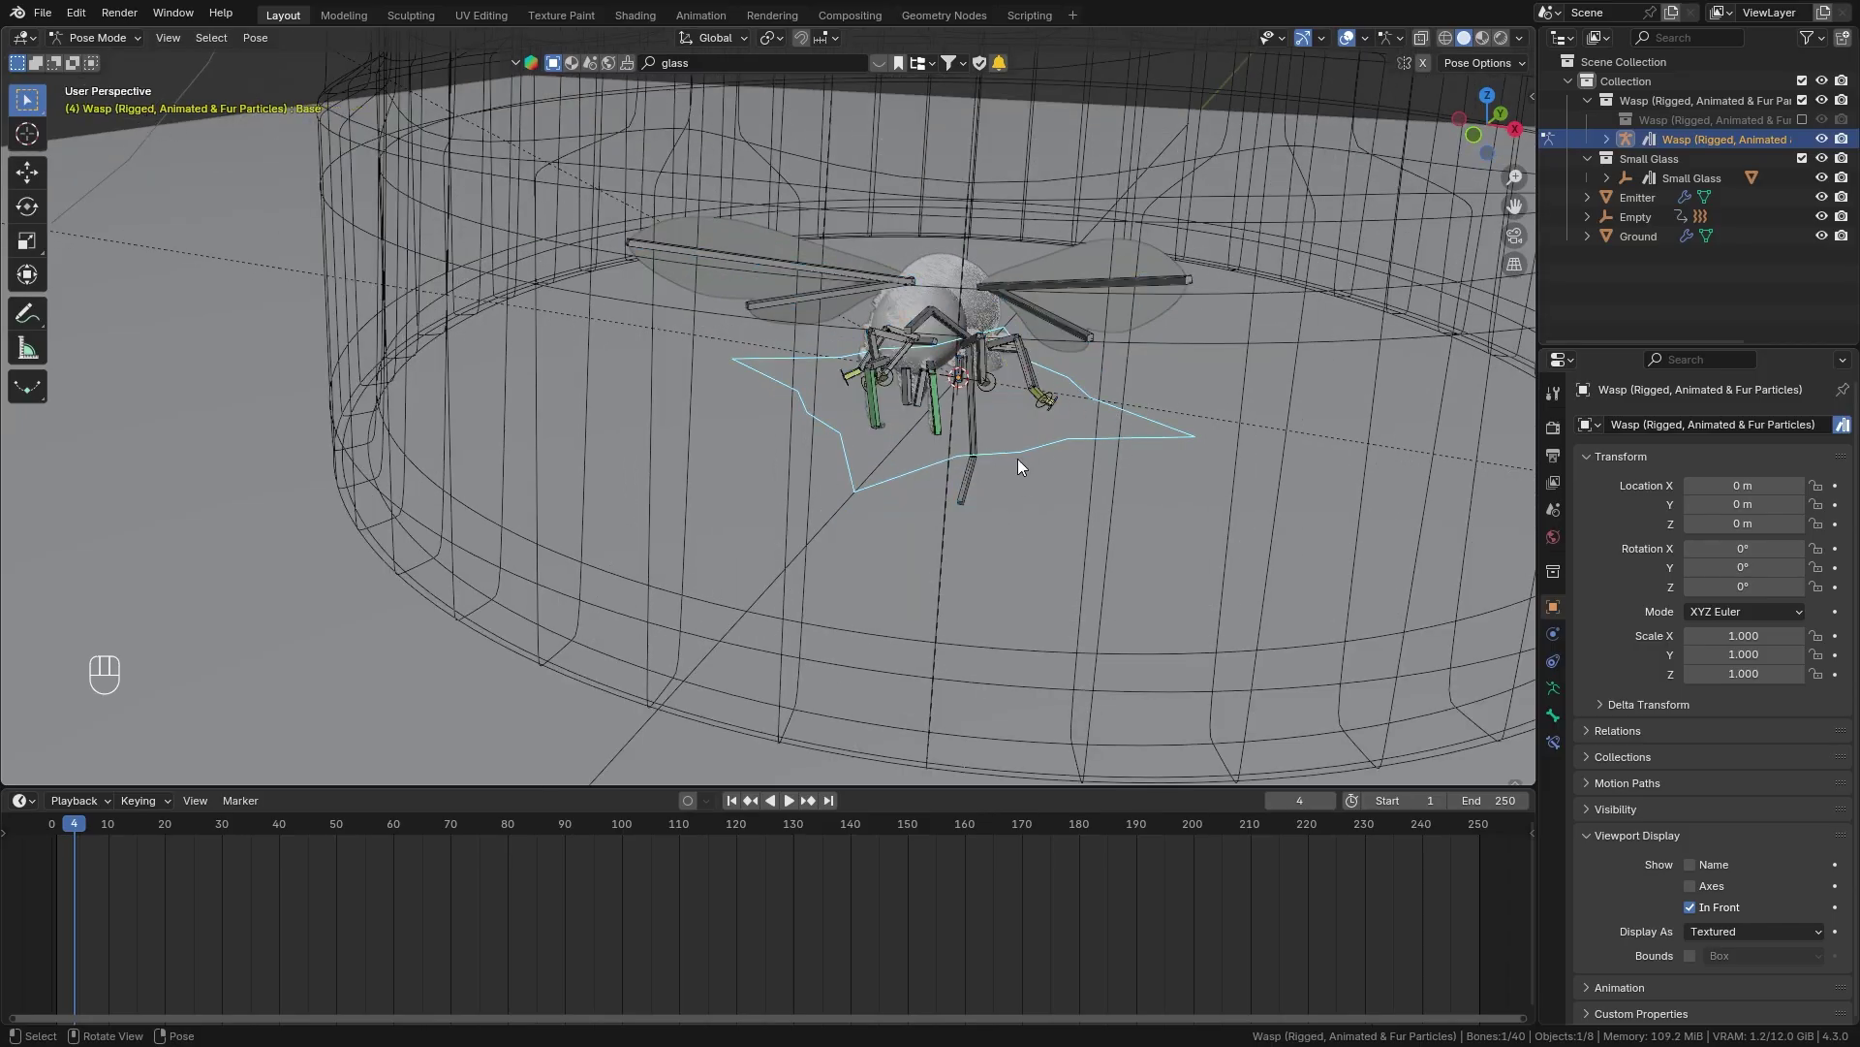
Give the Base bone a Copy Rotation constraint targeting the Empty, Z axis only, and test it.
{"action": "key", "text": "r"}
{"action": "key", "text": "z"}
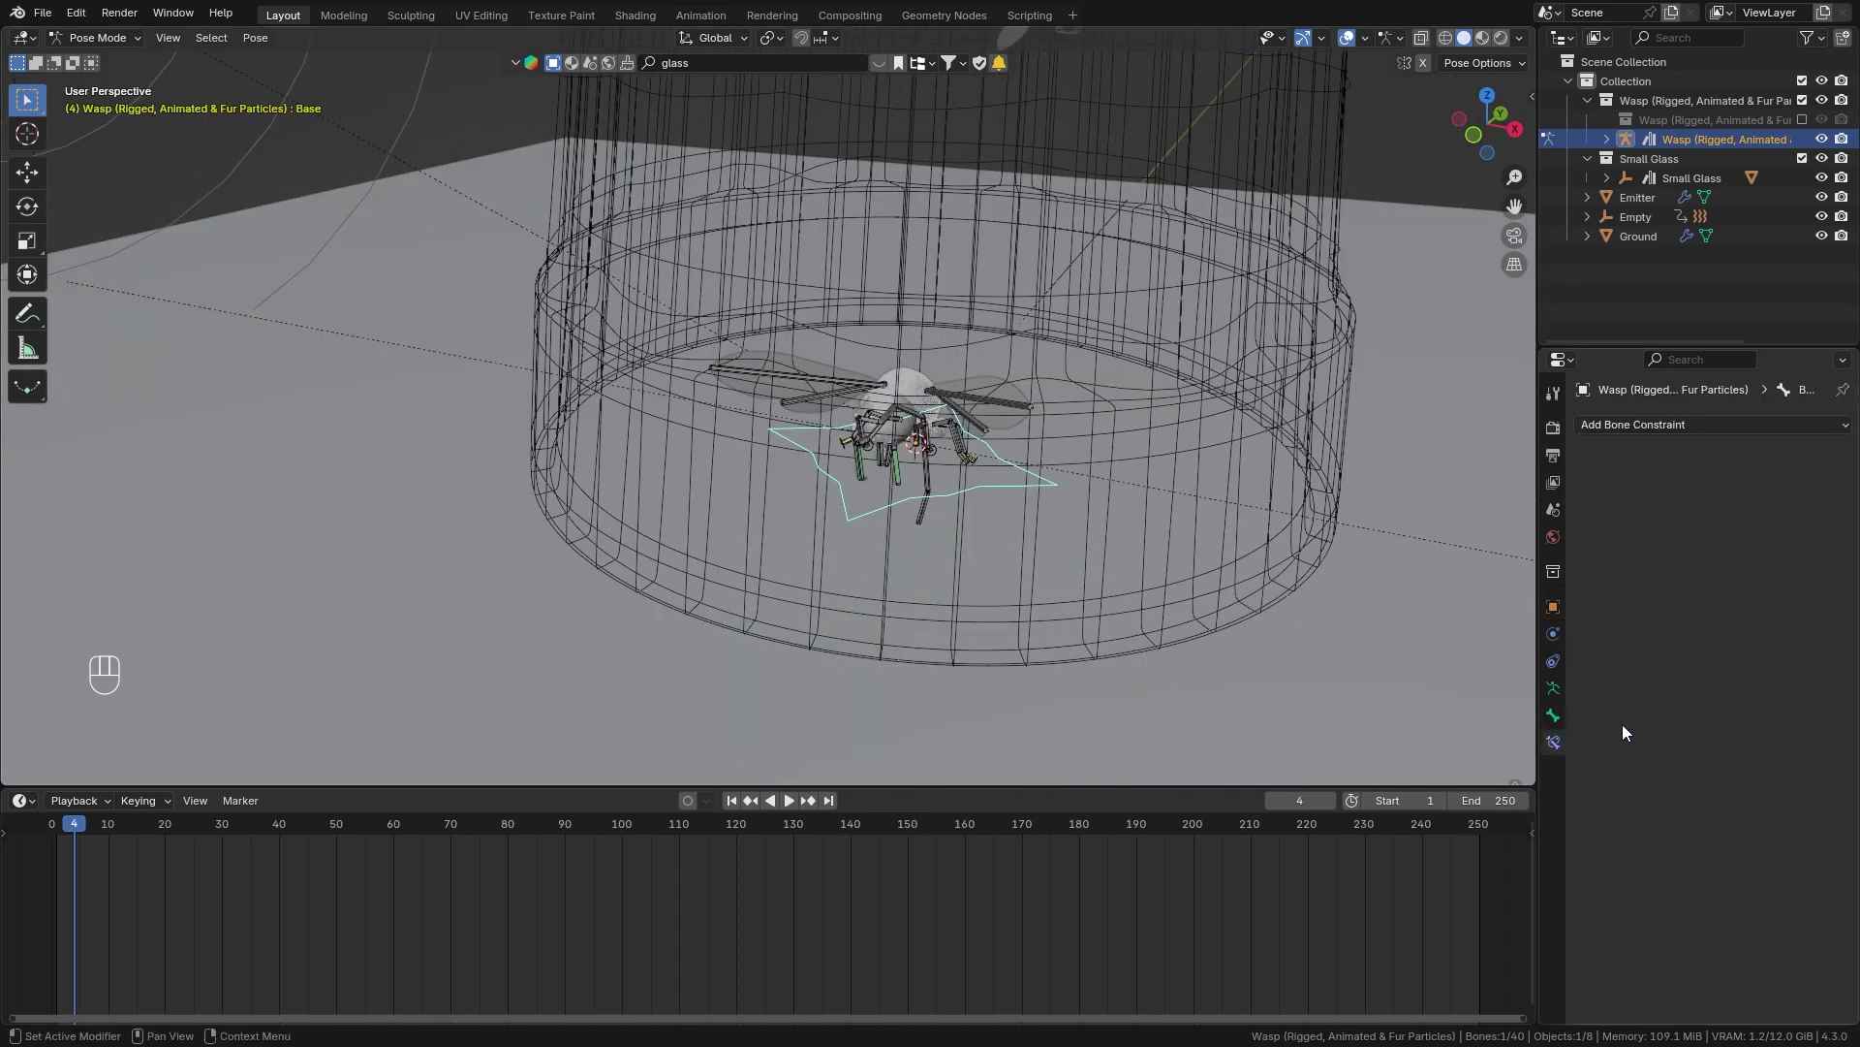
{"action": "left_click_drag", "start_coordinate": [1571, 476], "coordinate": [1536, 510]}
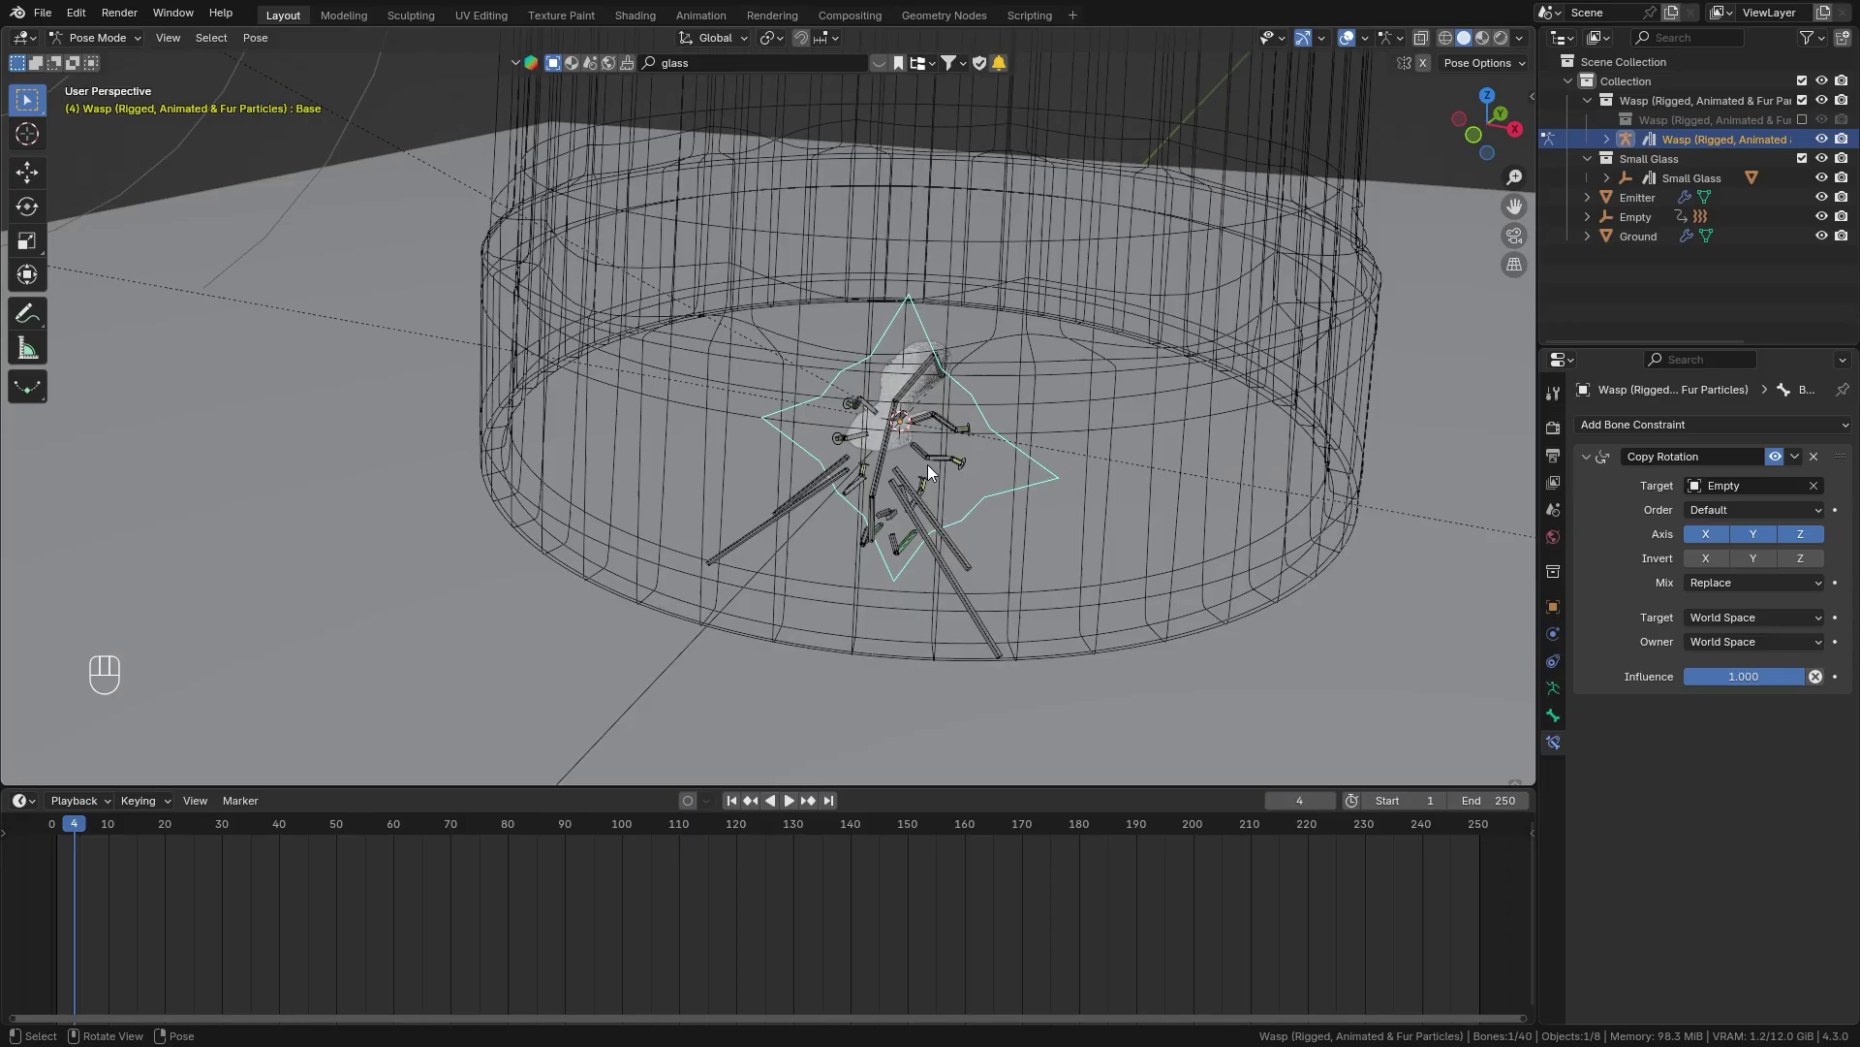
{"action": "left_click", "coordinate": [1711, 543]}
{"action": "left_click", "coordinate": [1761, 536]}
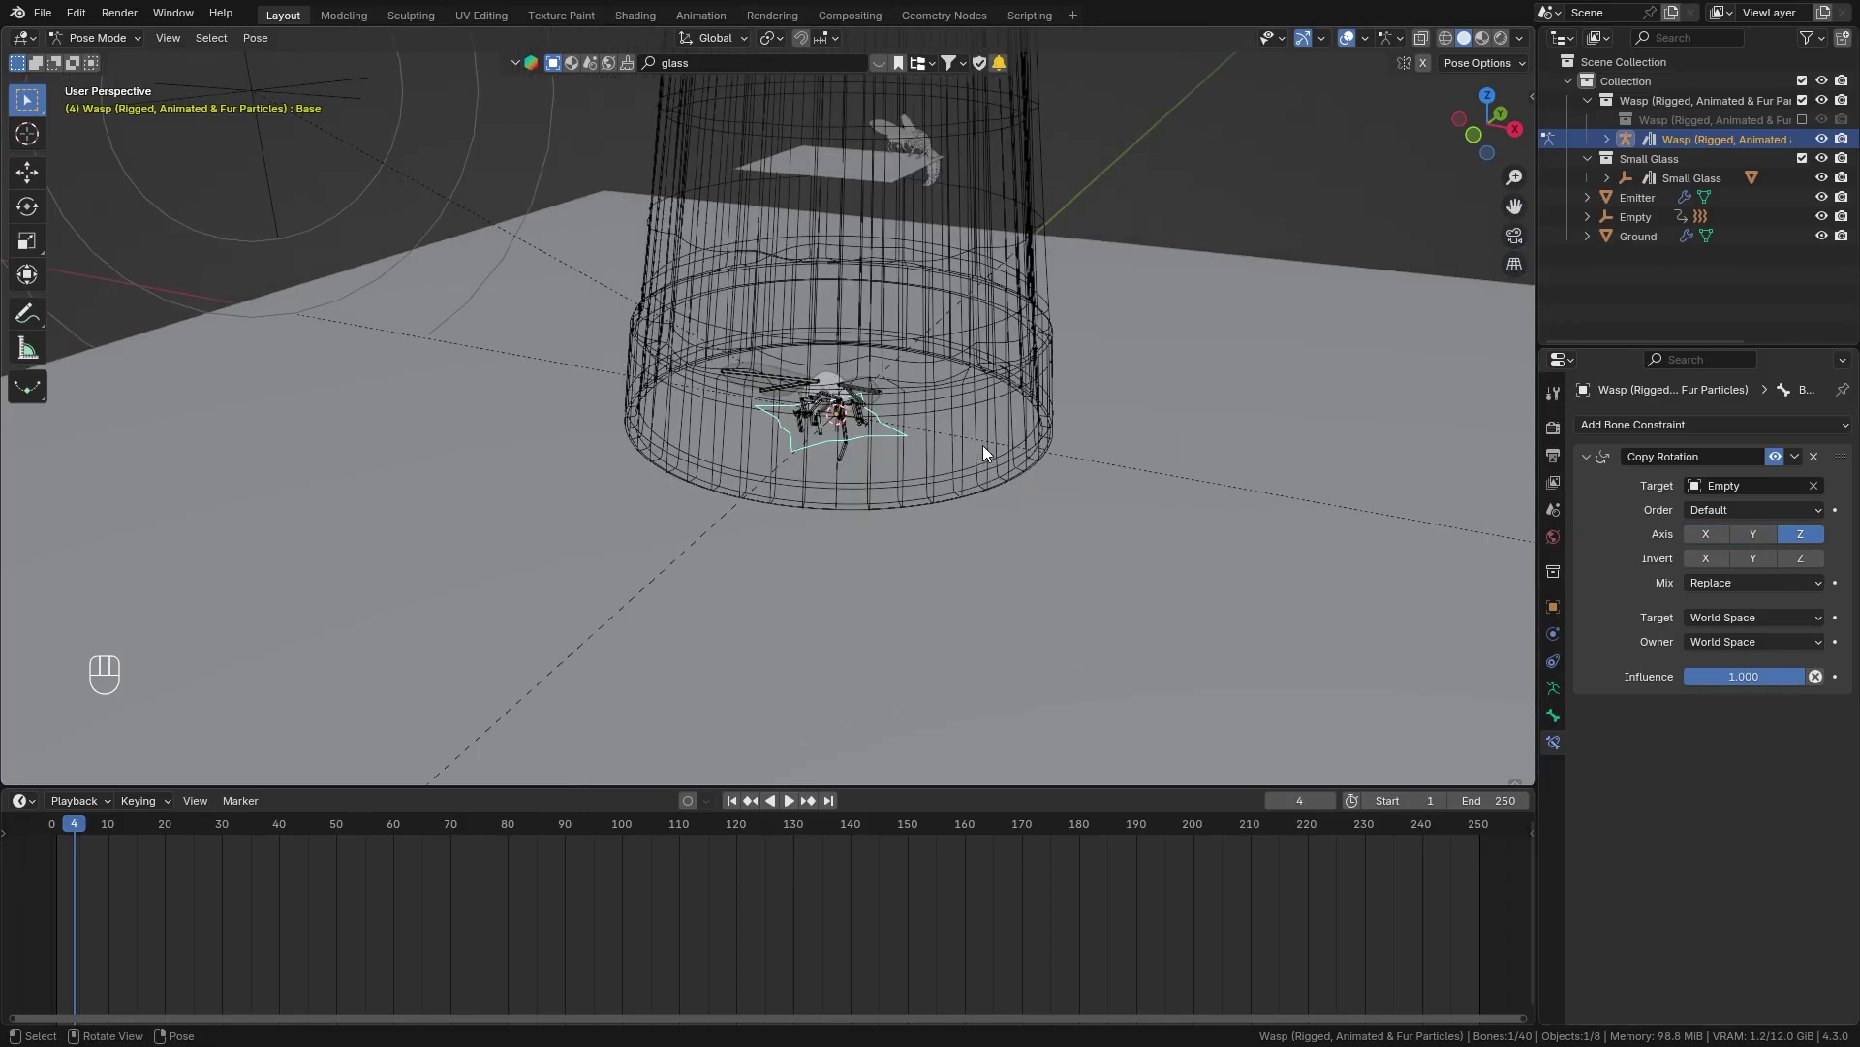
{"action": "left_click", "coordinate": [83, 829]}
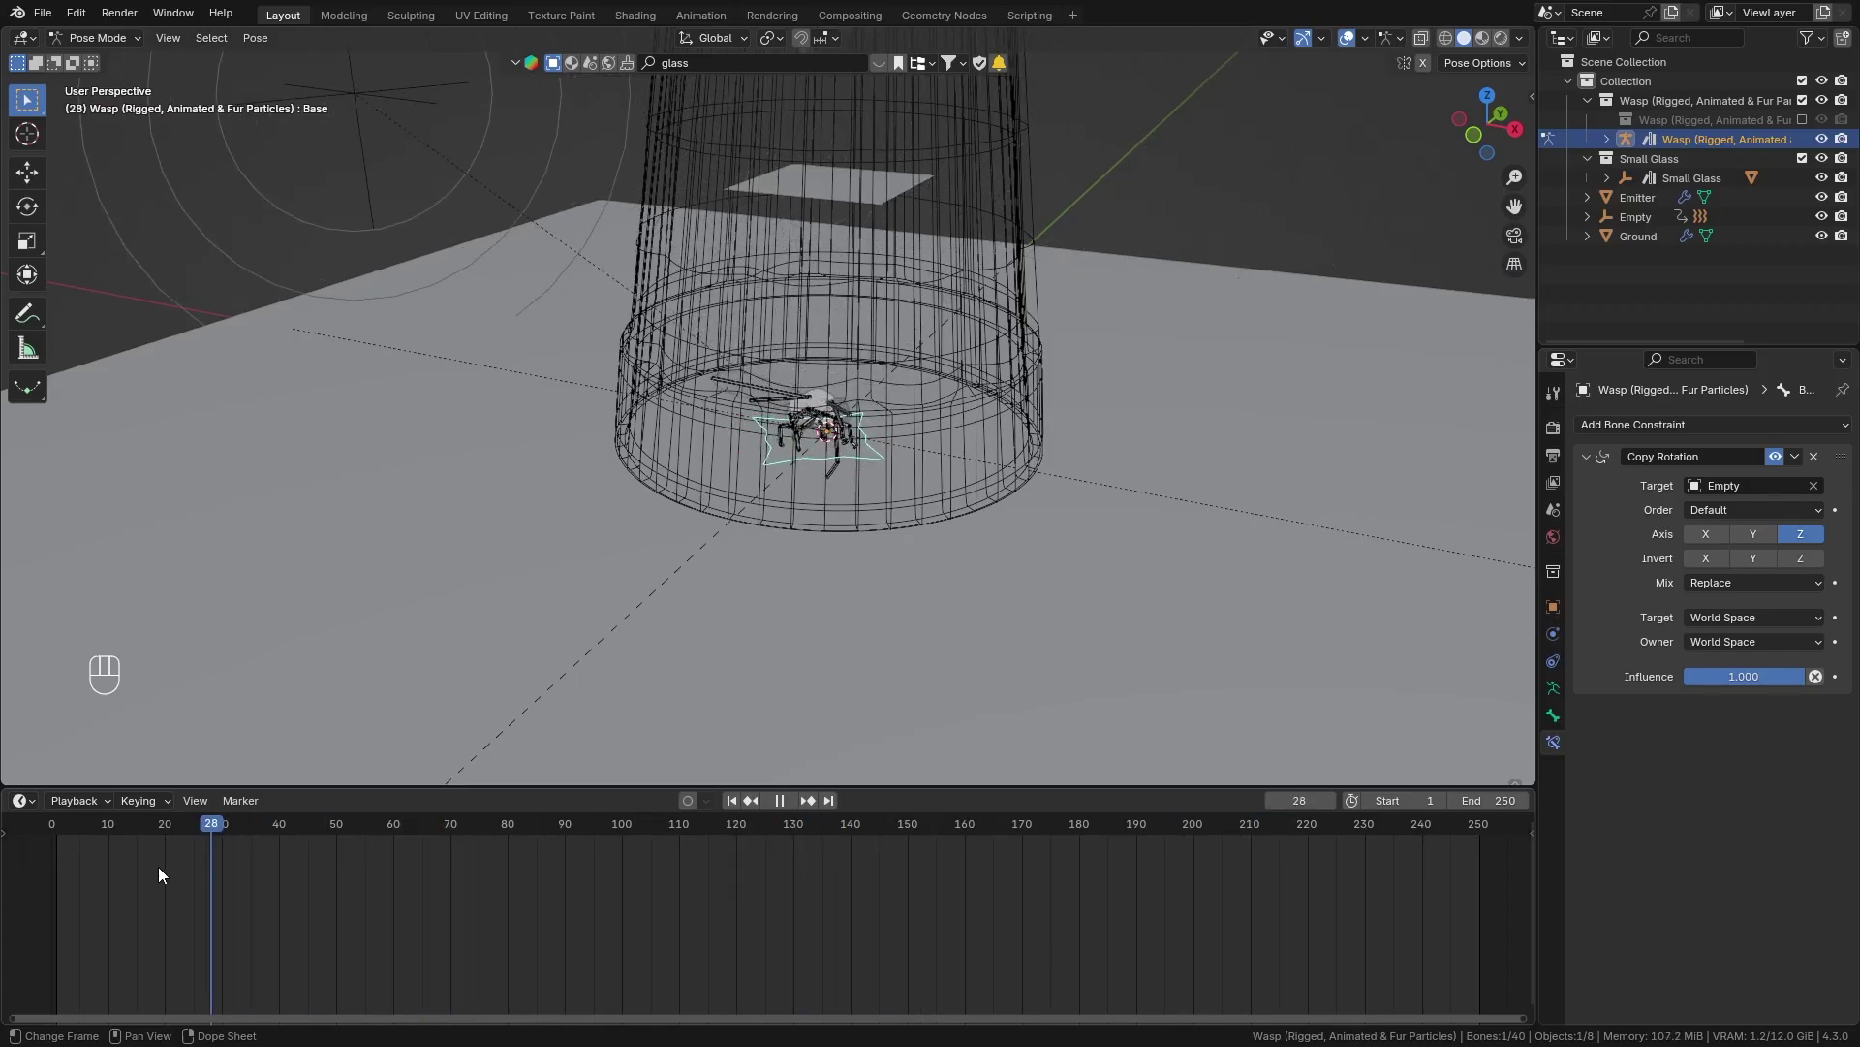
{"action": "left_click_drag", "start_coordinate": [91, 41], "coordinate": [93, 66]}
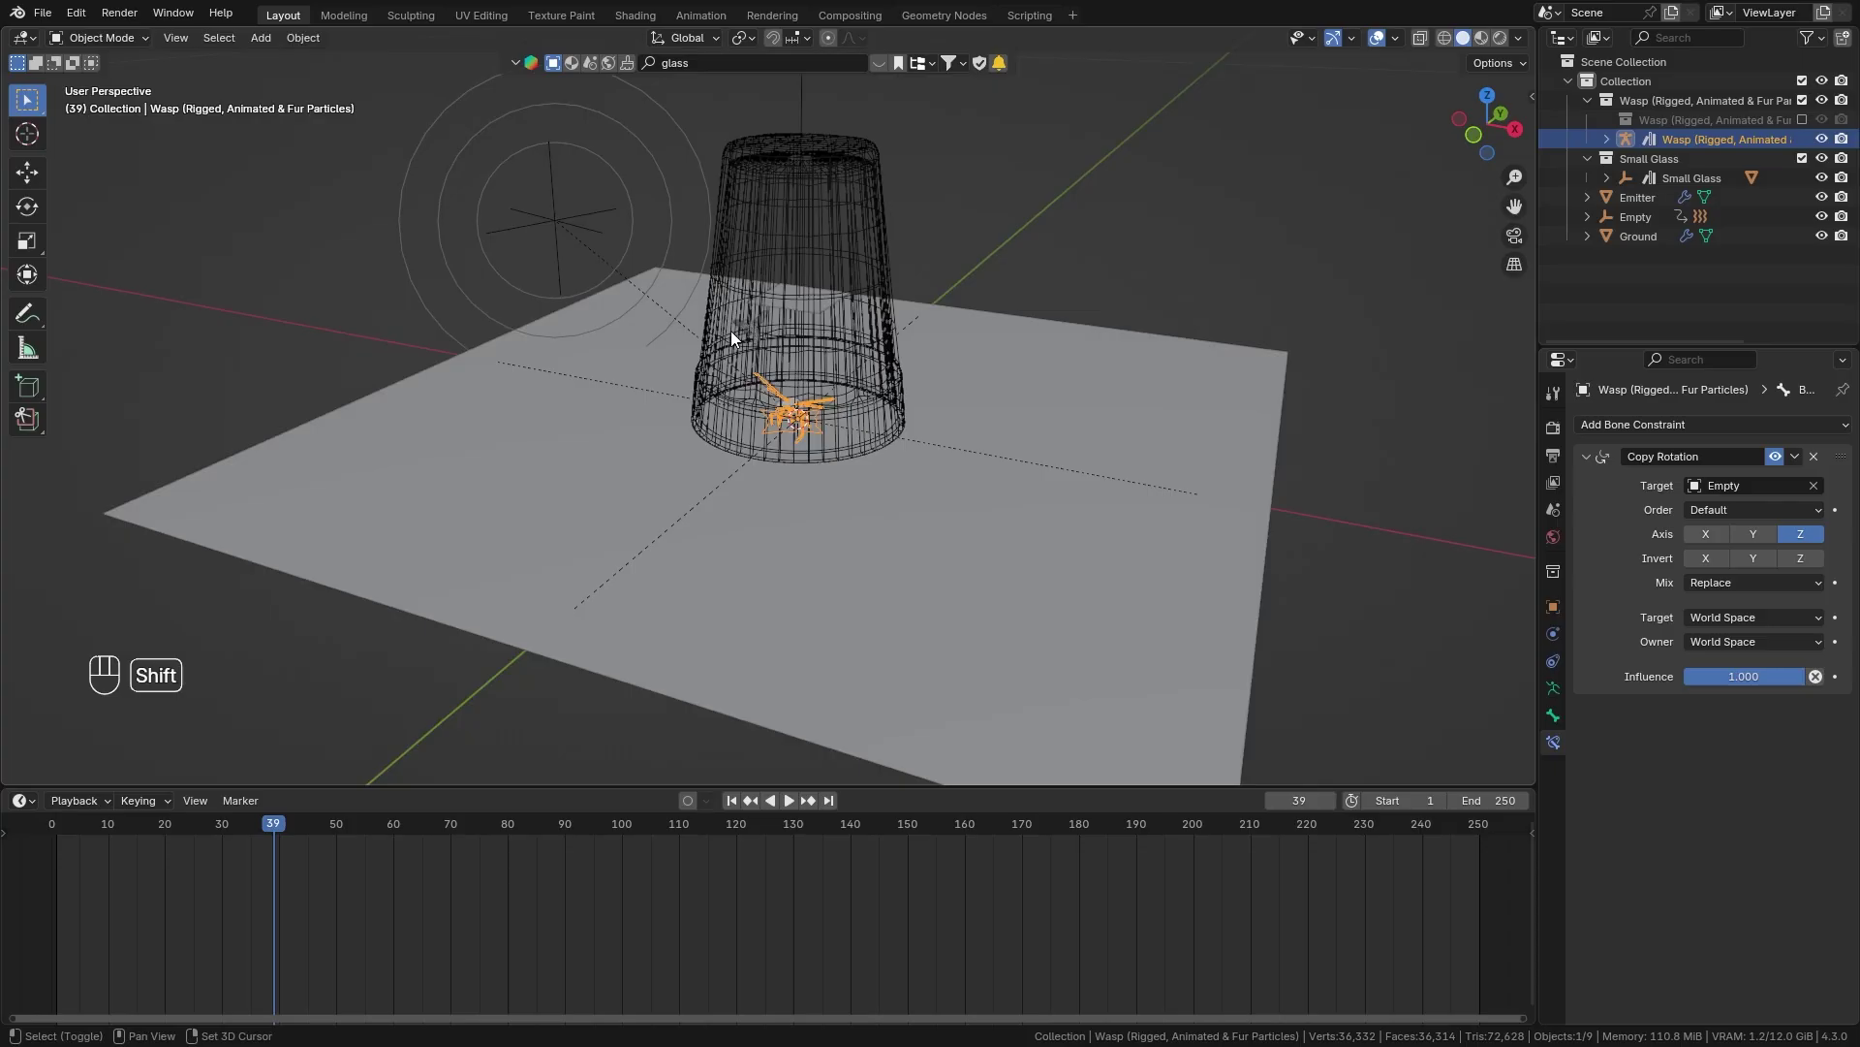
Play back the animation, including from top view, to check the wasp flying inside the glass.
{"action": "left_click_drag", "start_coordinate": [1097, 250], "coordinate": [902, 287]}
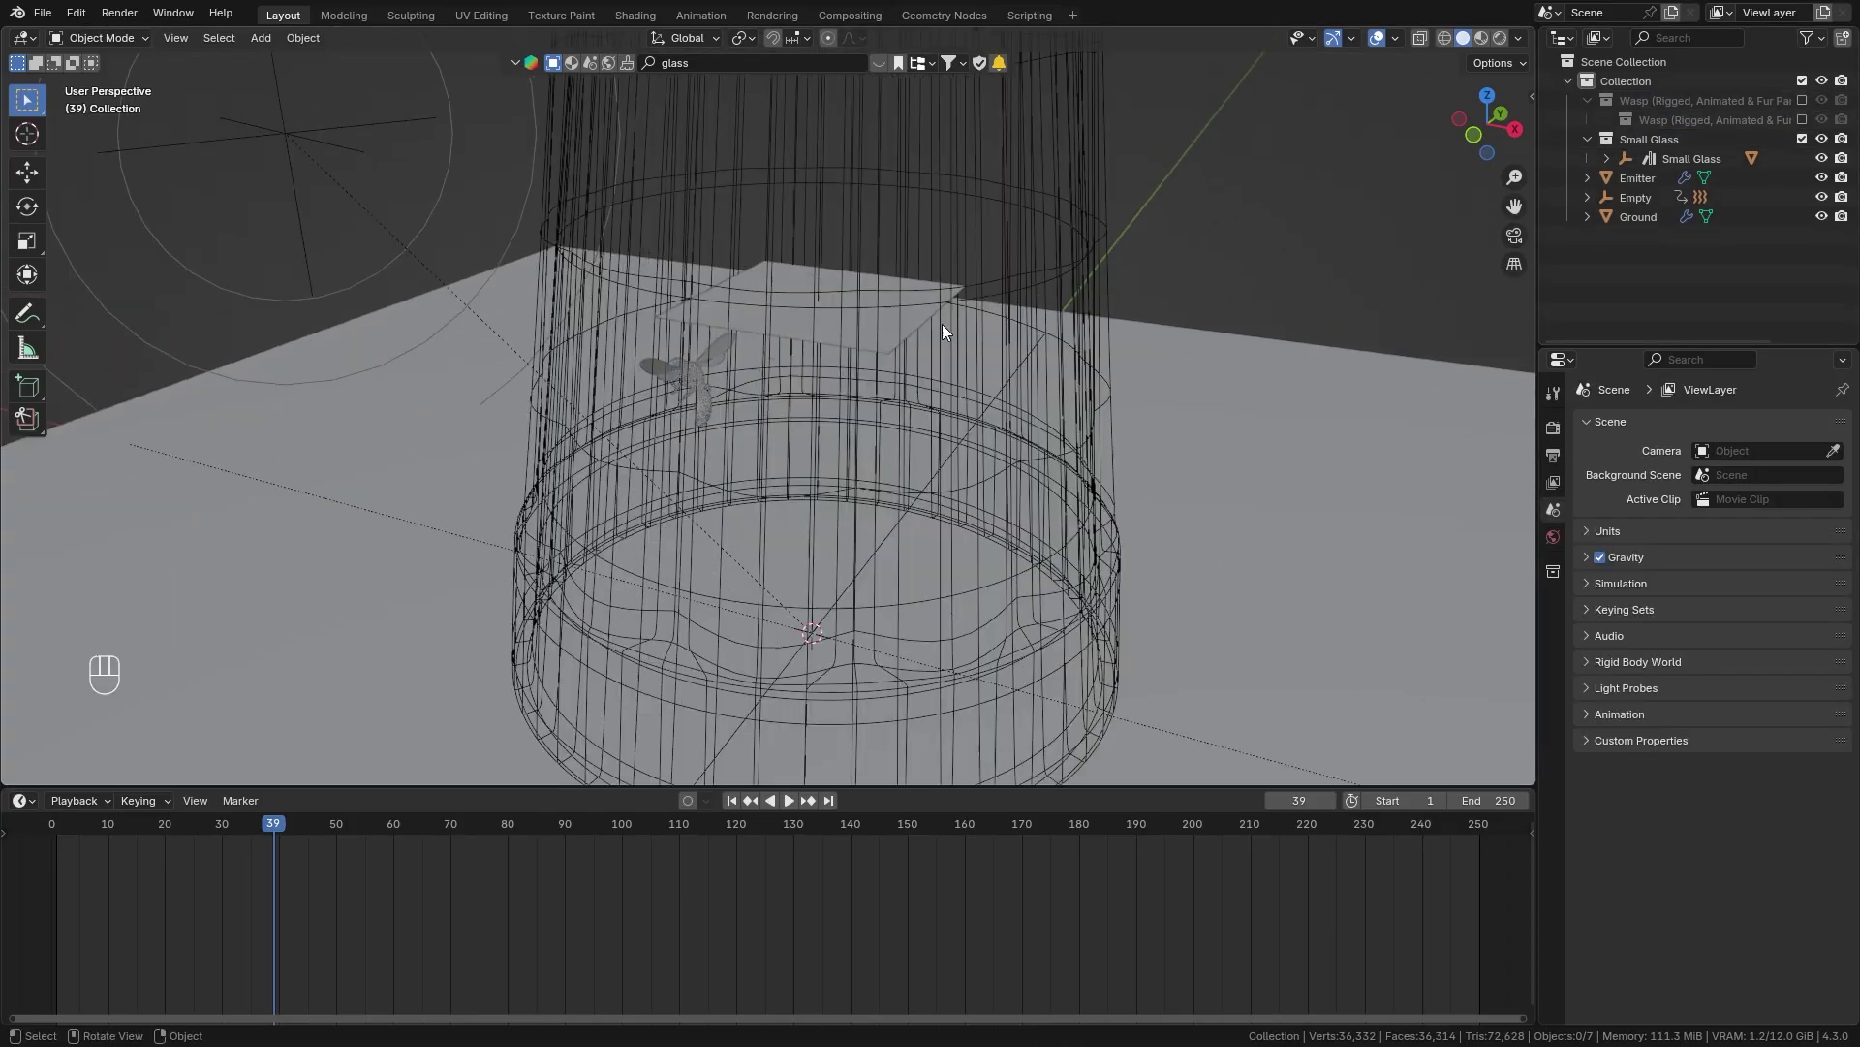
{"action": "key", "text": "space"}
{"action": "key", "text": "space"}
{"action": "key", "text": "KP_7"}
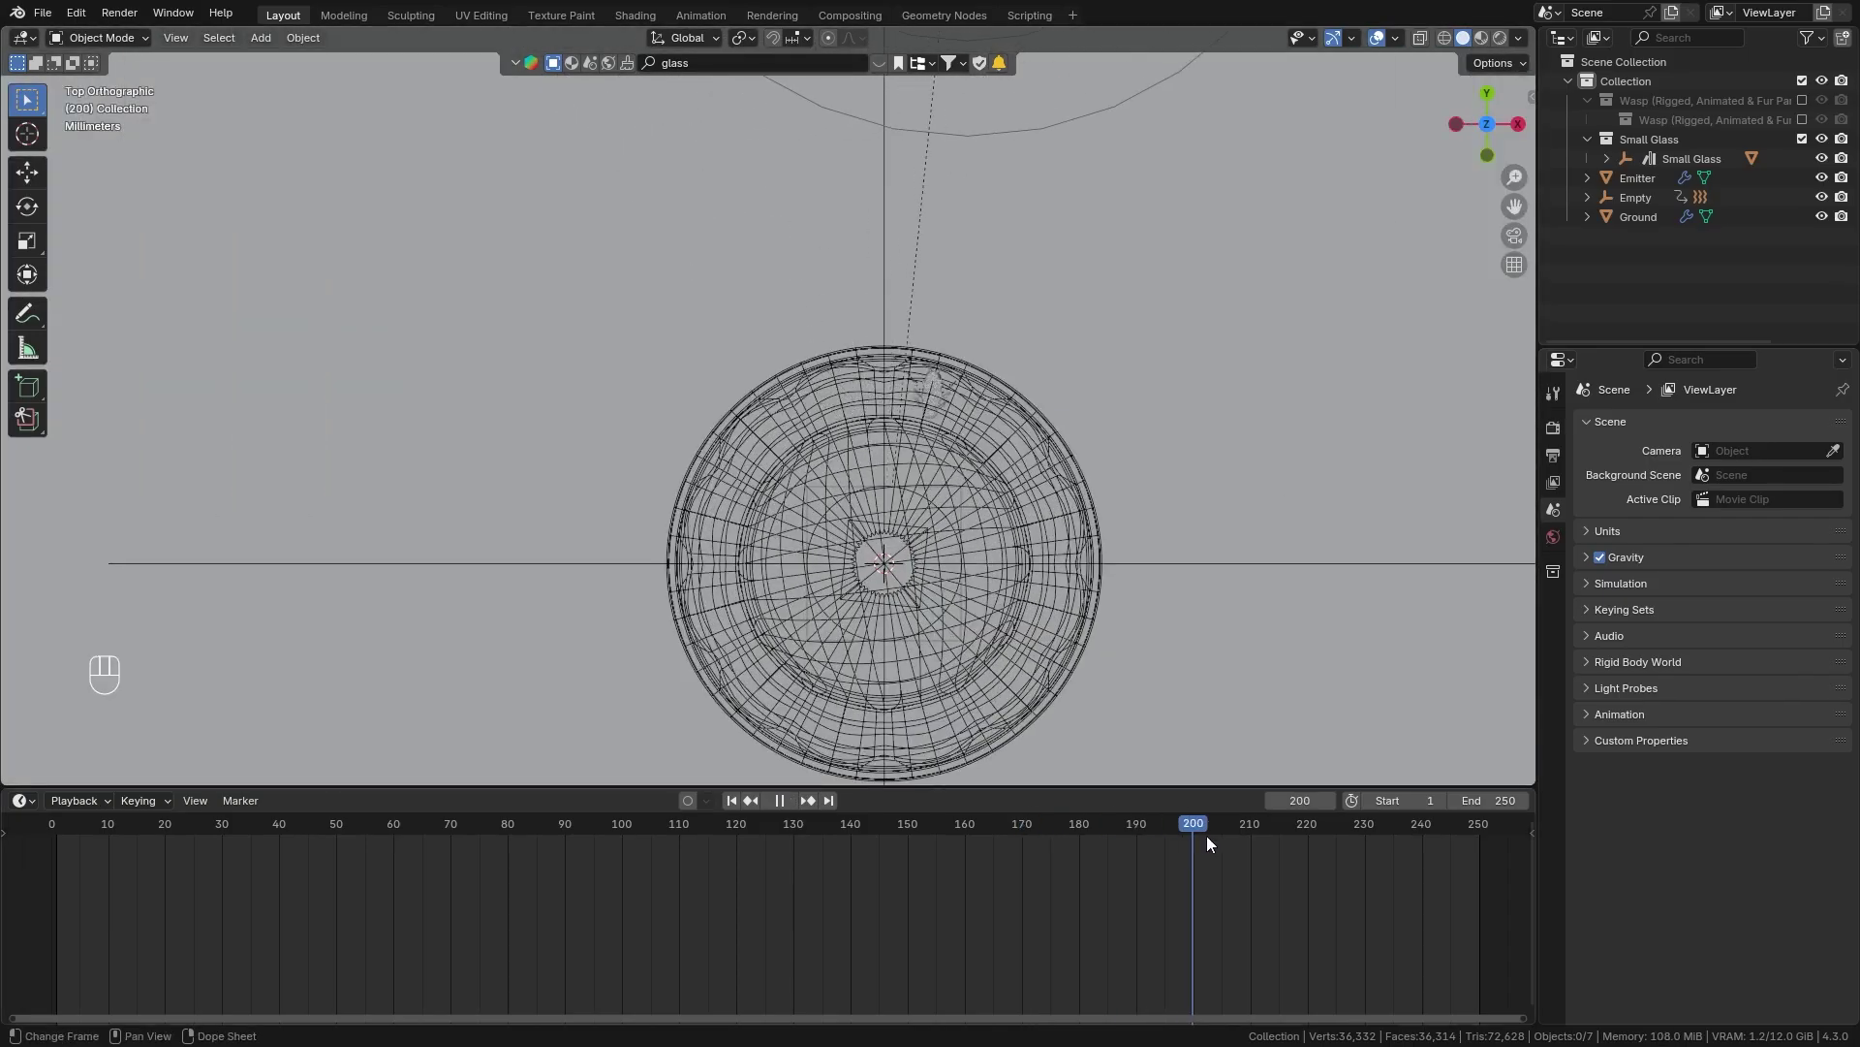
{"action": "key", "text": "shift+Left"}
{"action": "key", "text": "space"}
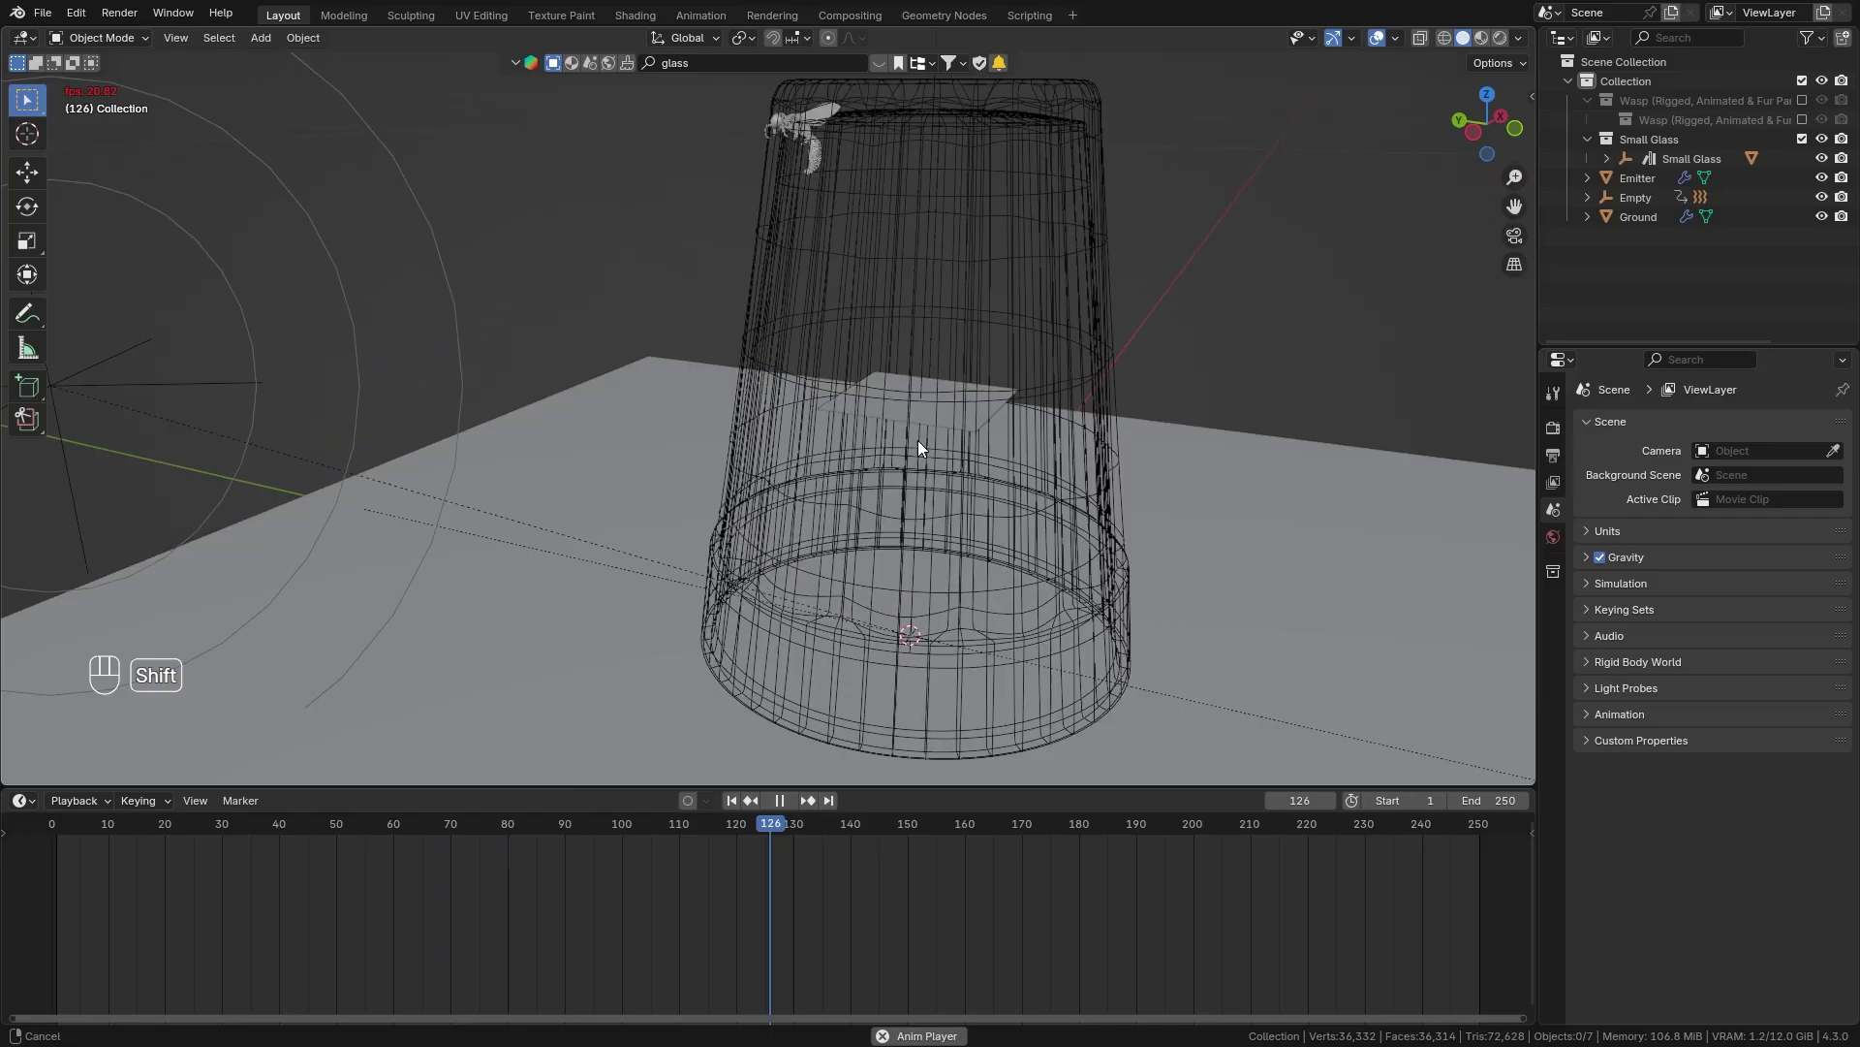
{"action": "key", "text": "space"}
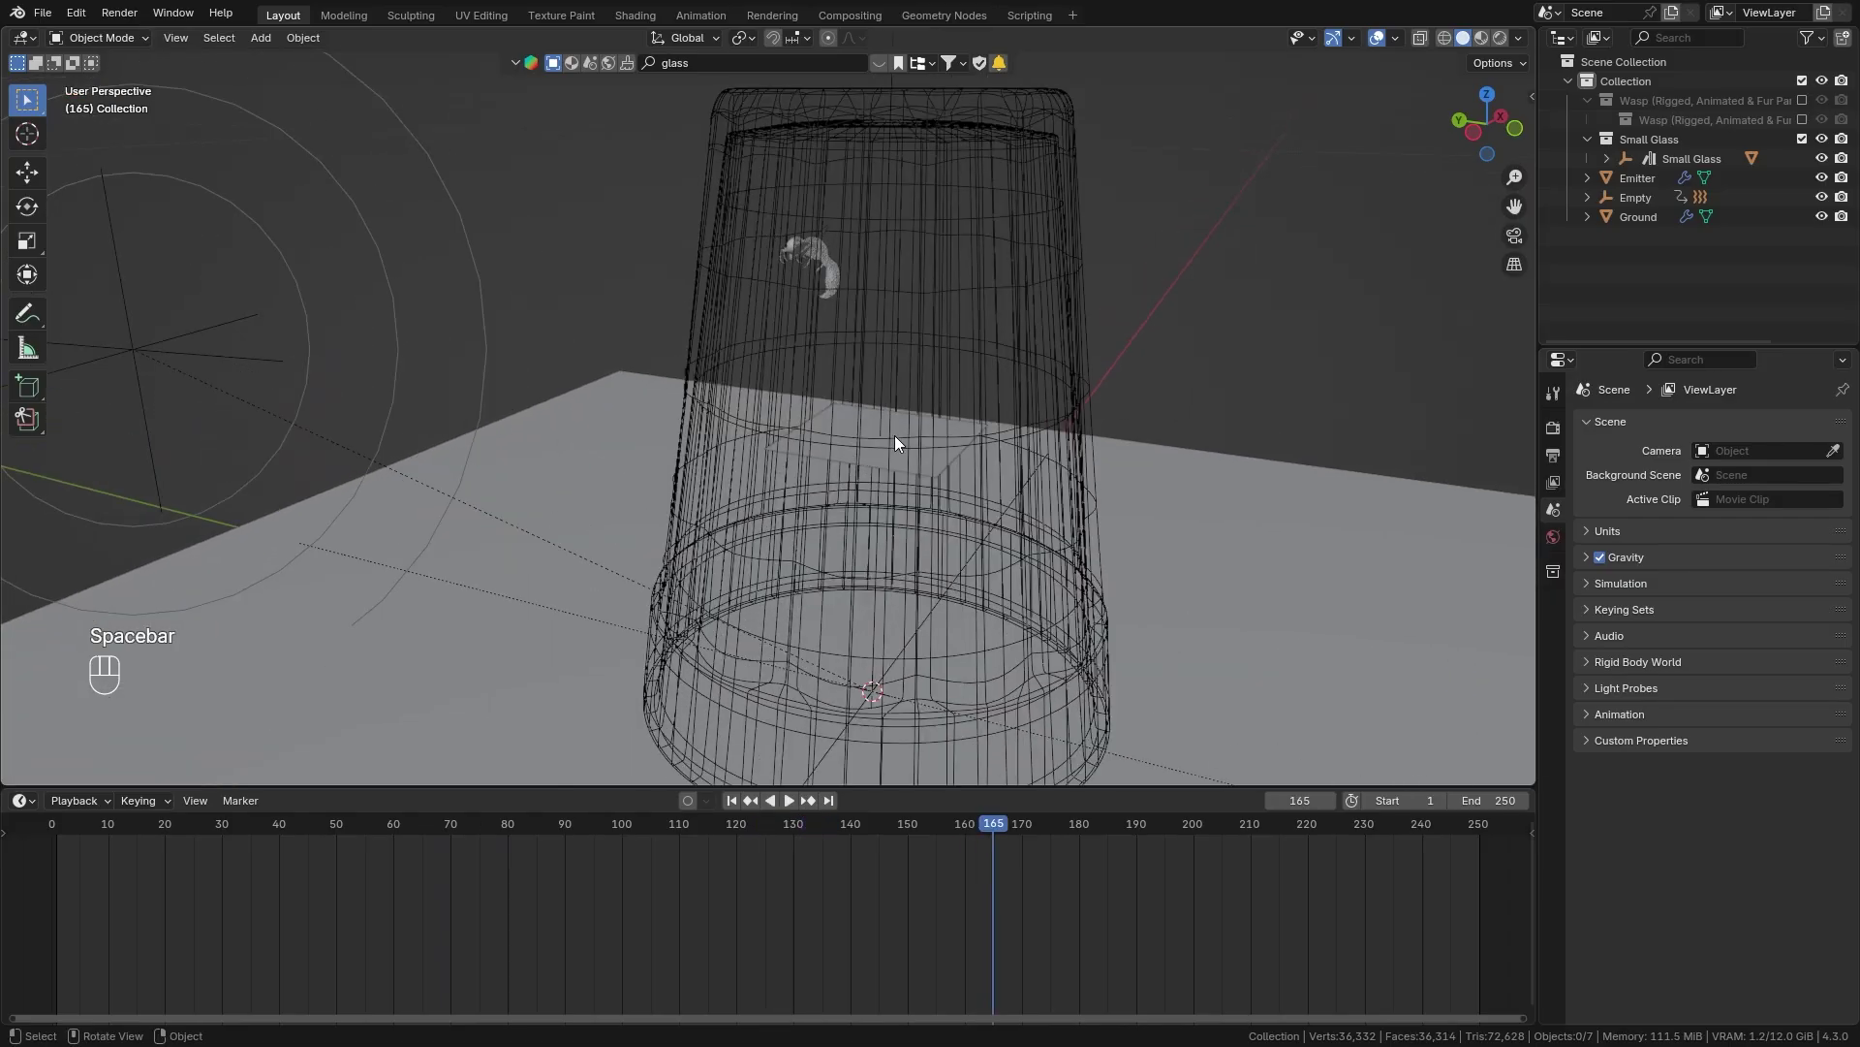
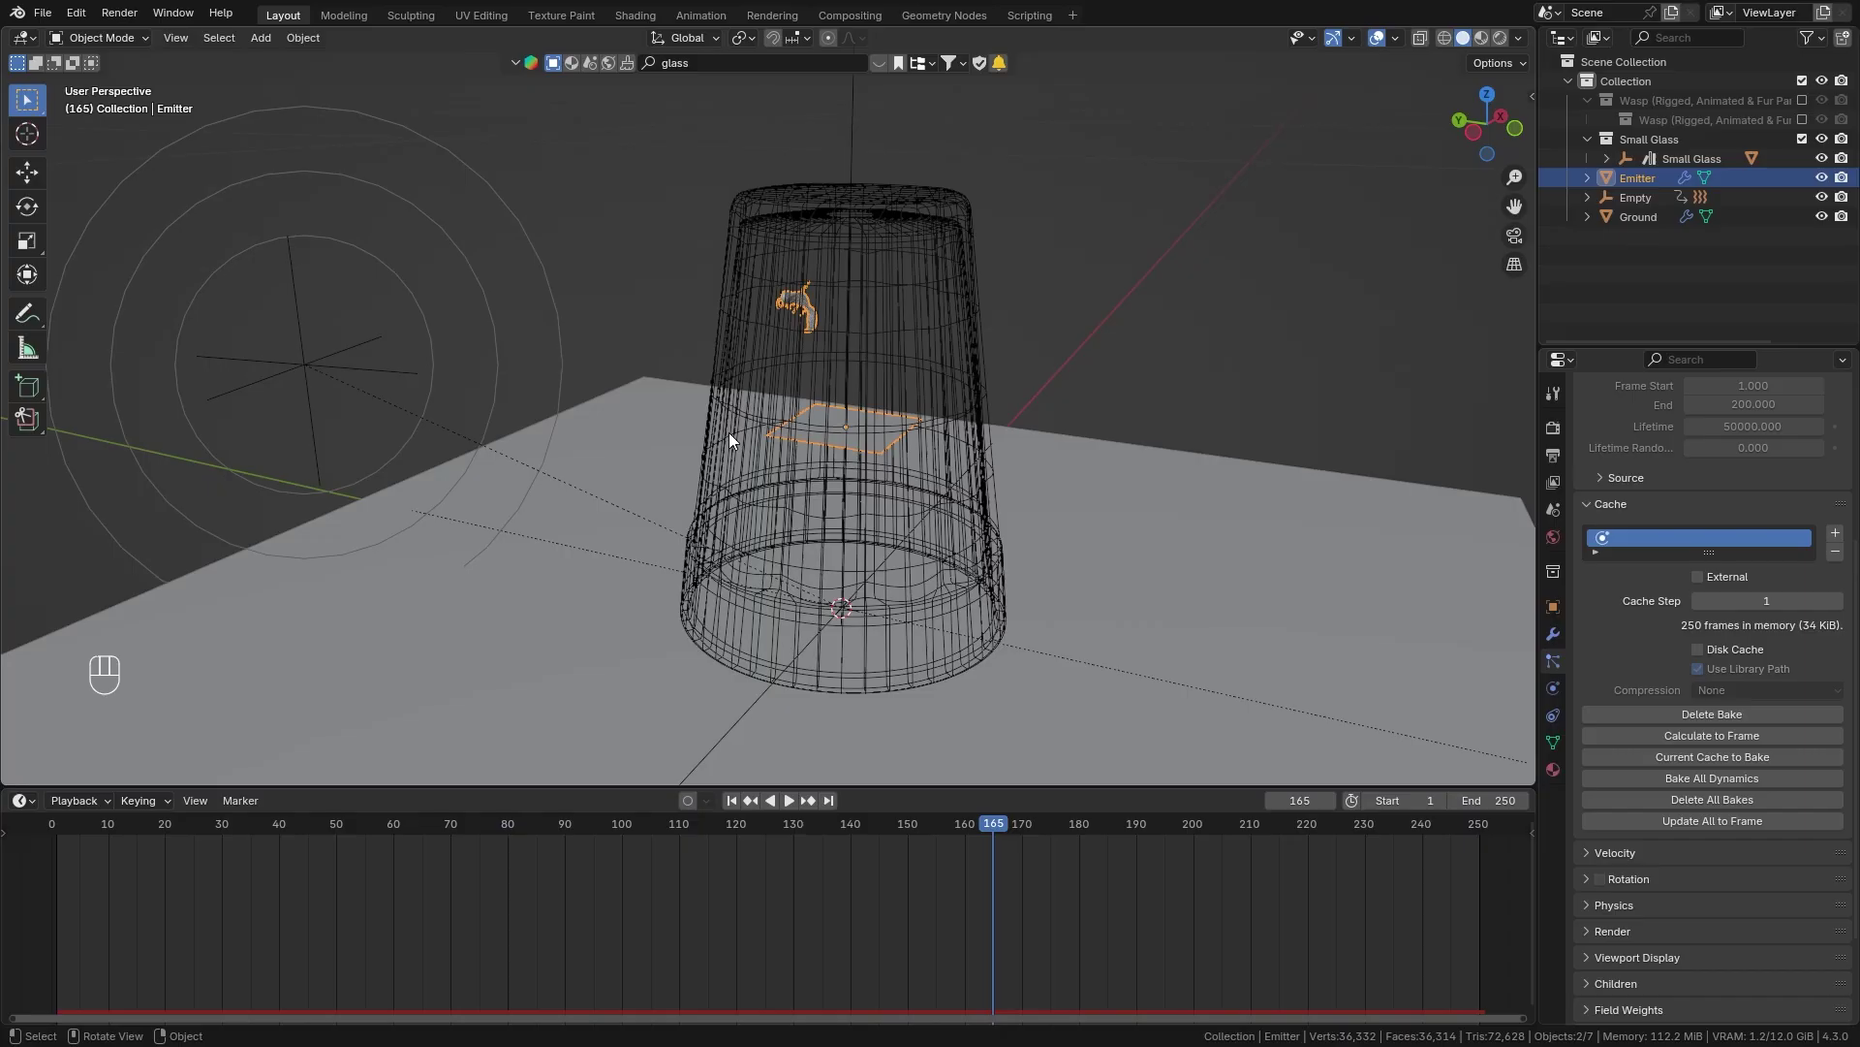
Review the Emitter's particle display and render panels, then go to the render settings.
{"action": "left_click", "coordinate": [732, 440]}
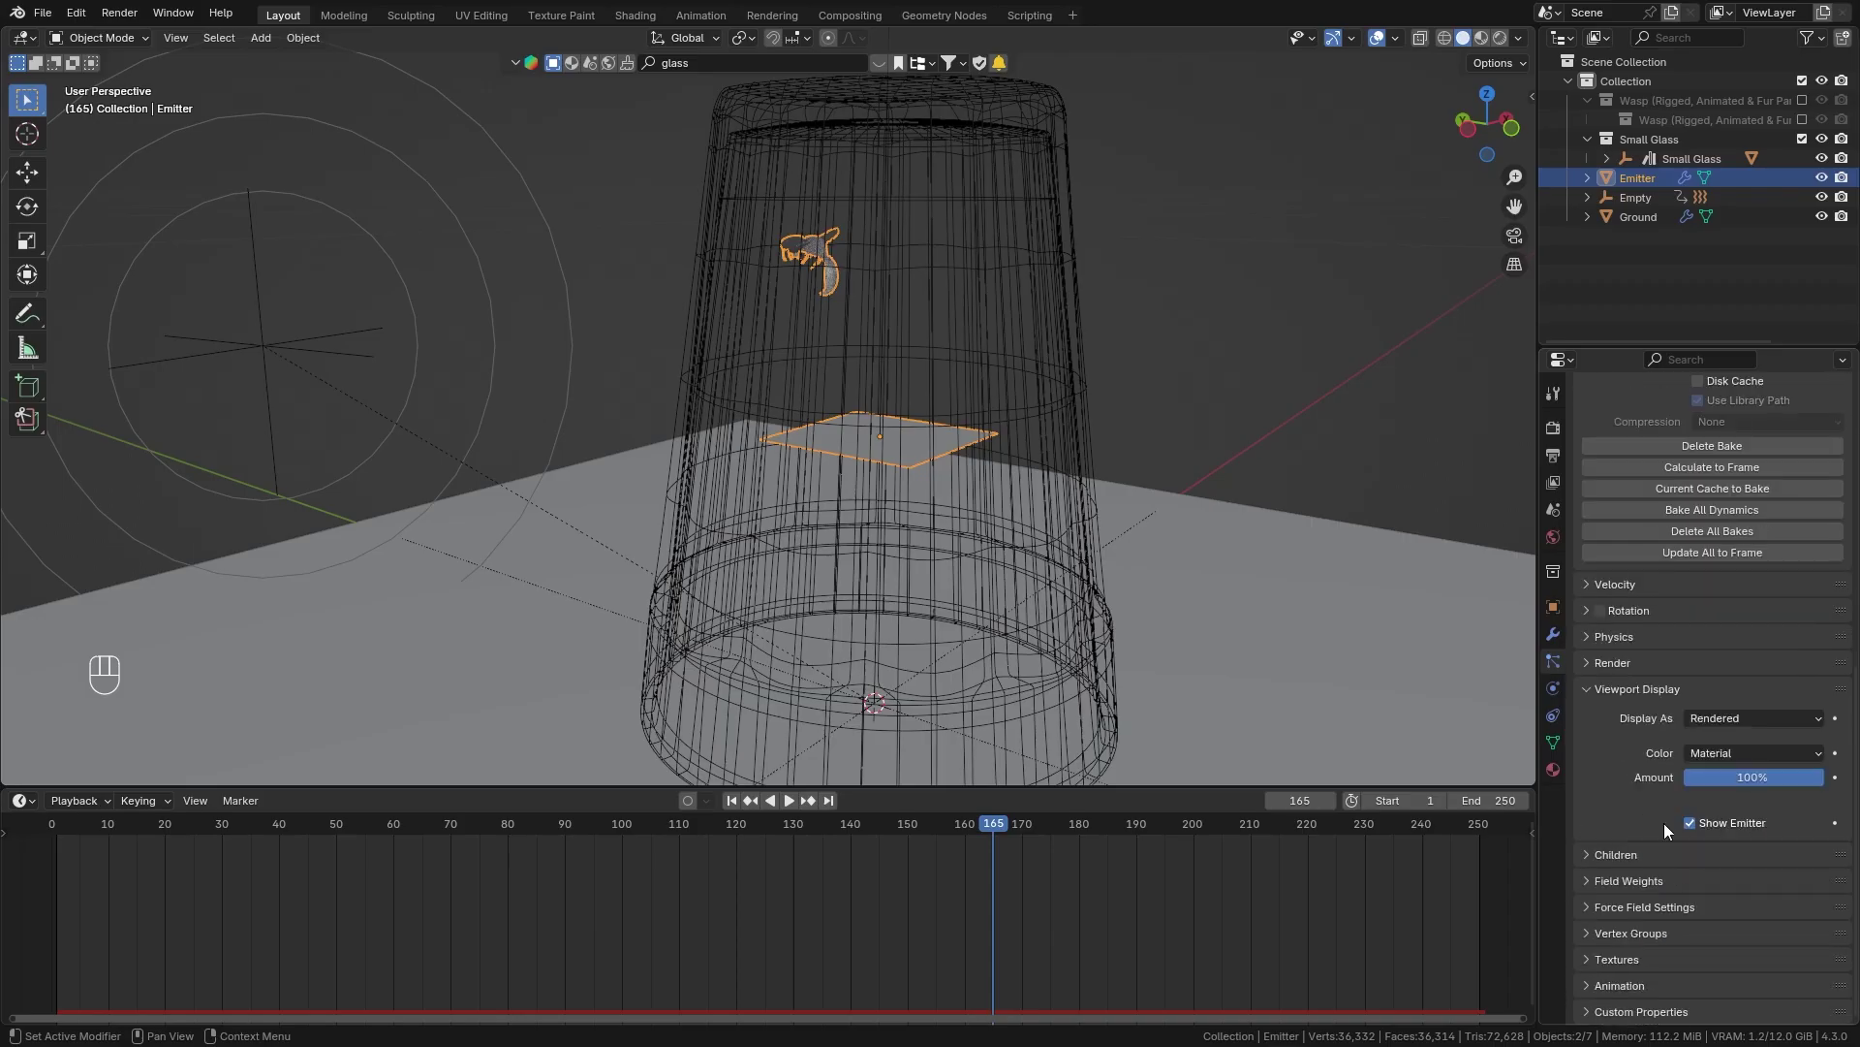
{"action": "left_click_drag", "start_coordinate": [1698, 830], "coordinate": [1610, 697]}
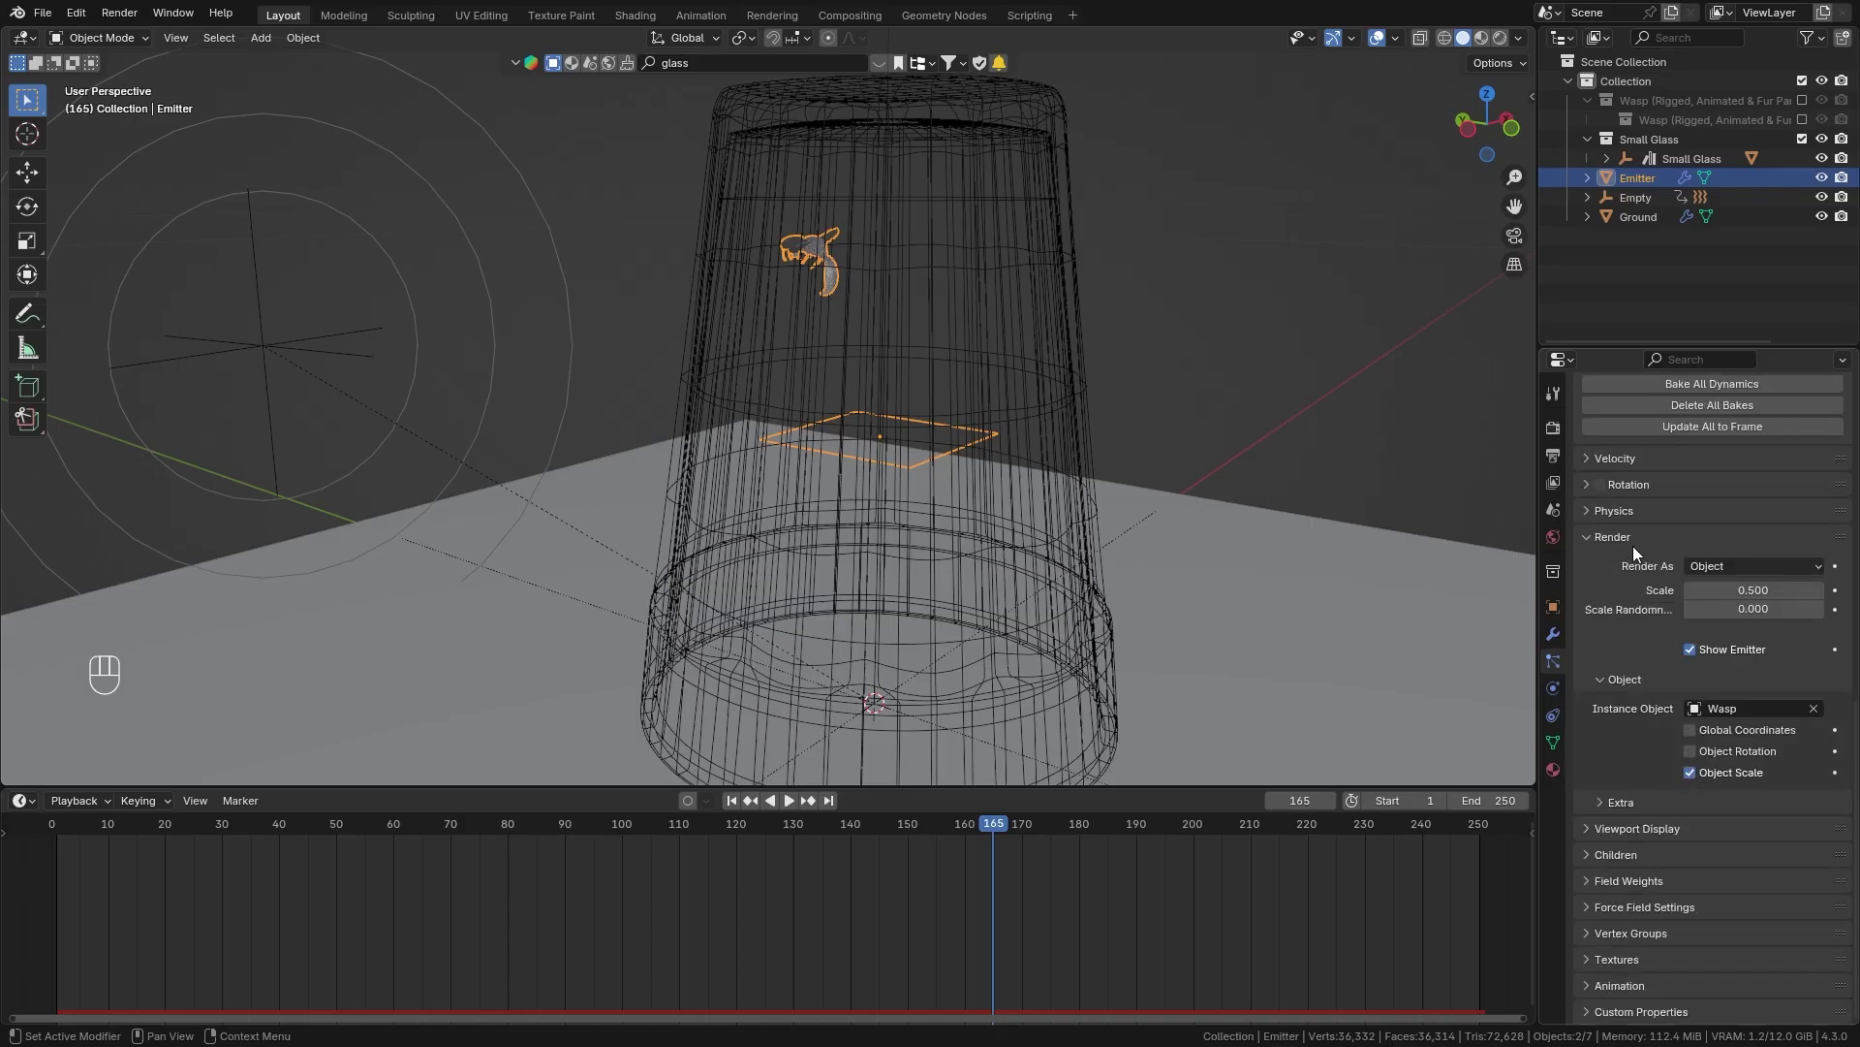
{"action": "left_click", "coordinate": [1702, 658]}
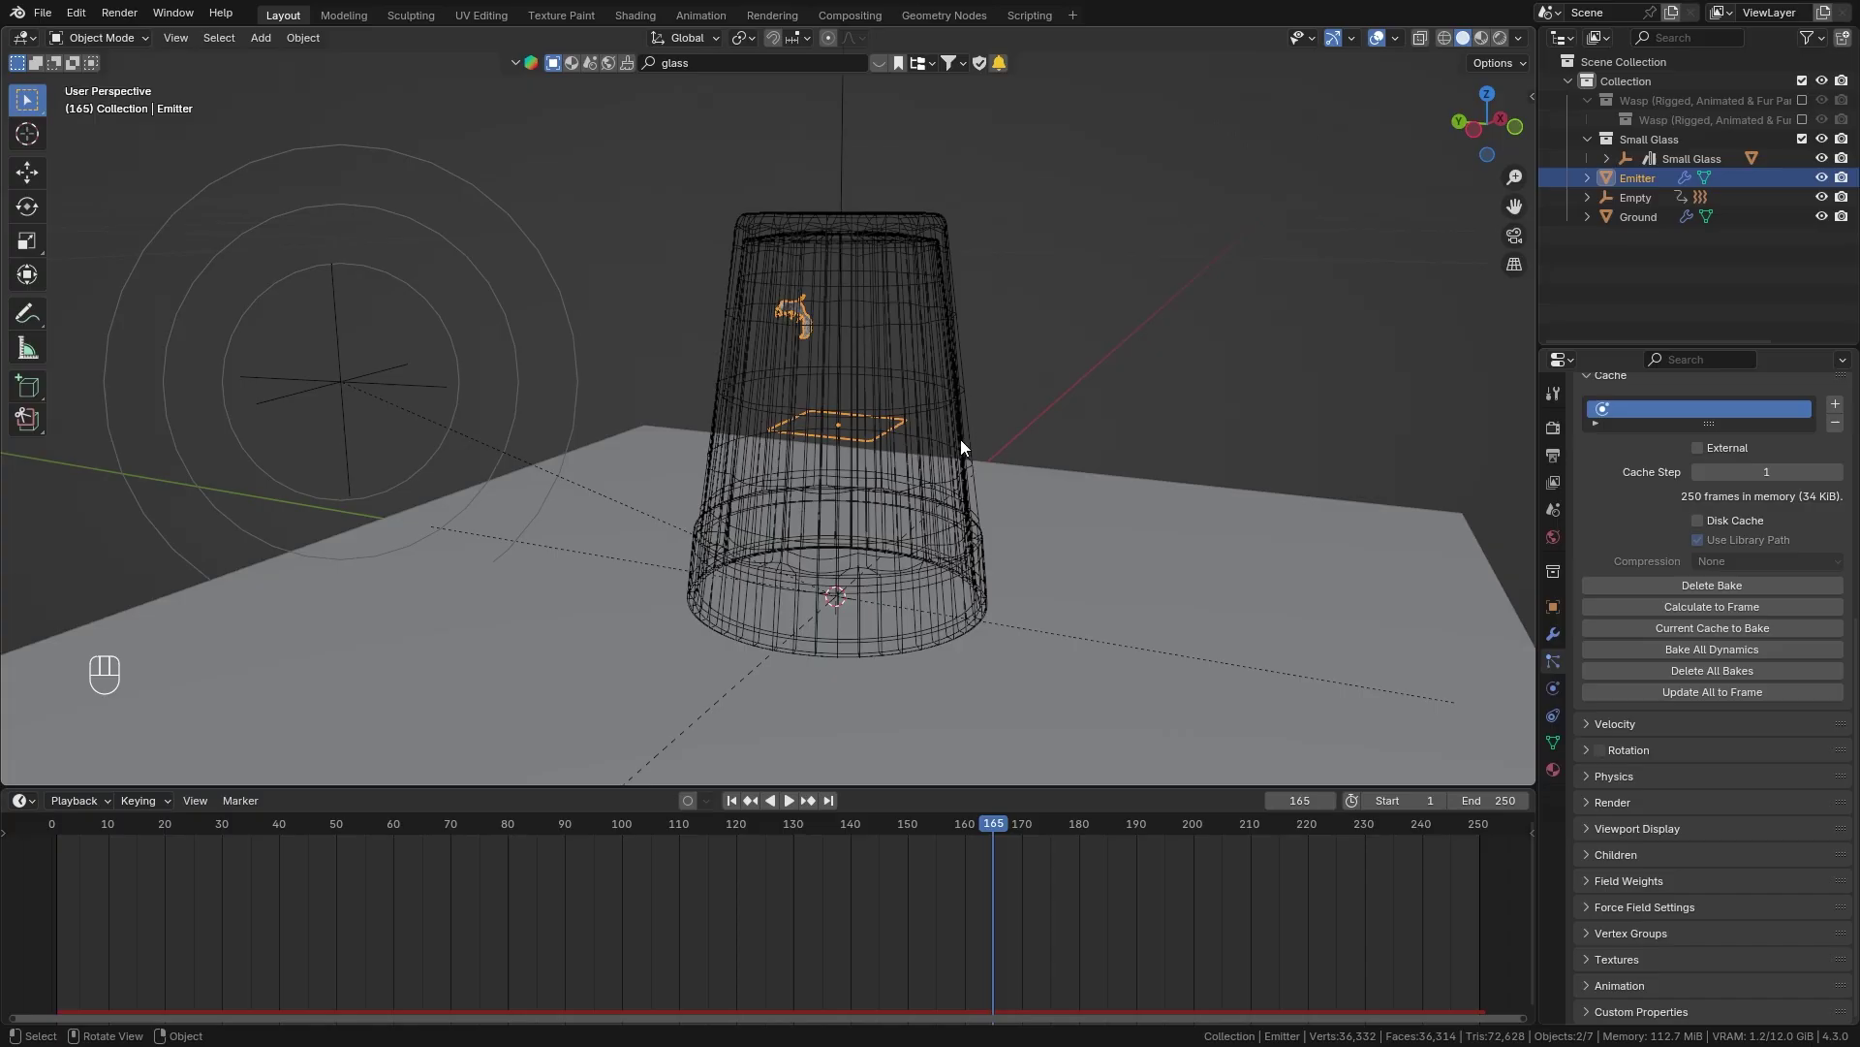
{"action": "left_click", "coordinate": [1507, 47]}
Switch the render engine to Cycles and load forest.exr as the world environment texture.
{"action": "left_click_drag", "start_coordinate": [1747, 429], "coordinate": [1739, 495]}
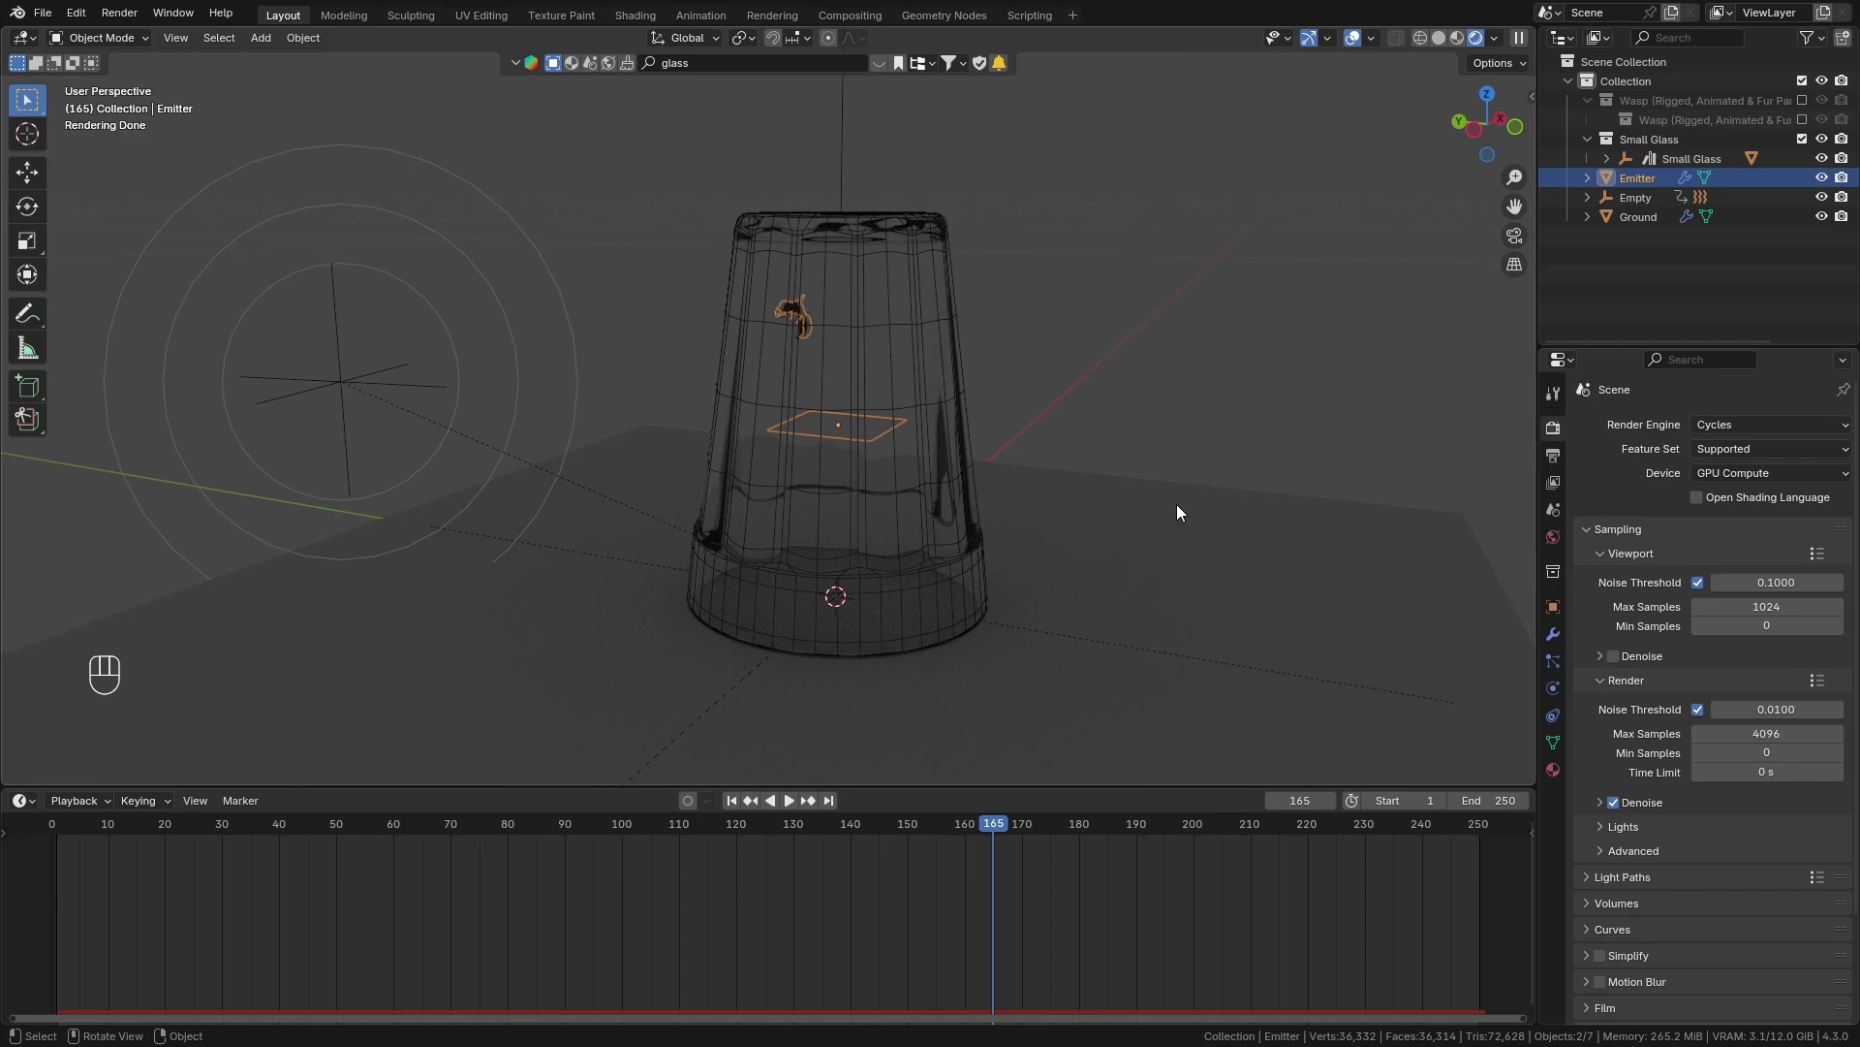
{"action": "left_click", "coordinate": [1558, 546]}
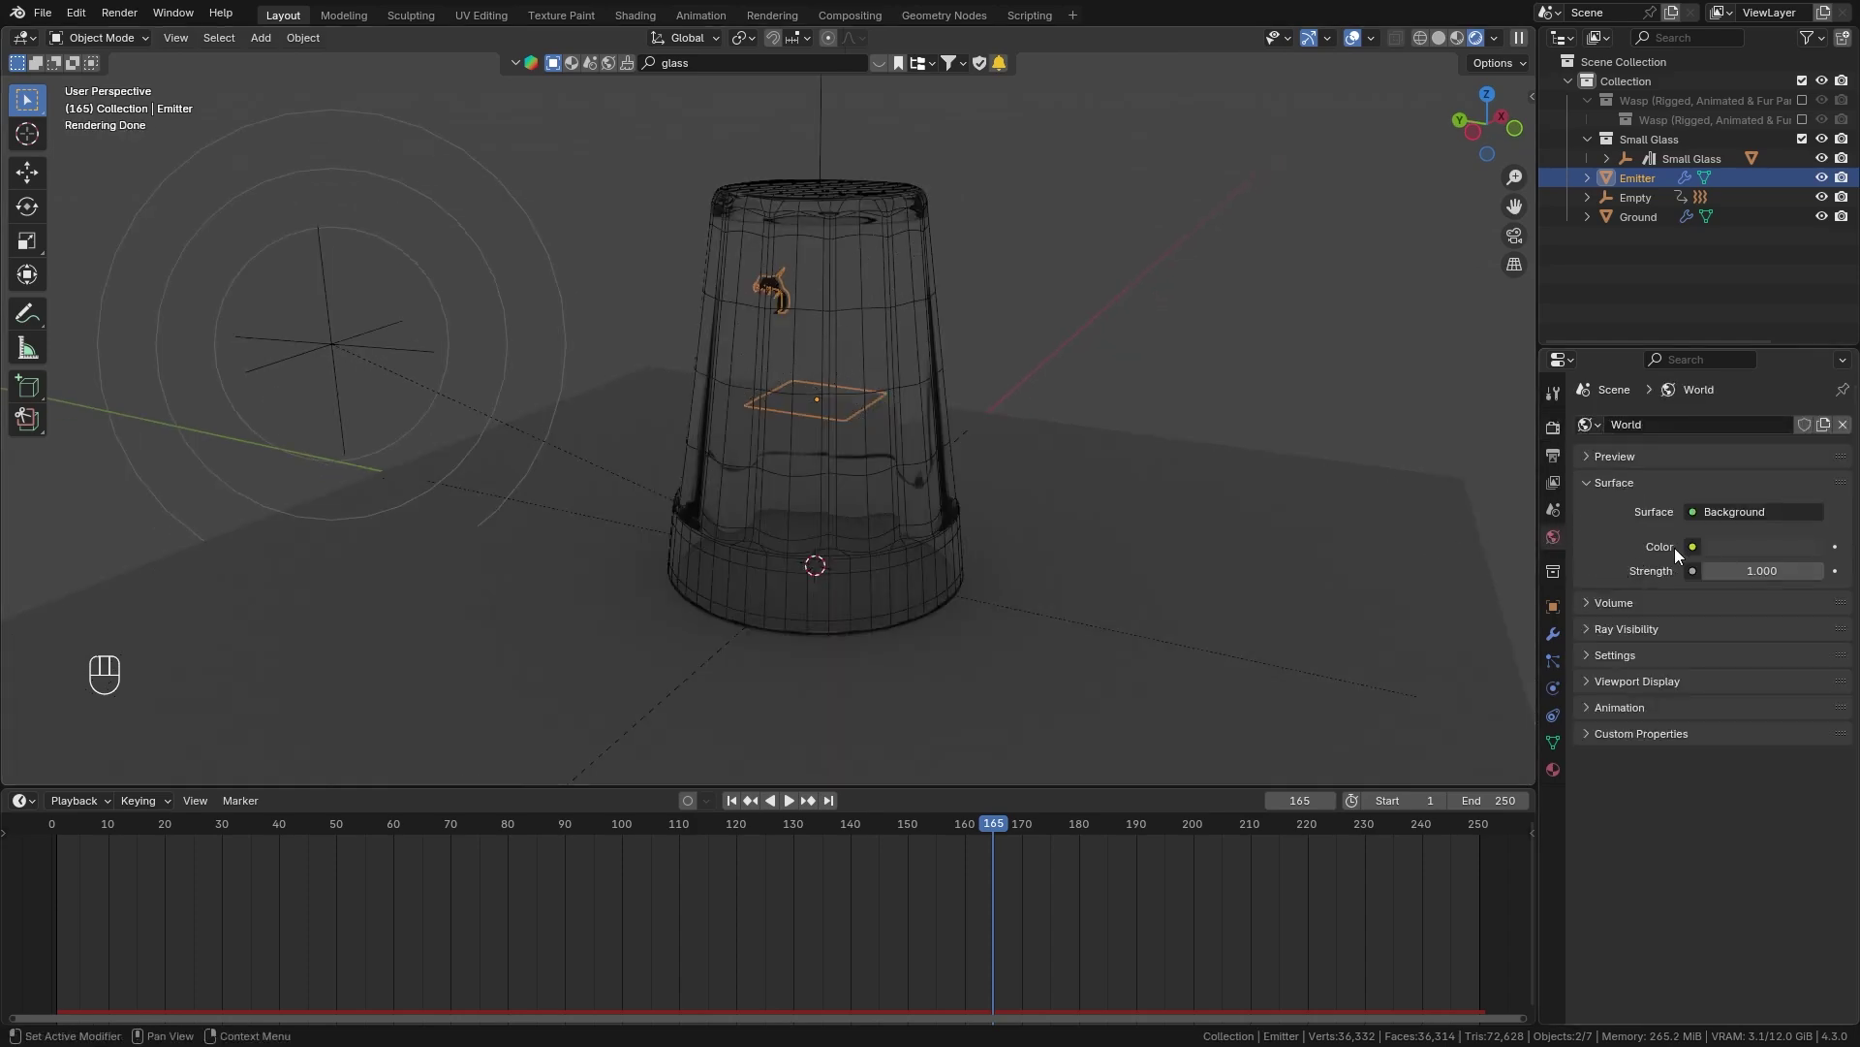
{"action": "left_click_drag", "start_coordinate": [1652, 556], "coordinate": [1259, 637]}
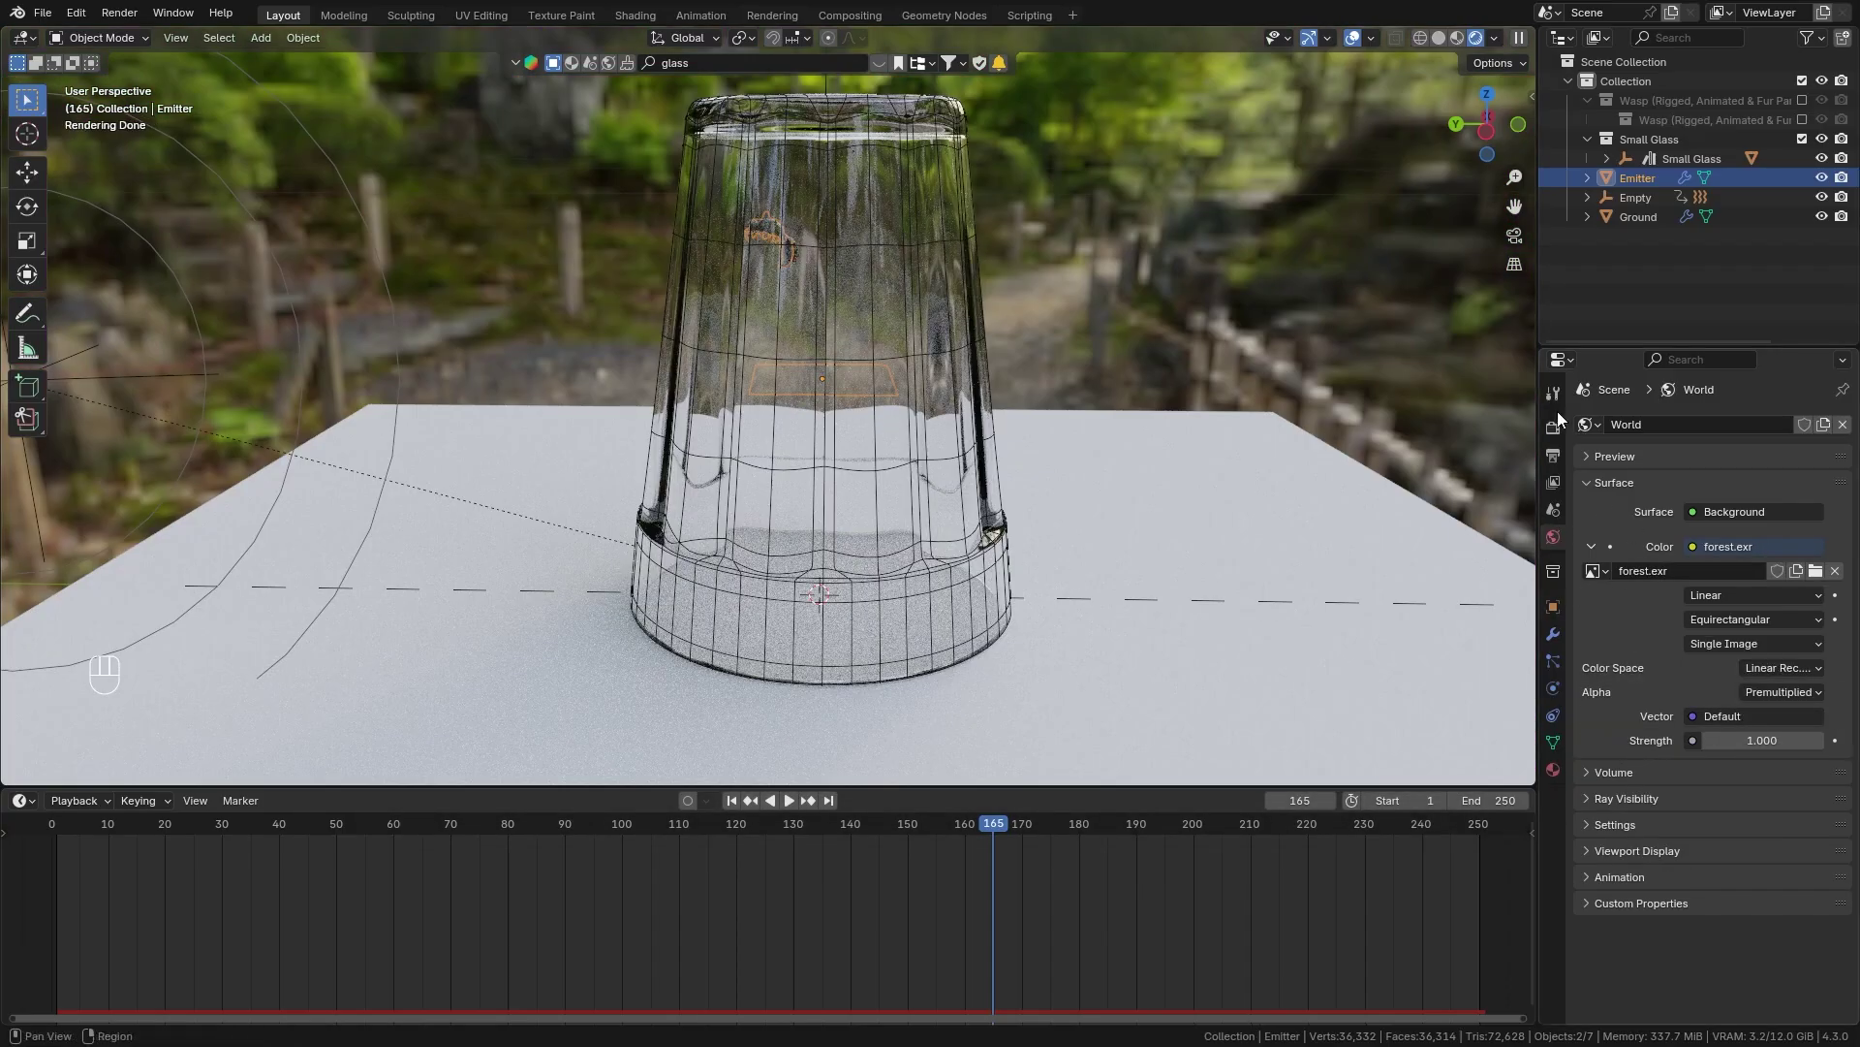
Enable Film Transparent and Transparent Glass so the forest background disappears.
{"action": "left_click", "coordinate": [1563, 429]}
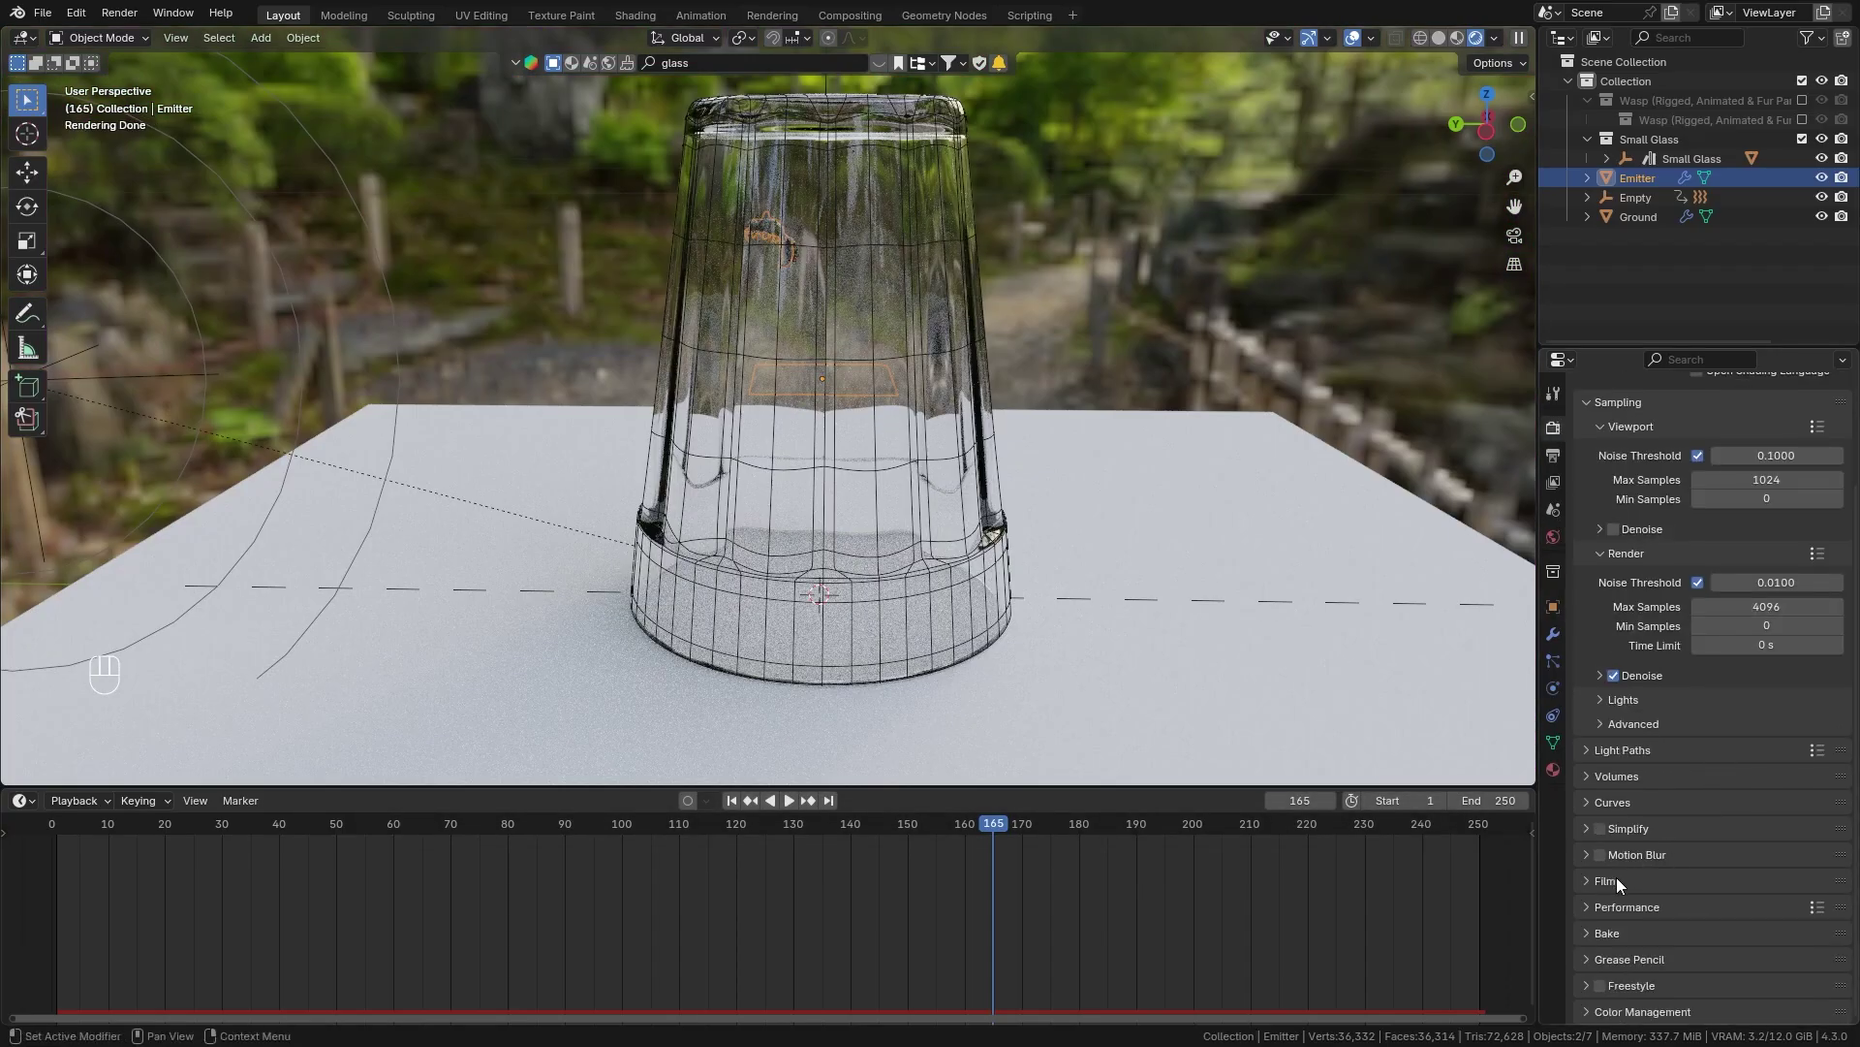
{"action": "left_click", "coordinate": [1615, 890]}
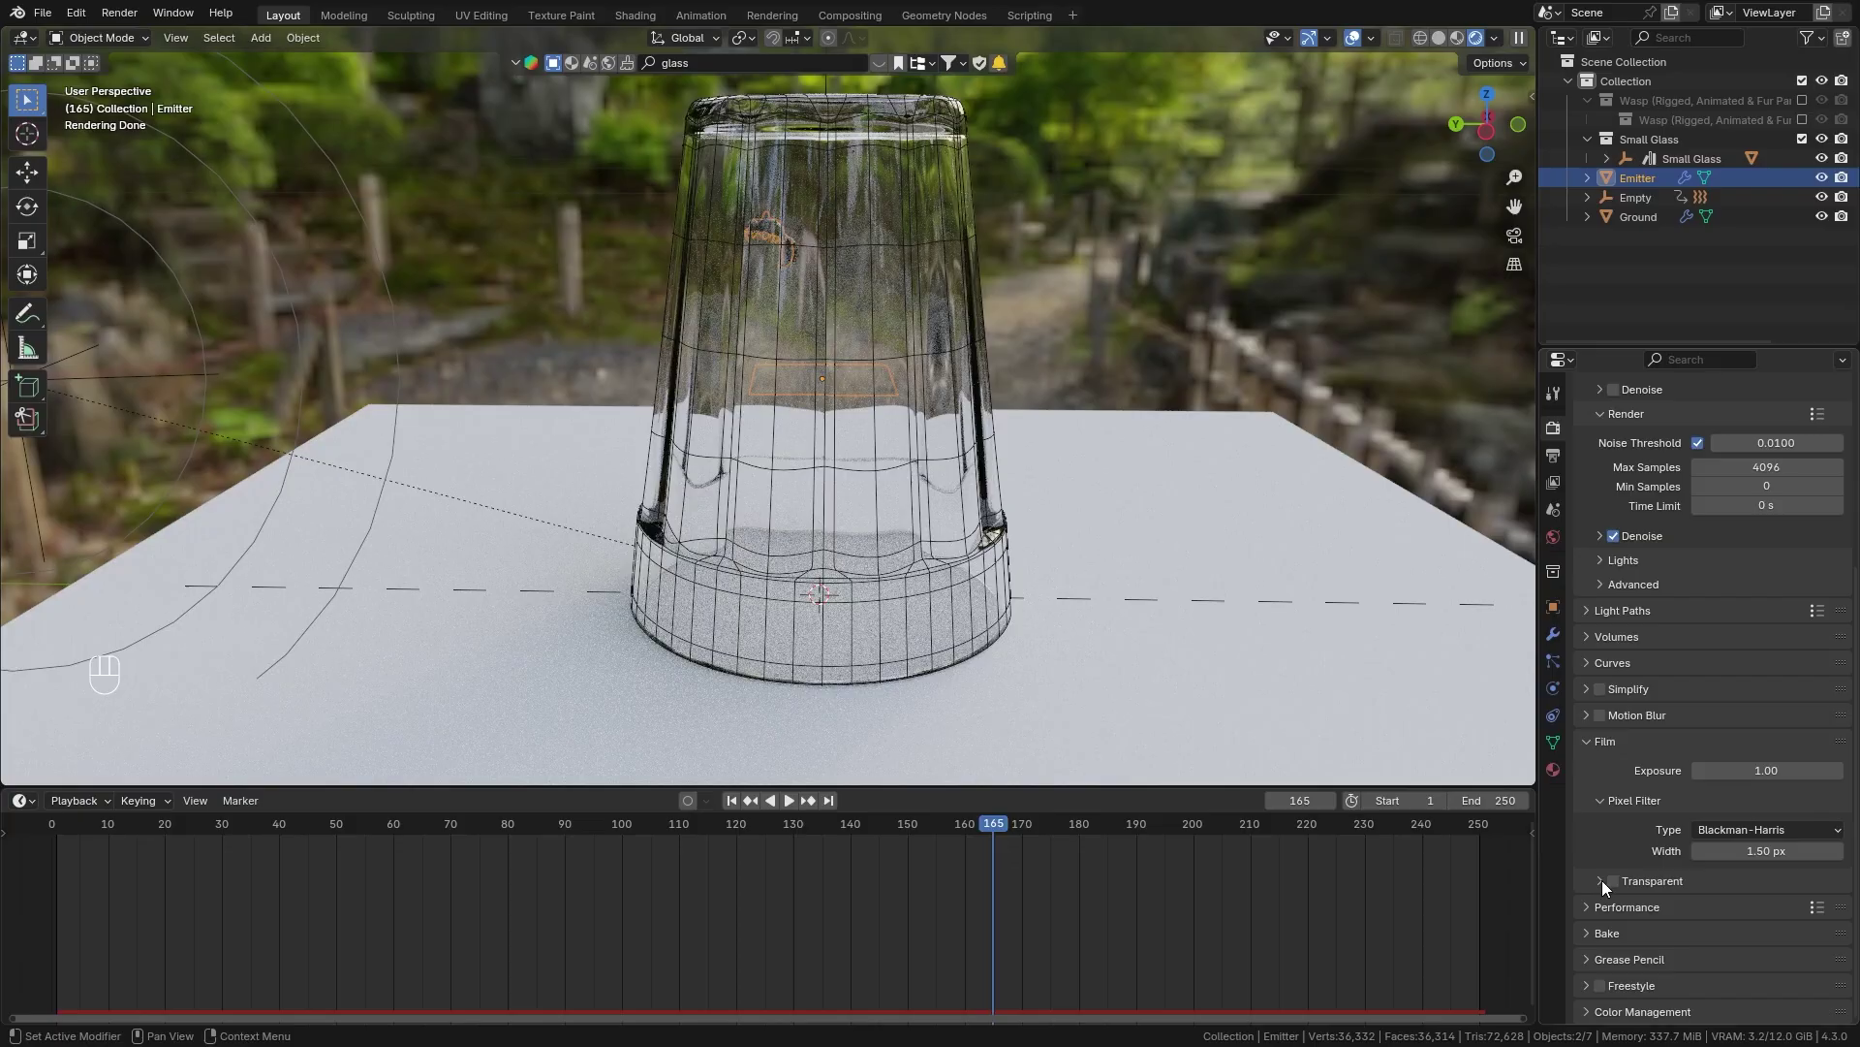
{"action": "left_click", "coordinate": [1622, 881]}
{"action": "left_click", "coordinate": [1607, 884]}
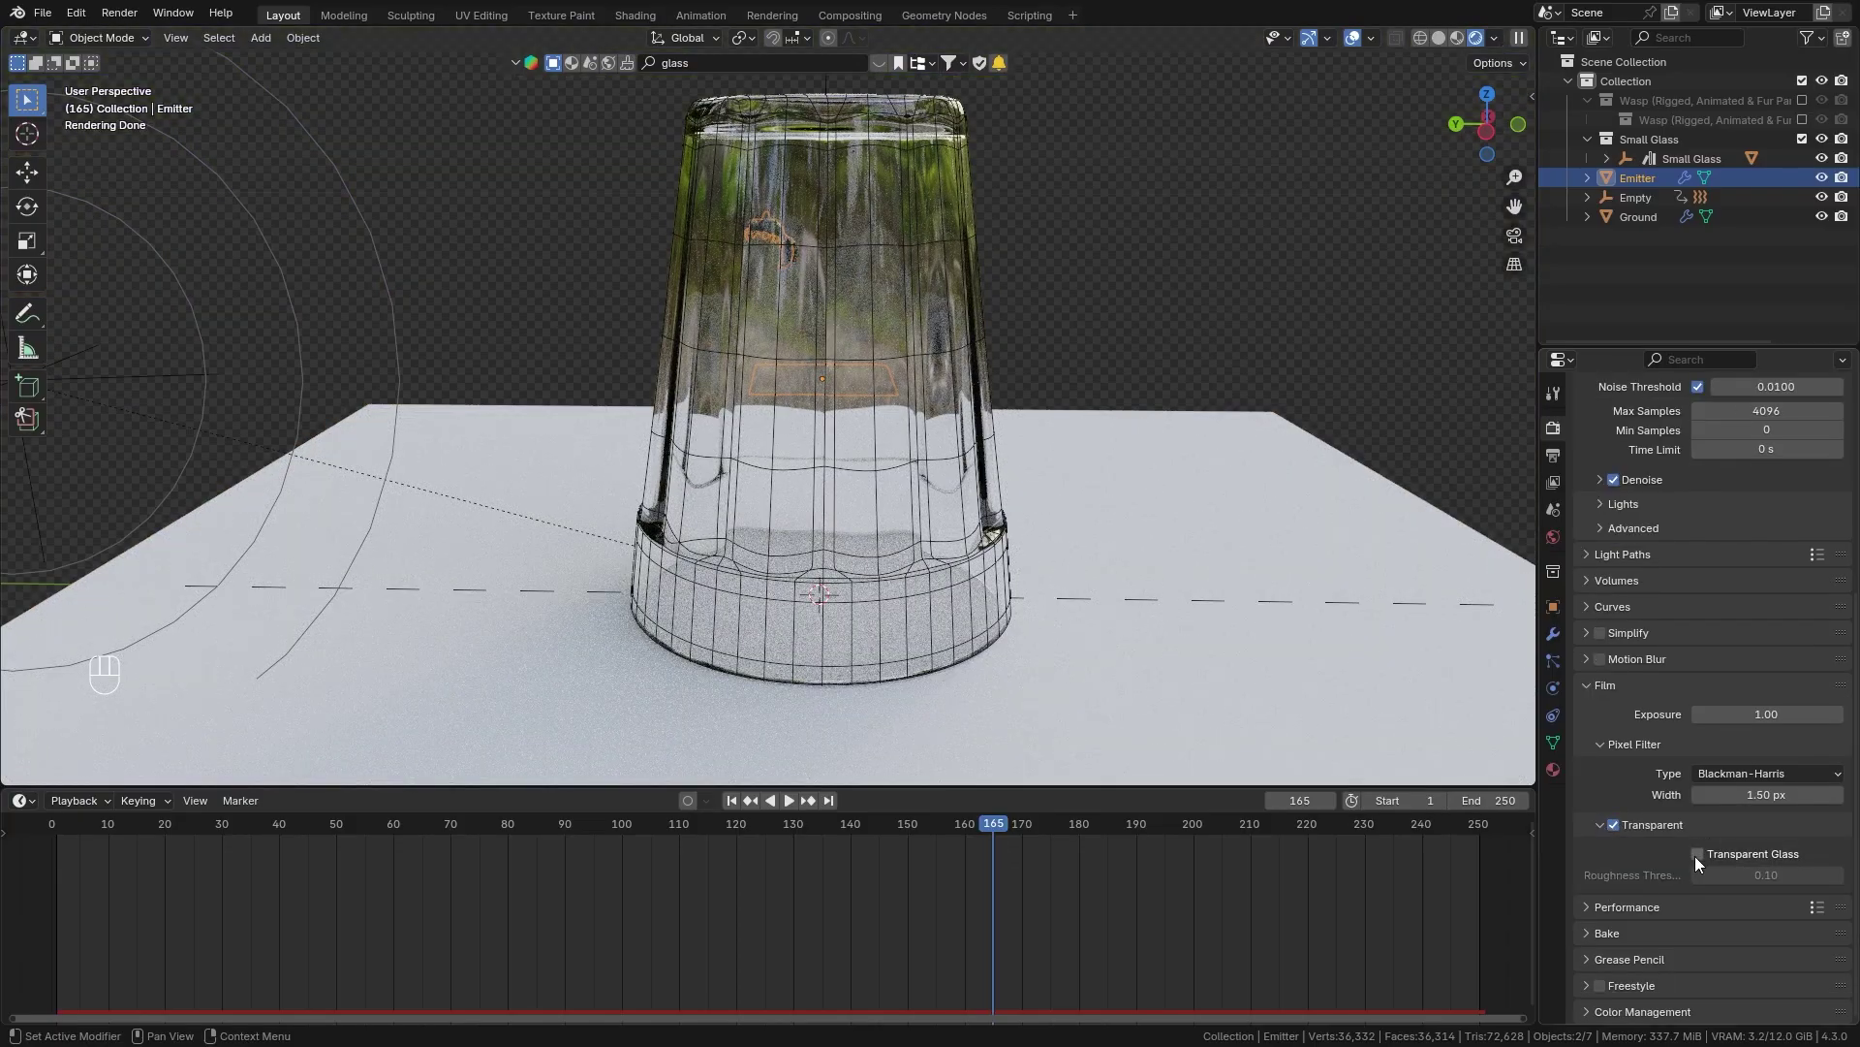
{"action": "left_click", "coordinate": [1701, 861]}
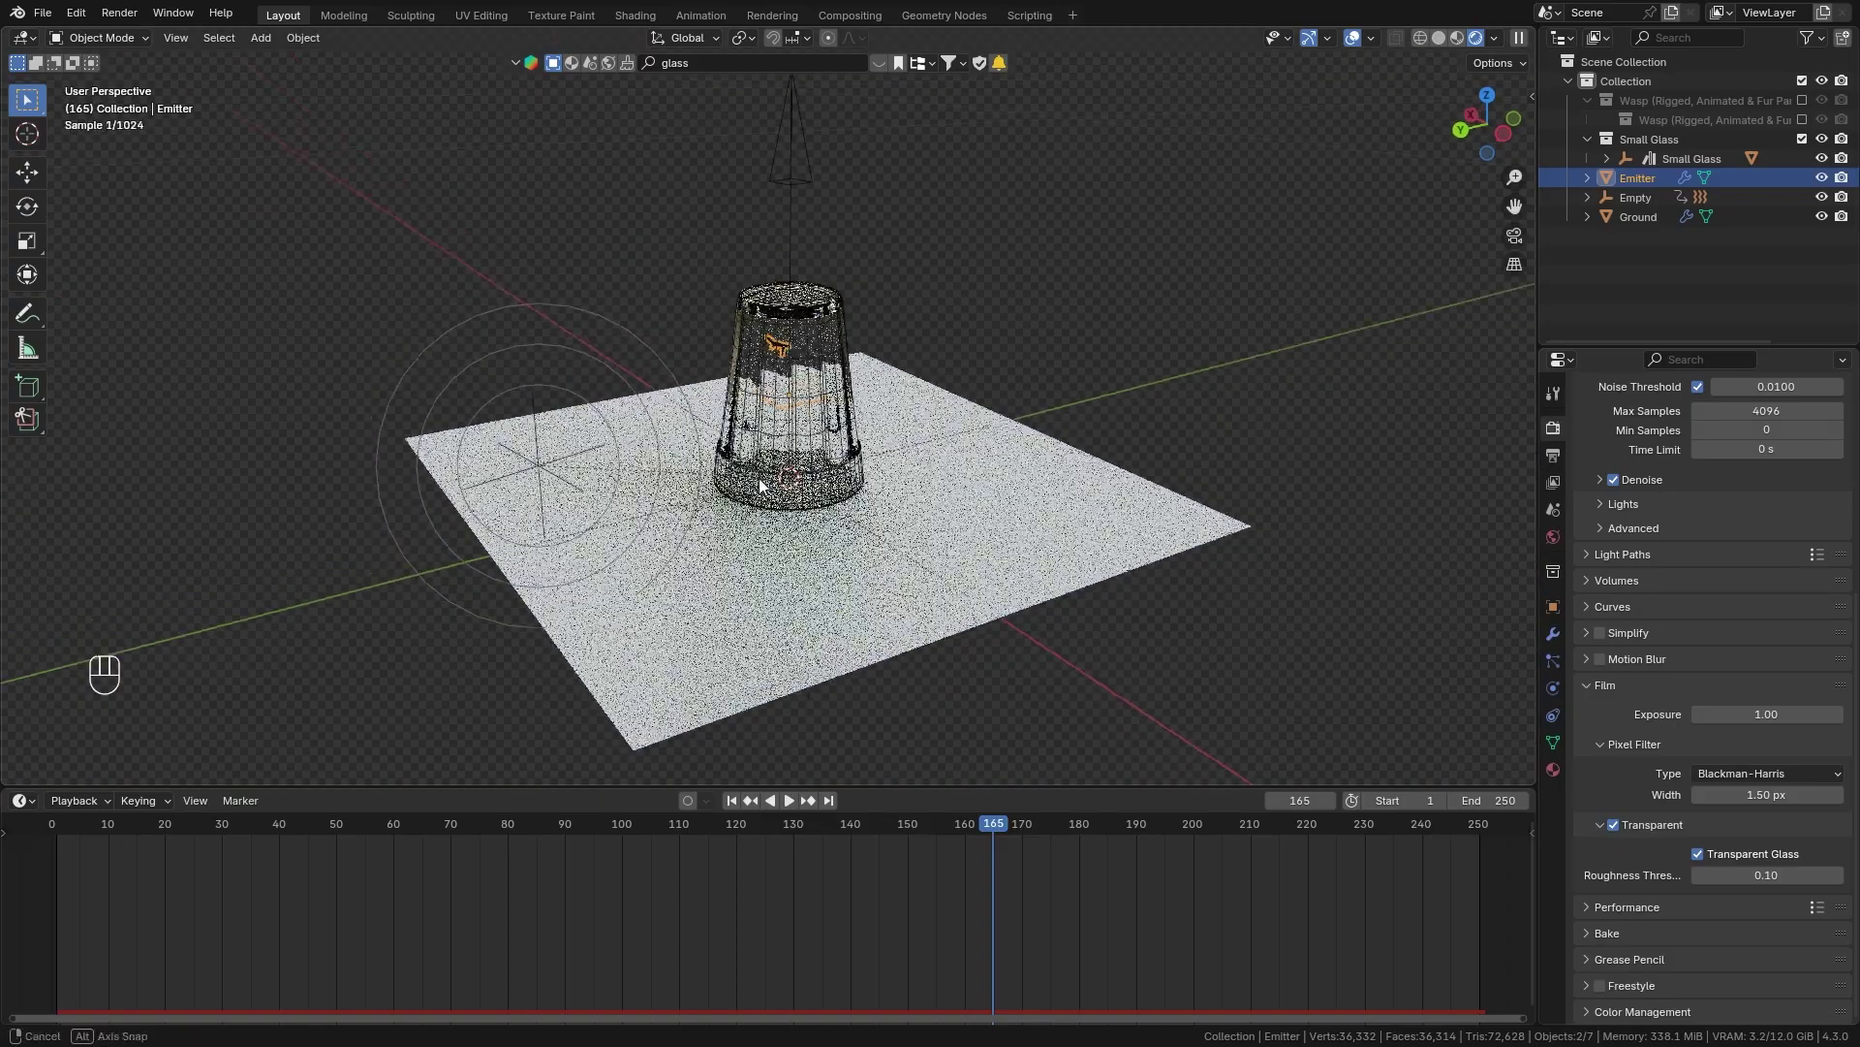
Add a camera aligned to the current view over the glass and begin splitting the viewport.
{"action": "key", "text": "shift+a"}
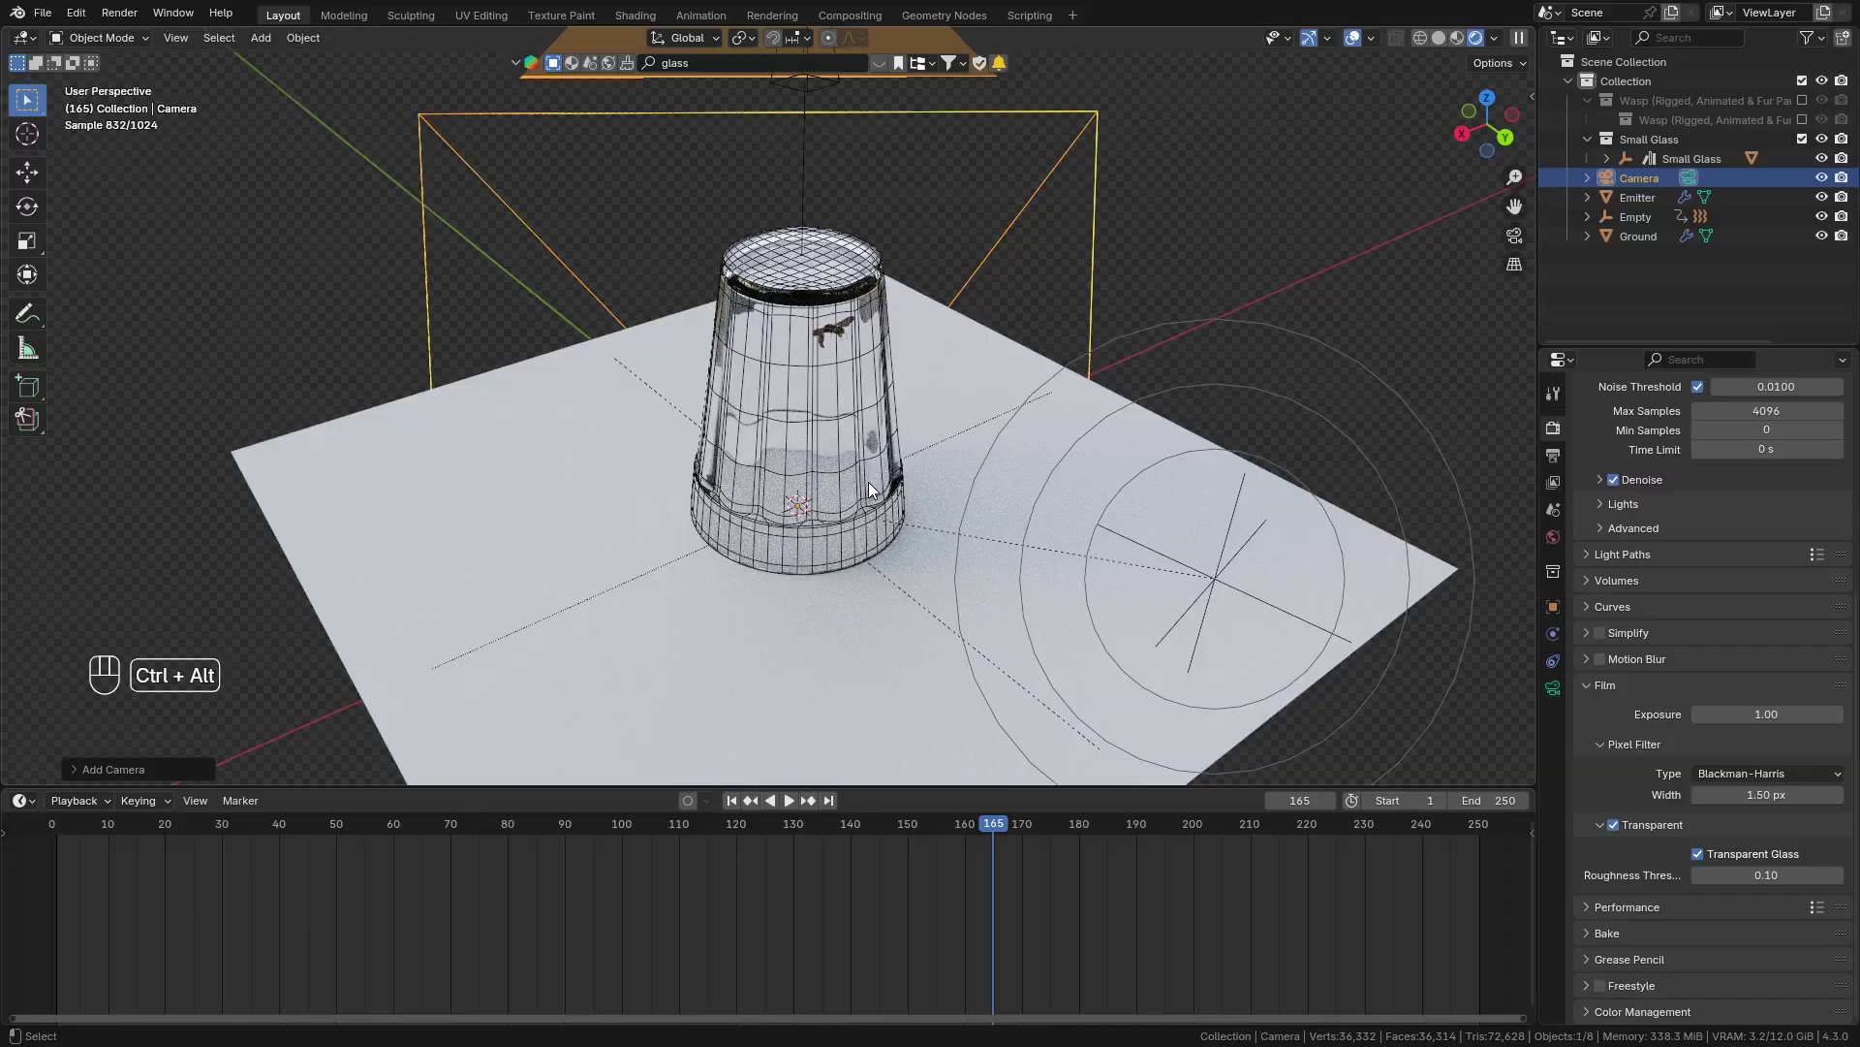
{"action": "key", "text": "ctrl+alt+KP_0"}
{"action": "key", "text": "g"}
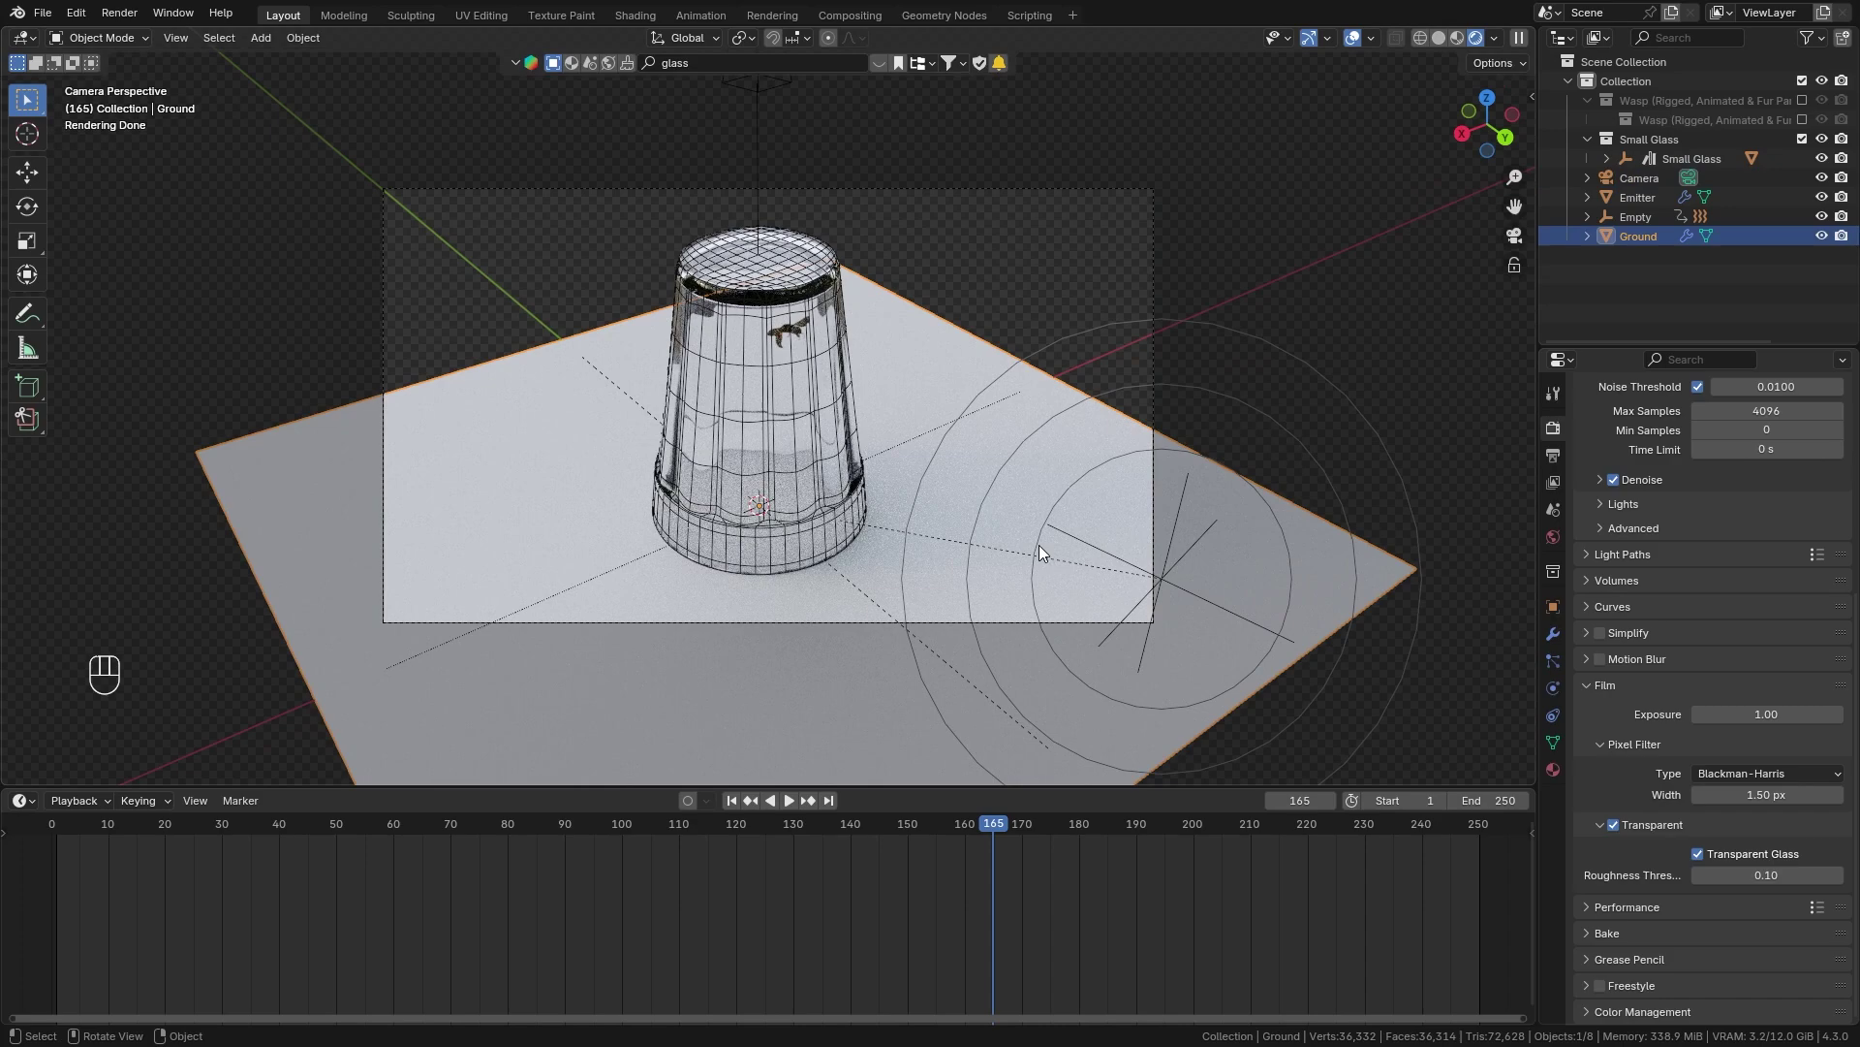
{"action": "key", "text": "s"}
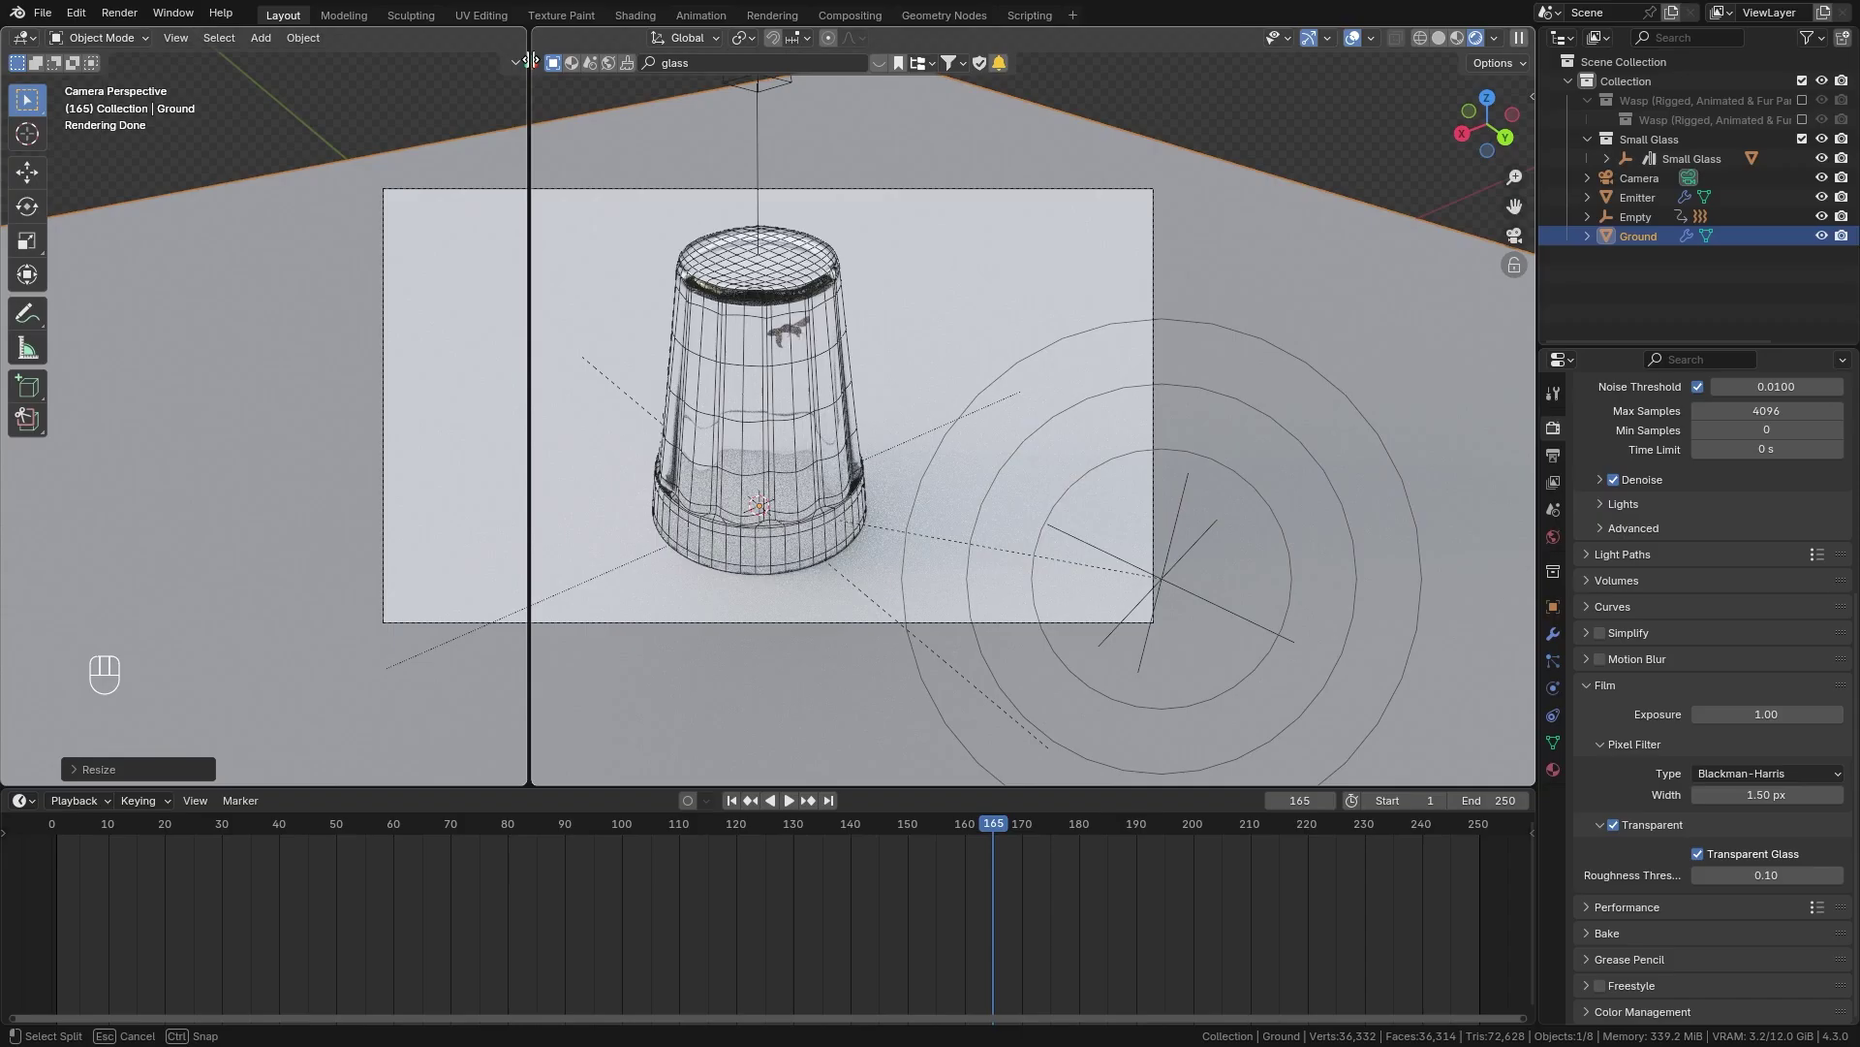
Drop a wood plank material from the PBR asset library onto the Ground plane.
{"action": "key", "text": "t"}
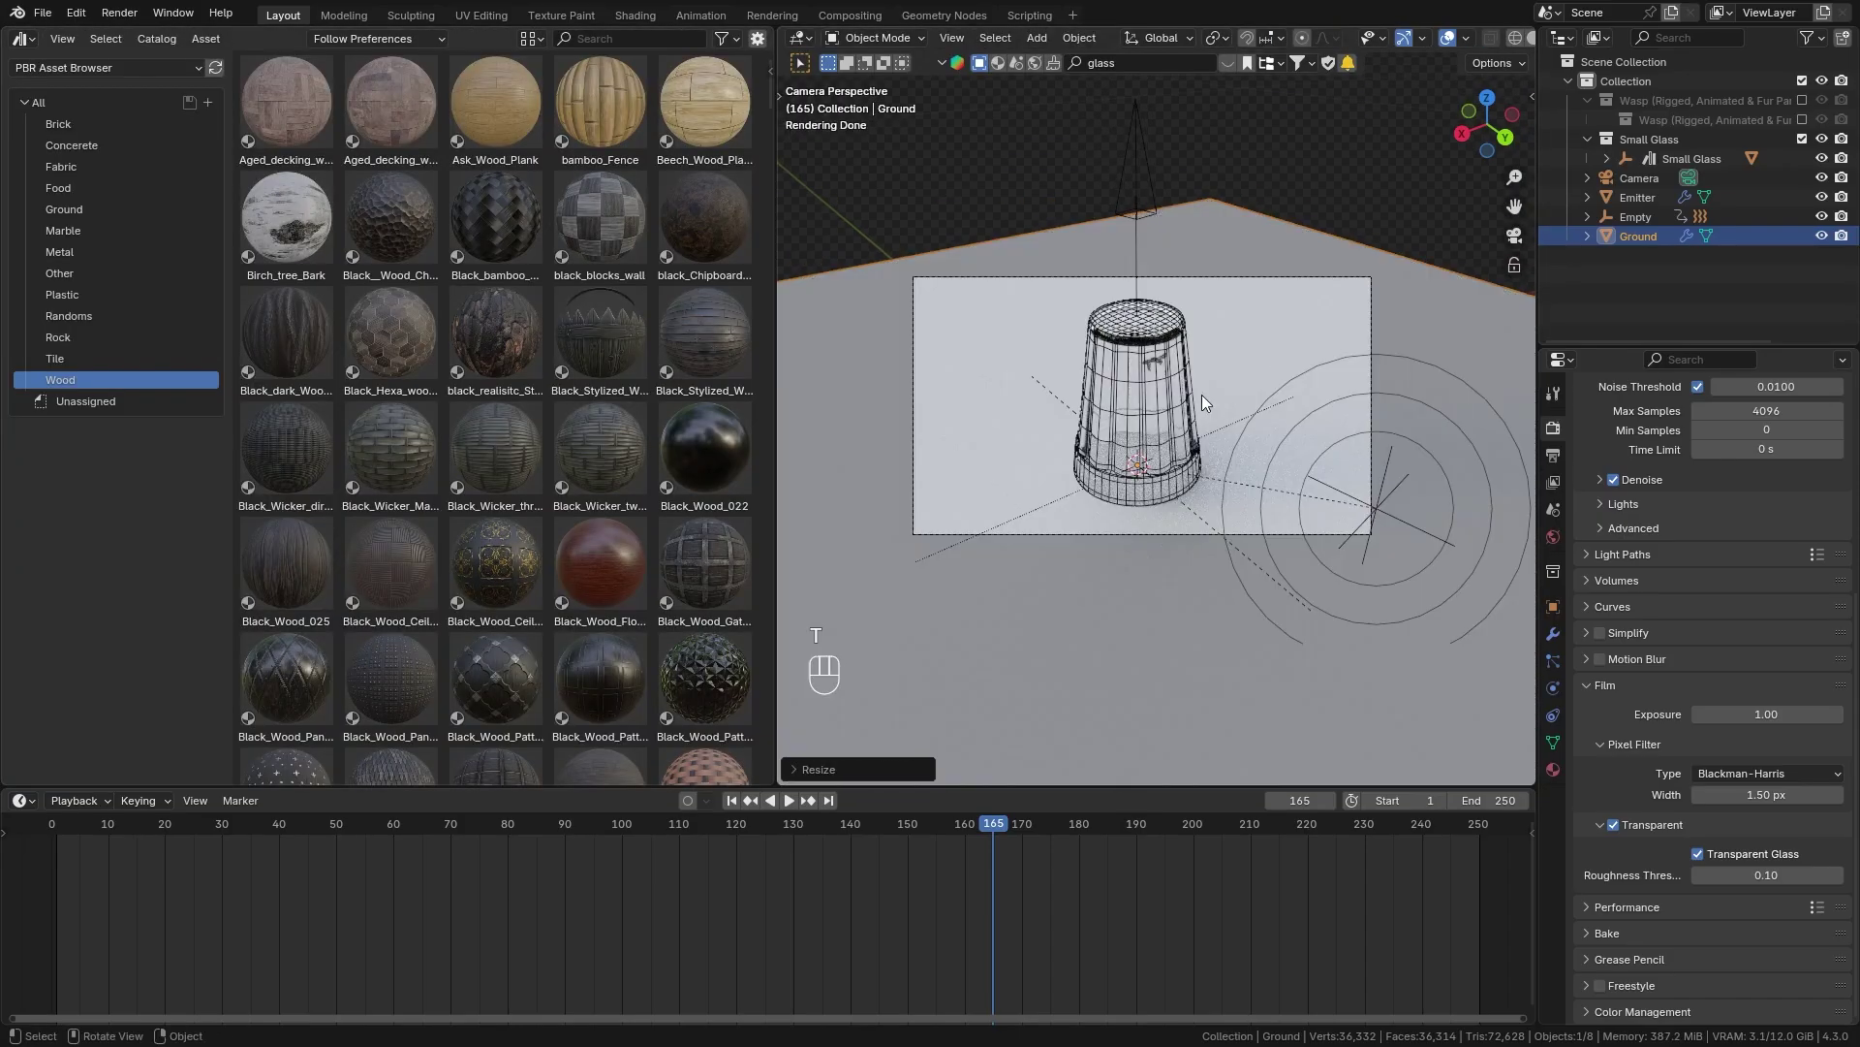
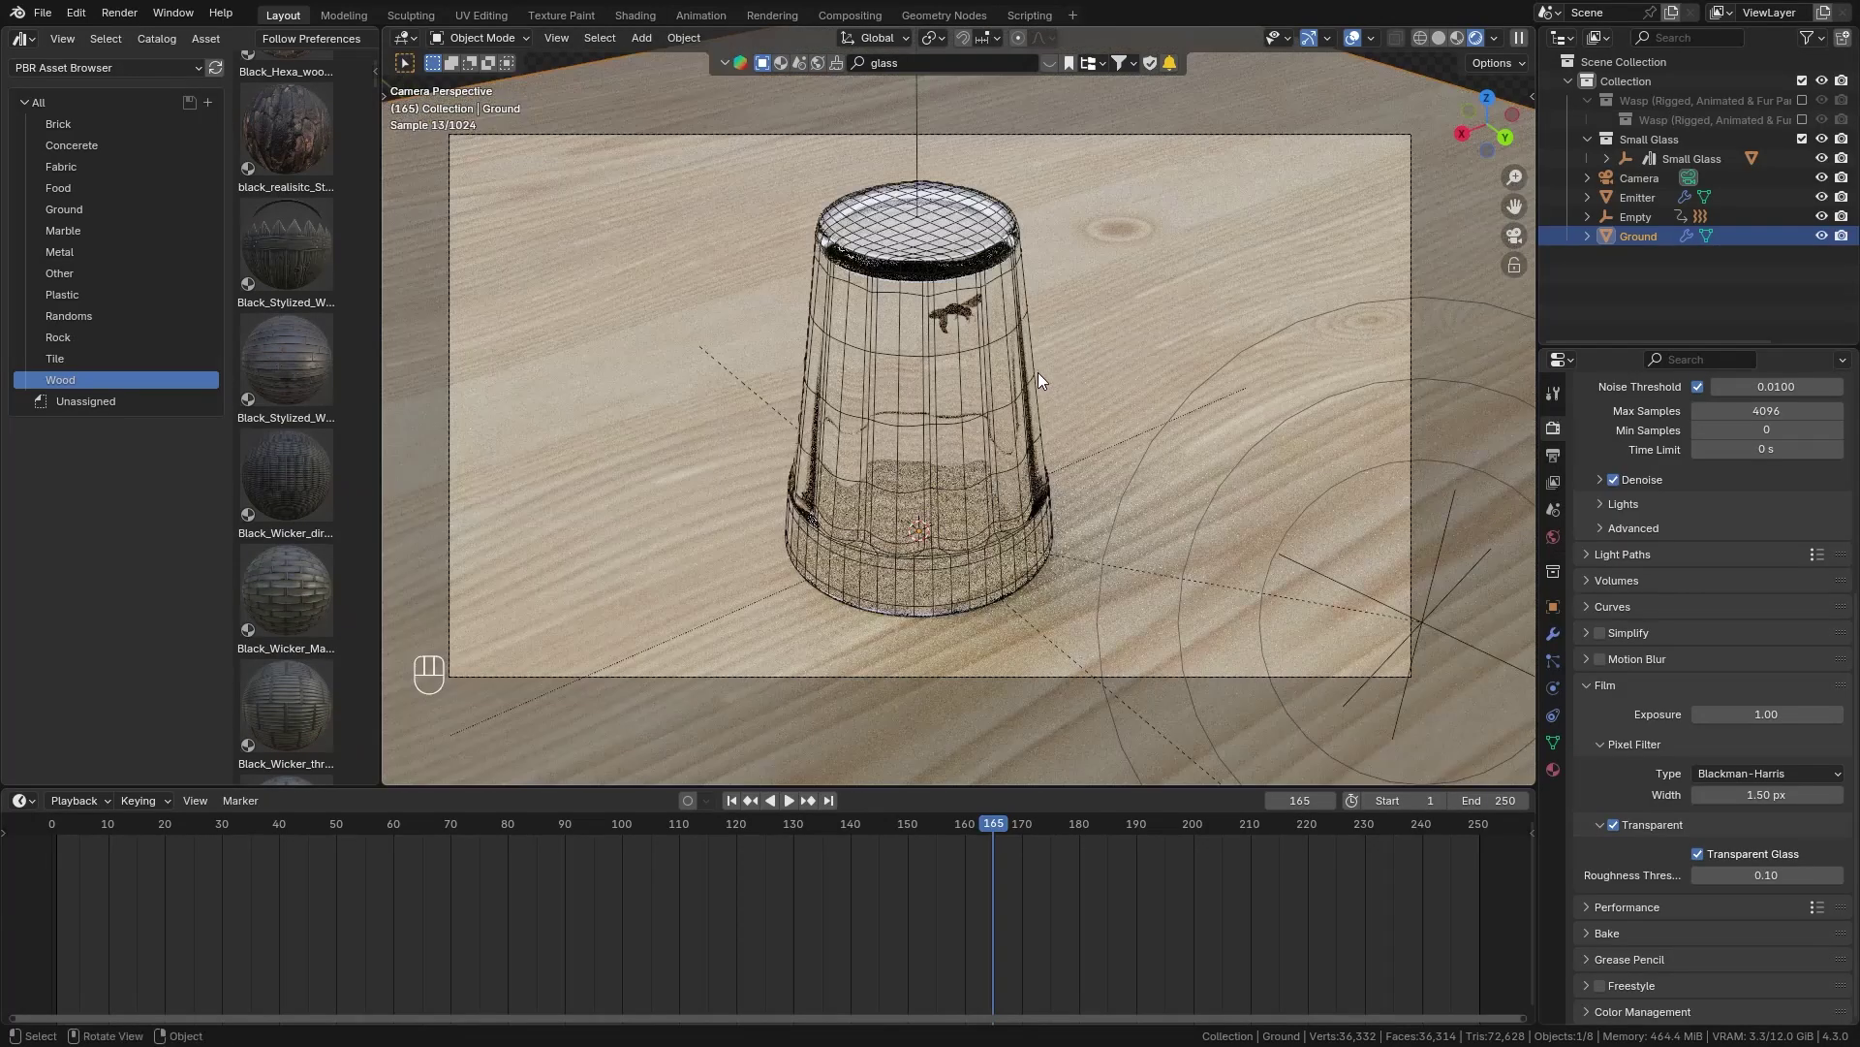
{"action": "left_click", "coordinate": [1043, 374]}
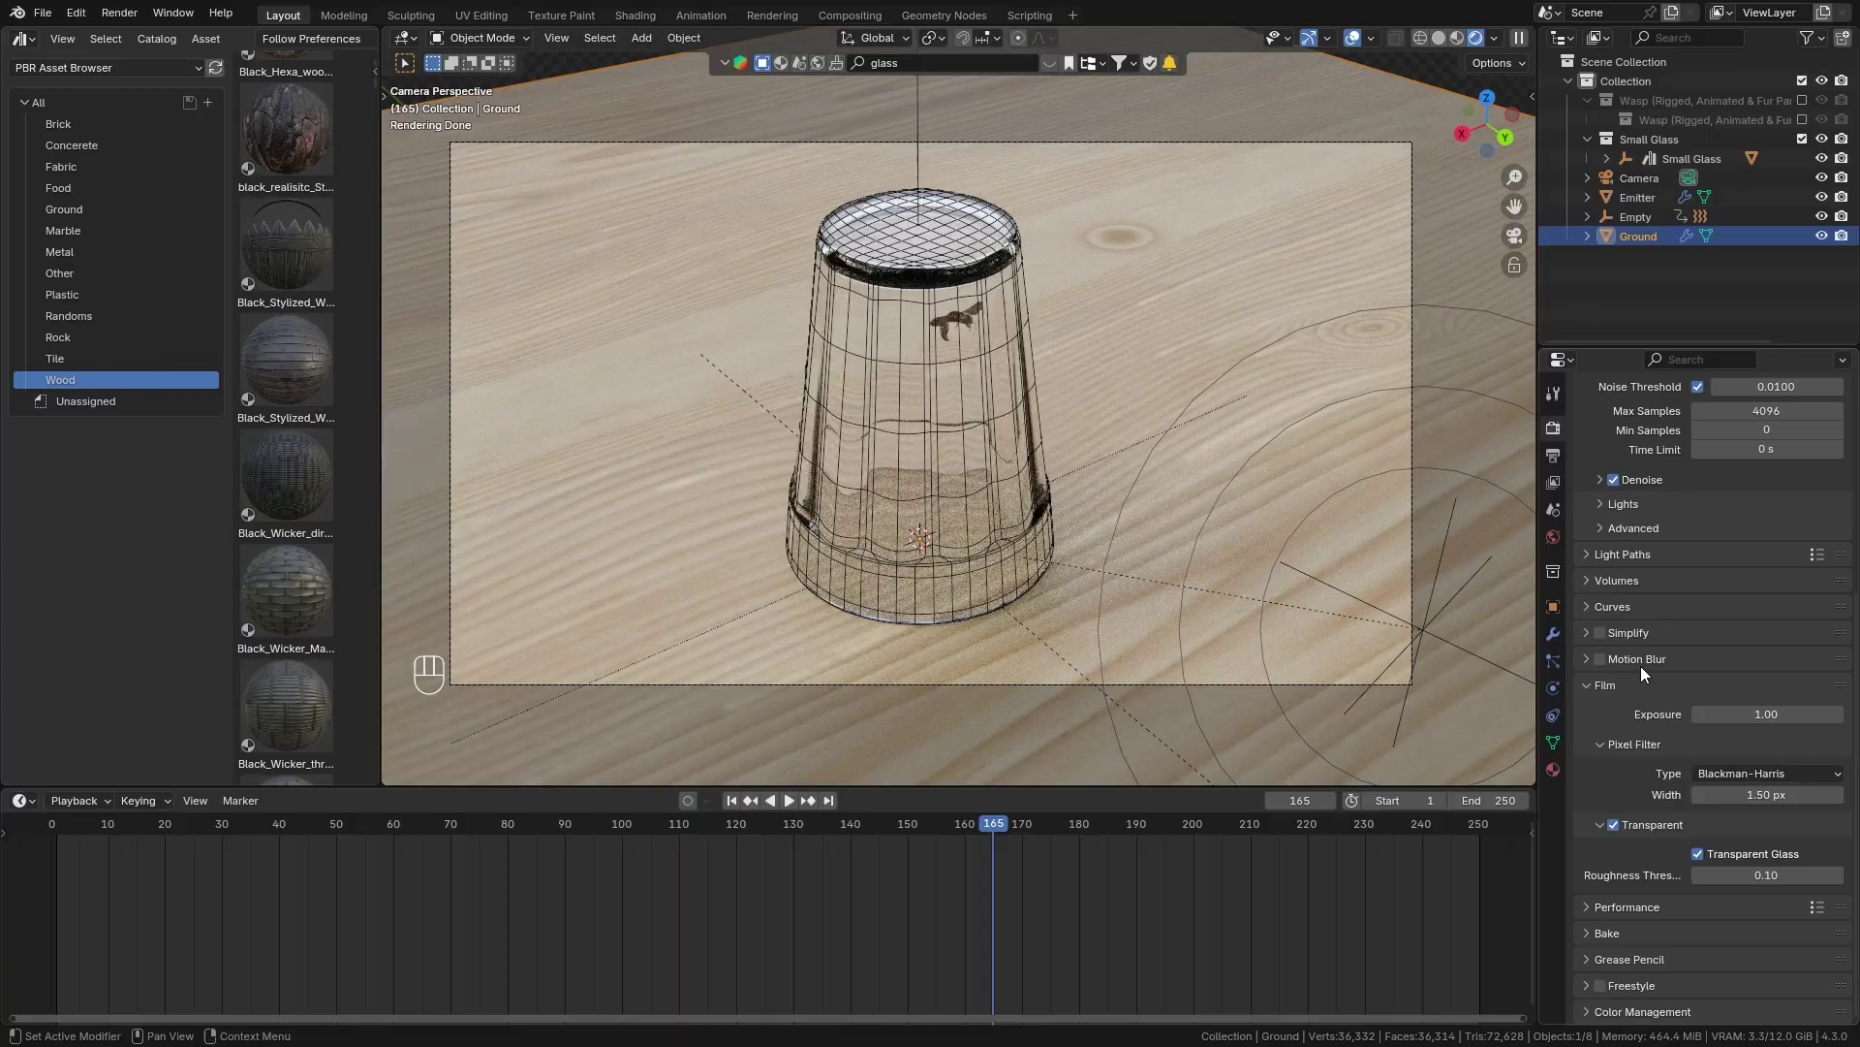
Enable motion blur at shutter 0.50 and select the camera.
{"action": "left_click", "coordinate": [1605, 689]}
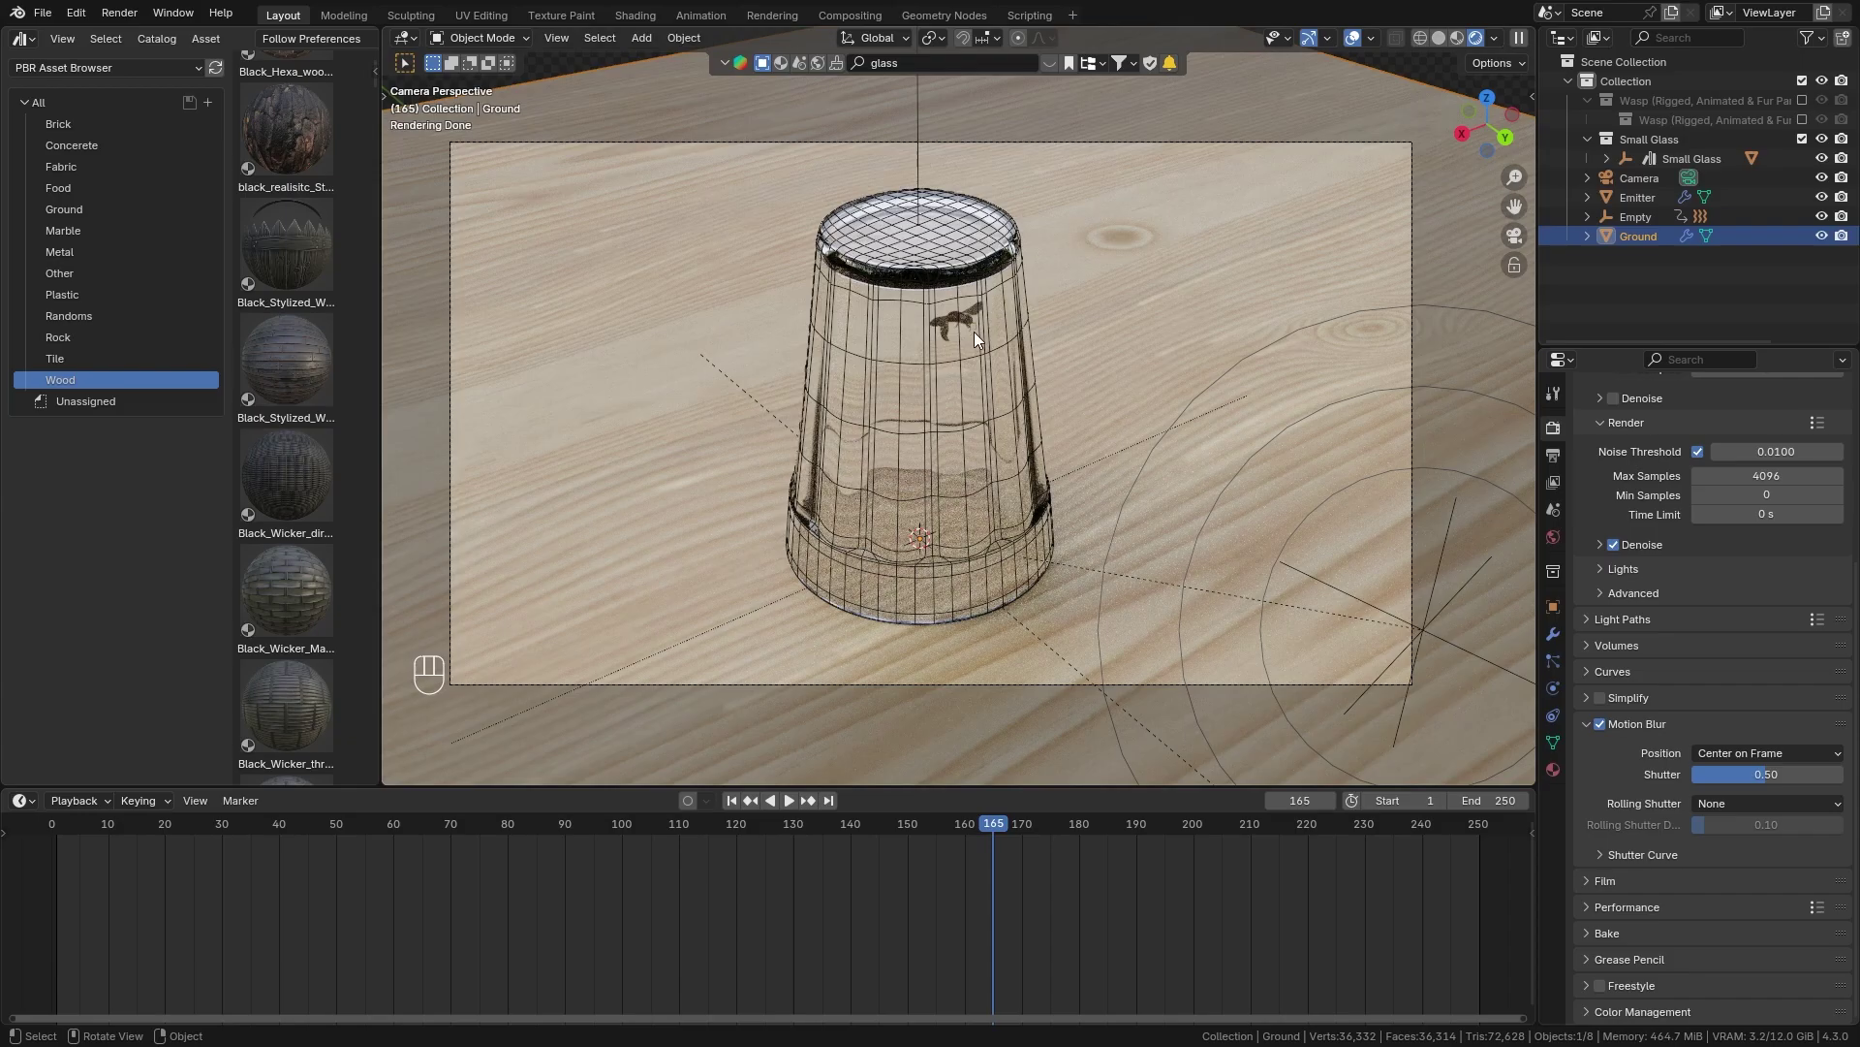
{"action": "left_click", "coordinate": [1126, 149]}
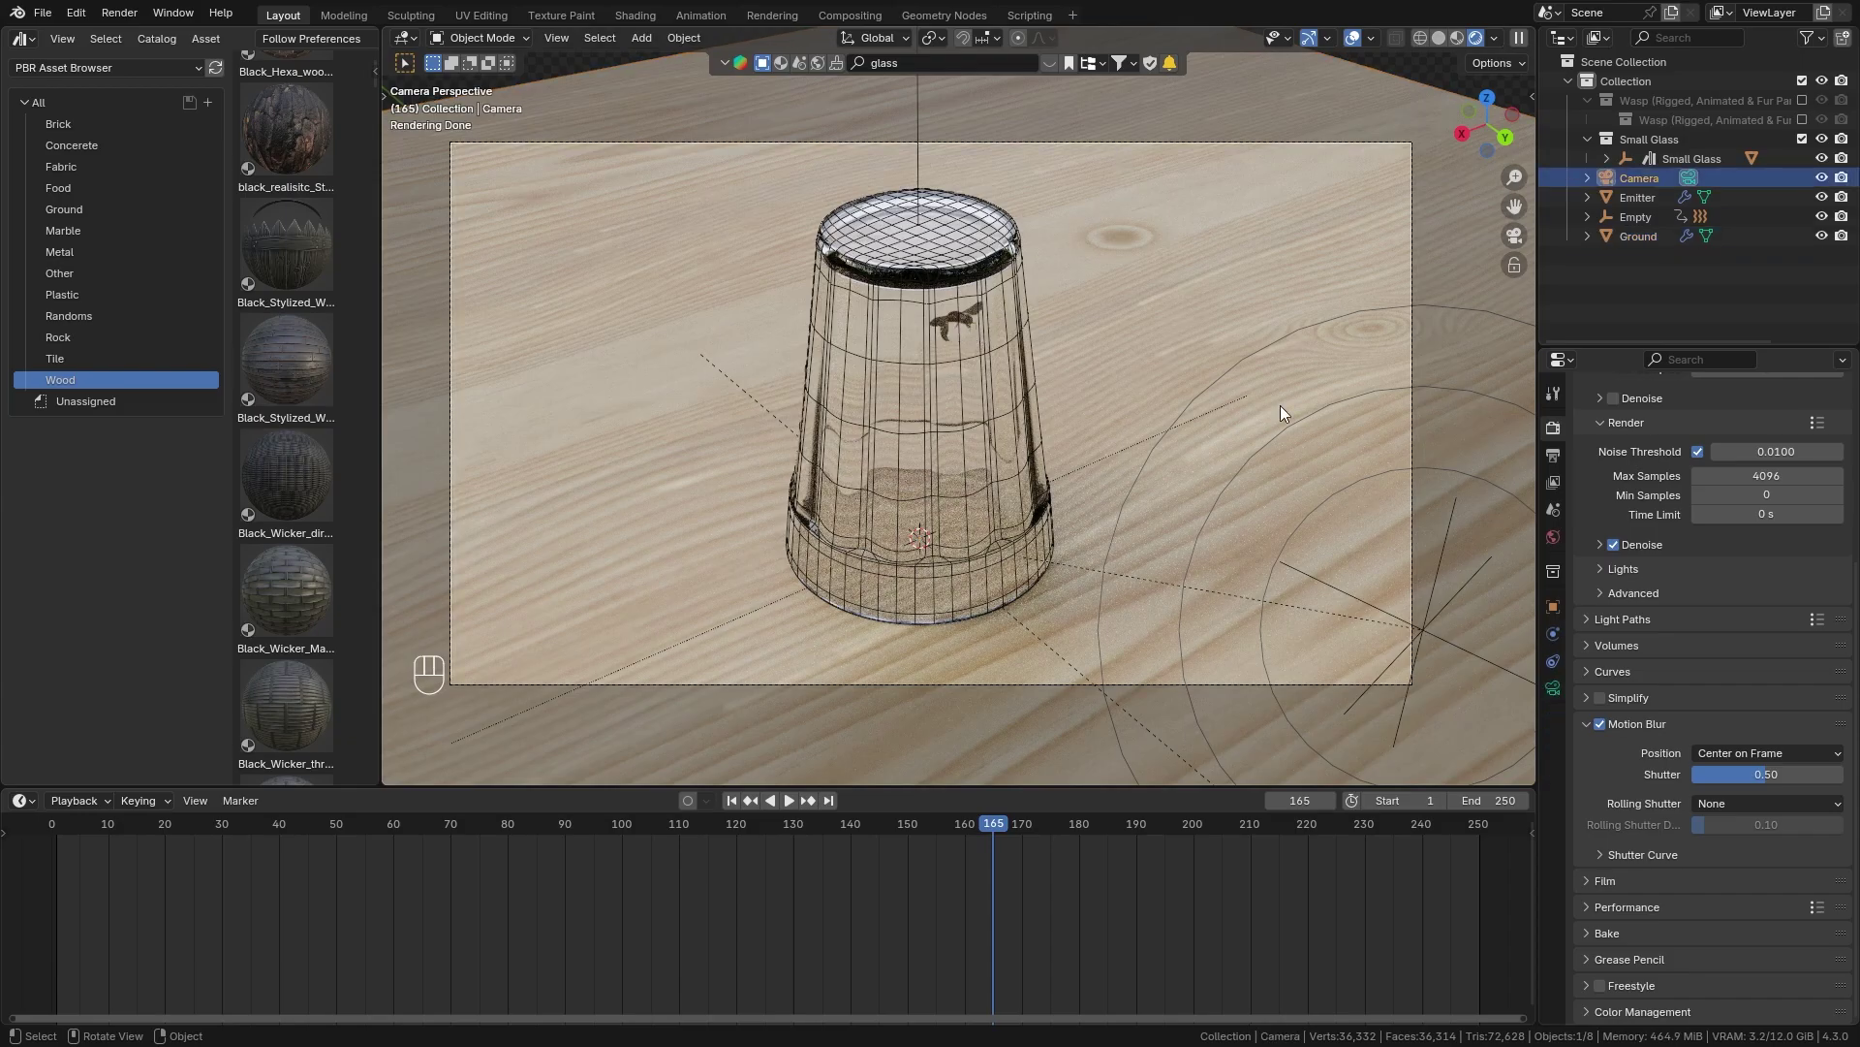
Enable camera Depth of Field focused on the glass at about 0.31 m, and set render Max Samples to 256.
{"action": "left_click", "coordinate": [1558, 694]}
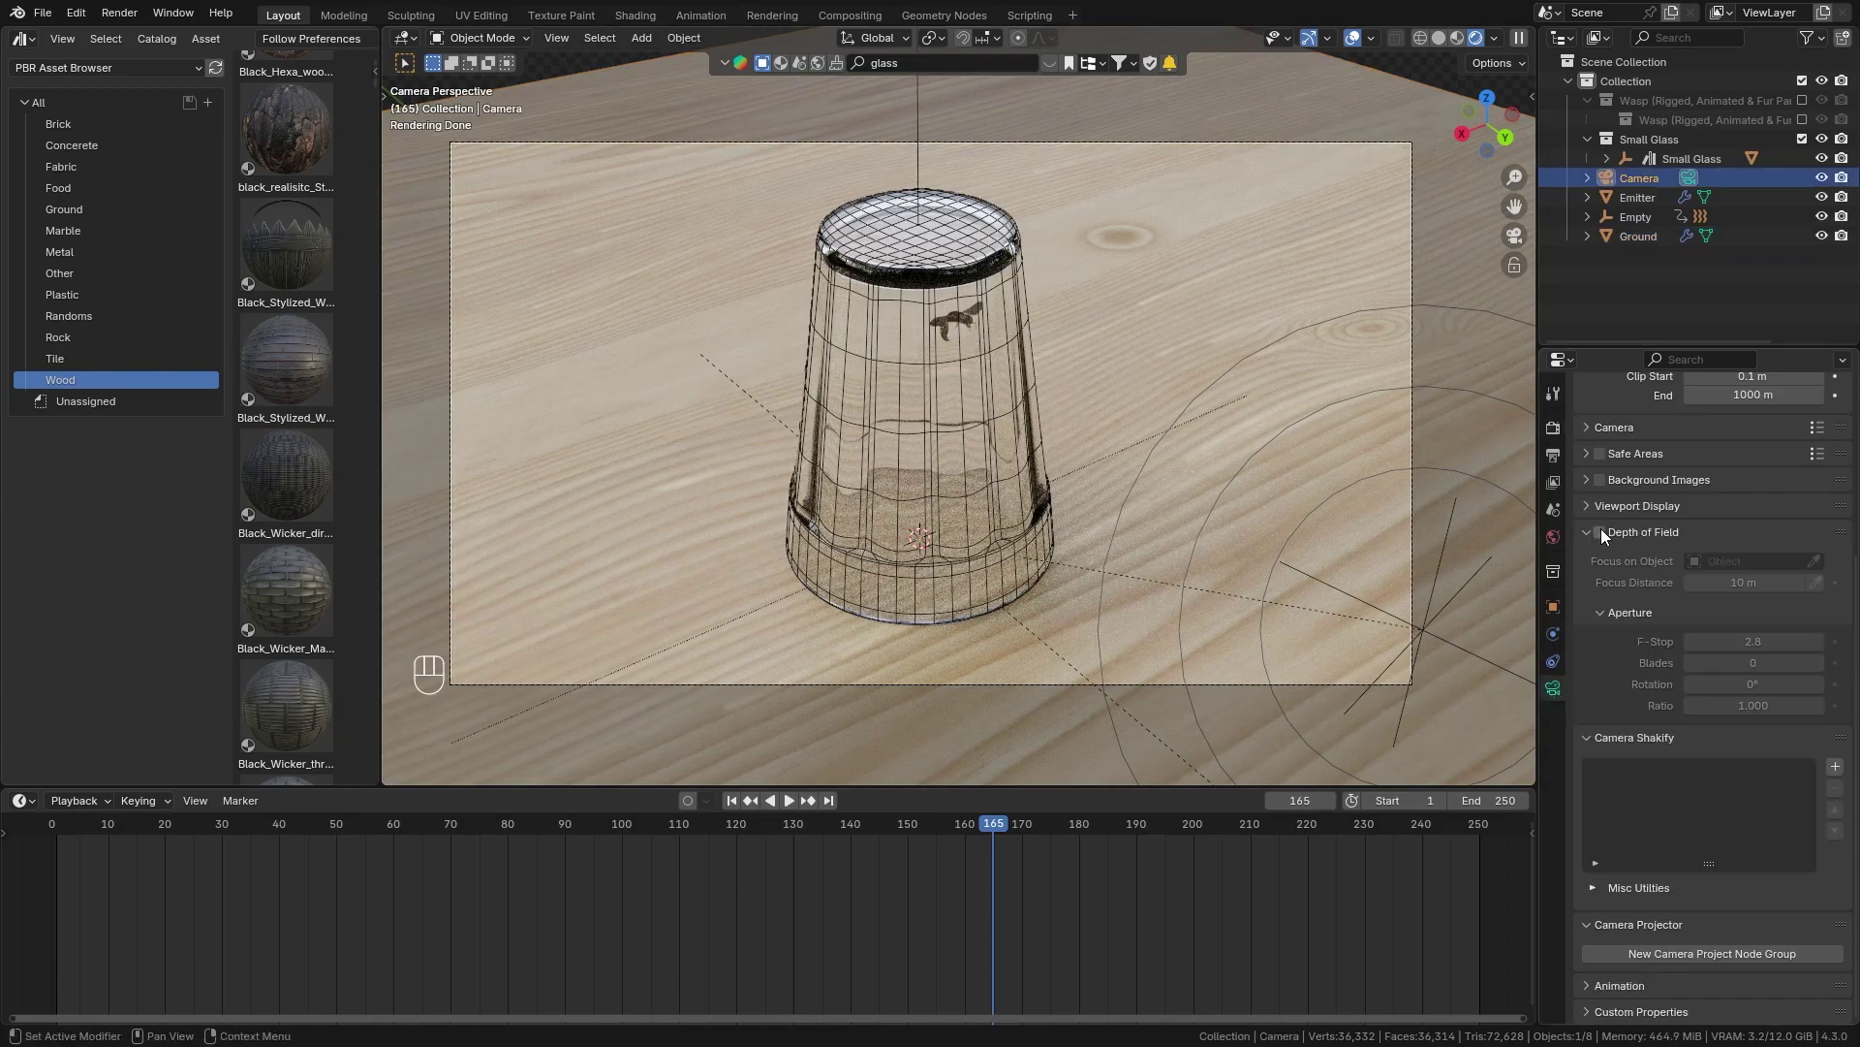
{"action": "left_click", "coordinate": [1602, 536]}
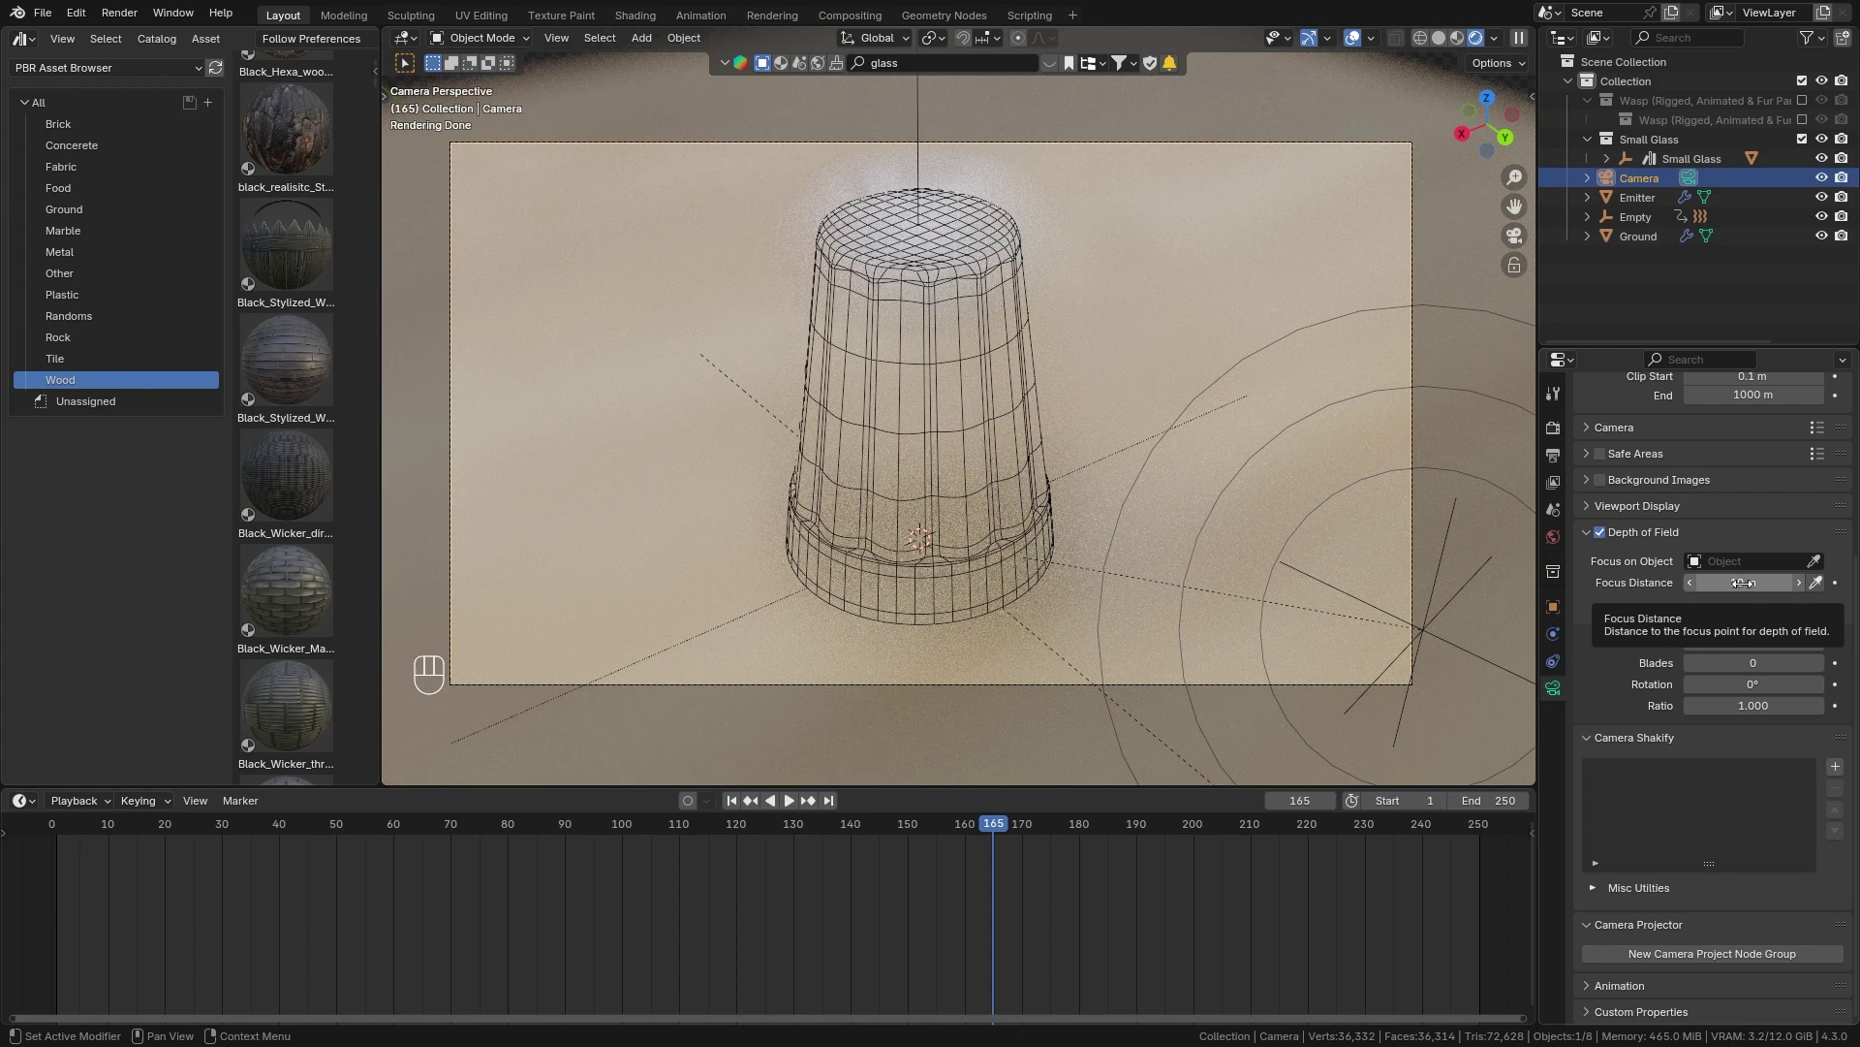
{"action": "key", "text": "e"}
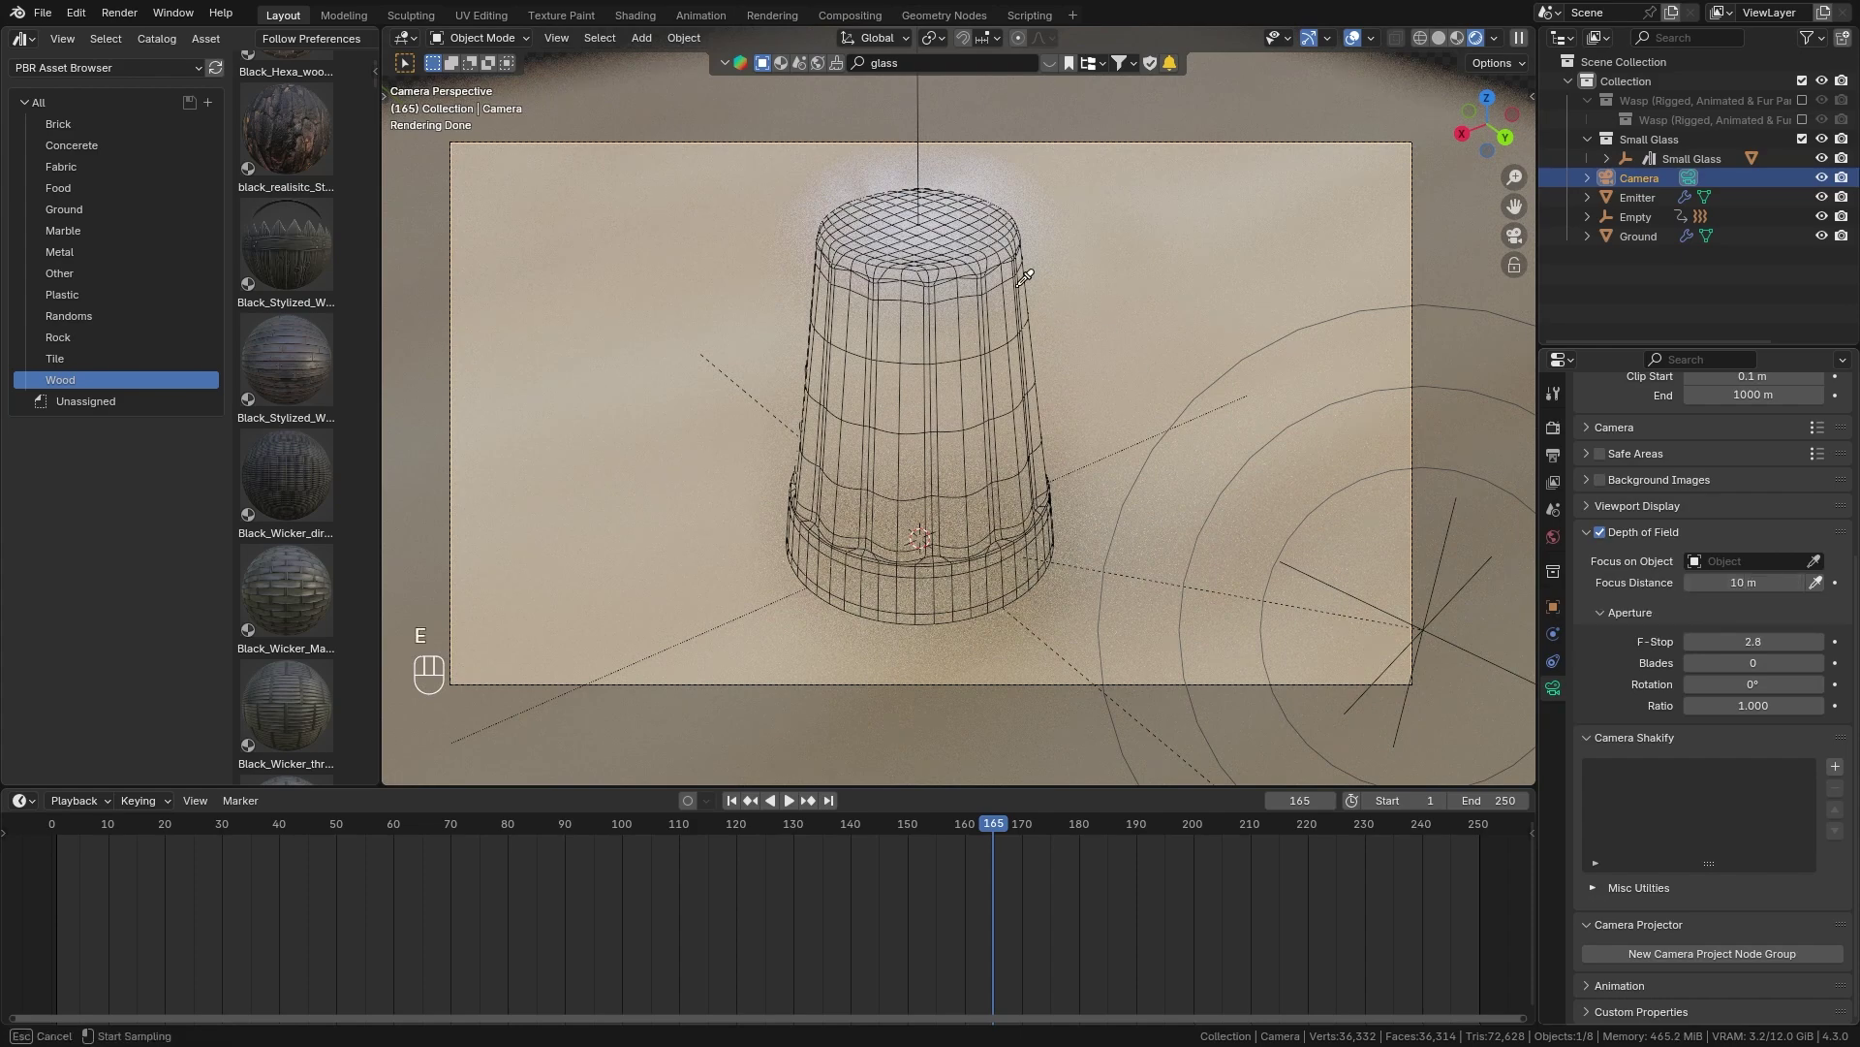
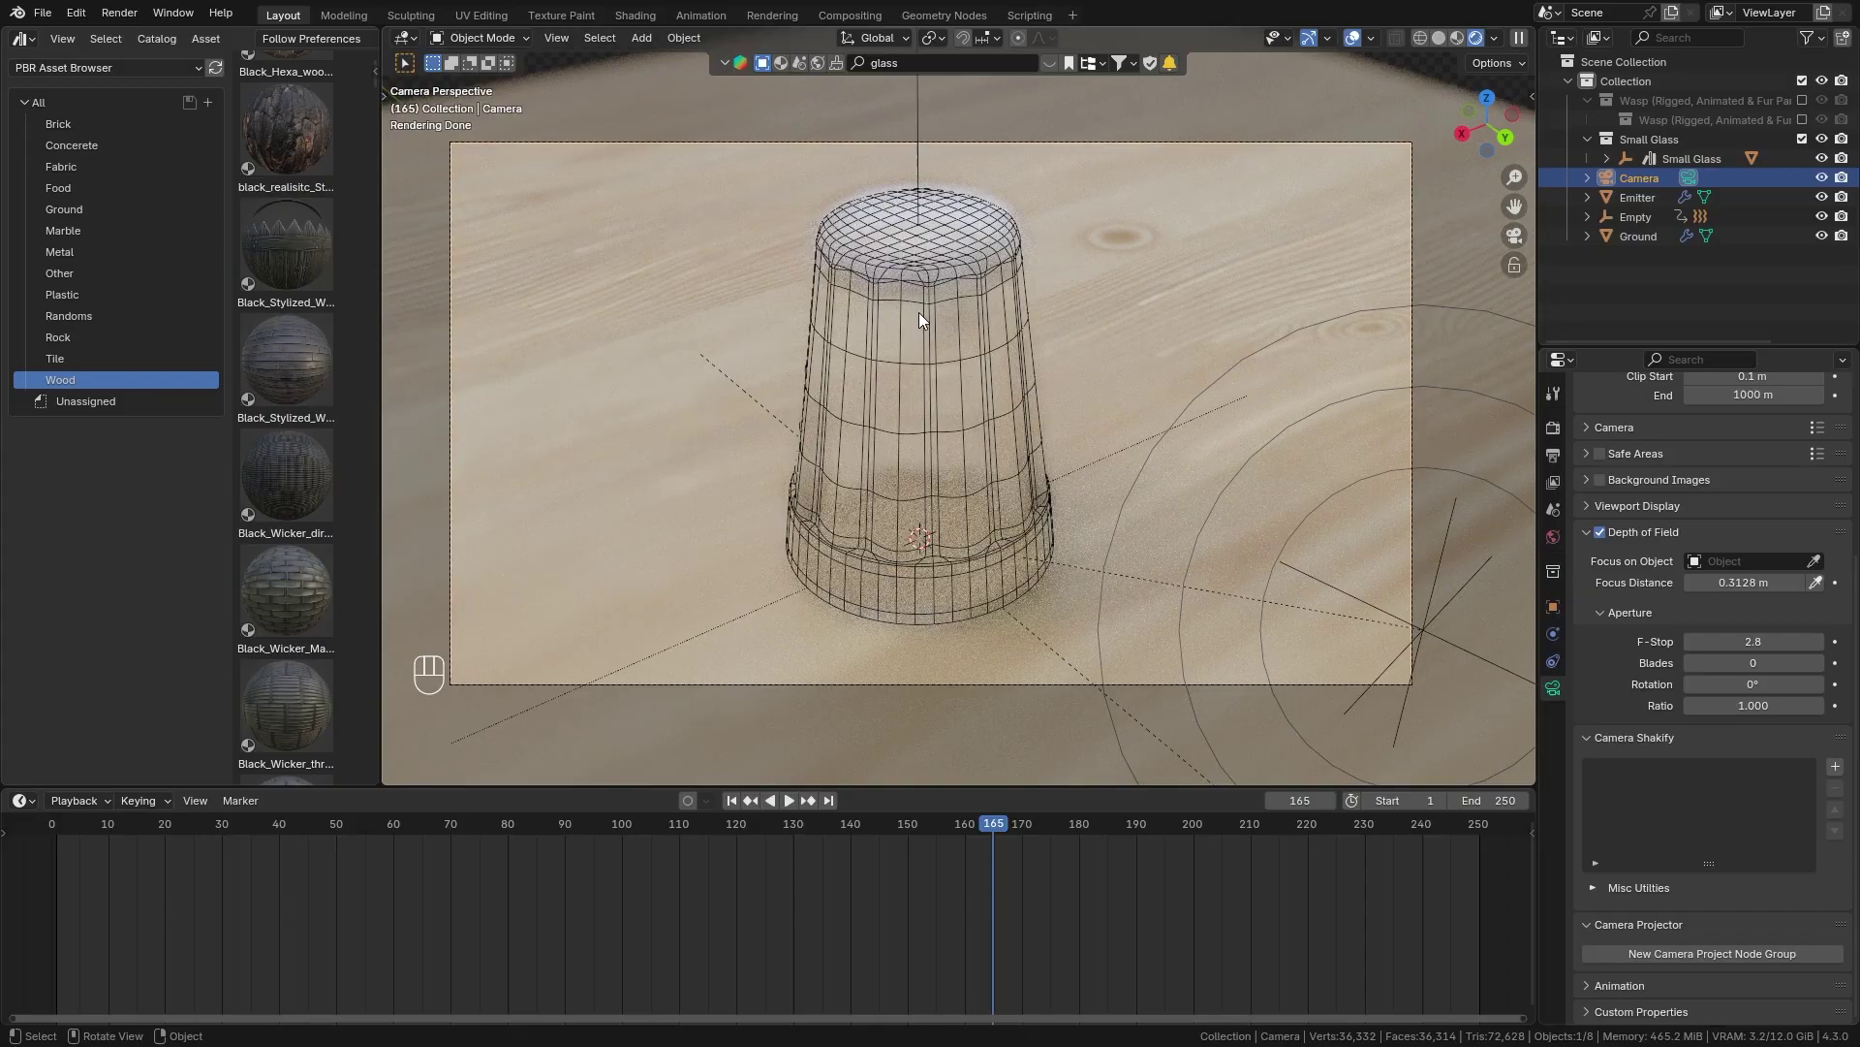
{"action": "left_click_drag", "start_coordinate": [878, 251], "coordinate": [657, 228]}
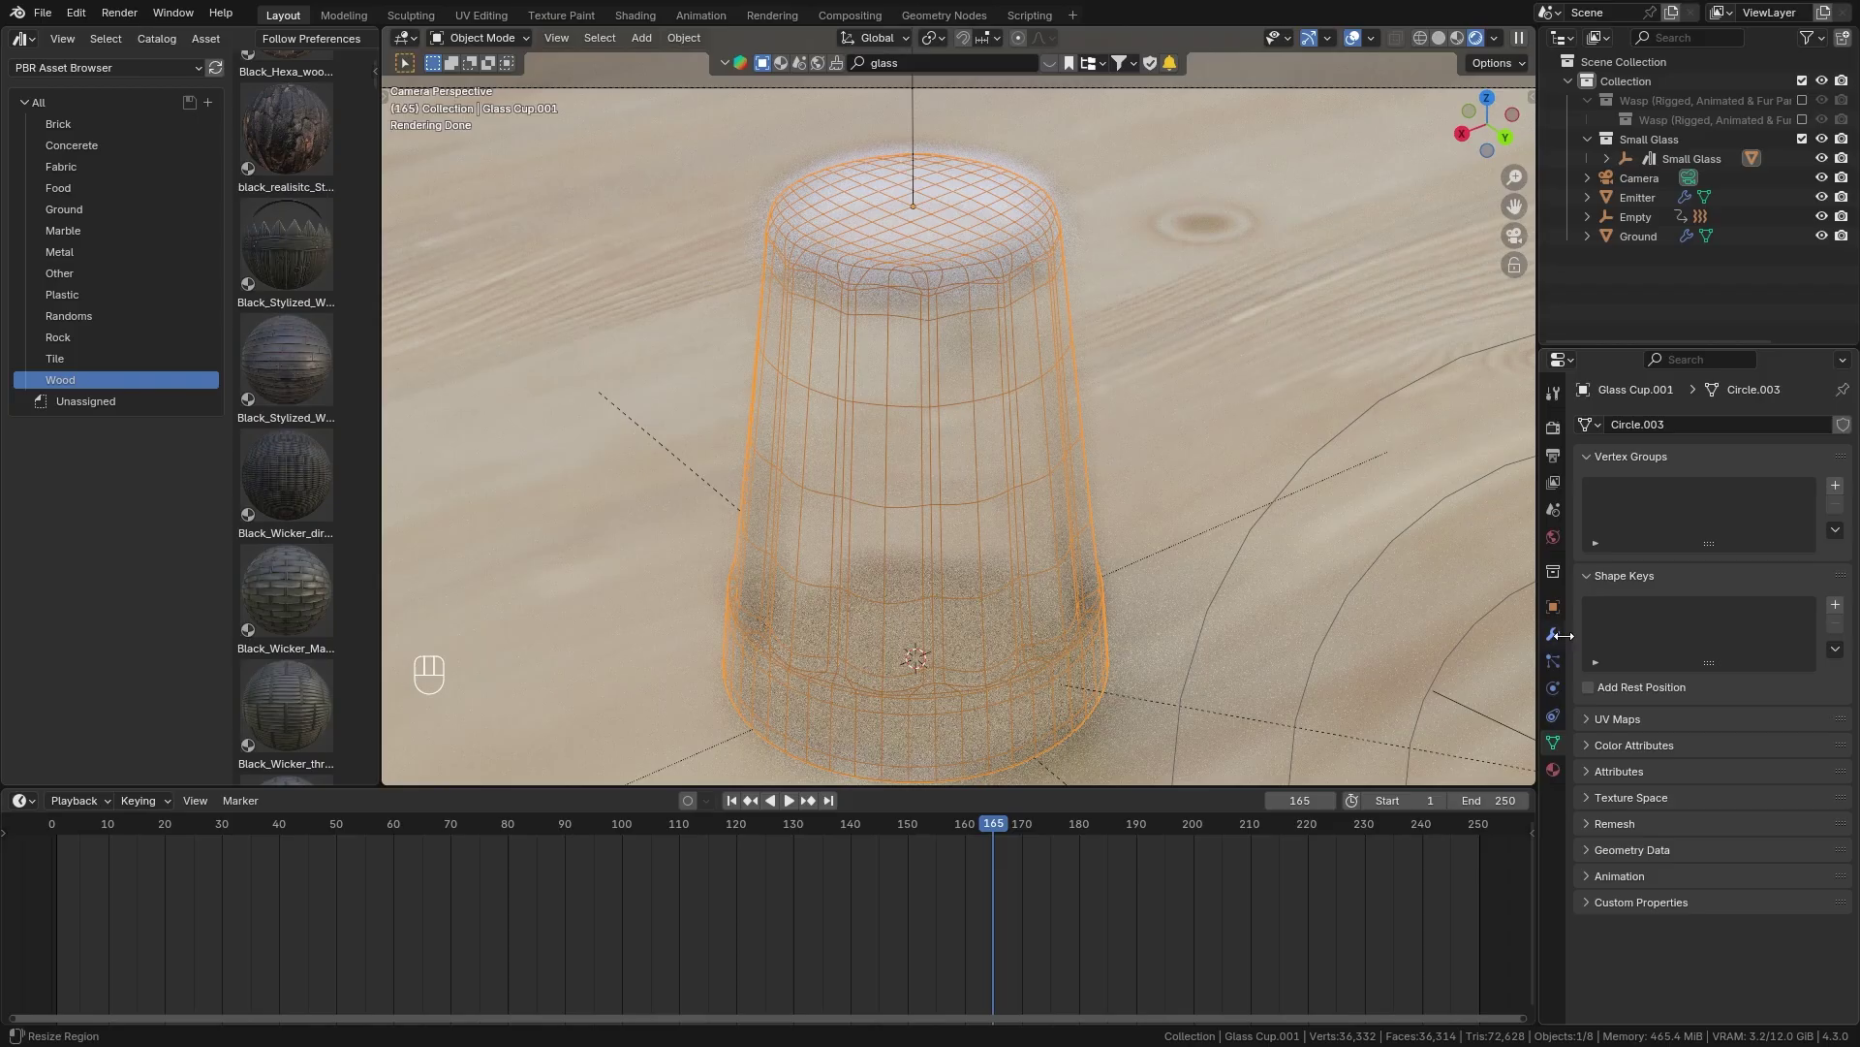
{"action": "left_click_drag", "start_coordinate": [1717, 906], "coordinate": [1631, 900]}
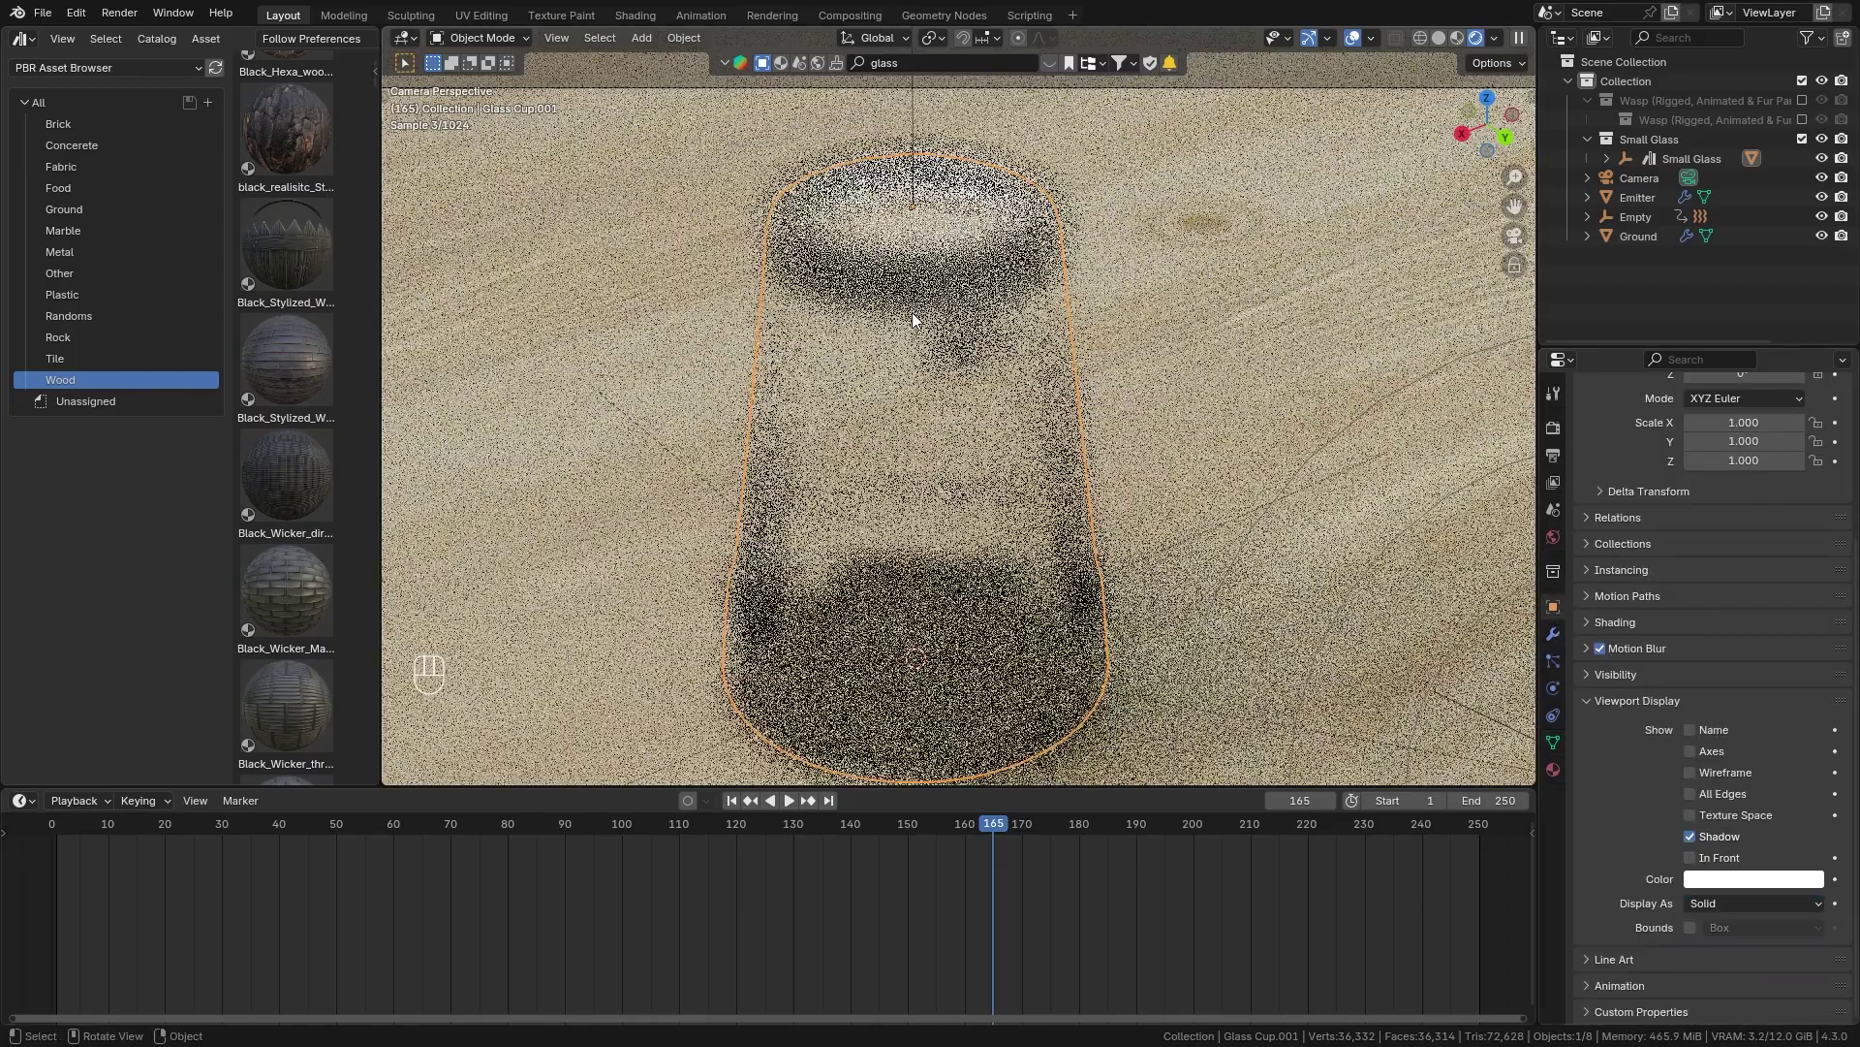
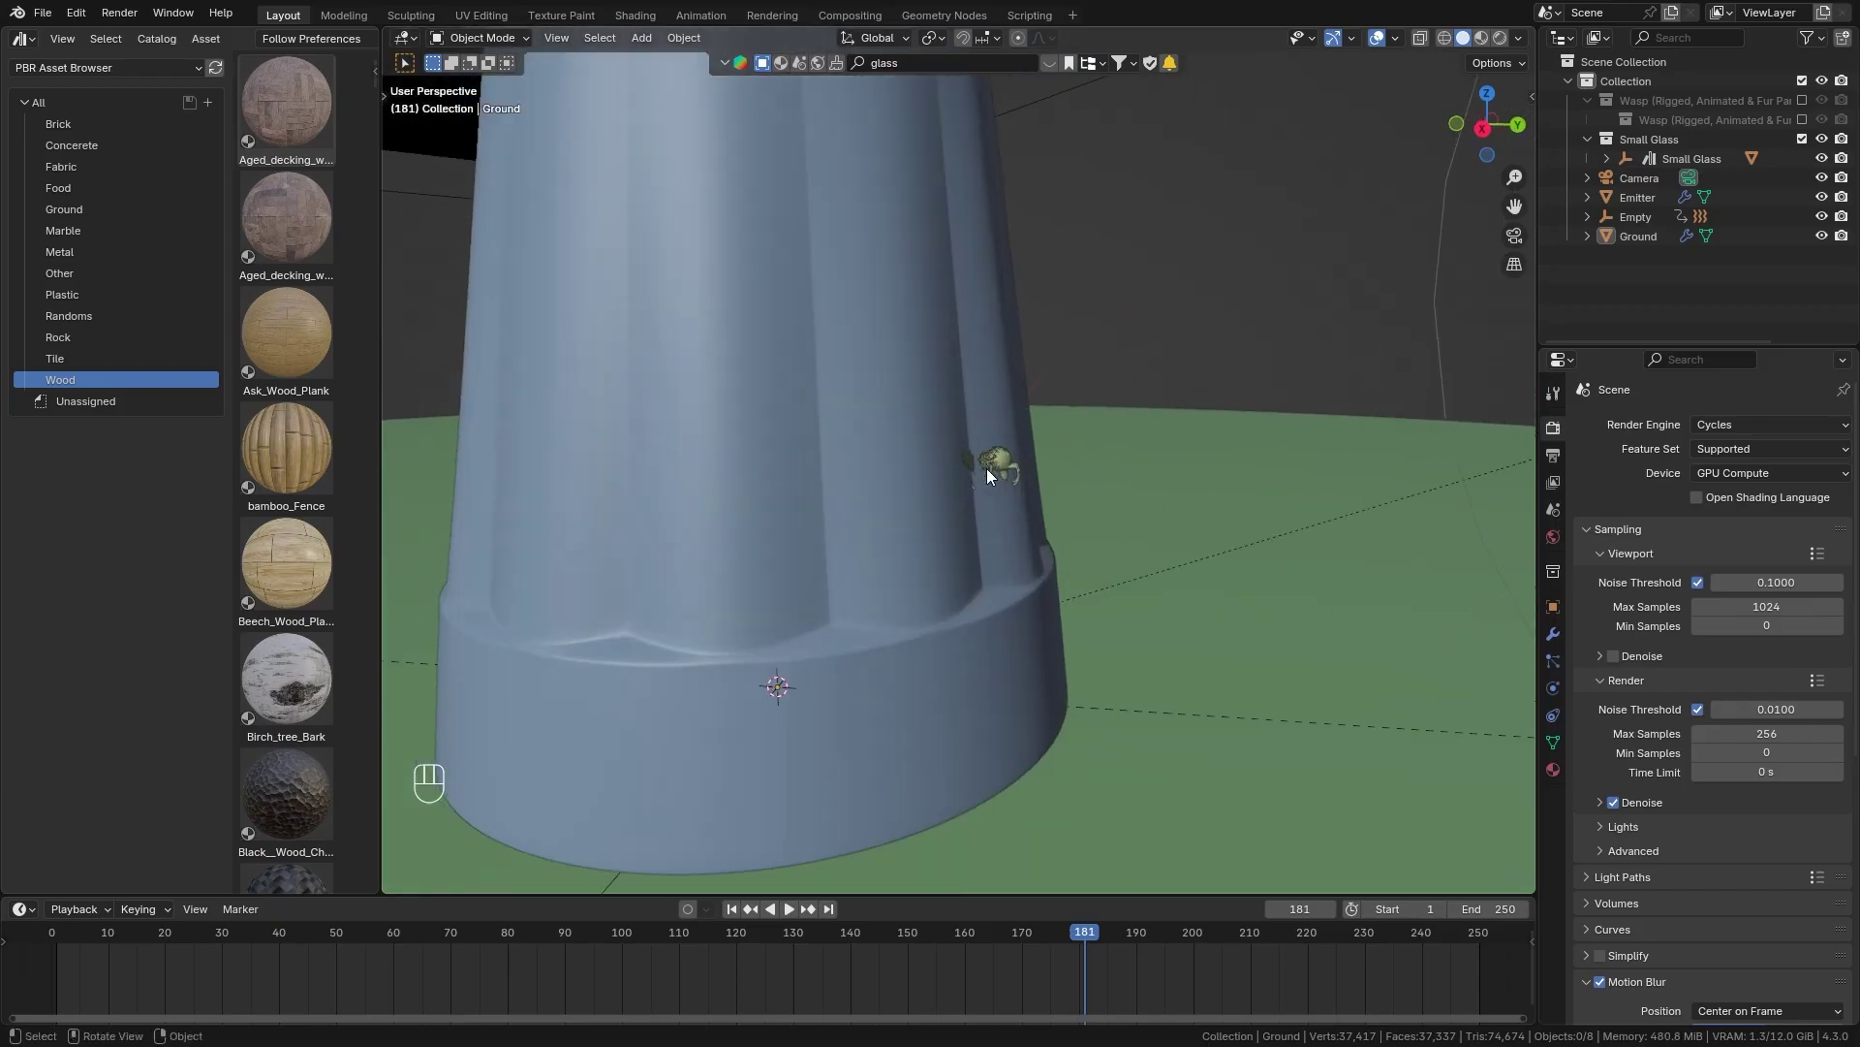
Switch the viewport to Wireframe shading and frame the glass.
{"action": "left_click_drag", "start_coordinate": [1020, 480], "coordinate": [901, 489]}
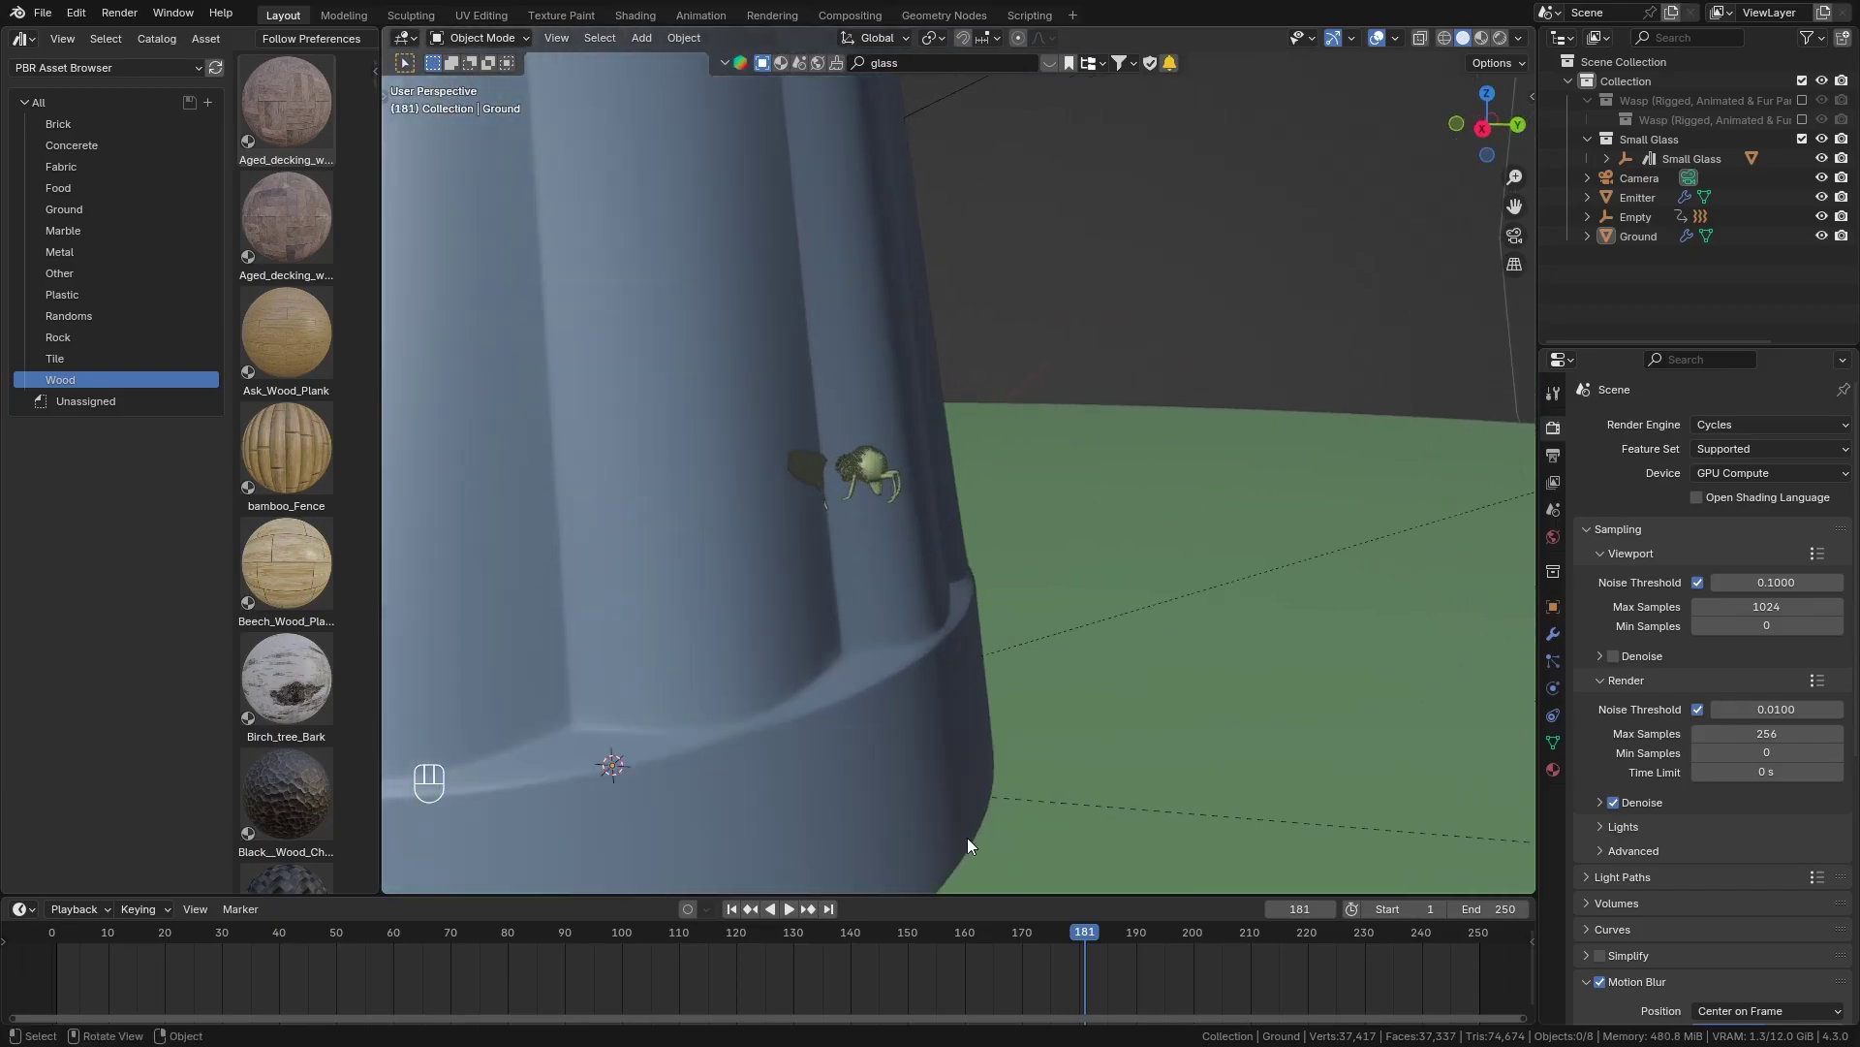
{"action": "left_click", "coordinate": [1082, 951]}
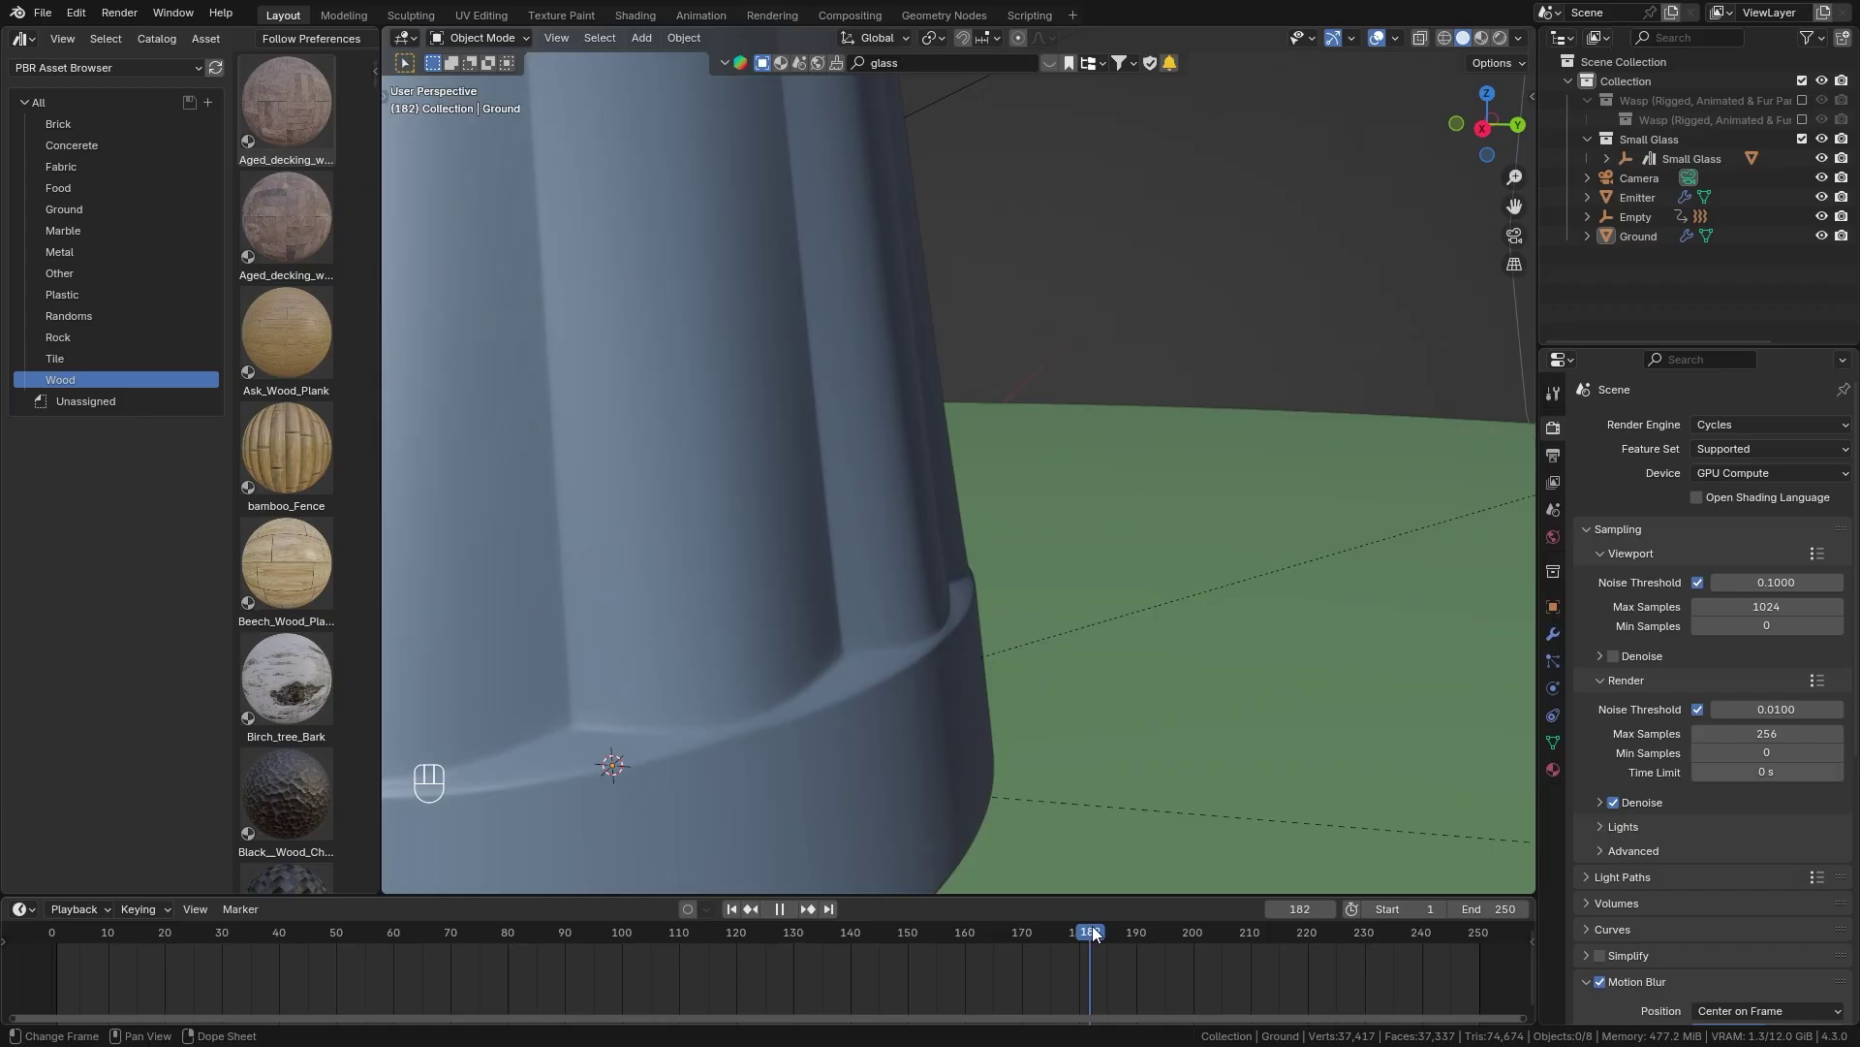
{"action": "left_click_drag", "start_coordinate": [908, 493], "coordinate": [1448, 41]}
{"action": "left_click", "coordinate": [1448, 42]}
{"action": "middle_click", "coordinate": [929, 643]}
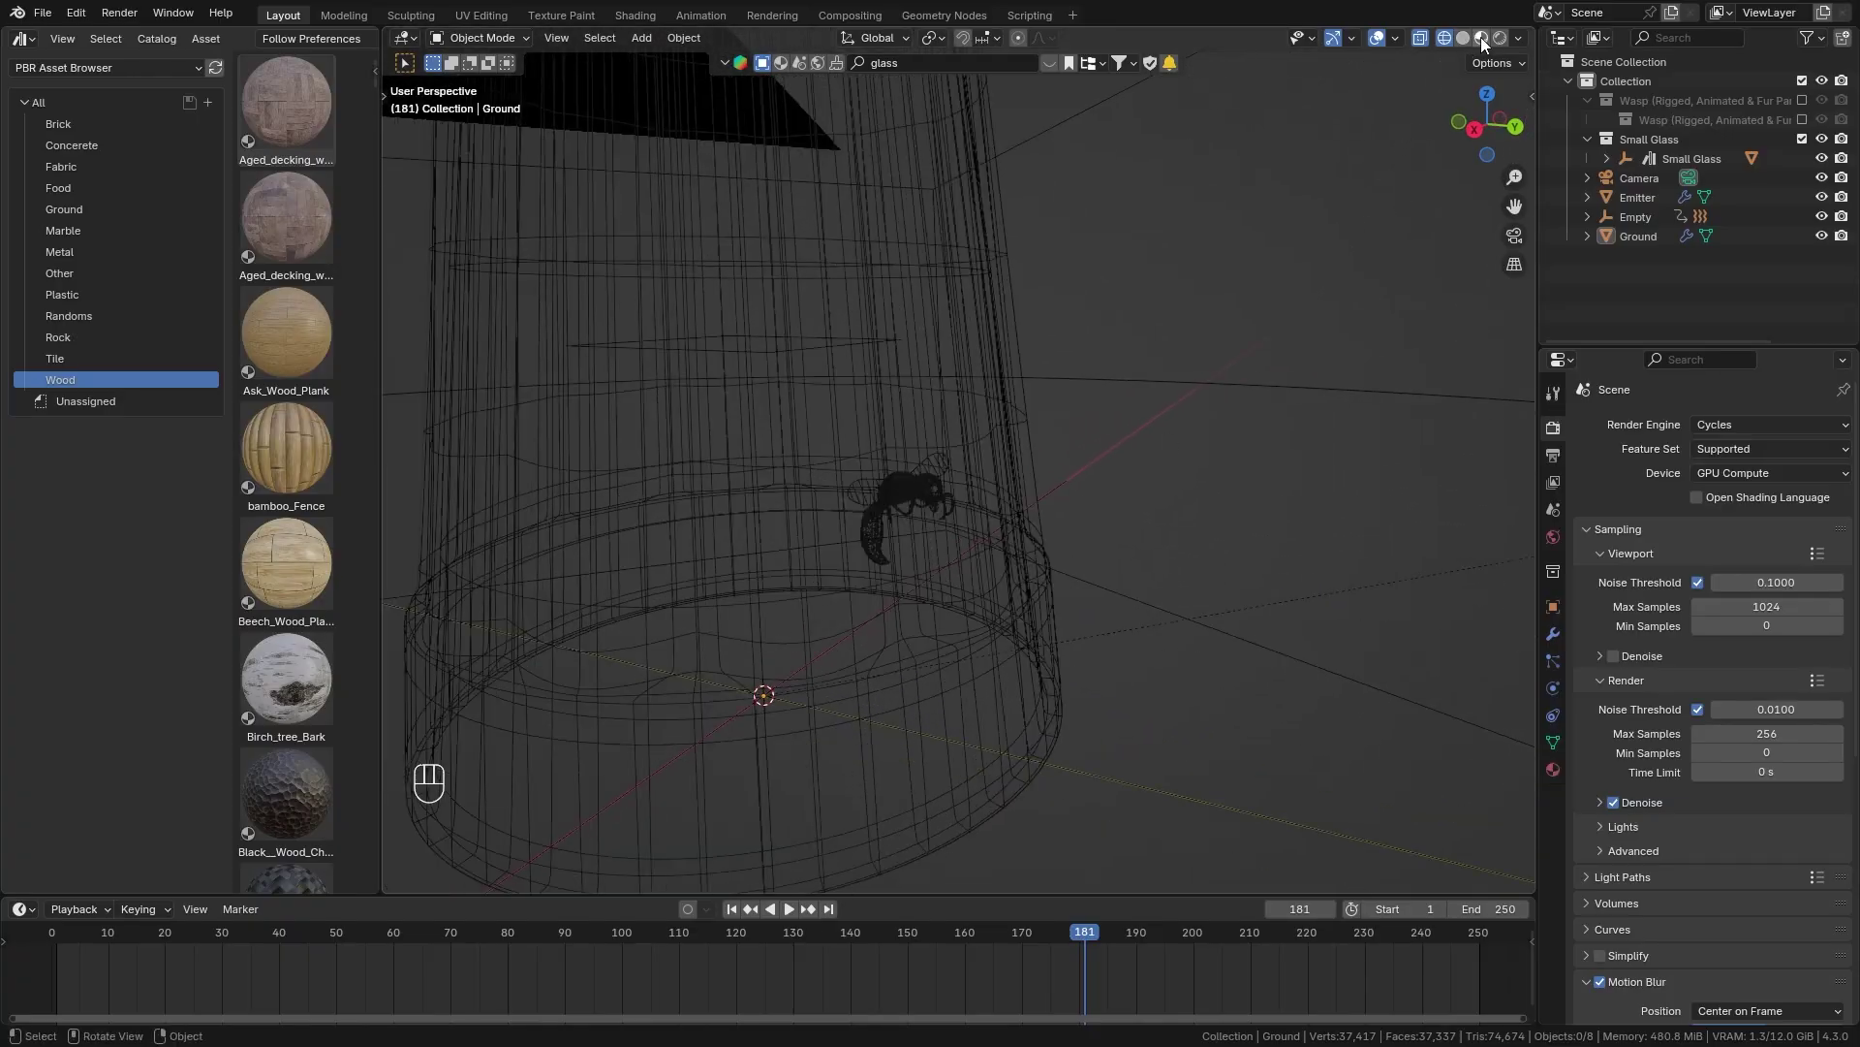
Switch the viewport to Rendered shading and orbit to see the wasp through the glass.
{"action": "left_click", "coordinate": [1467, 39]}
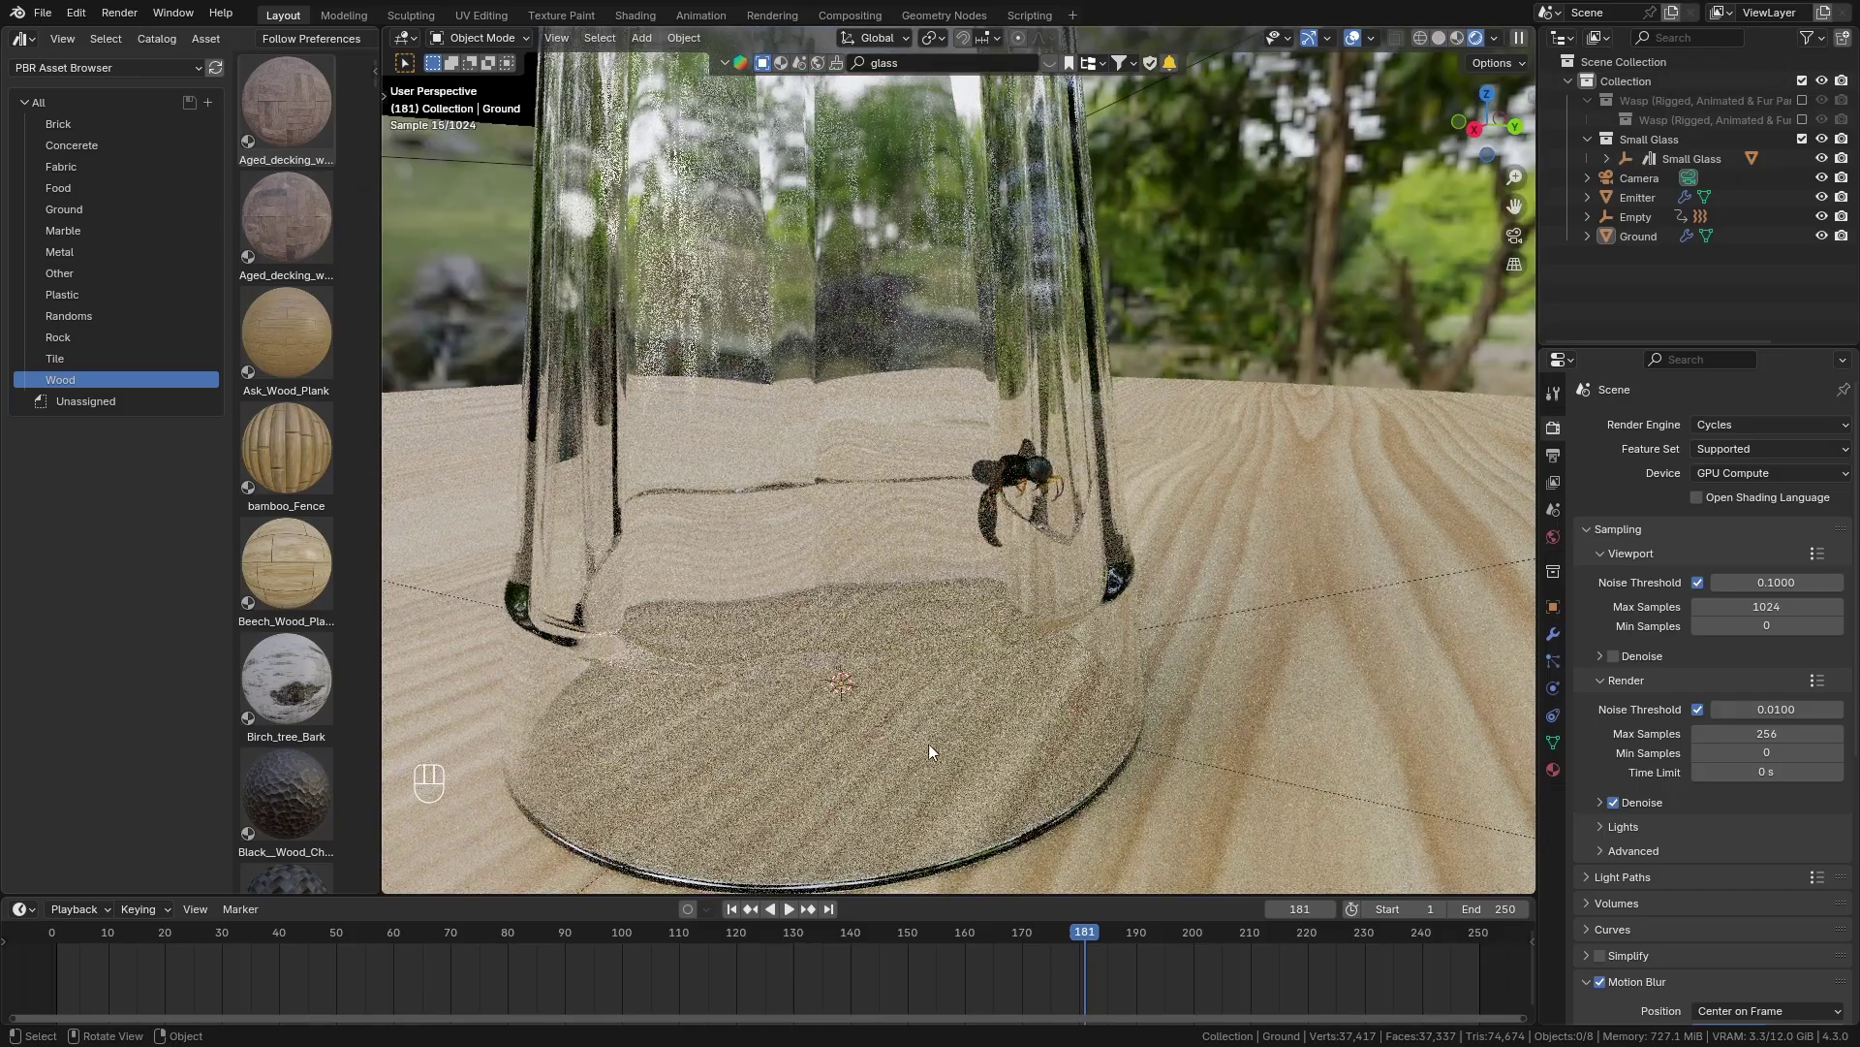
{"action": "left_click_drag", "start_coordinate": [1078, 600], "coordinate": [1028, 526]}
{"action": "left_click", "coordinate": [1028, 526]}
{"action": "middle_click", "coordinate": [1023, 519]}
{"action": "middle_click", "coordinate": [1015, 508]}
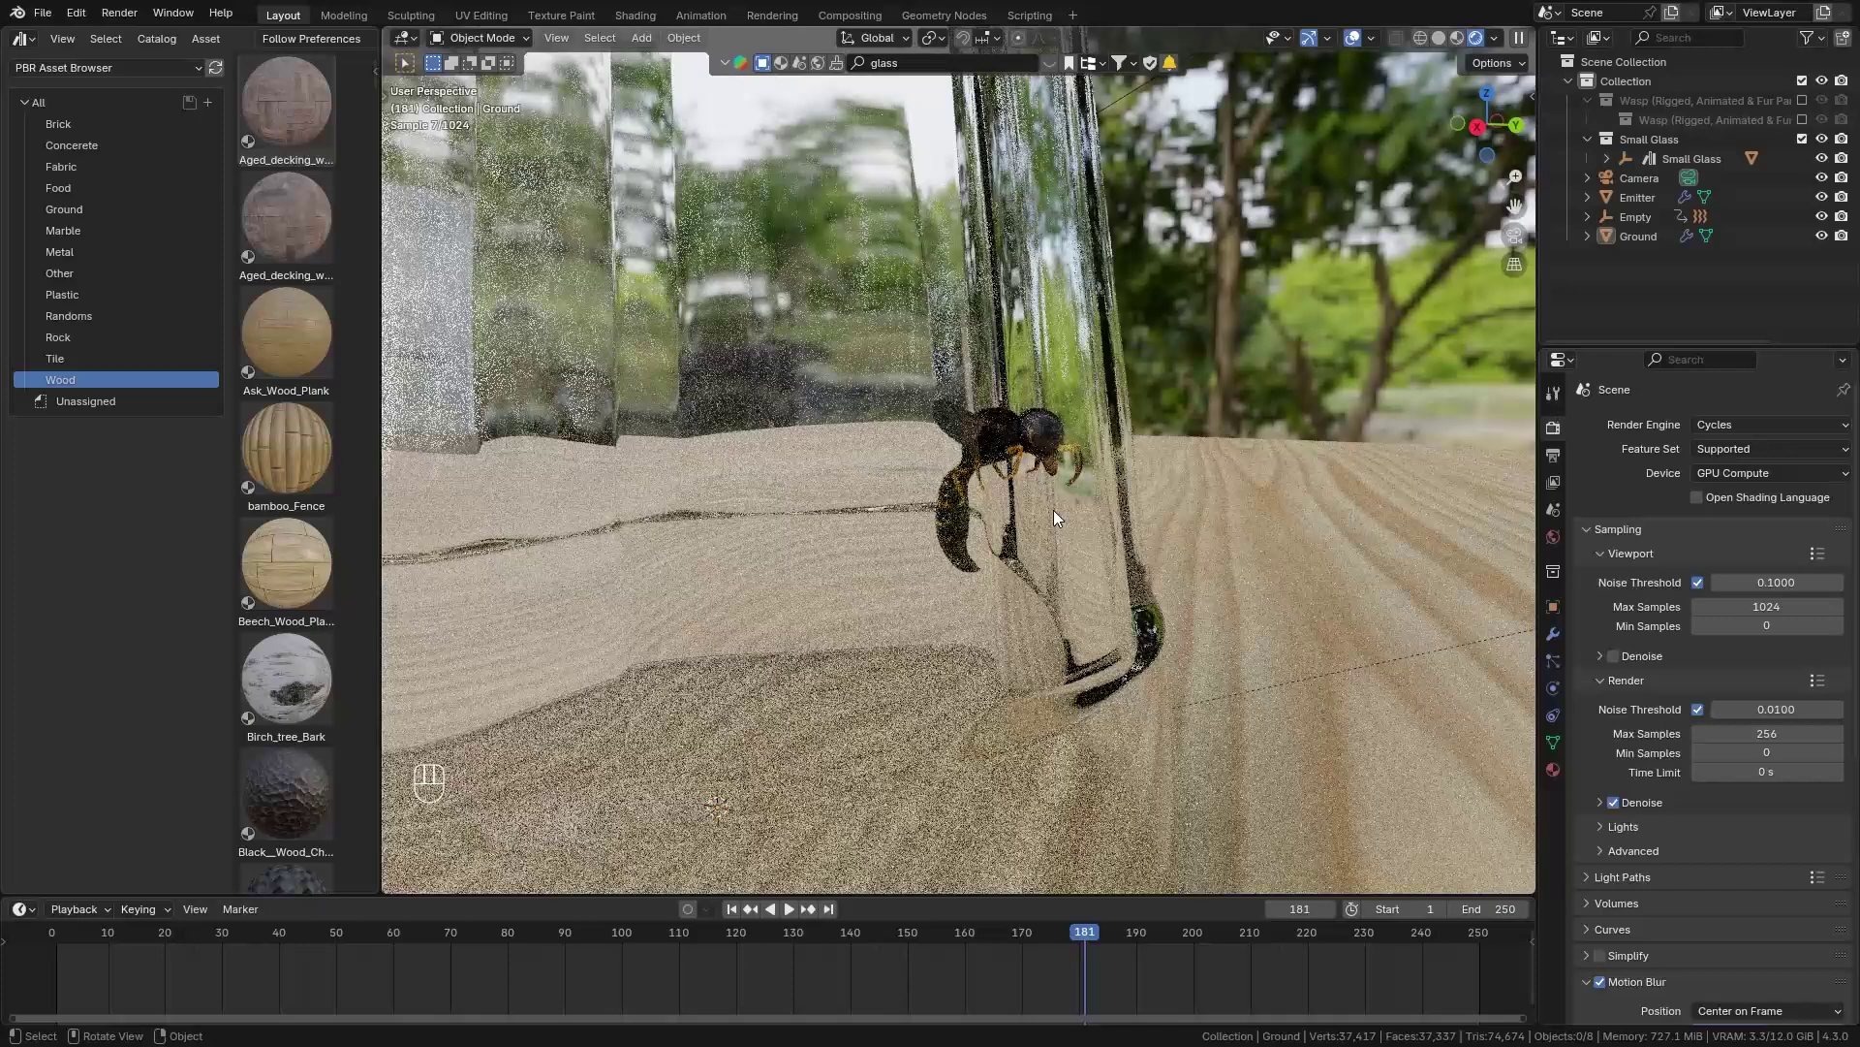
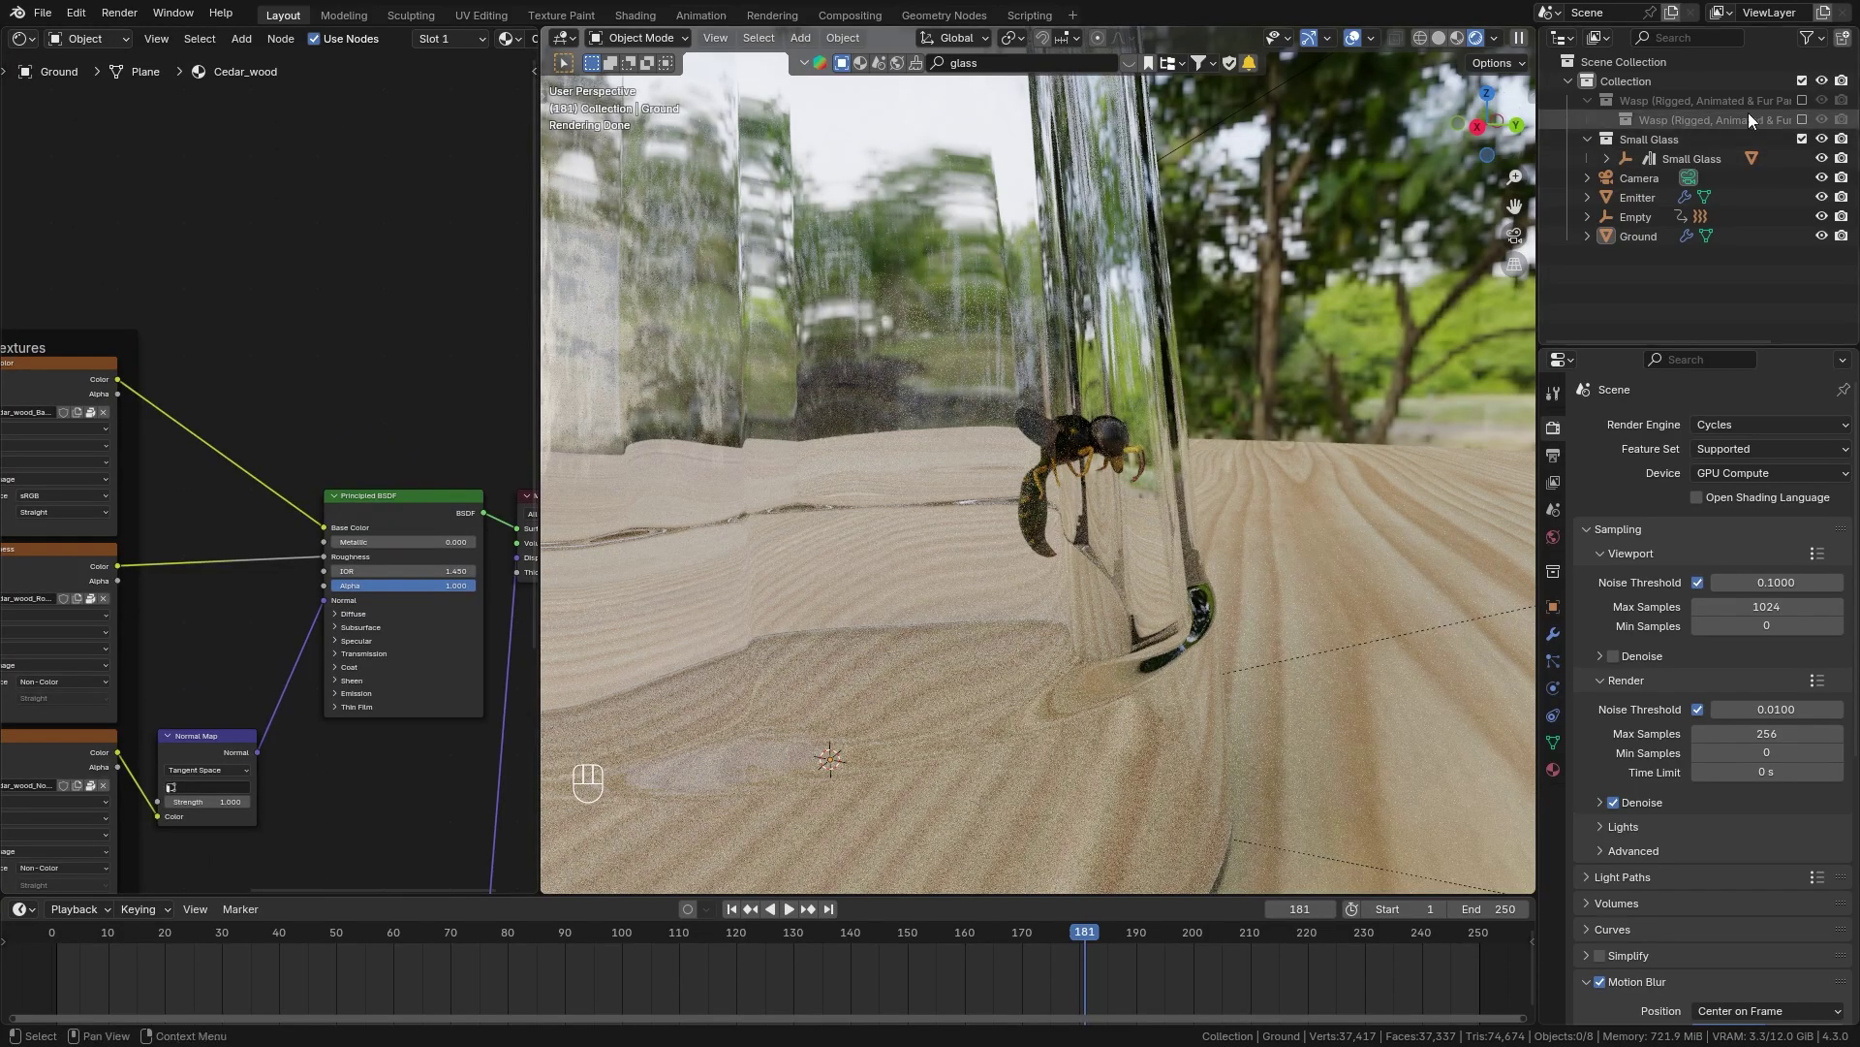
Select the Wasp mesh from the rigged wasp hierarchy to edit its material.
{"action": "left_click", "coordinate": [1814, 107]}
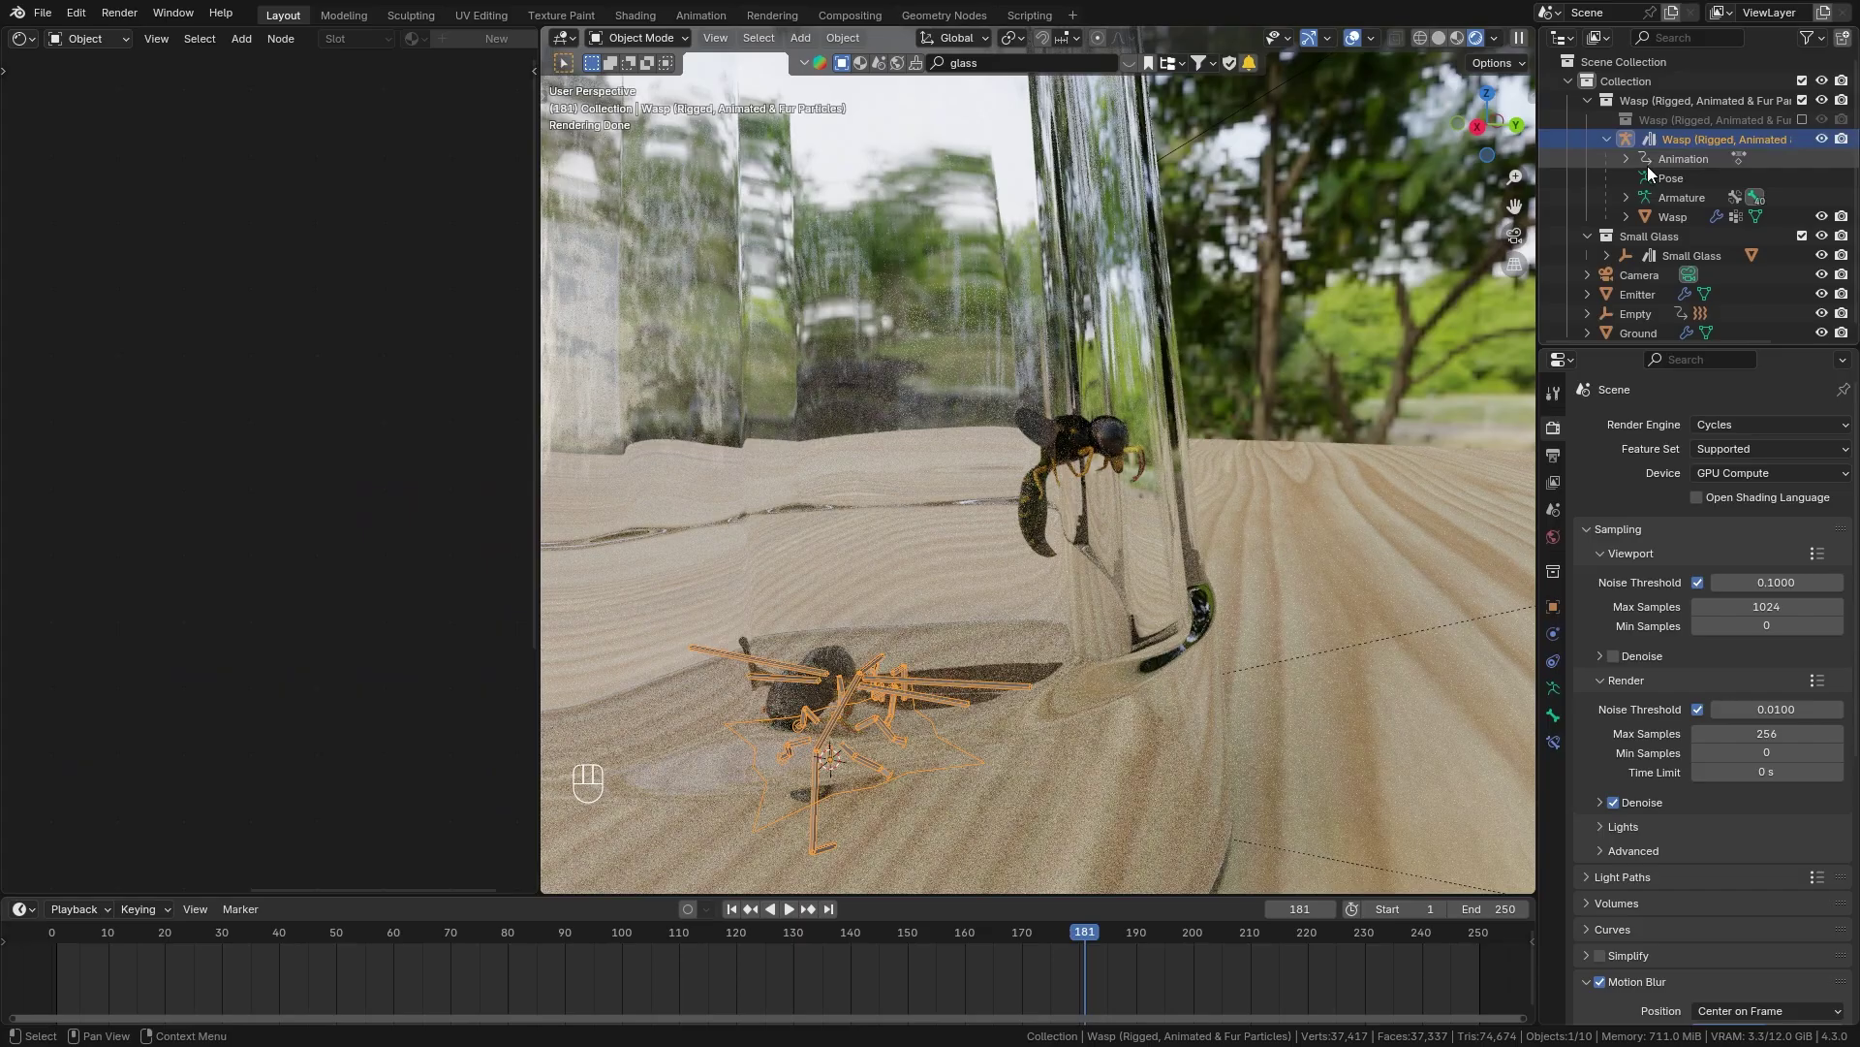
{"action": "left_click", "coordinate": [298, 449]}
{"action": "left_click", "coordinate": [280, 327]}
Add a Light Path node and wire its output toward the material output.
{"action": "key", "text": "shift+a"}
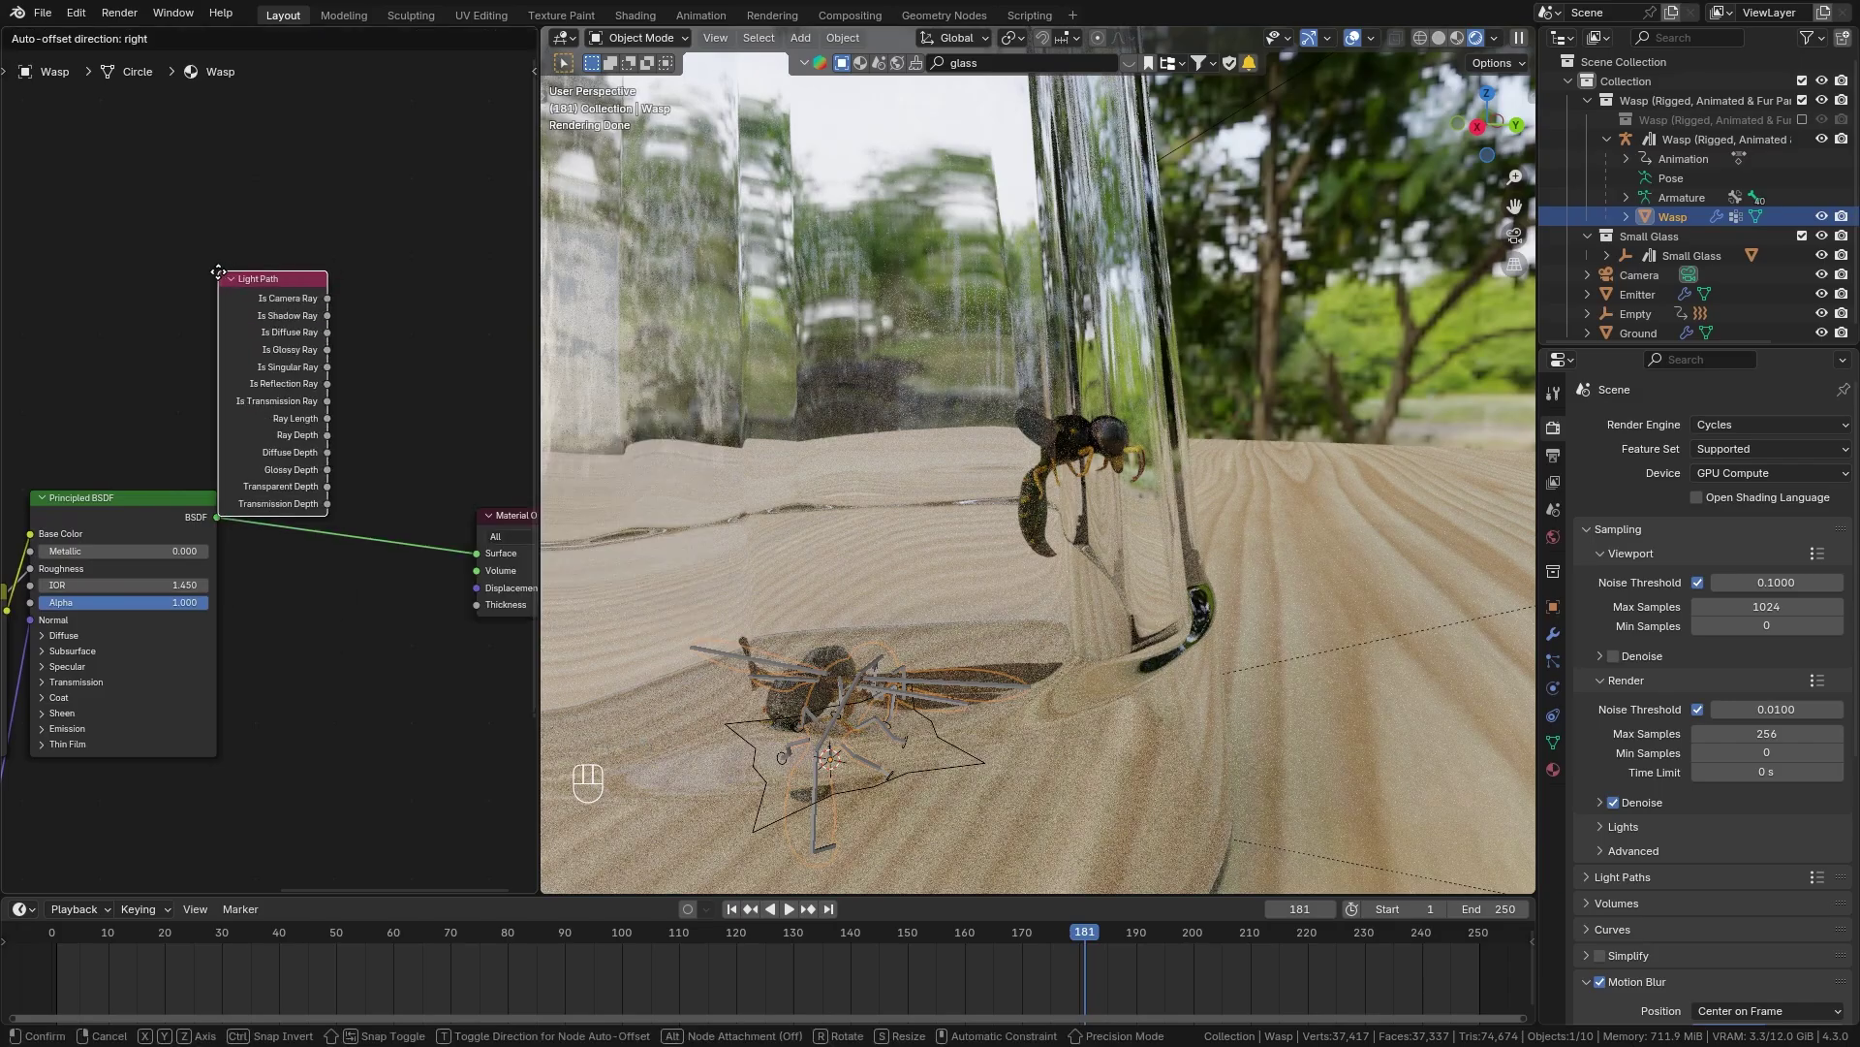
{"action": "double_click", "coordinate": [225, 216]}
{"action": "left_click", "coordinate": [226, 220]}
{"action": "double_click", "coordinate": [222, 220]}
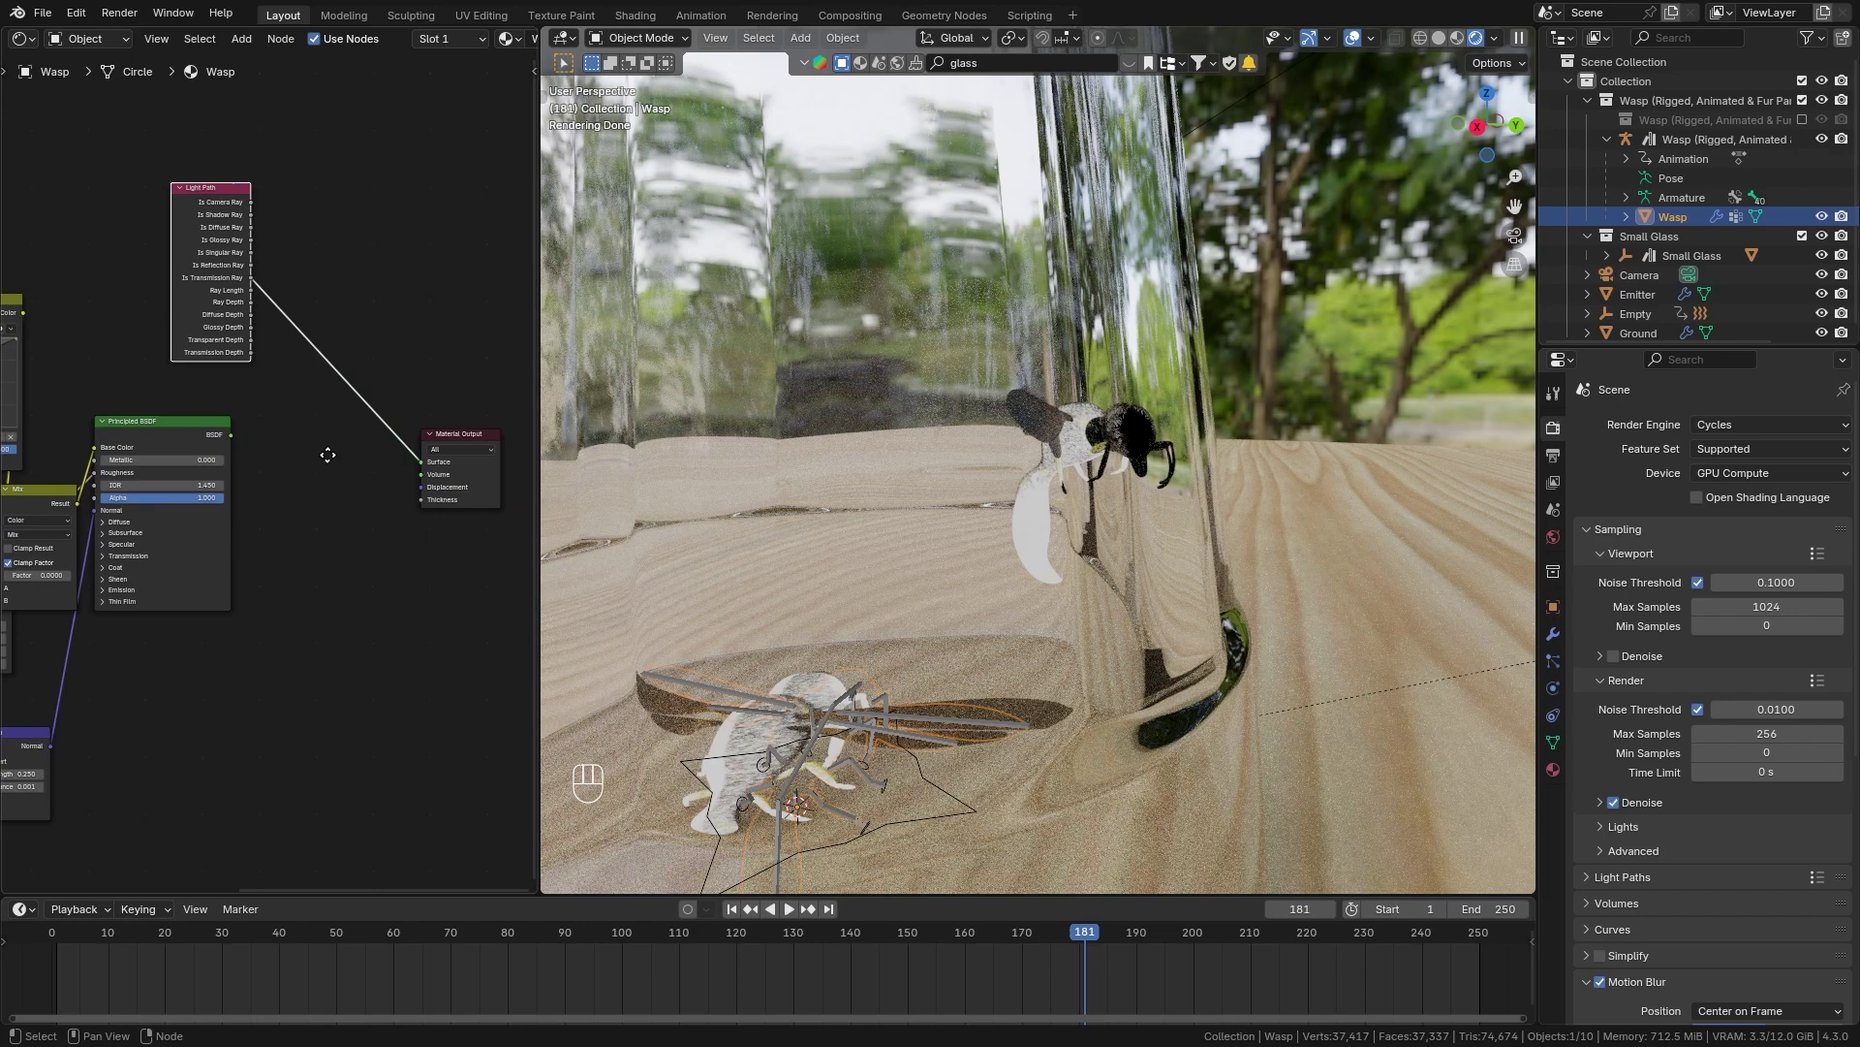
{"action": "left_click", "coordinate": [153, 359]}
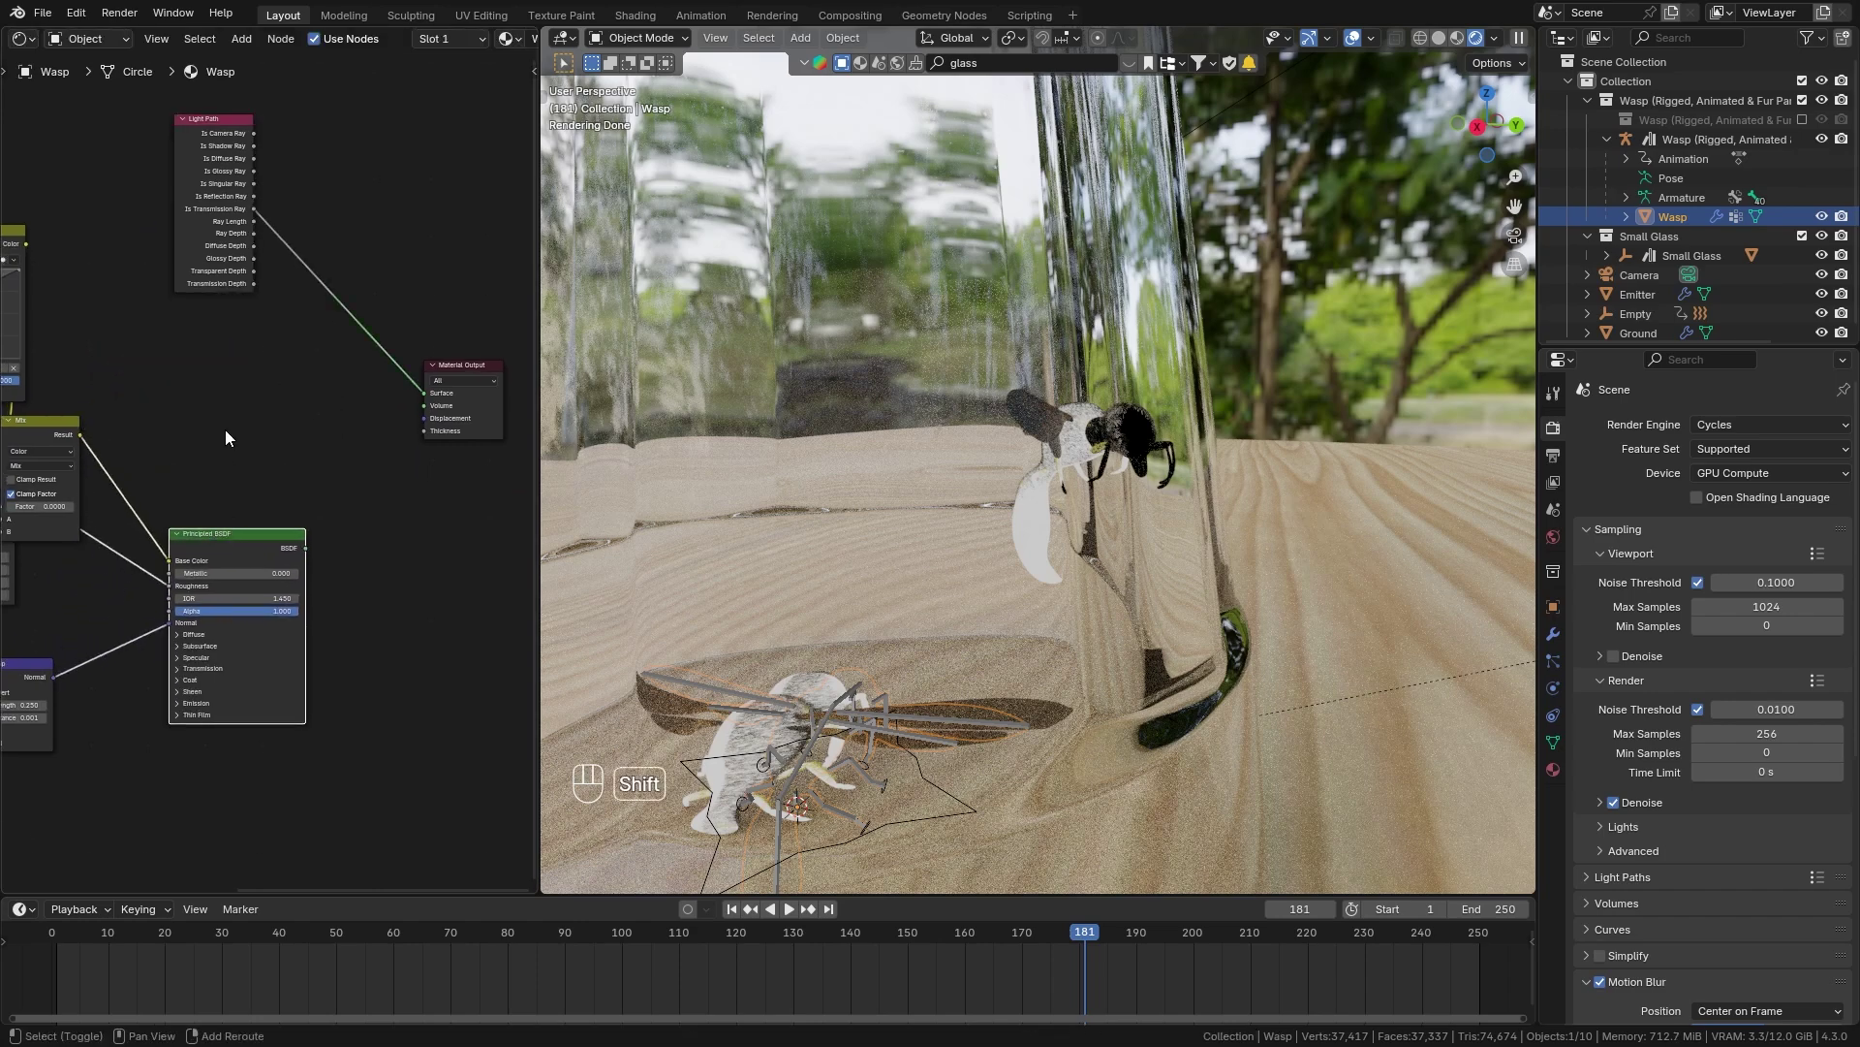
Add Transparent BSDF and Mix Shader nodes and wire the mix into the material output.
{"action": "key", "text": "shift+a"}
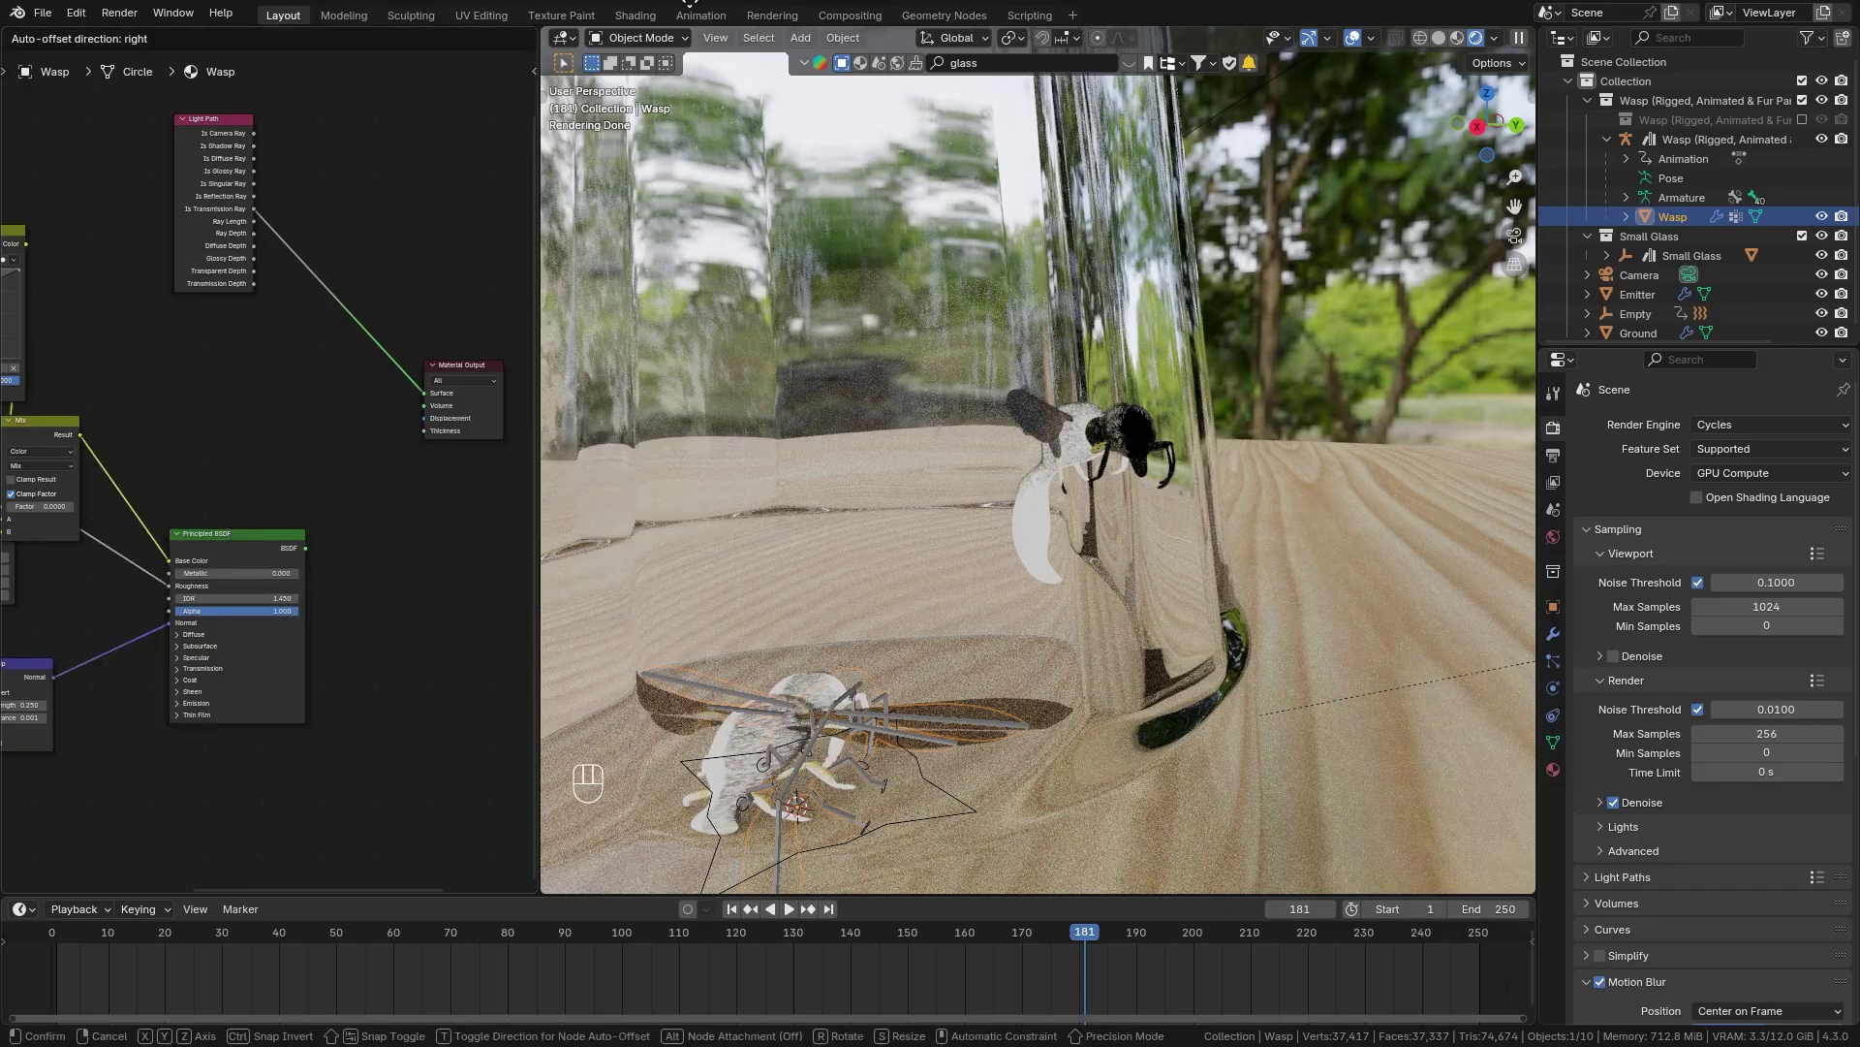
{"action": "key", "text": "shift+a"}
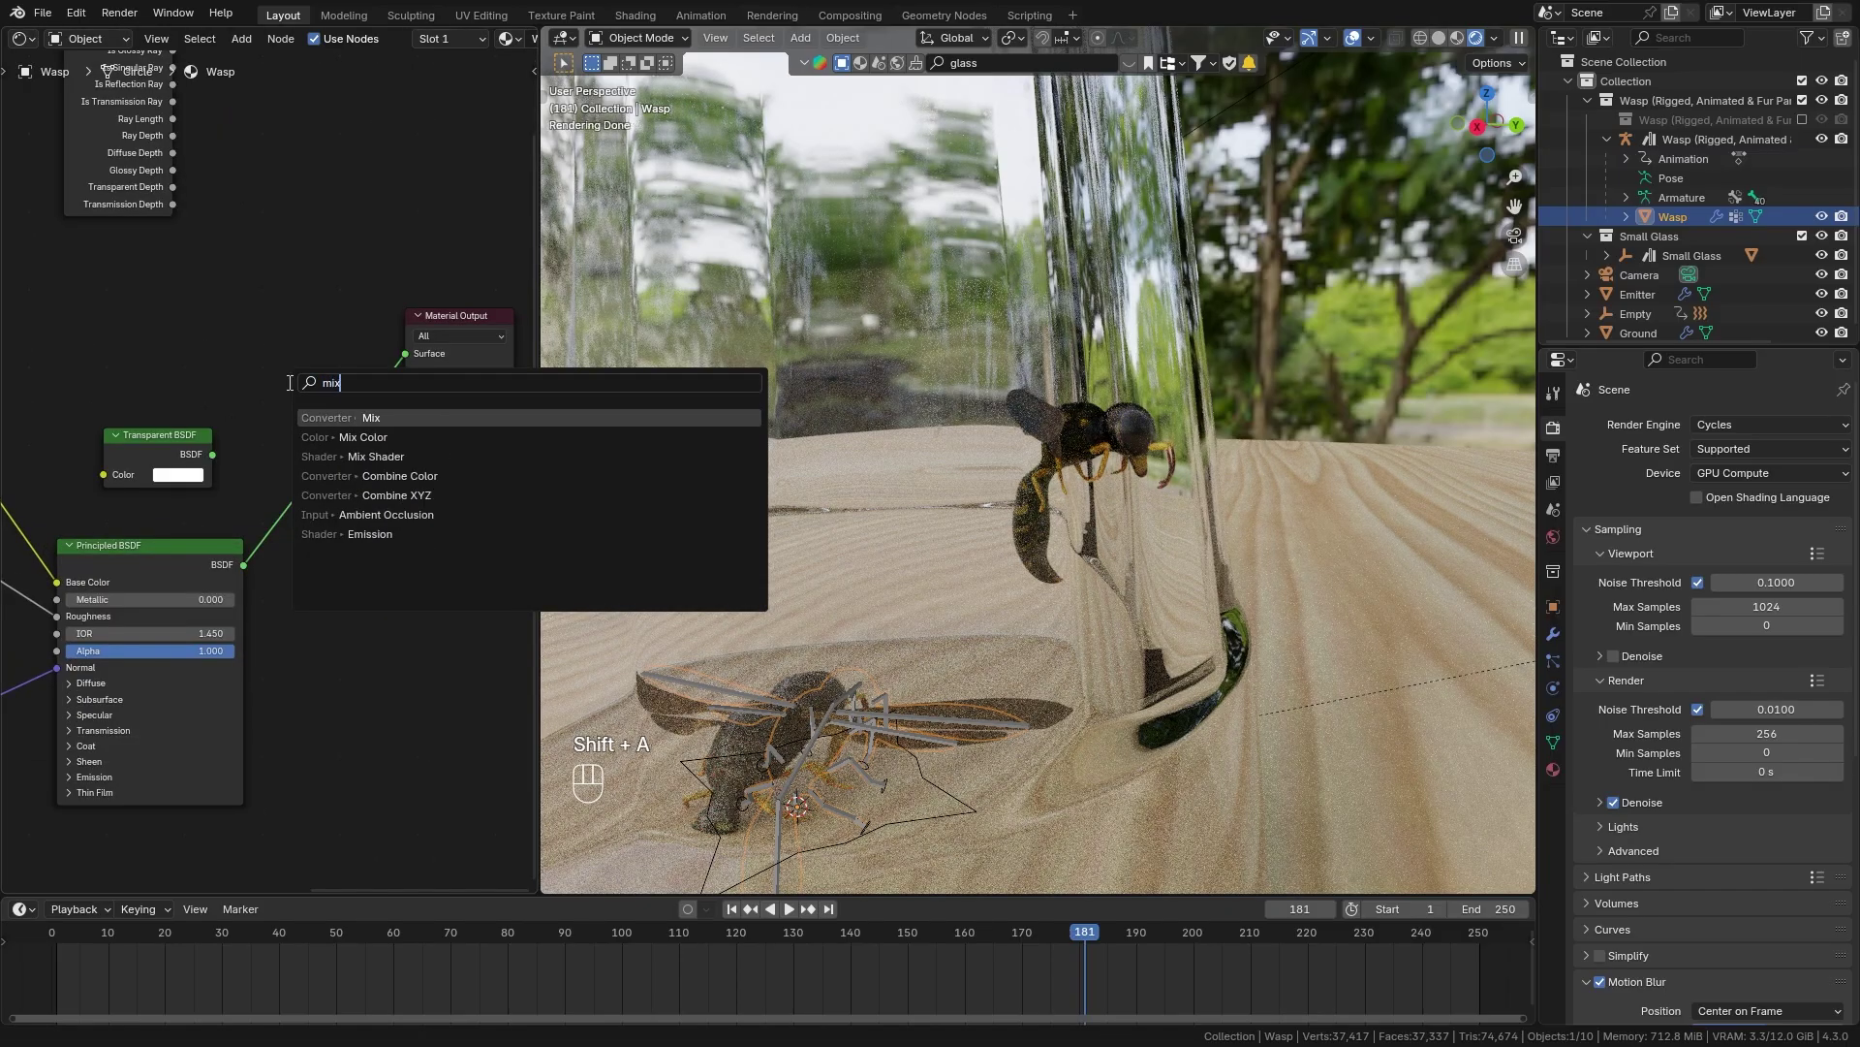
{"action": "key", "text": "Down"}
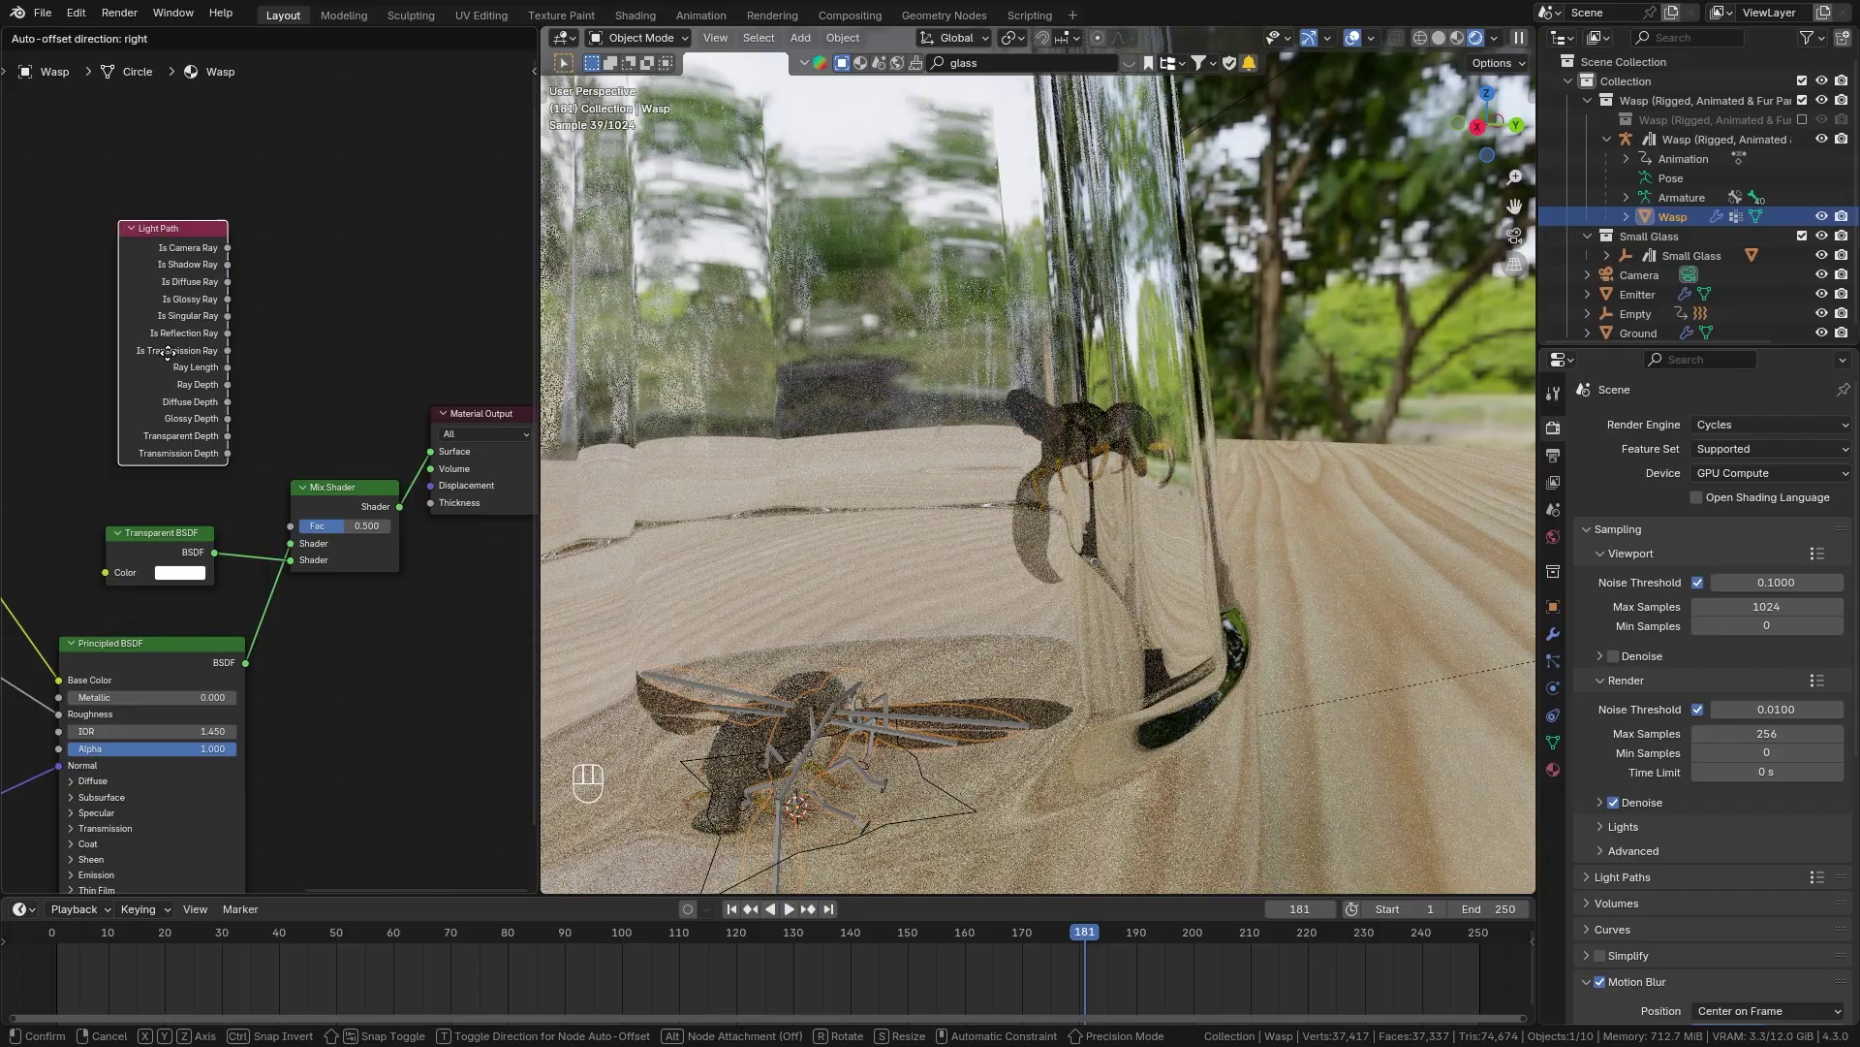
{"action": "left_click", "coordinate": [225, 336]}
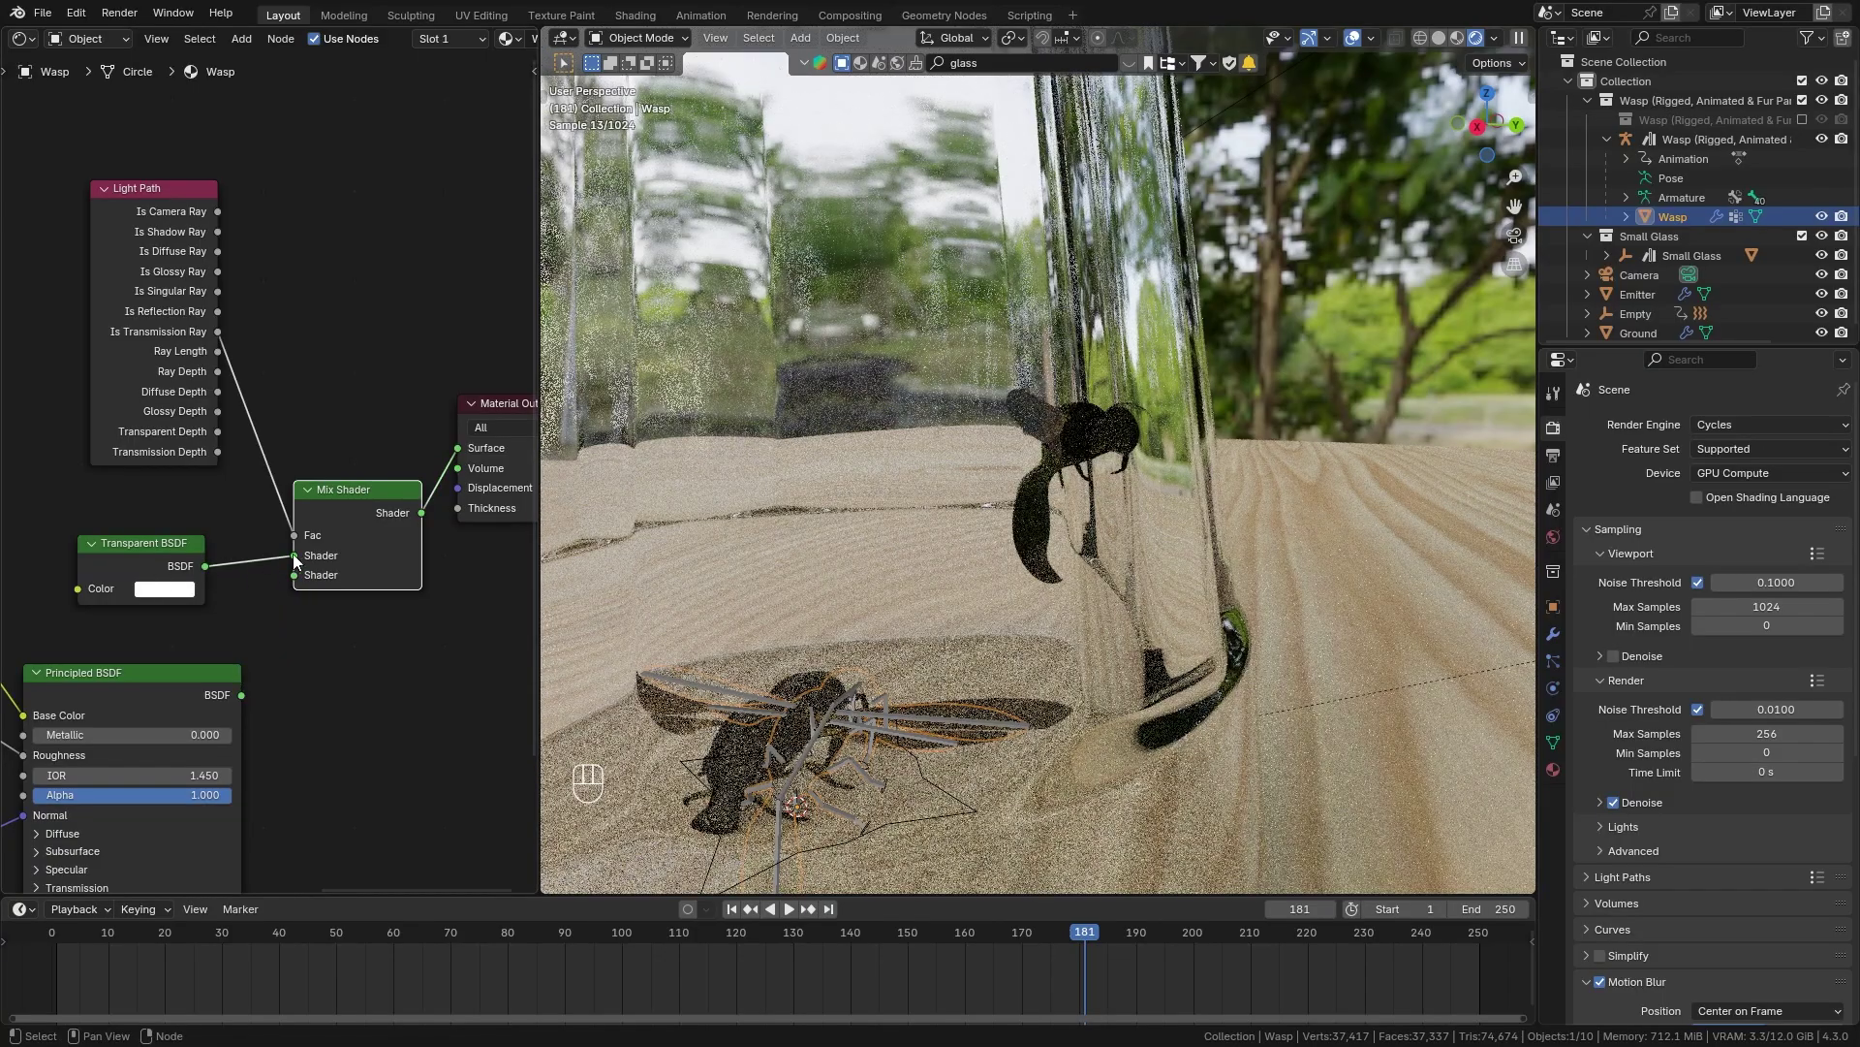
Group the transparency nodes into a node group named 'Inside Glass'.
{"action": "left_click_drag", "start_coordinate": [247, 698], "coordinate": [294, 588]}
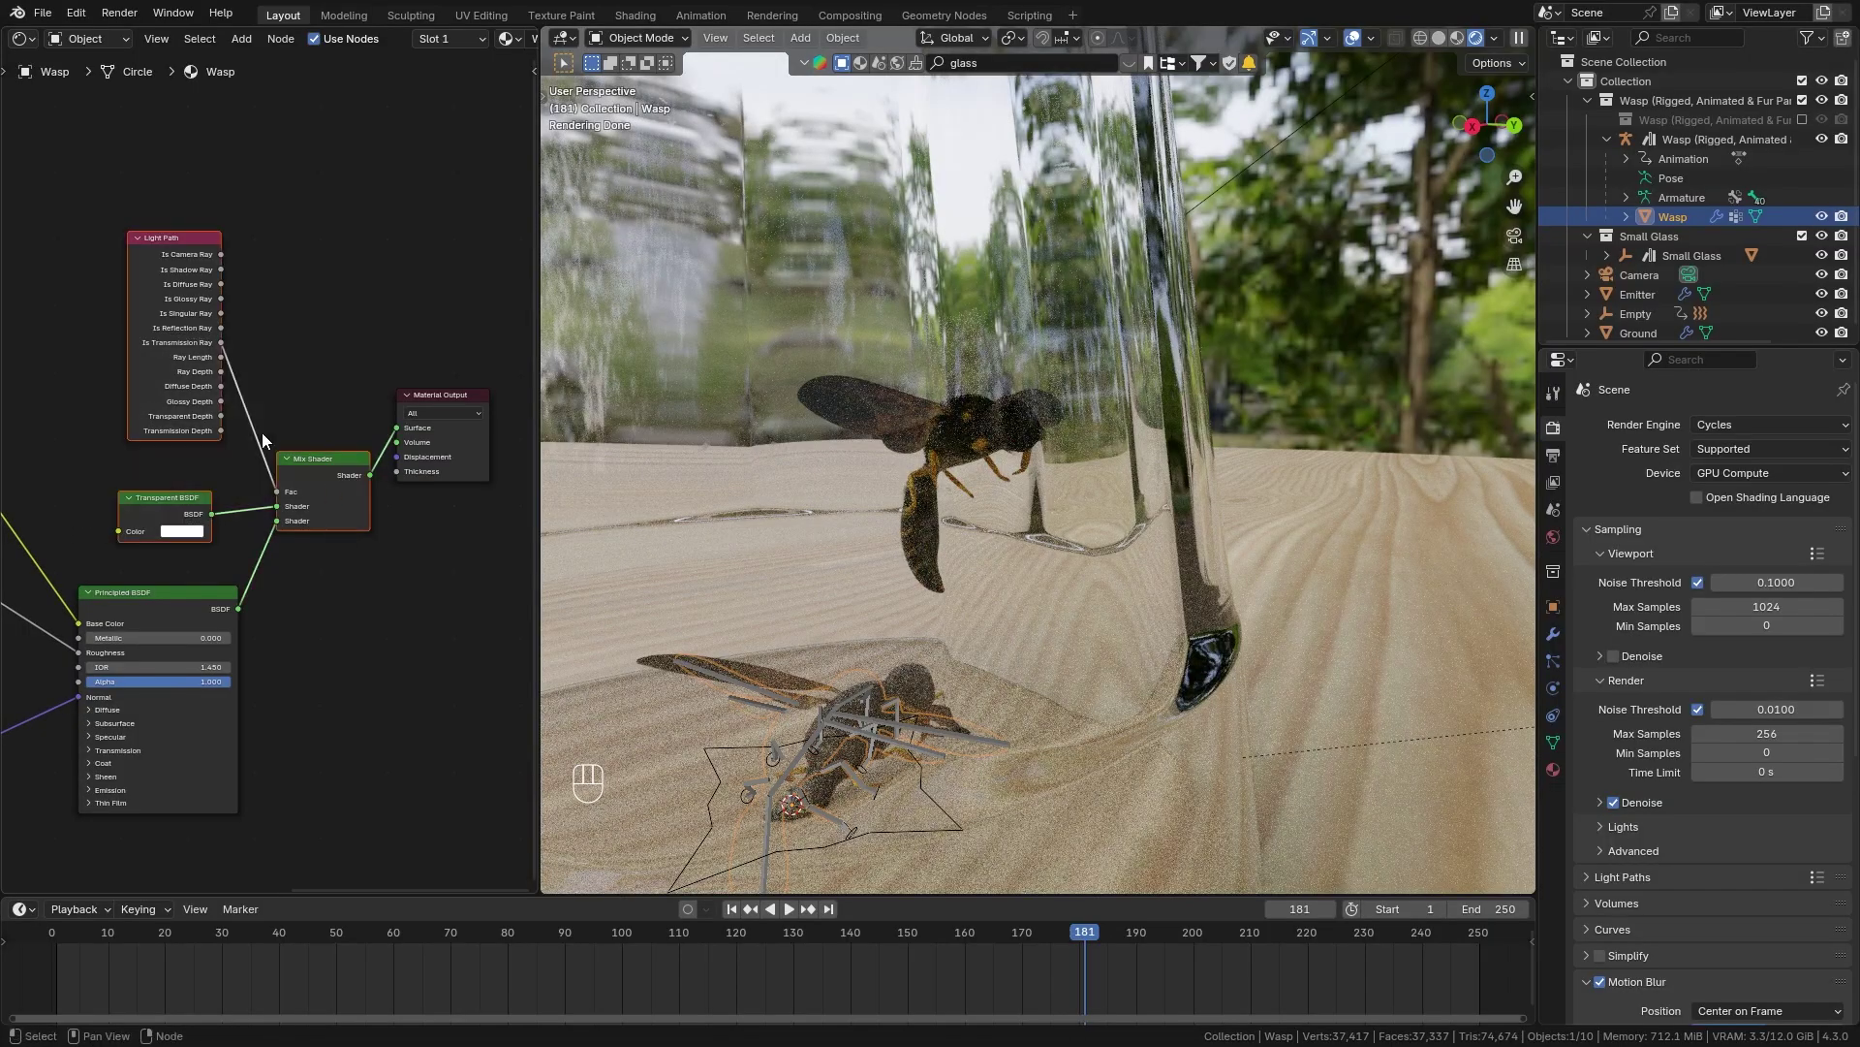
{"action": "key", "text": "ctrl+g"}
{"action": "middle_click", "coordinate": [273, 447]}
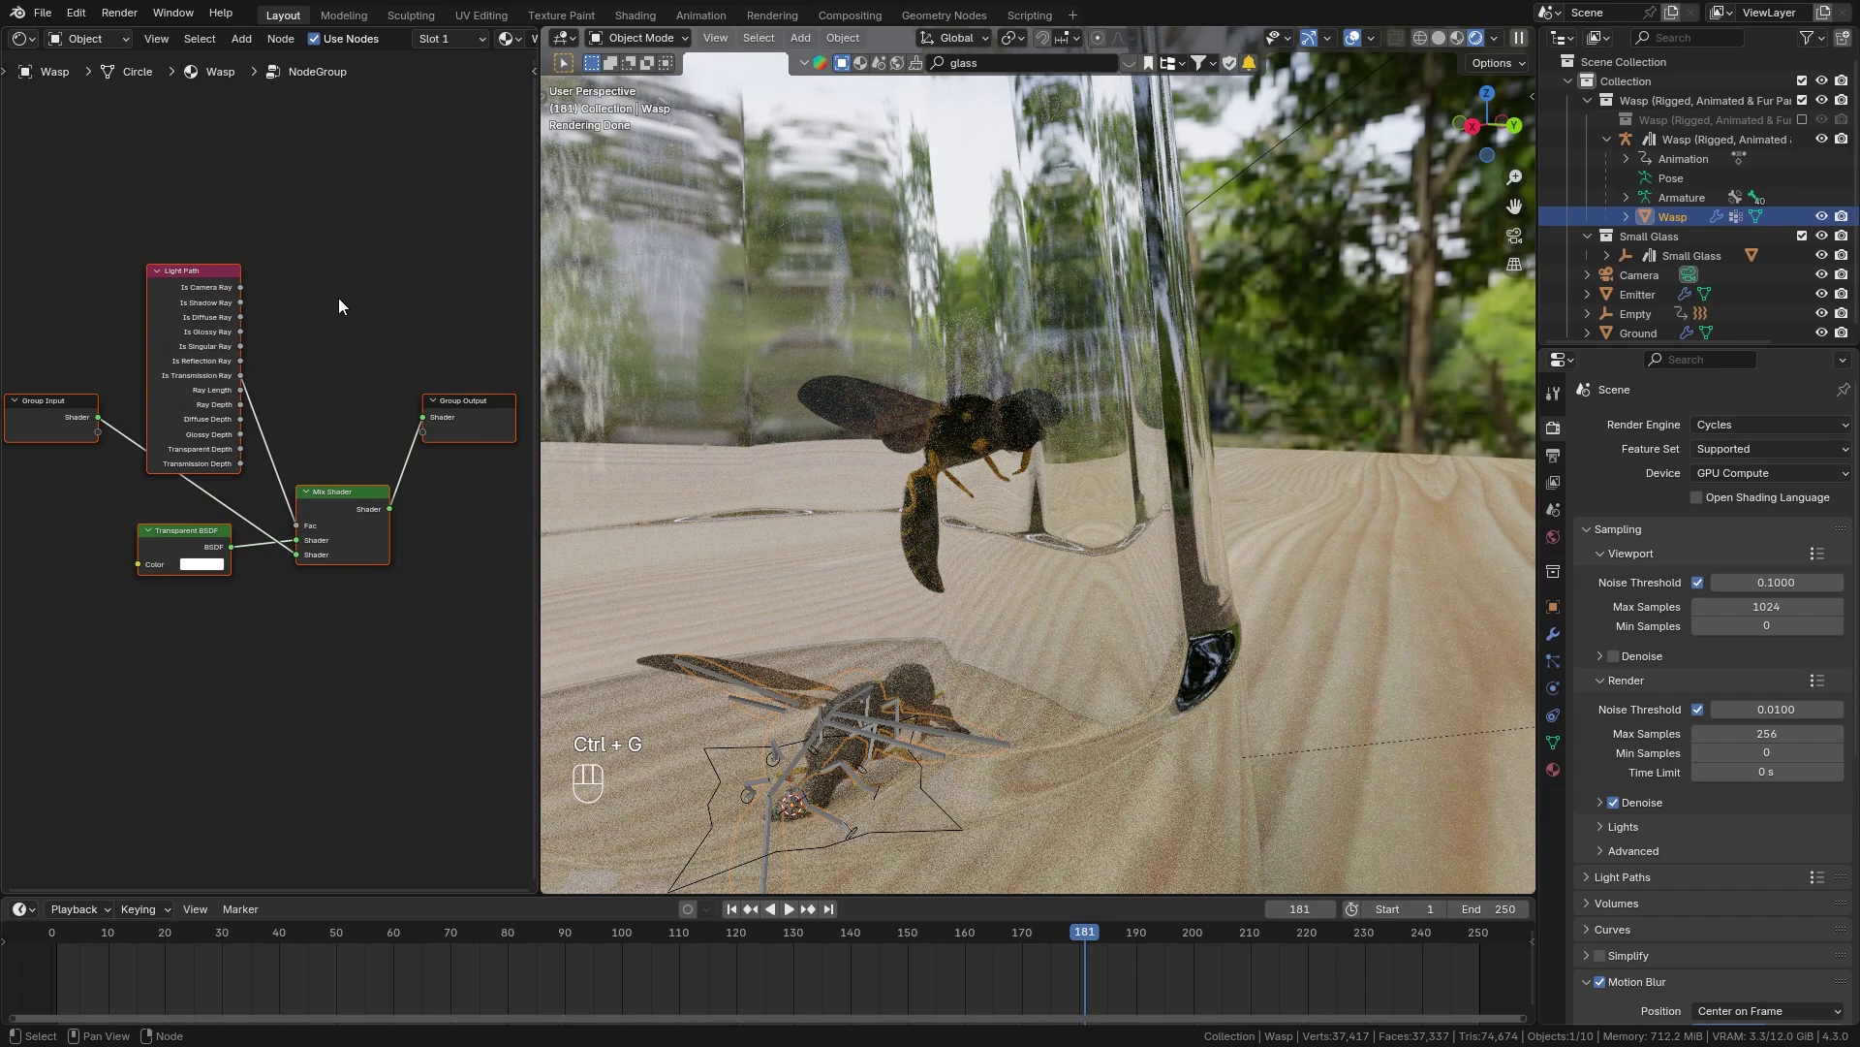
{"action": "key", "text": "Tab"}
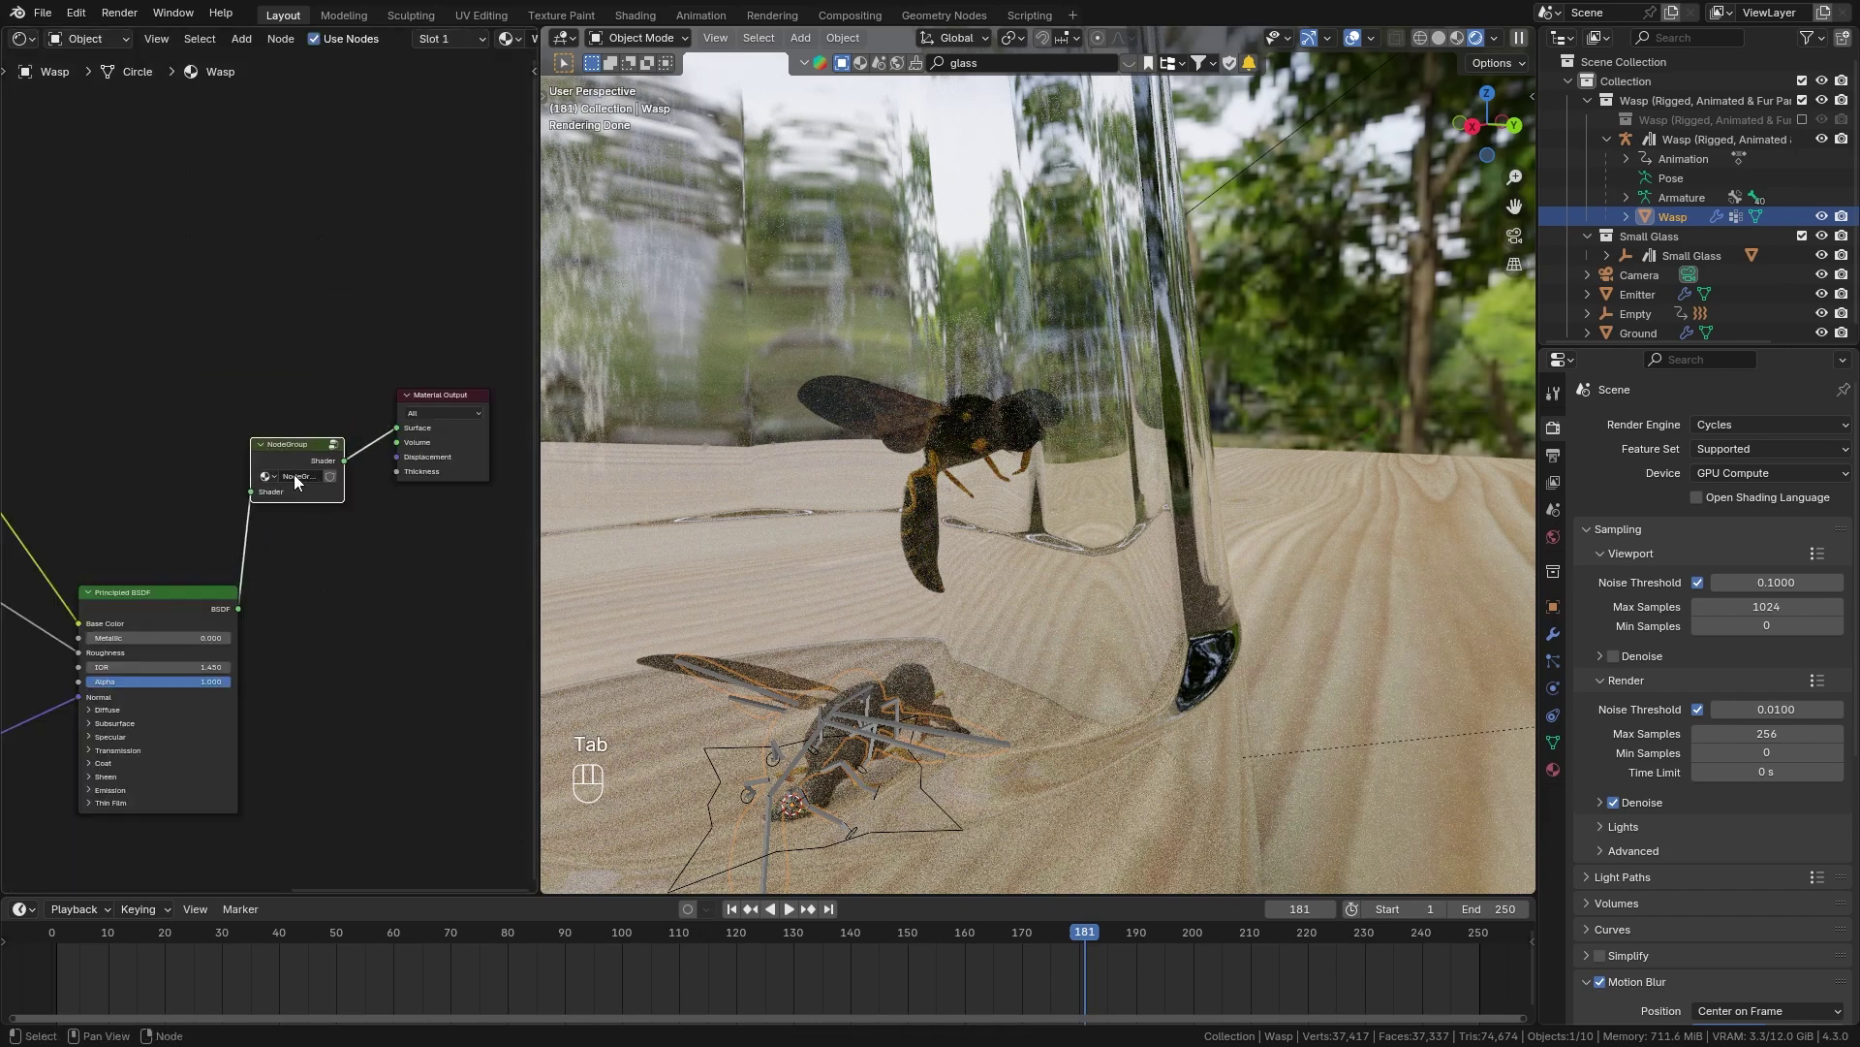
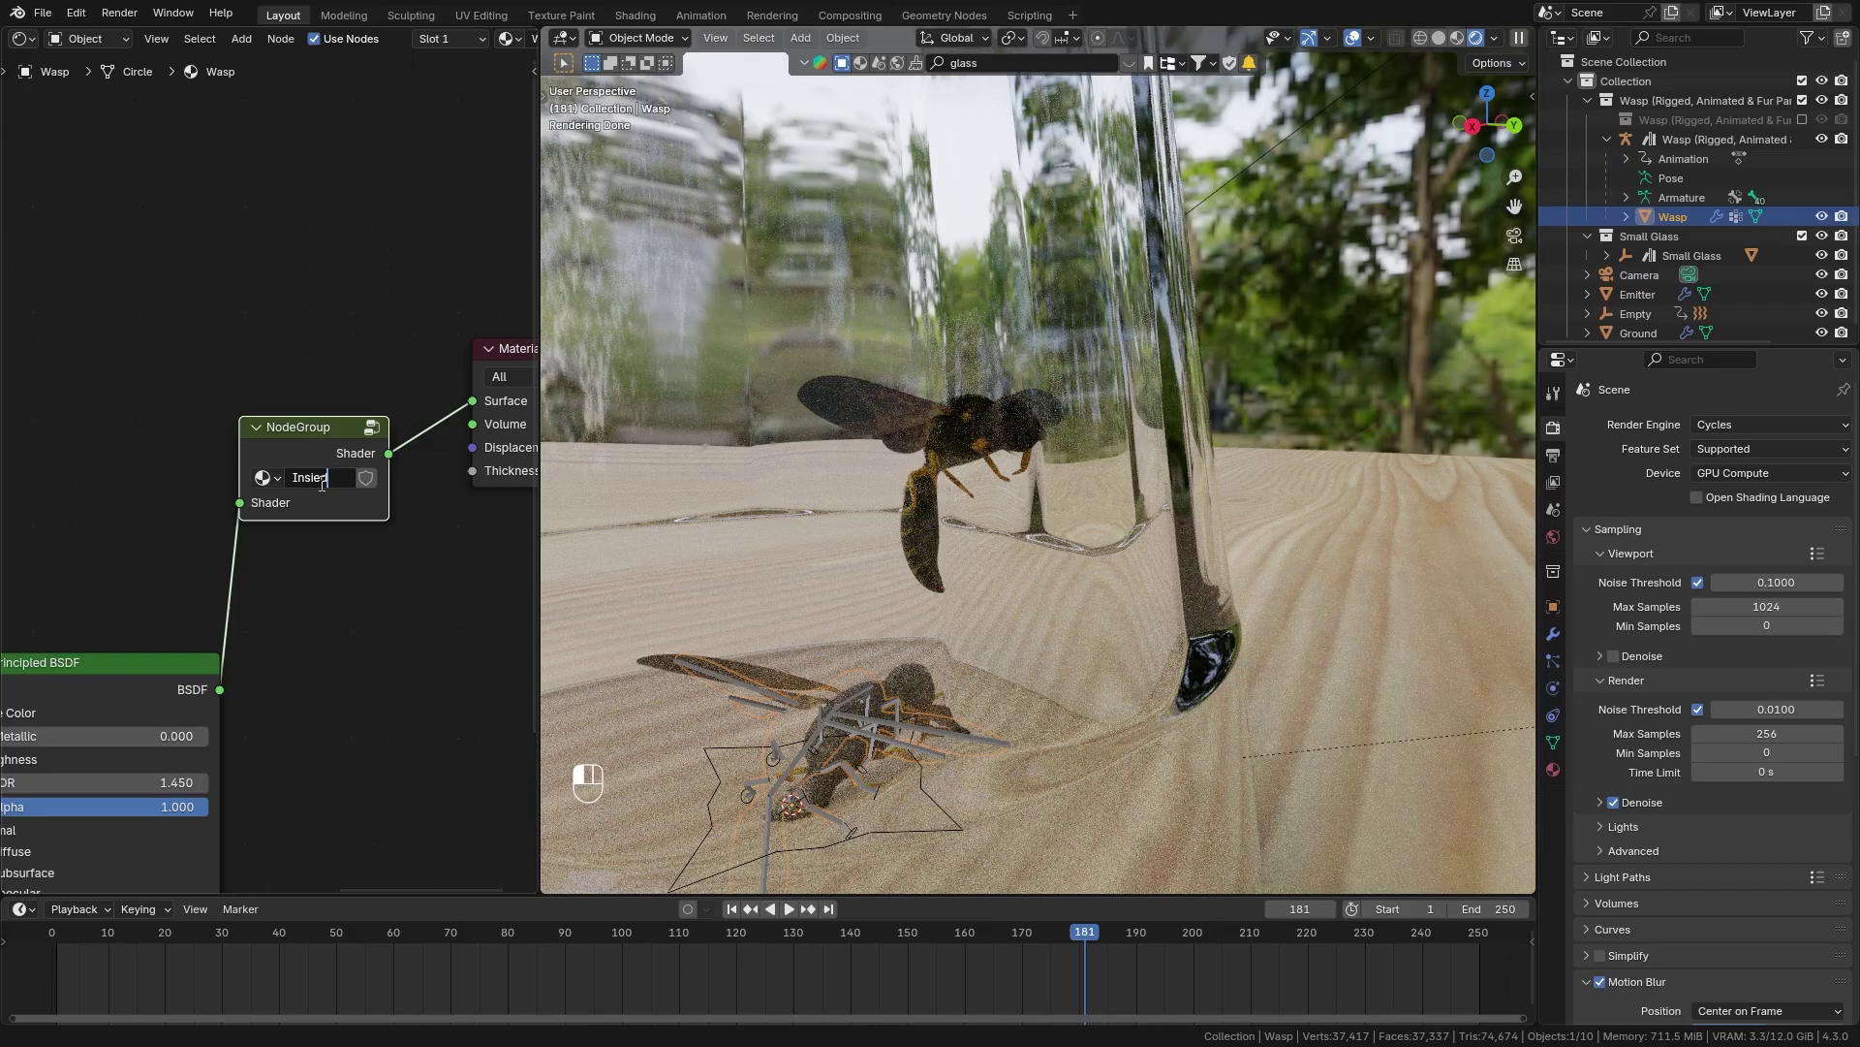
{"action": "key", "text": "BackSpace"}
{"action": "key", "text": "s"}
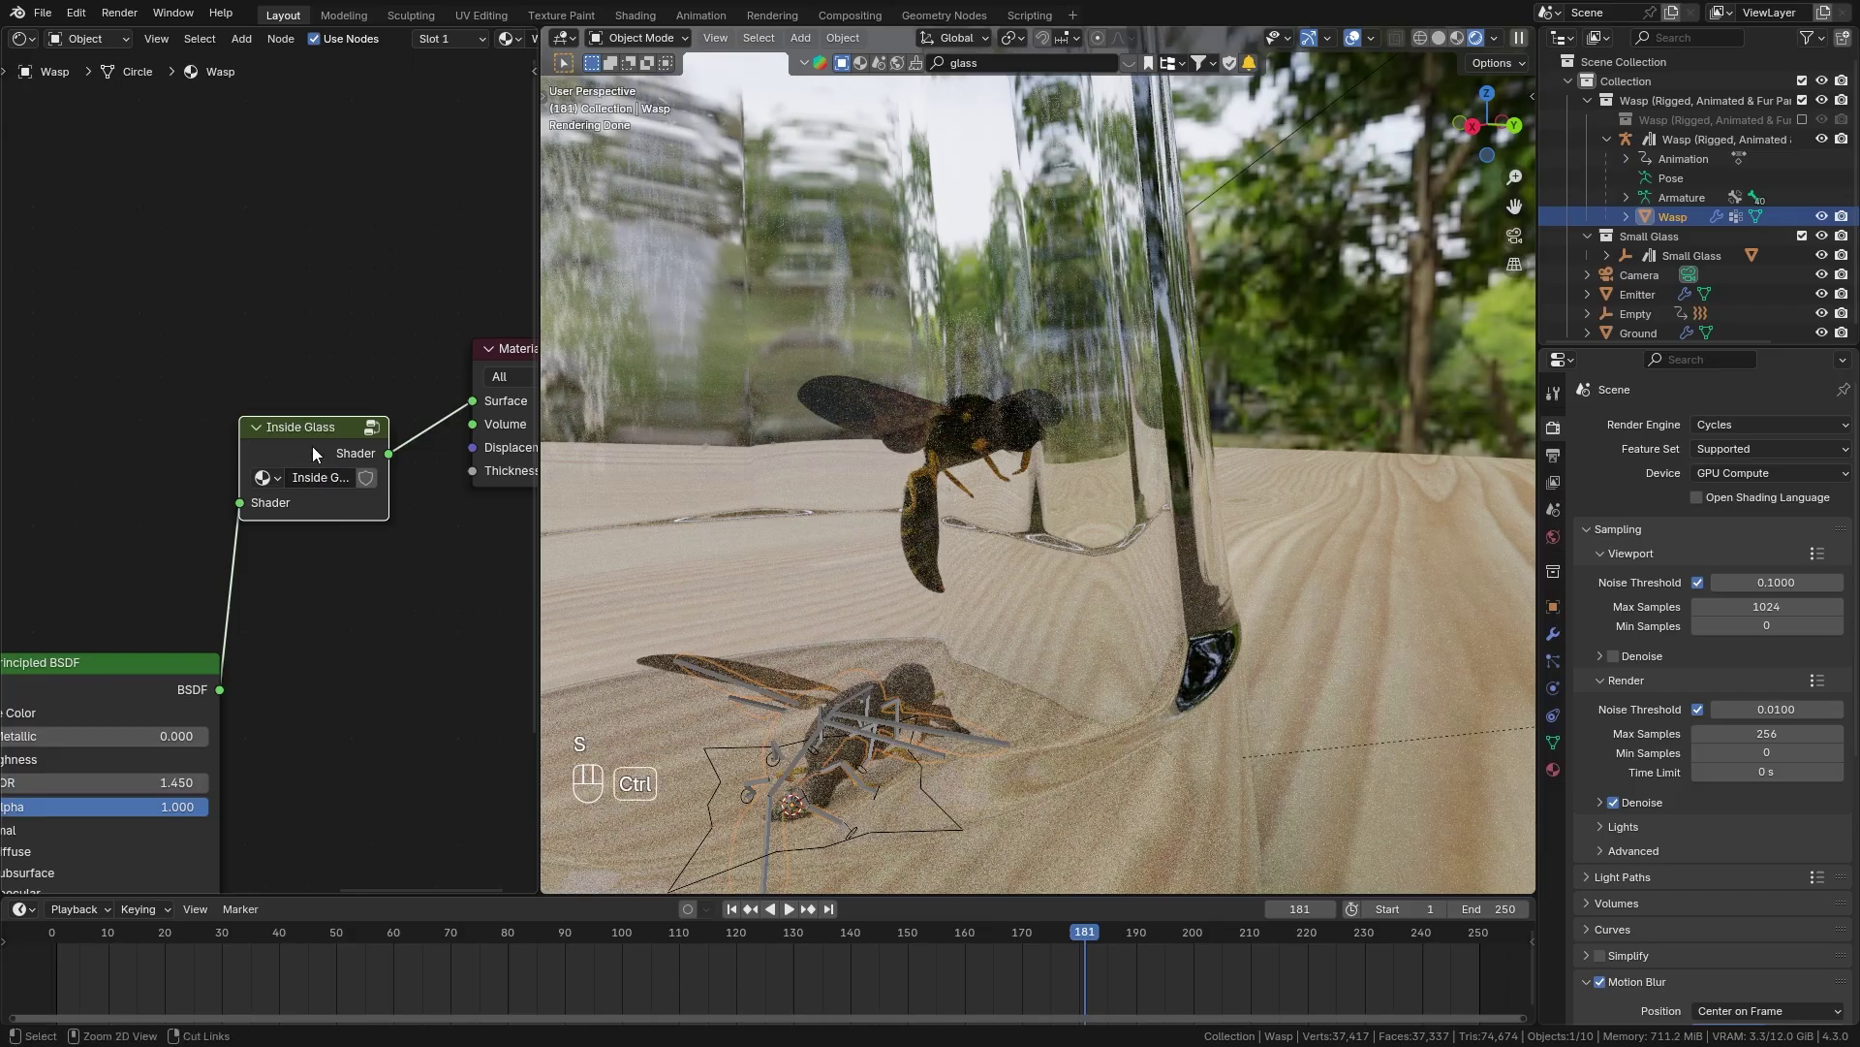
Switch to the Wings material slot and add the Inside Glass group there.
{"action": "key", "text": "ctrl+c"}
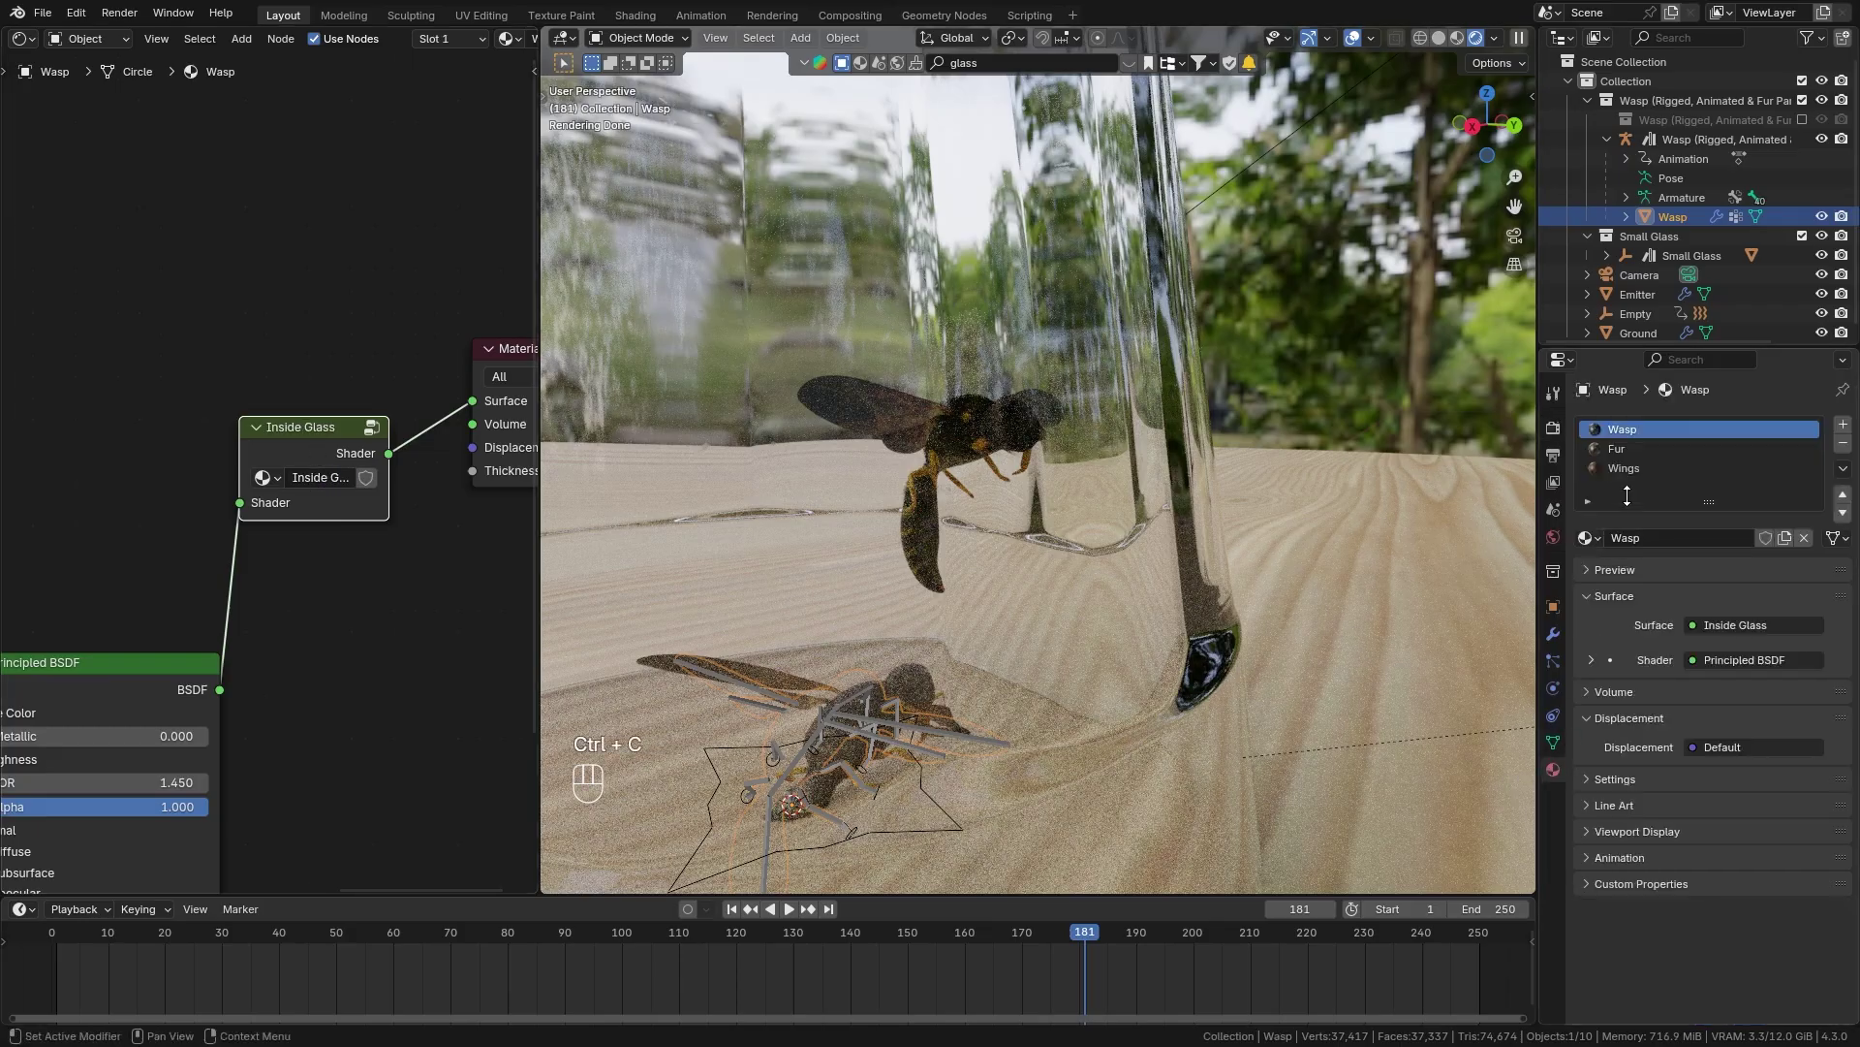
{"action": "key", "text": "ctrl+v"}
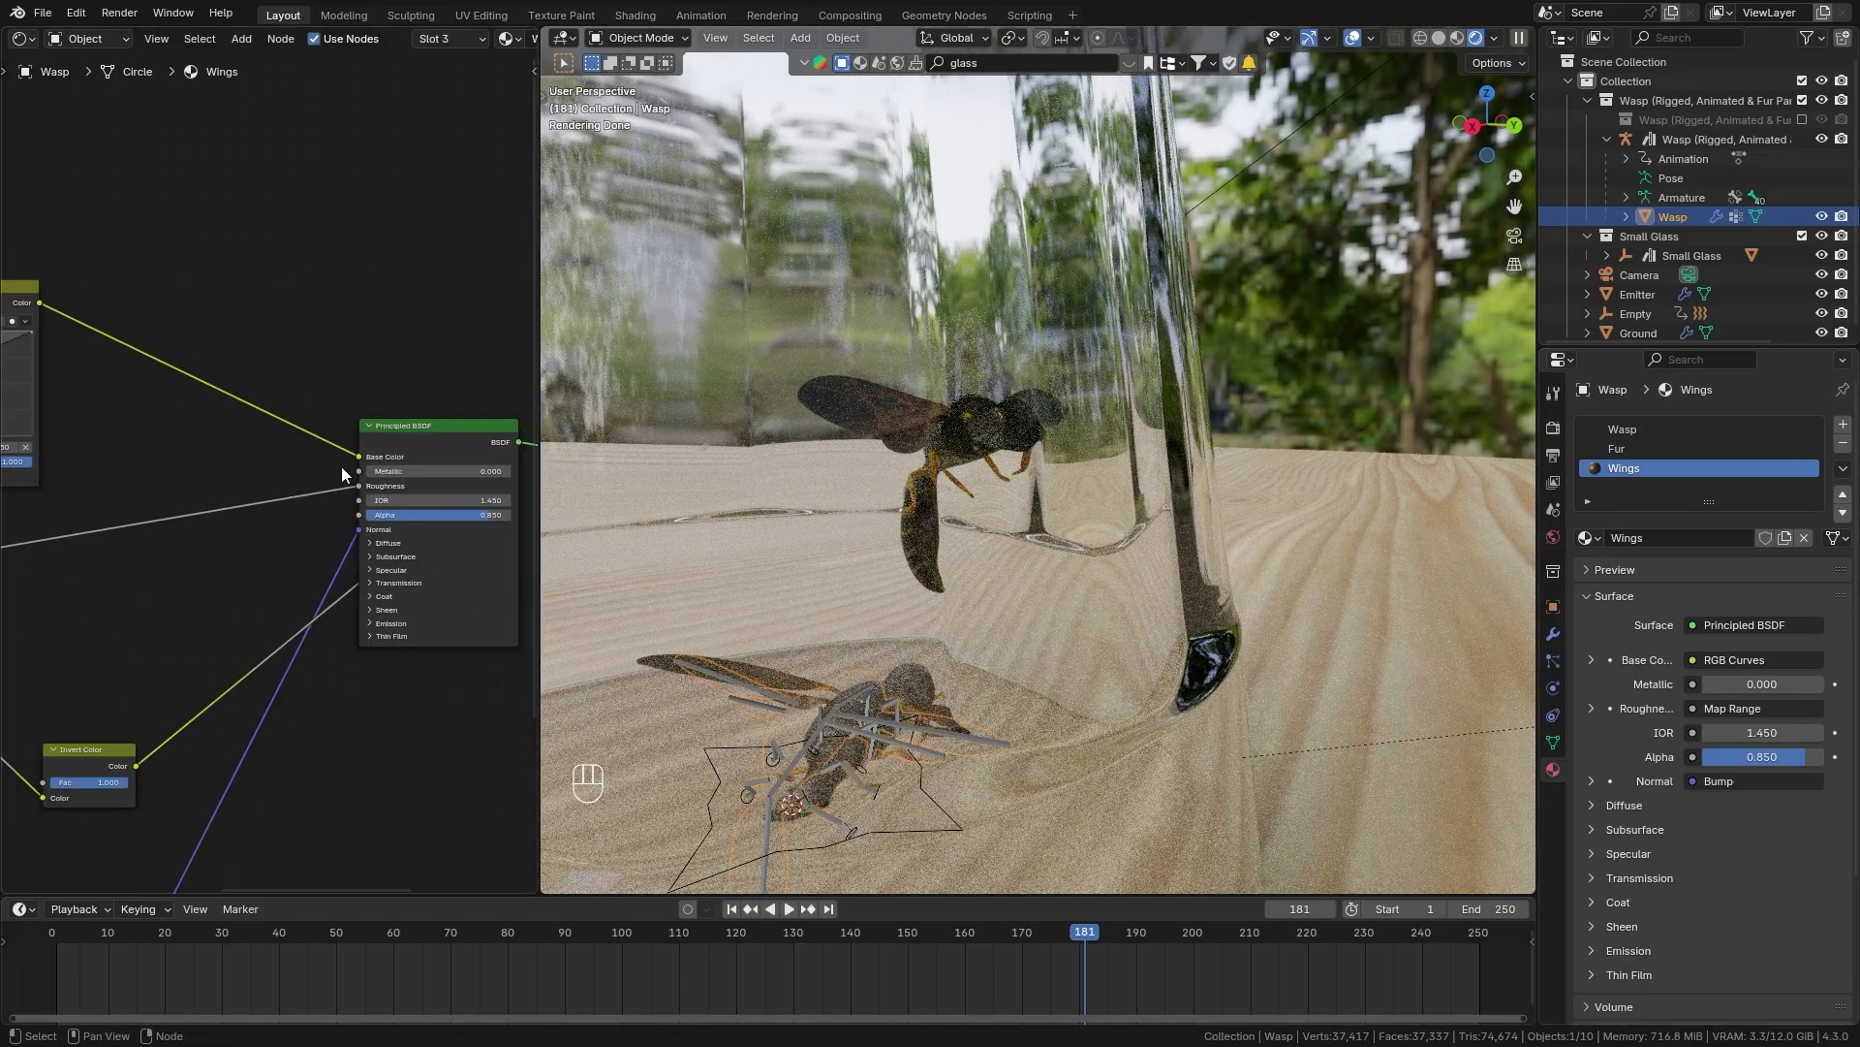
{"action": "key", "text": "ctrl+v"}
Insert the Inside Glass group between the Wings Principled BSDF and the output, then inspect the glass in the viewport.
{"action": "left_click", "coordinate": [144, 329]}
{"action": "middle_click", "coordinate": [365, 398]}
{"action": "middle_click", "coordinate": [1032, 446]}
{"action": "middle_click", "coordinate": [1022, 444]}
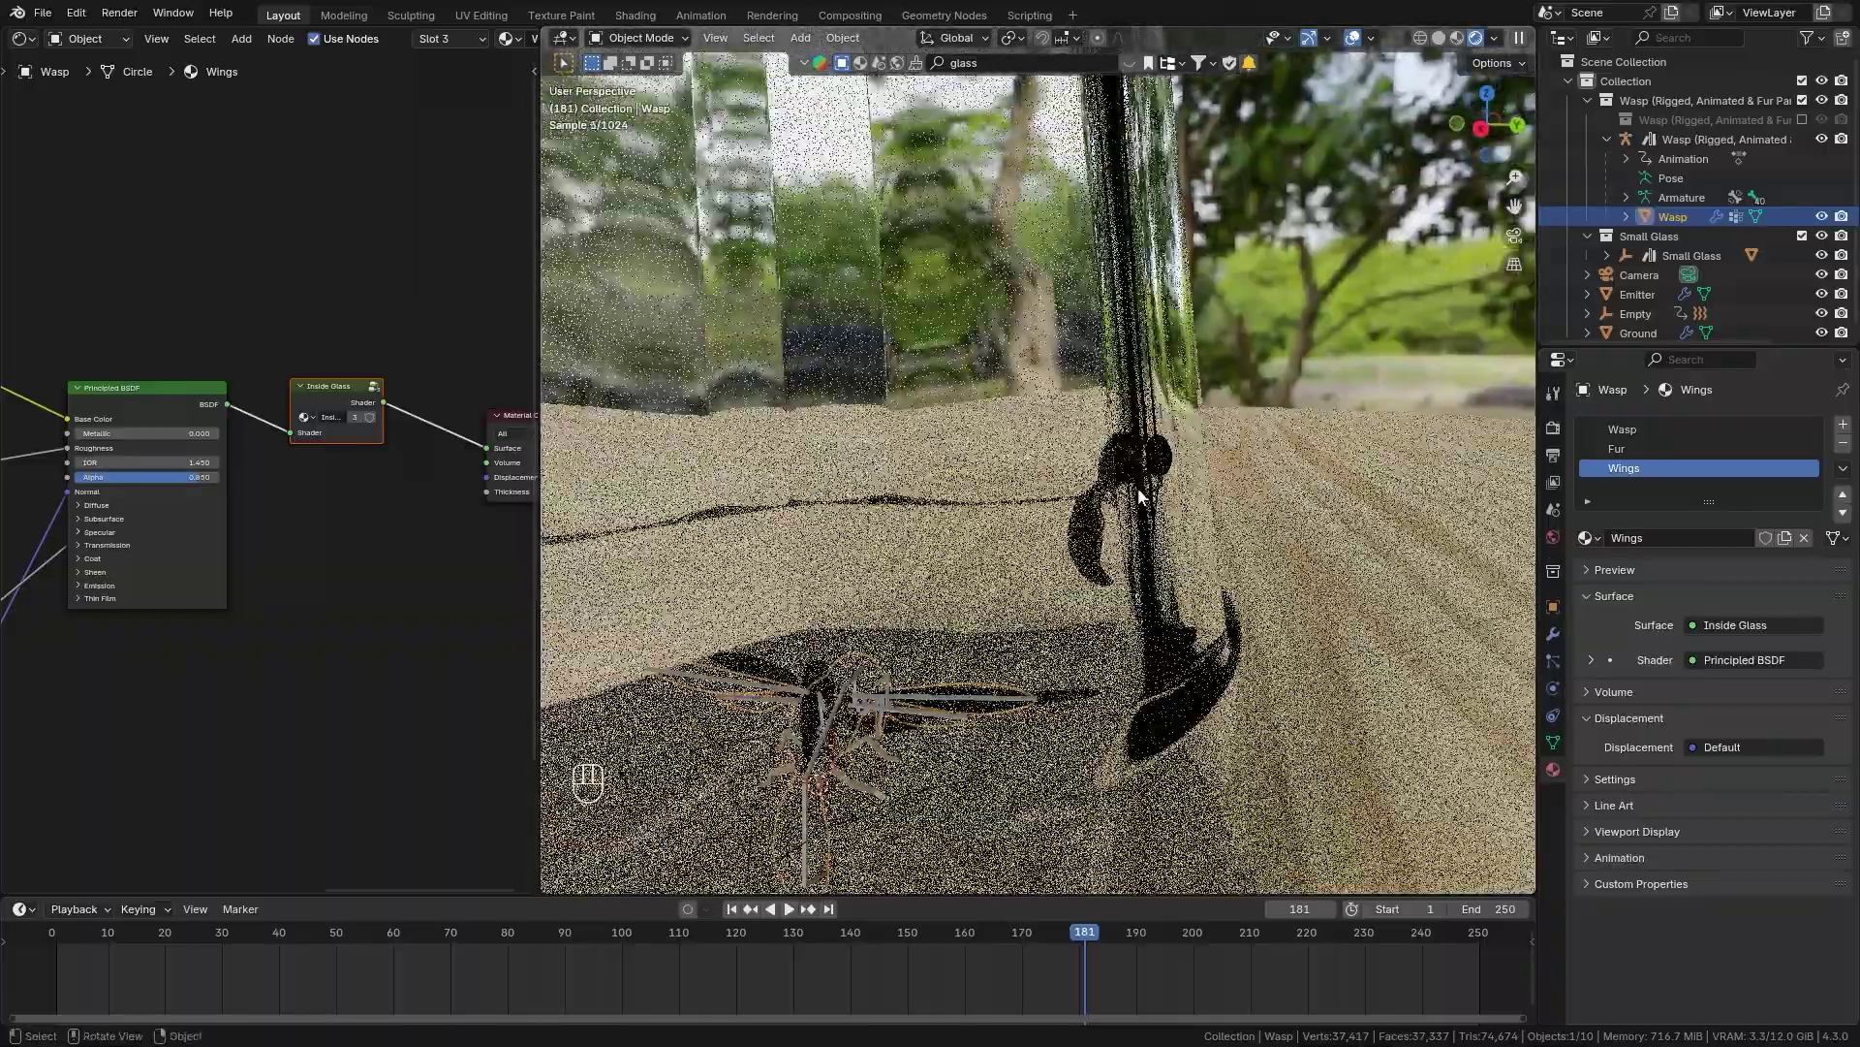
{"action": "middle_click", "coordinate": [1122, 537]}
{"action": "left_click_drag", "start_coordinate": [1015, 498], "coordinate": [1060, 486]}
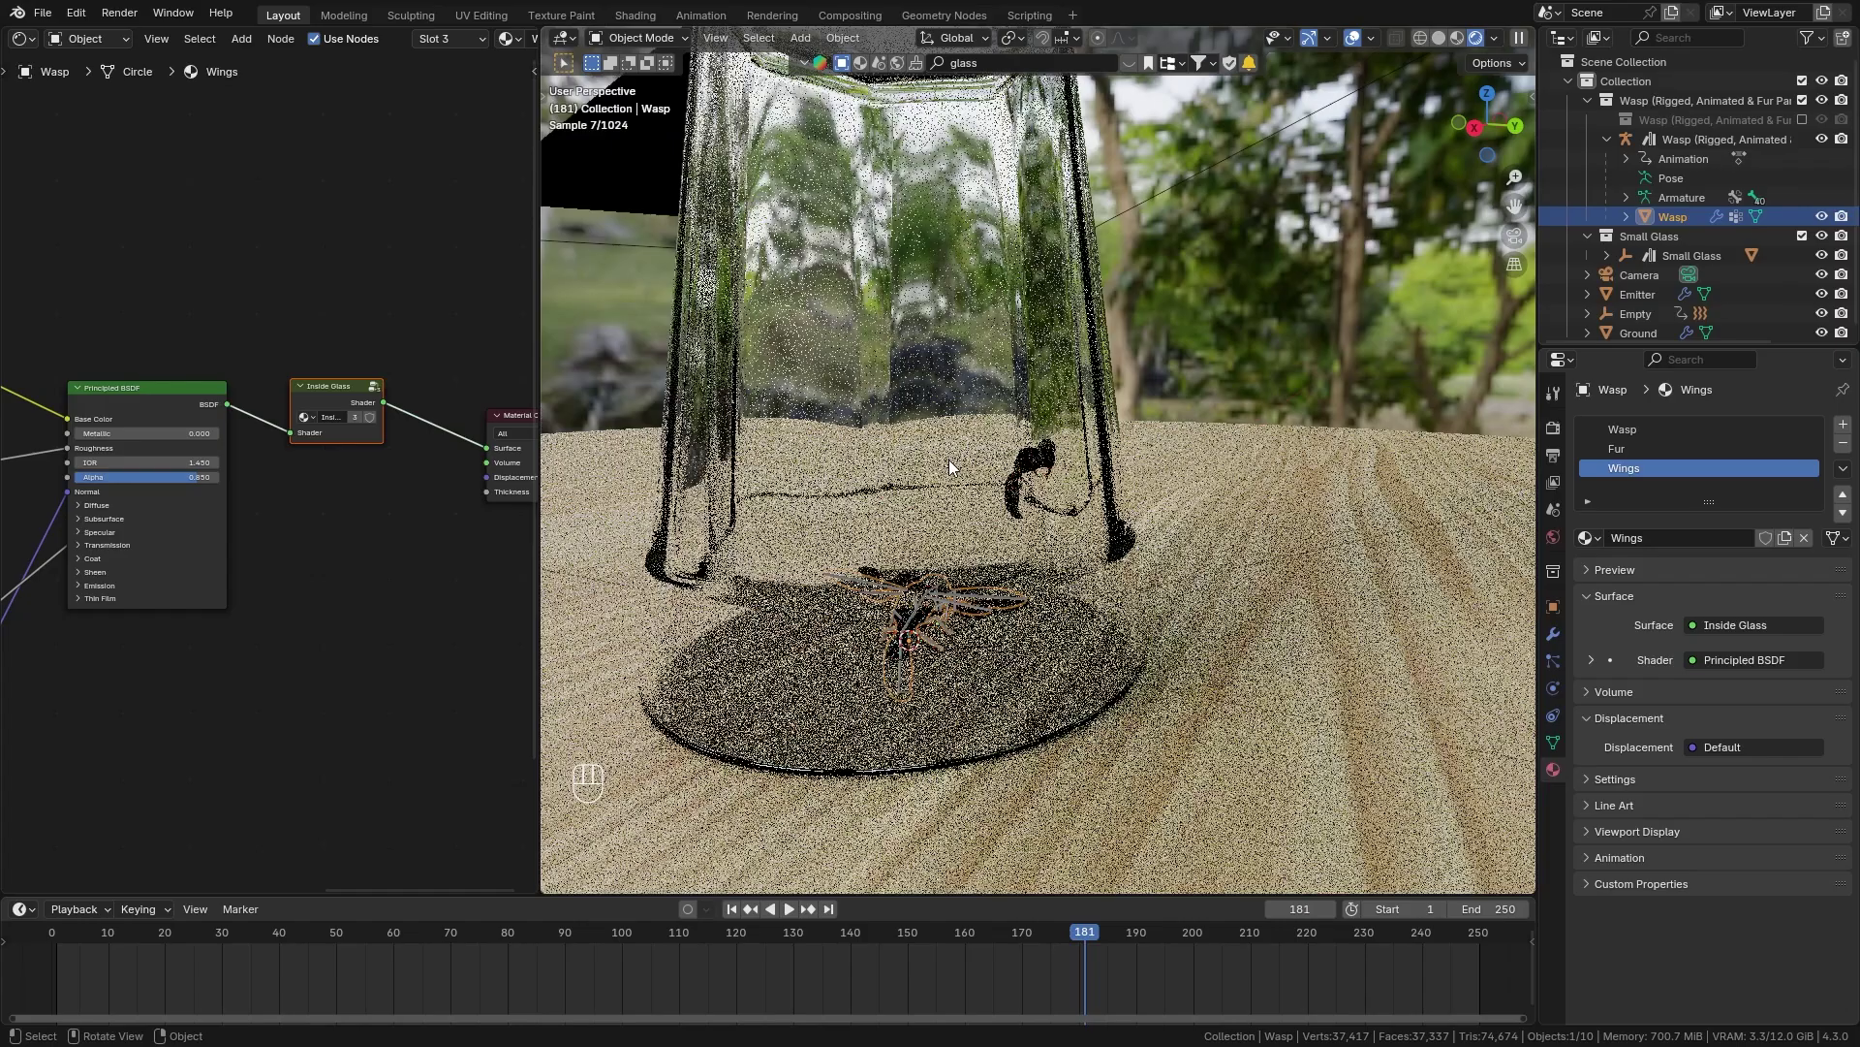
{"action": "key", "text": "g"}
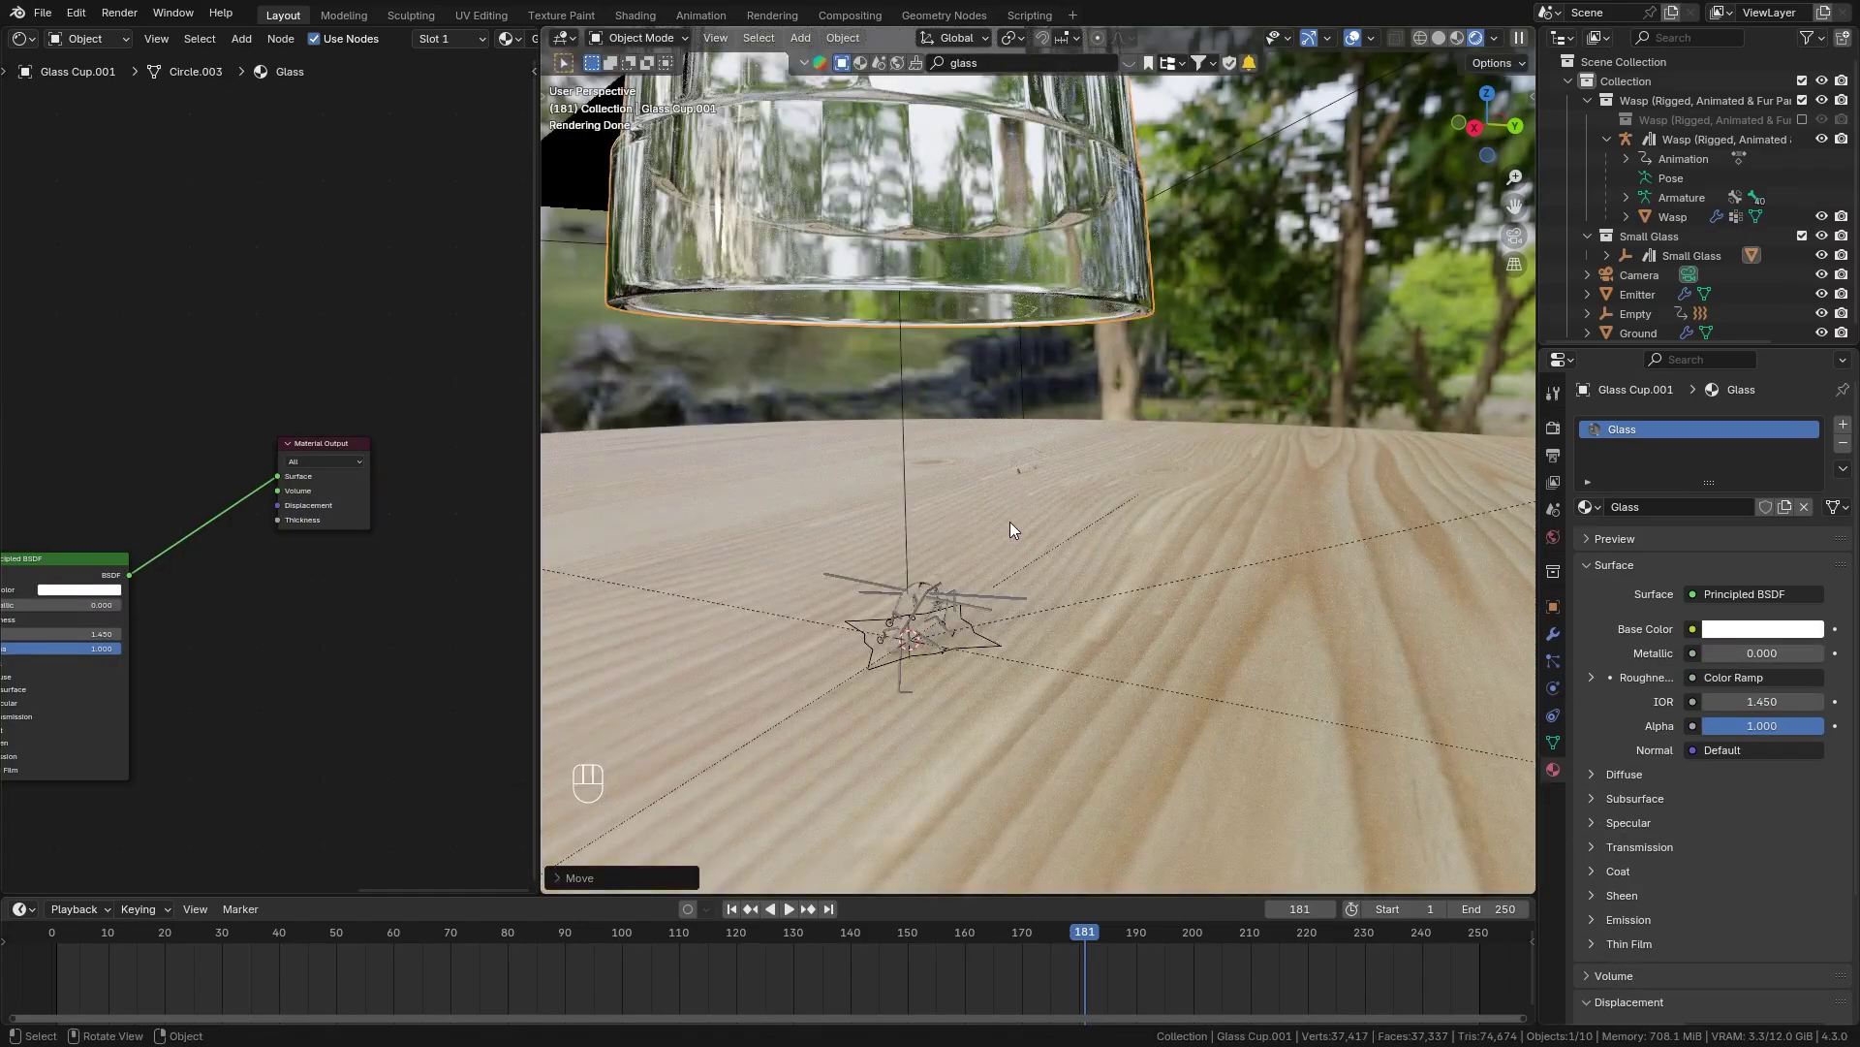
Undo and redo recent changes to compare the wasp's look inside the glass.
{"action": "key", "text": "Tab"}
{"action": "key", "text": "m"}
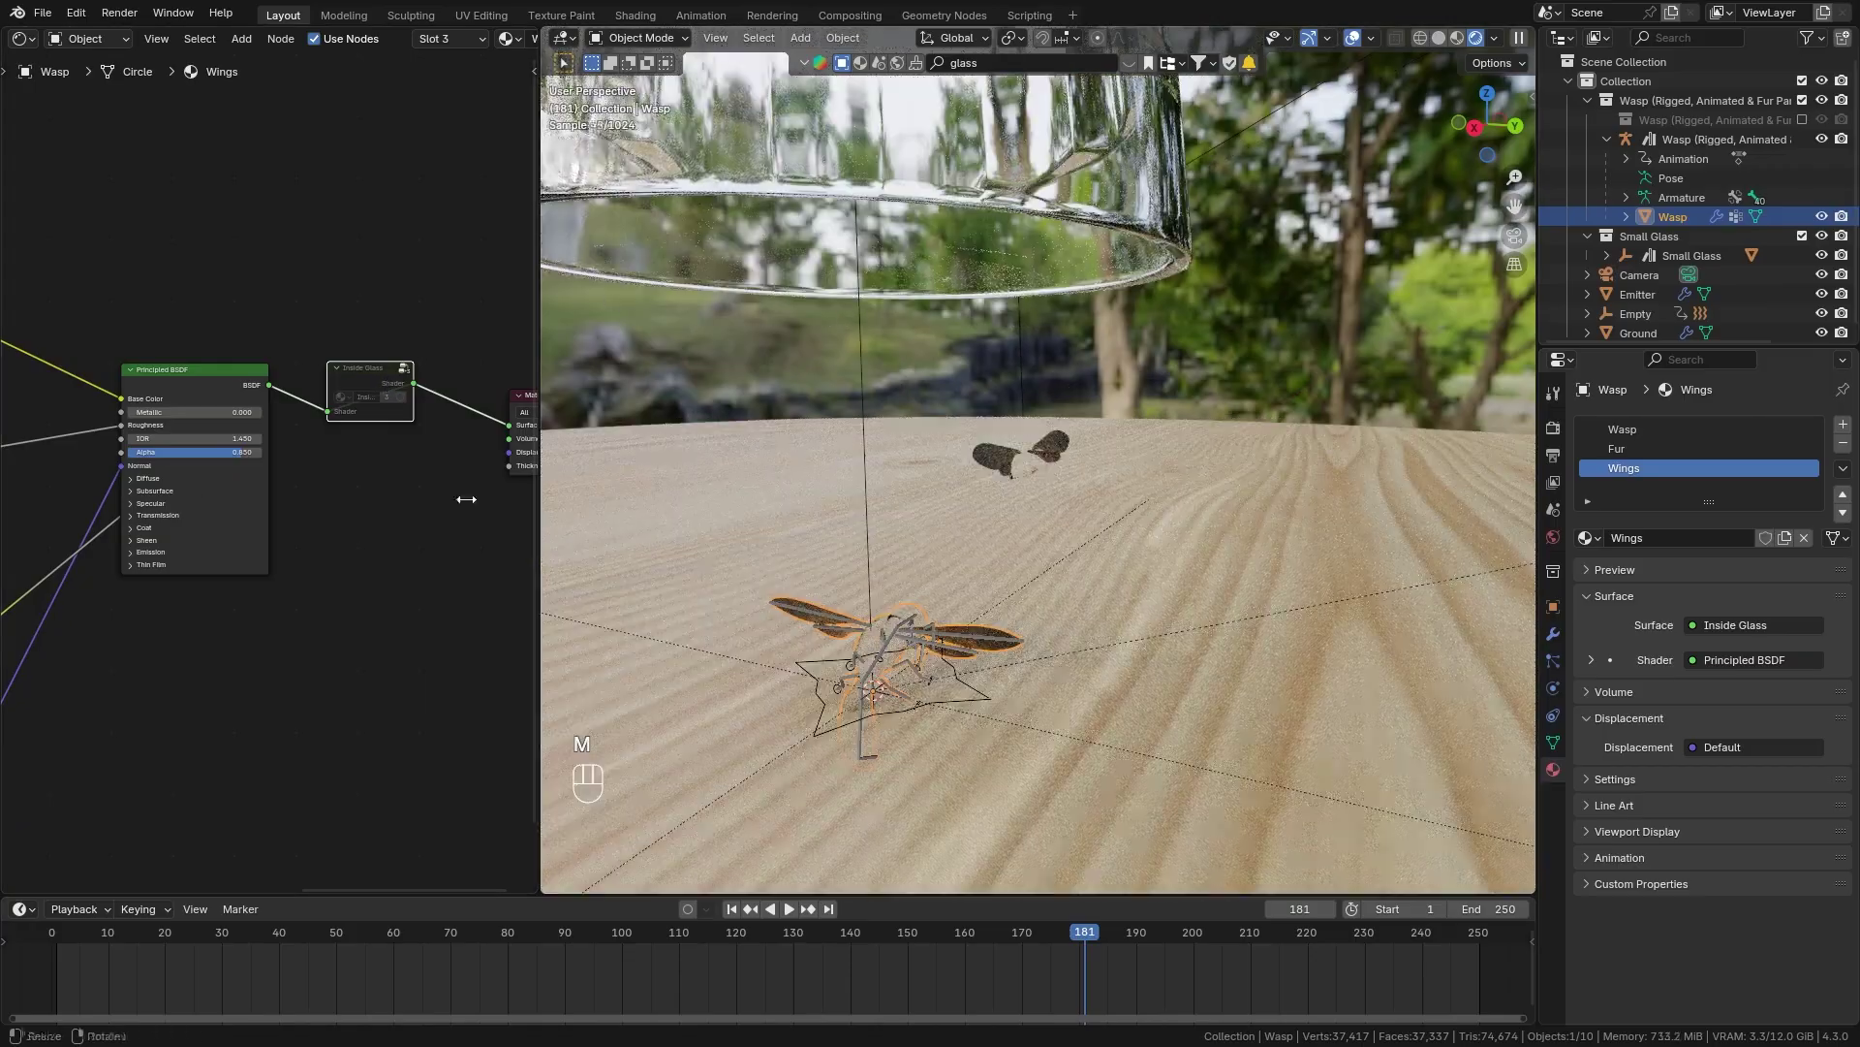
{"action": "key", "text": "m"}
{"action": "key", "text": "ctrl+z"}
{"action": "key", "text": "ctrl+z"}
{"action": "key", "text": "ctrl+z"}
{"action": "key", "text": "ctrl+z"}
{"action": "key", "text": "ctrl+z"}
{"action": "key", "text": "ctrl+z"}
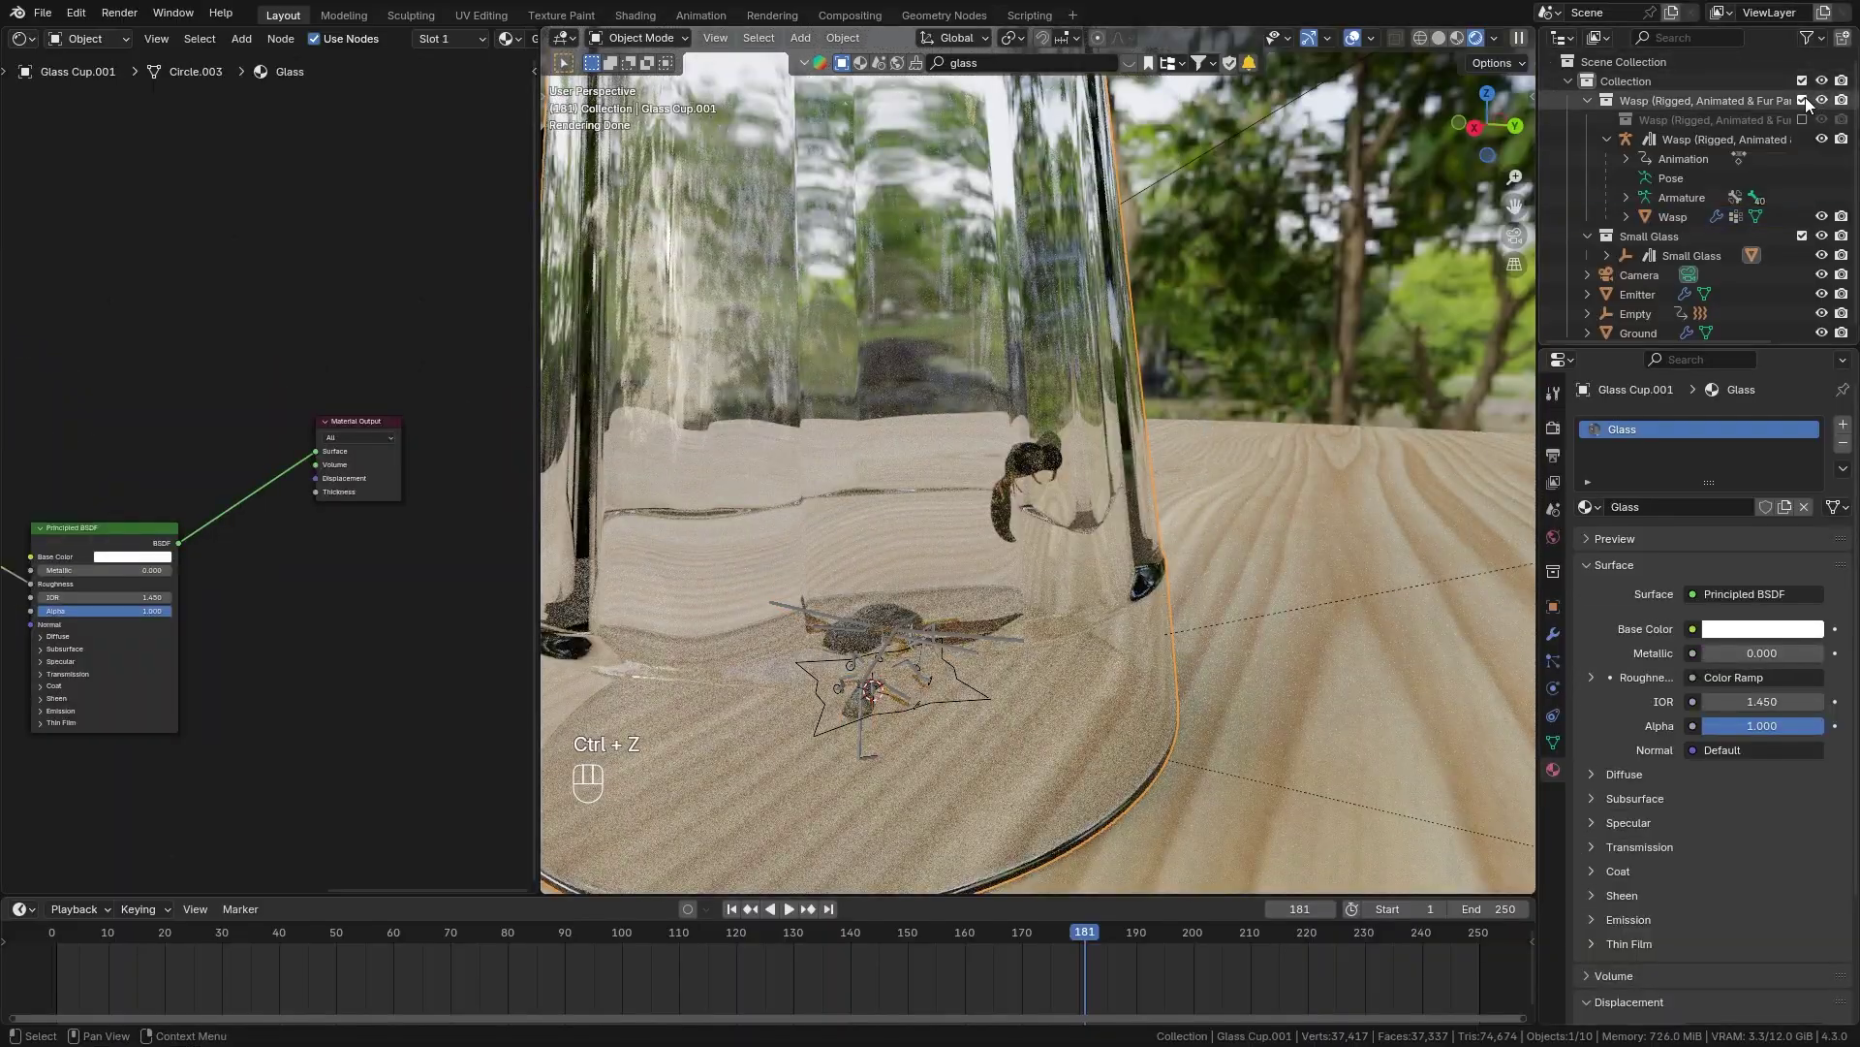
Collapse the wasp collection and look through the scene camera.
{"action": "left_click", "coordinate": [1811, 102]}
{"action": "key", "text": "KP_0"}
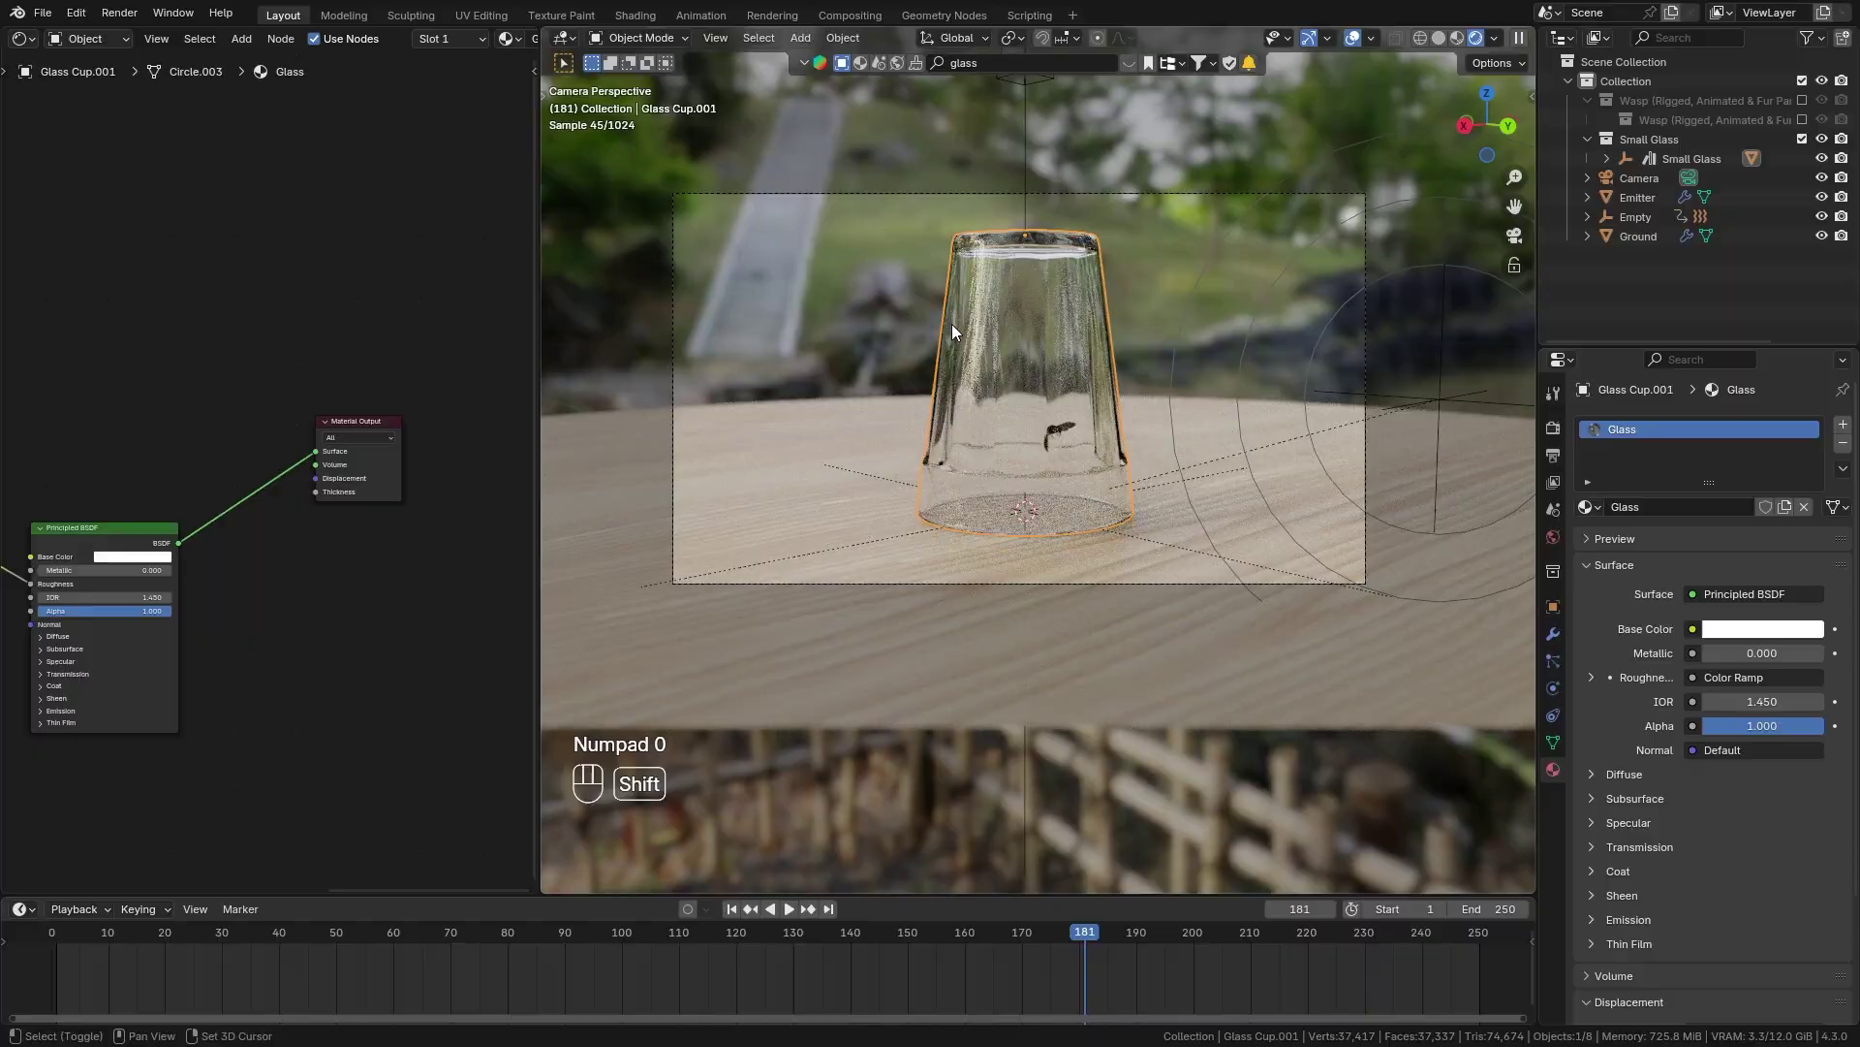